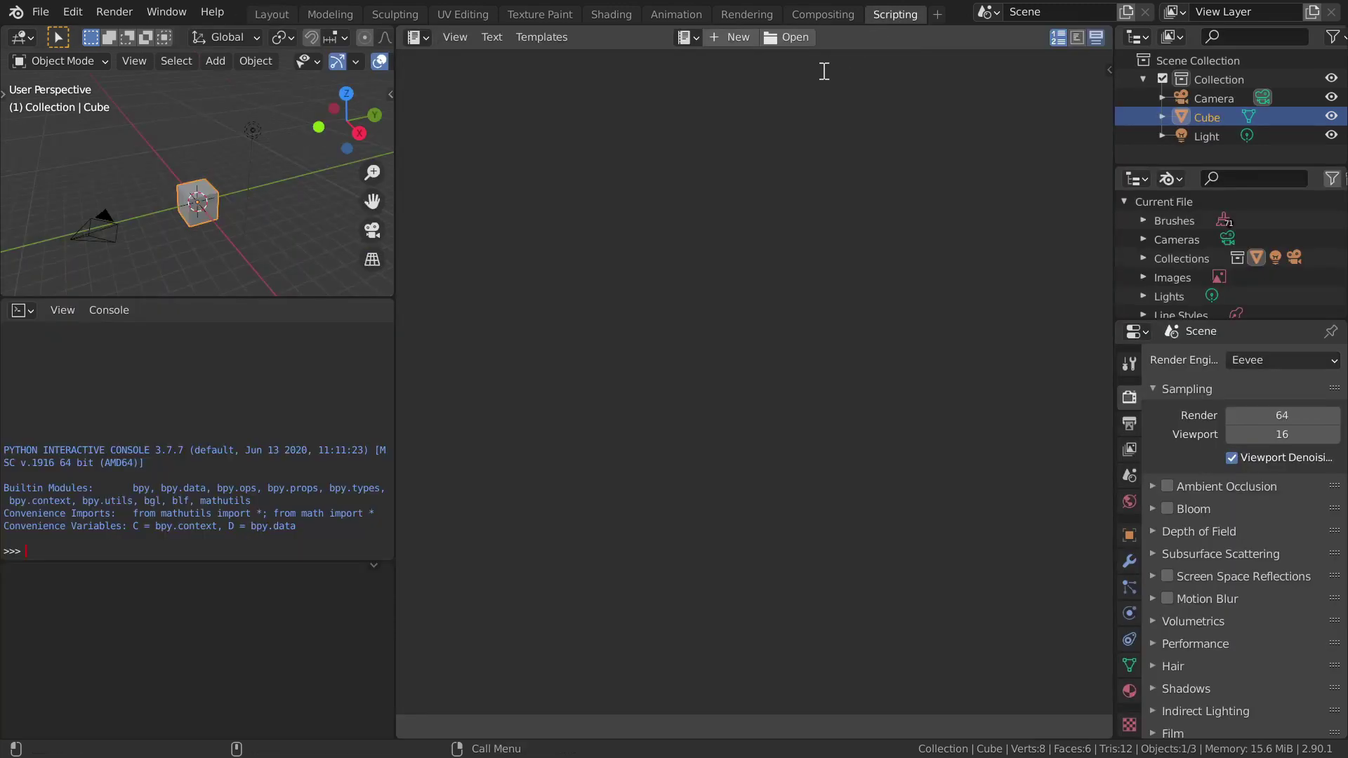
Step: Move, scale up and rotate the Cube so each transform is logged as a Python operator
key("g")
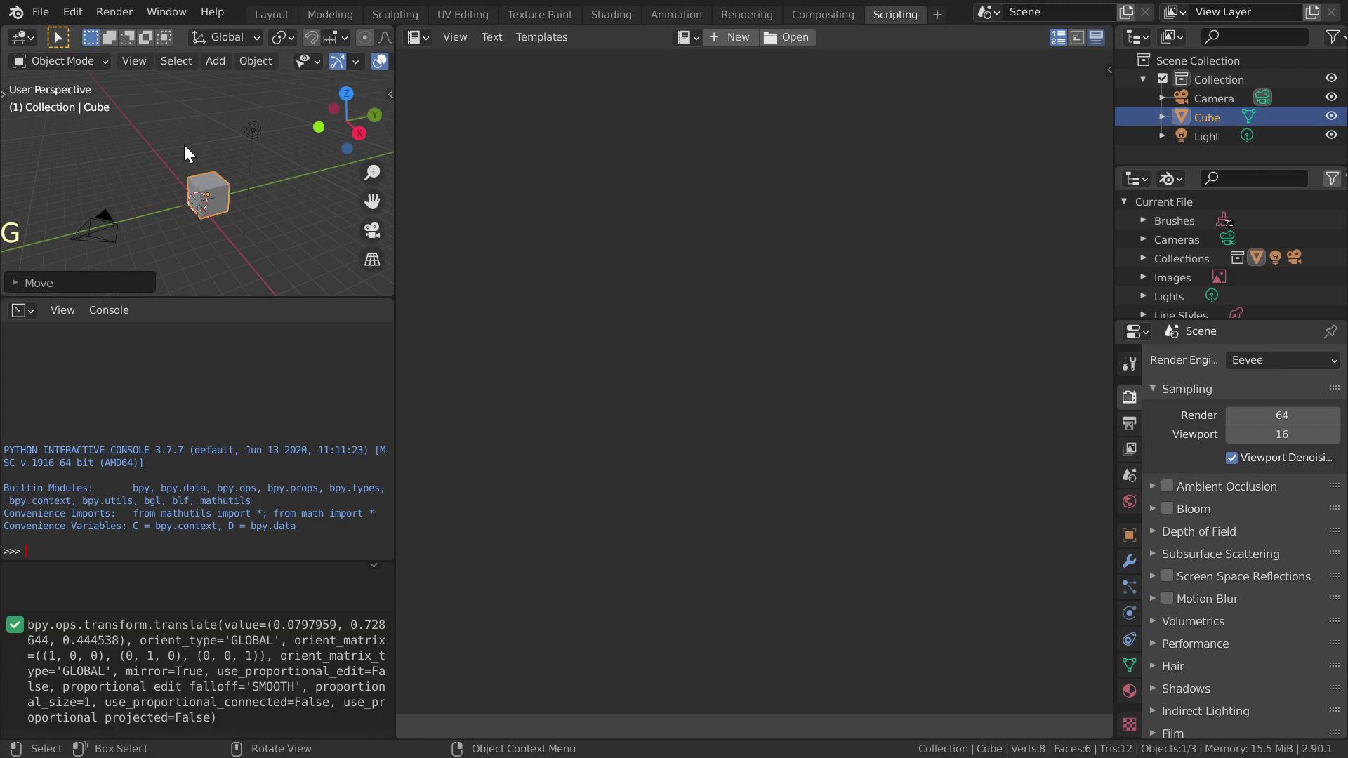
key("s")
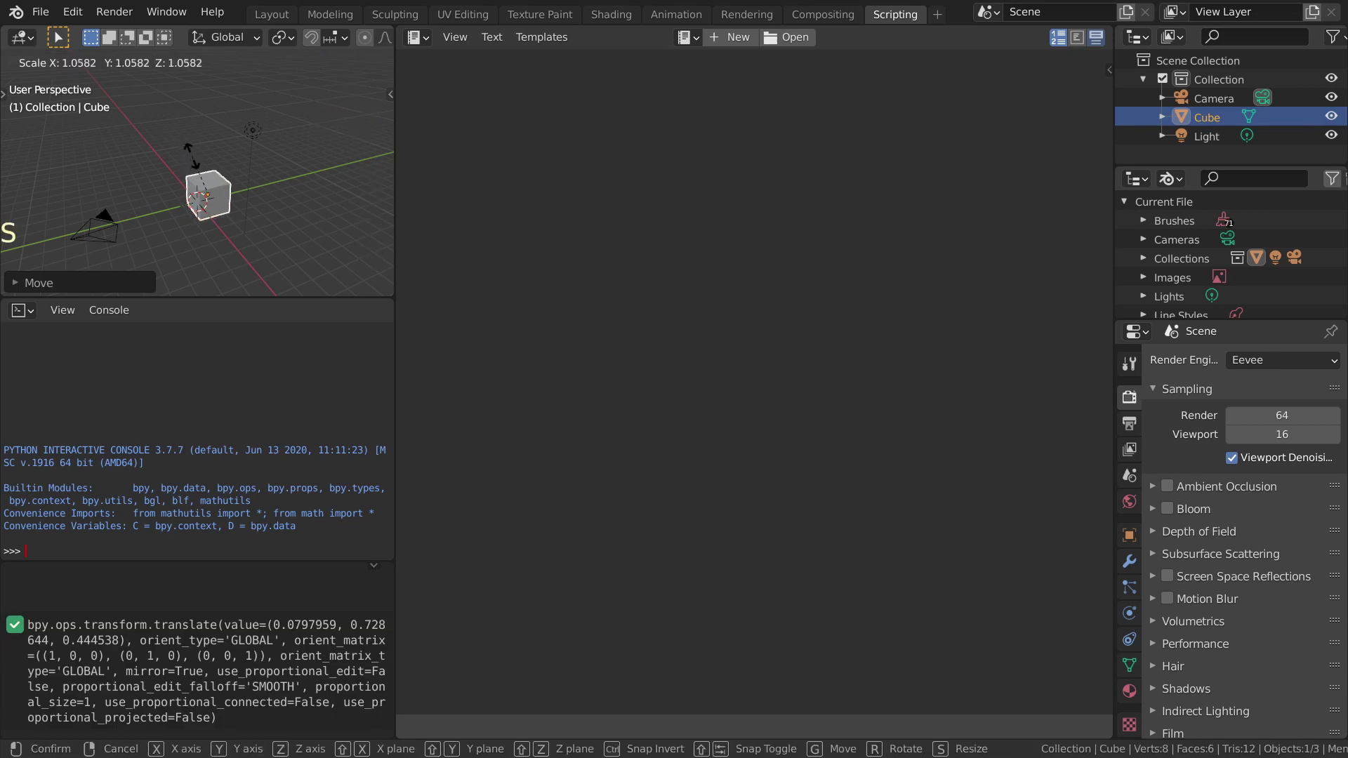
key("r")
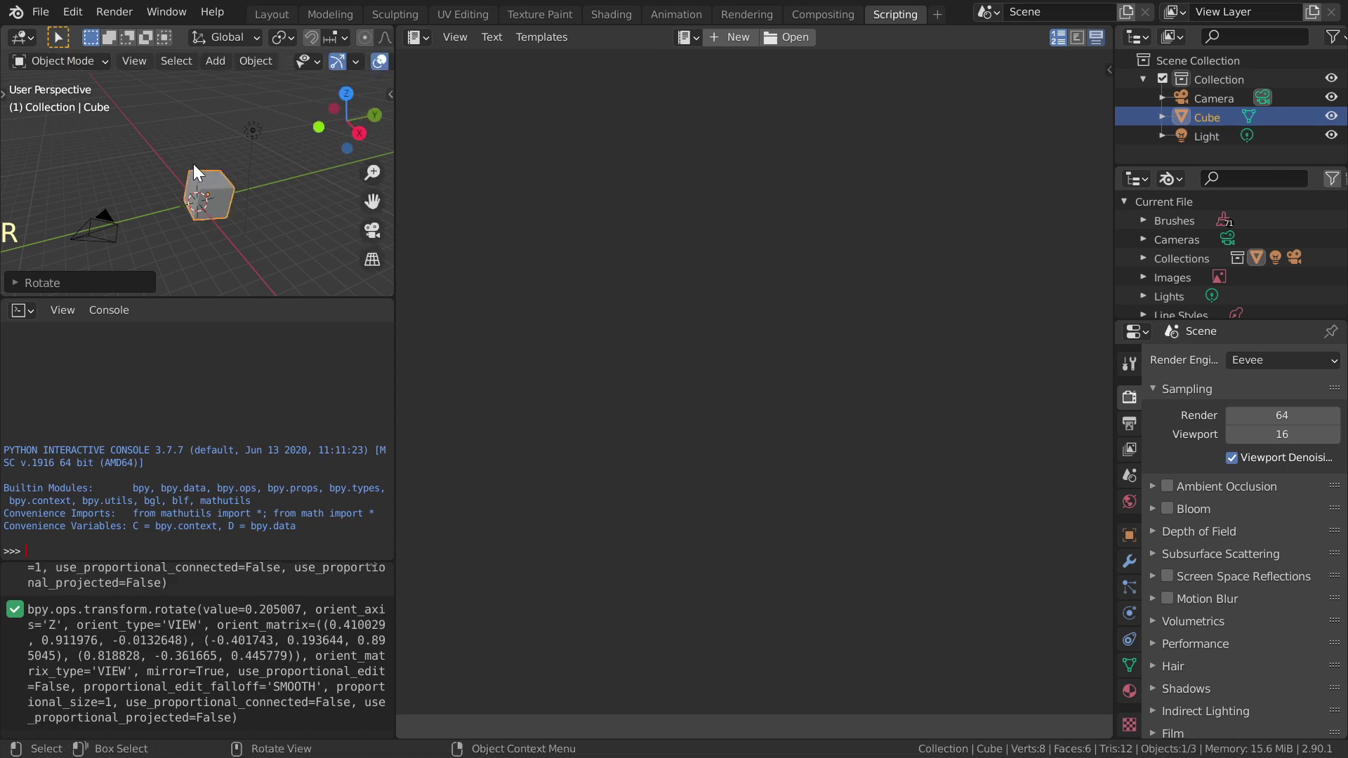
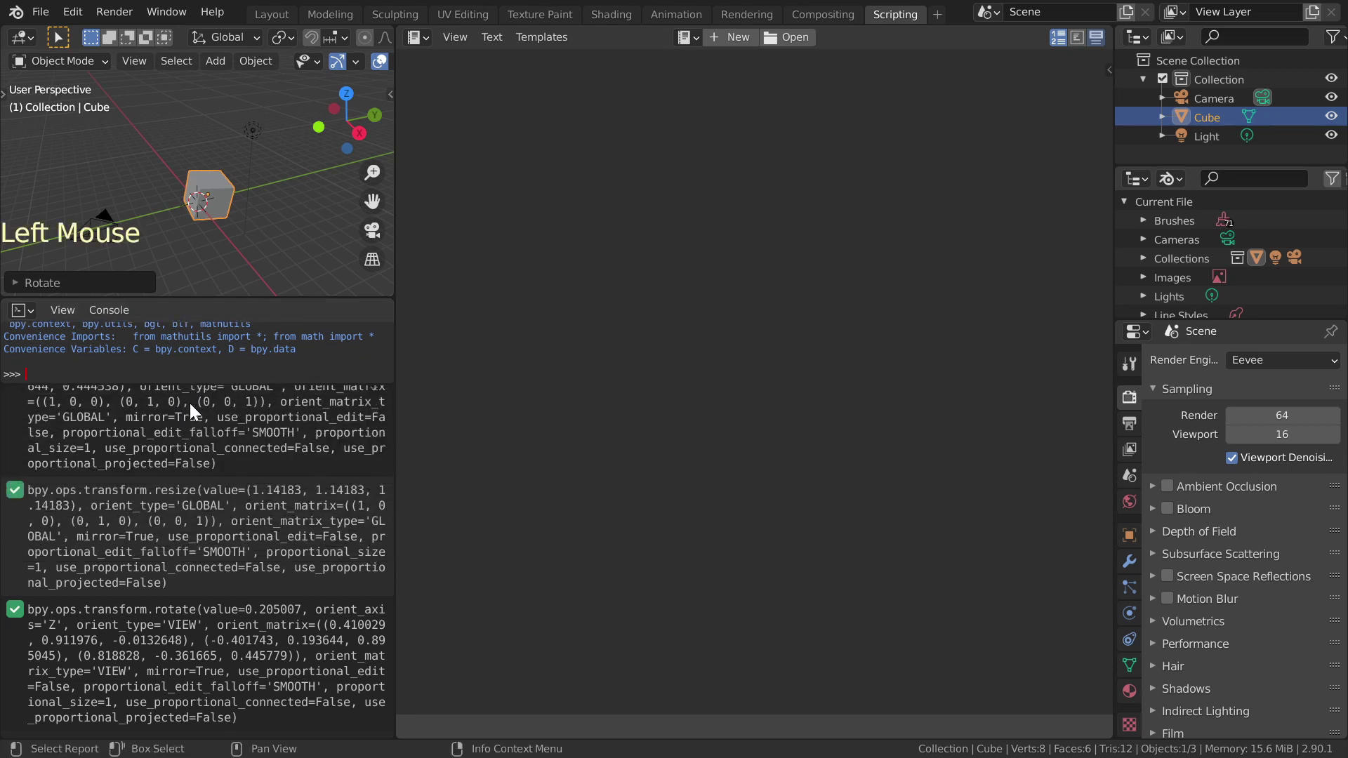
Step: Copy all logged translate, resize and rotate commands into the Python console and run them
left_click(182, 431)
left_click(146, 545)
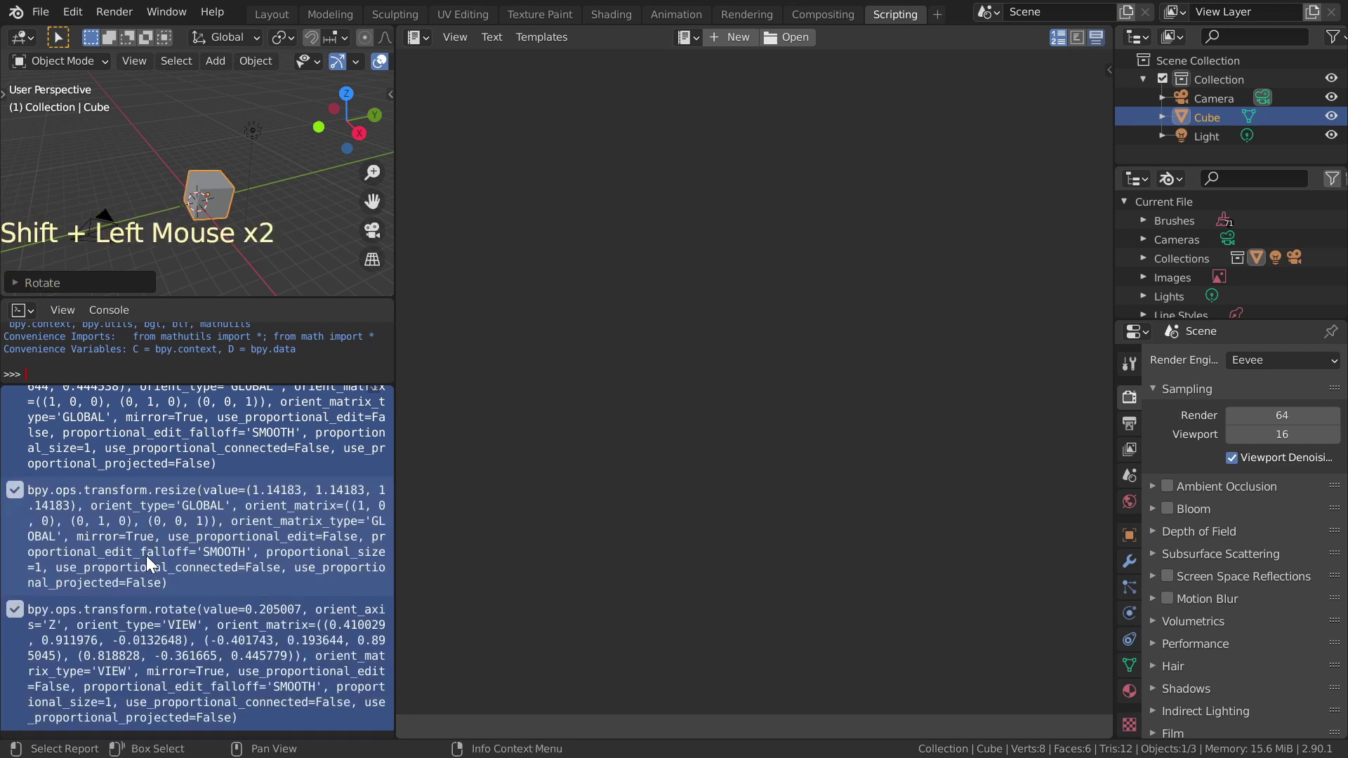
key("ctrl+c")
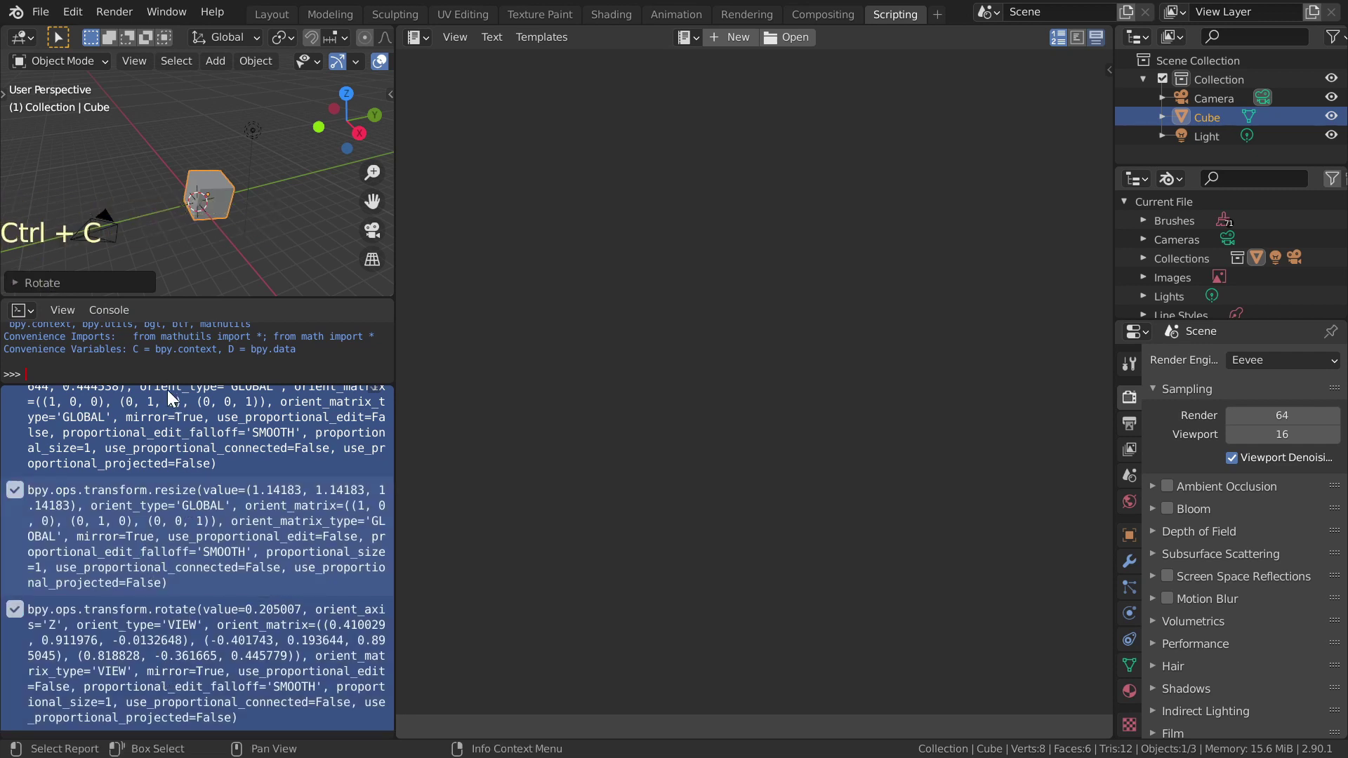
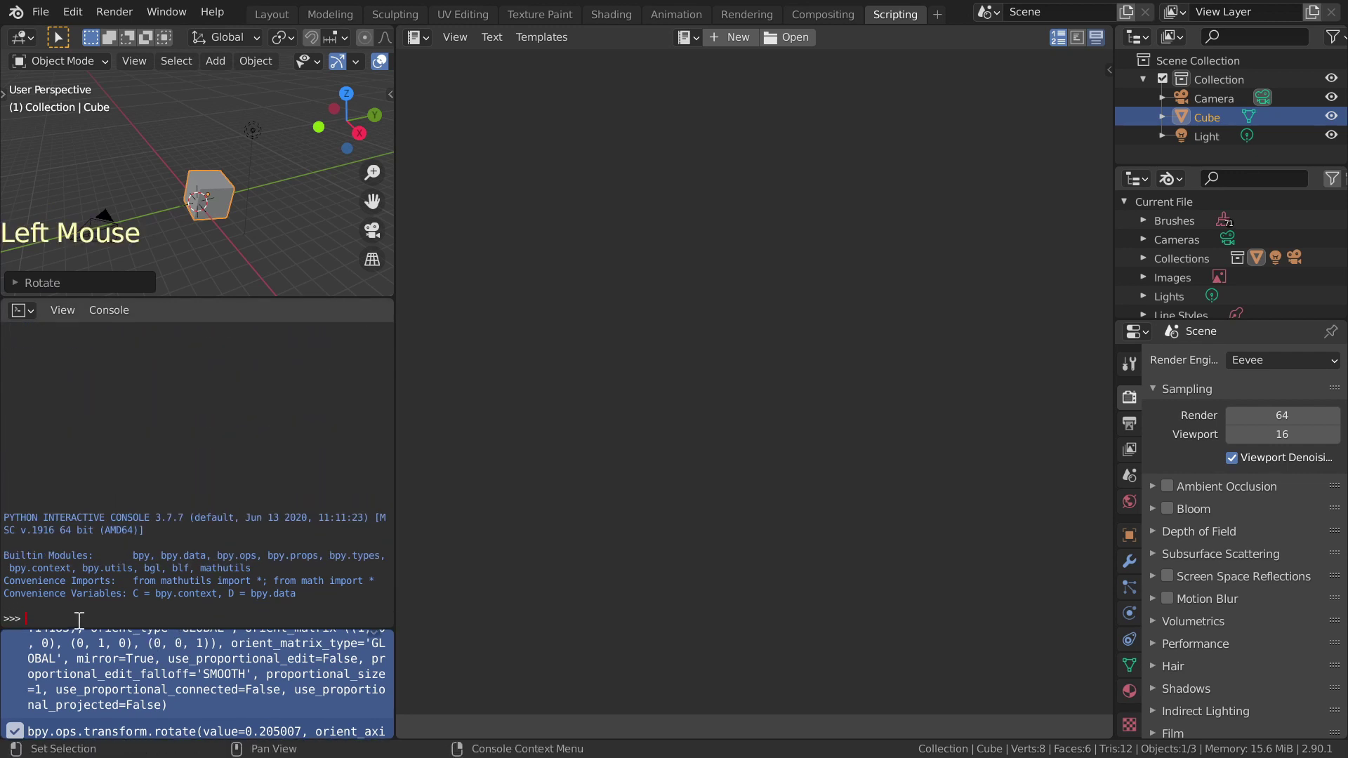
key("ctrl+v")
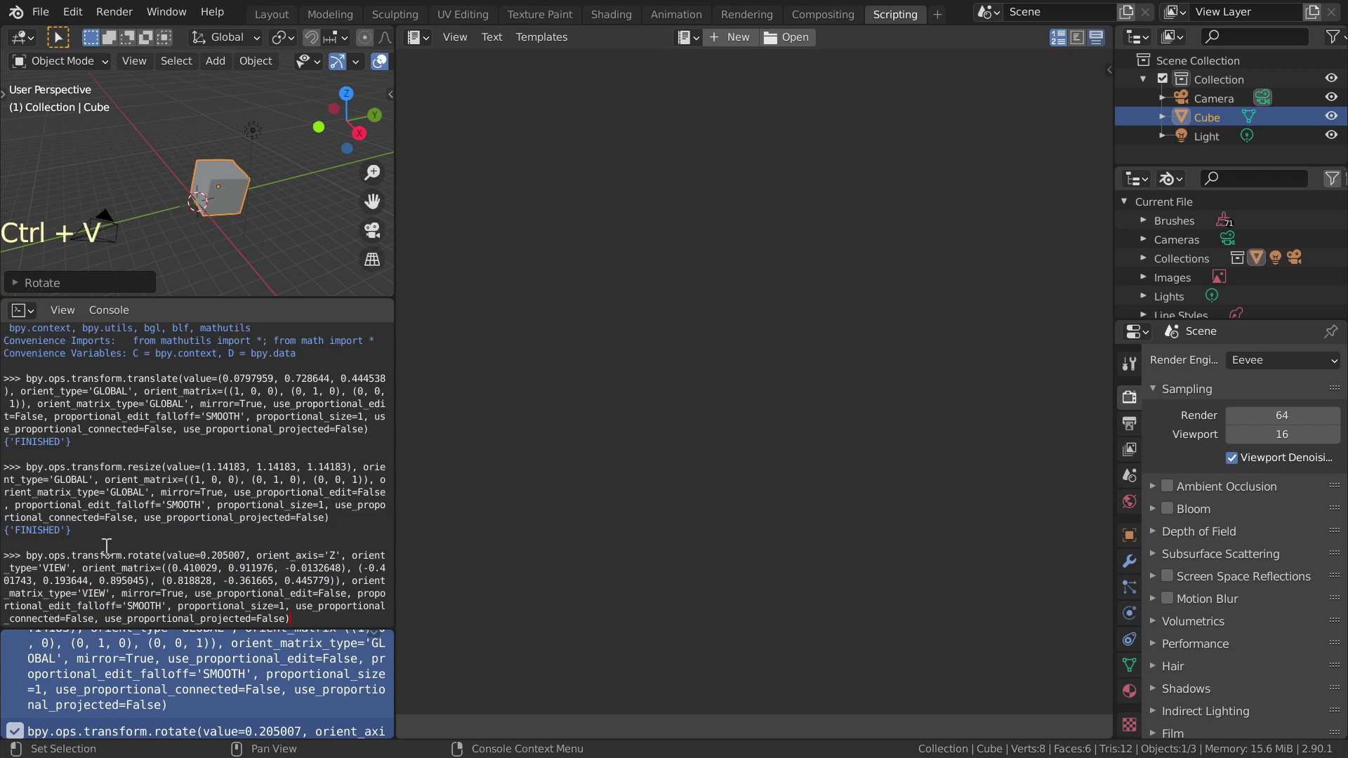
key("Return")
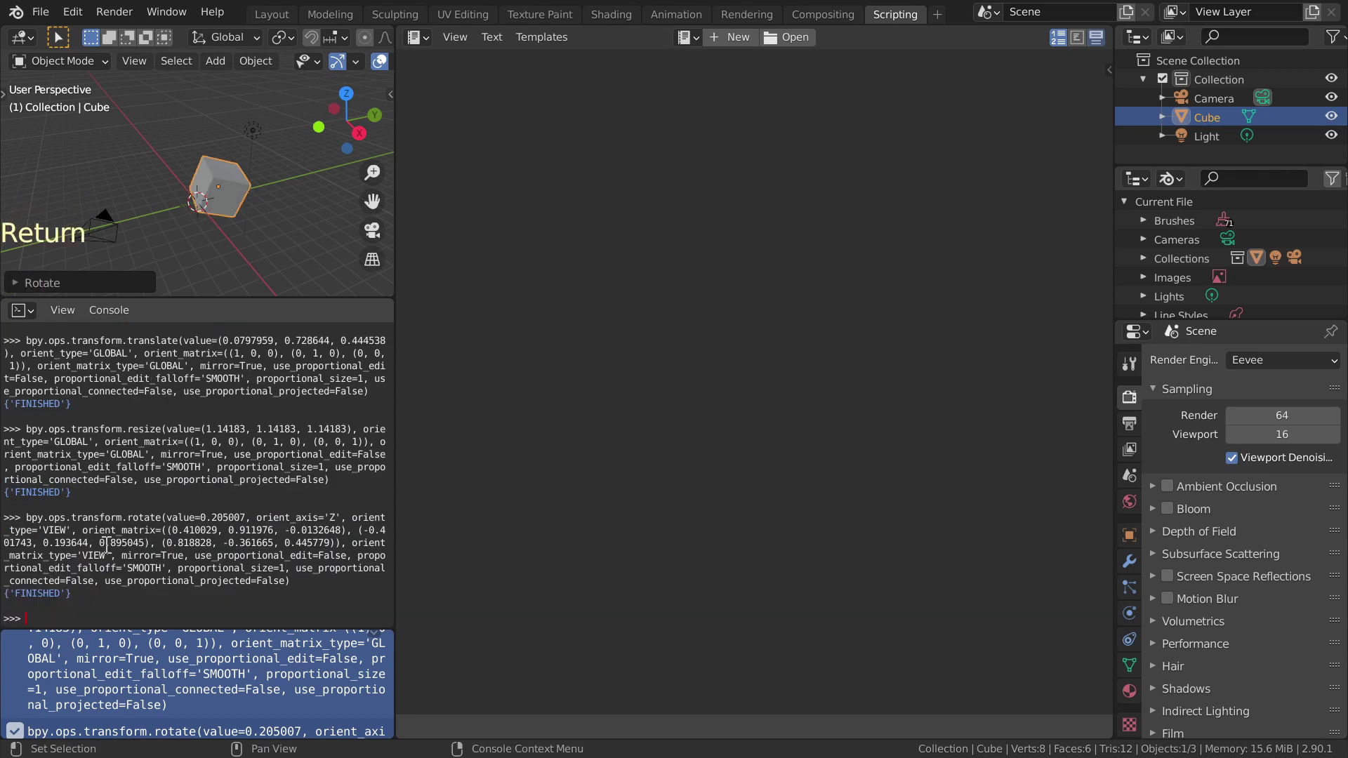
Step: Recall and rerun the pasted transform commands several more times in the console
key("ctrl+v")
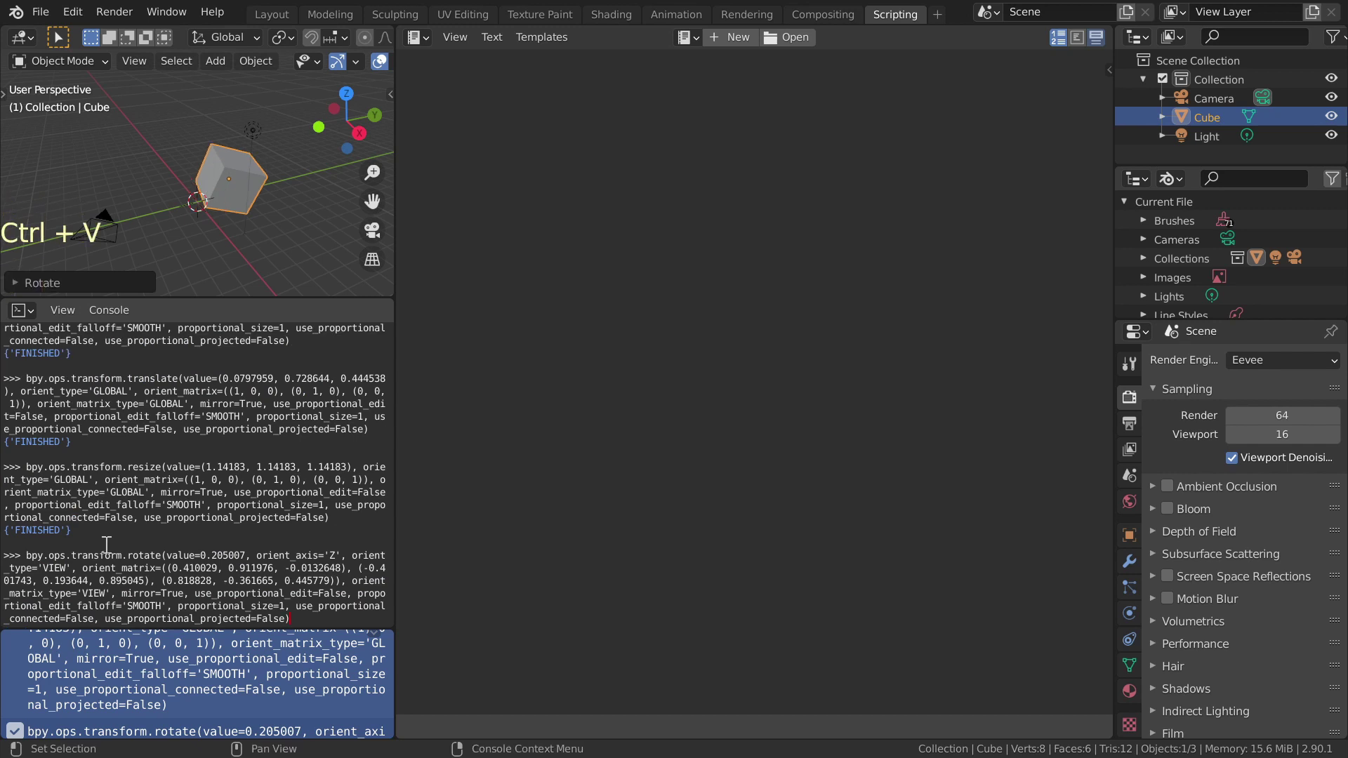
key("Return")
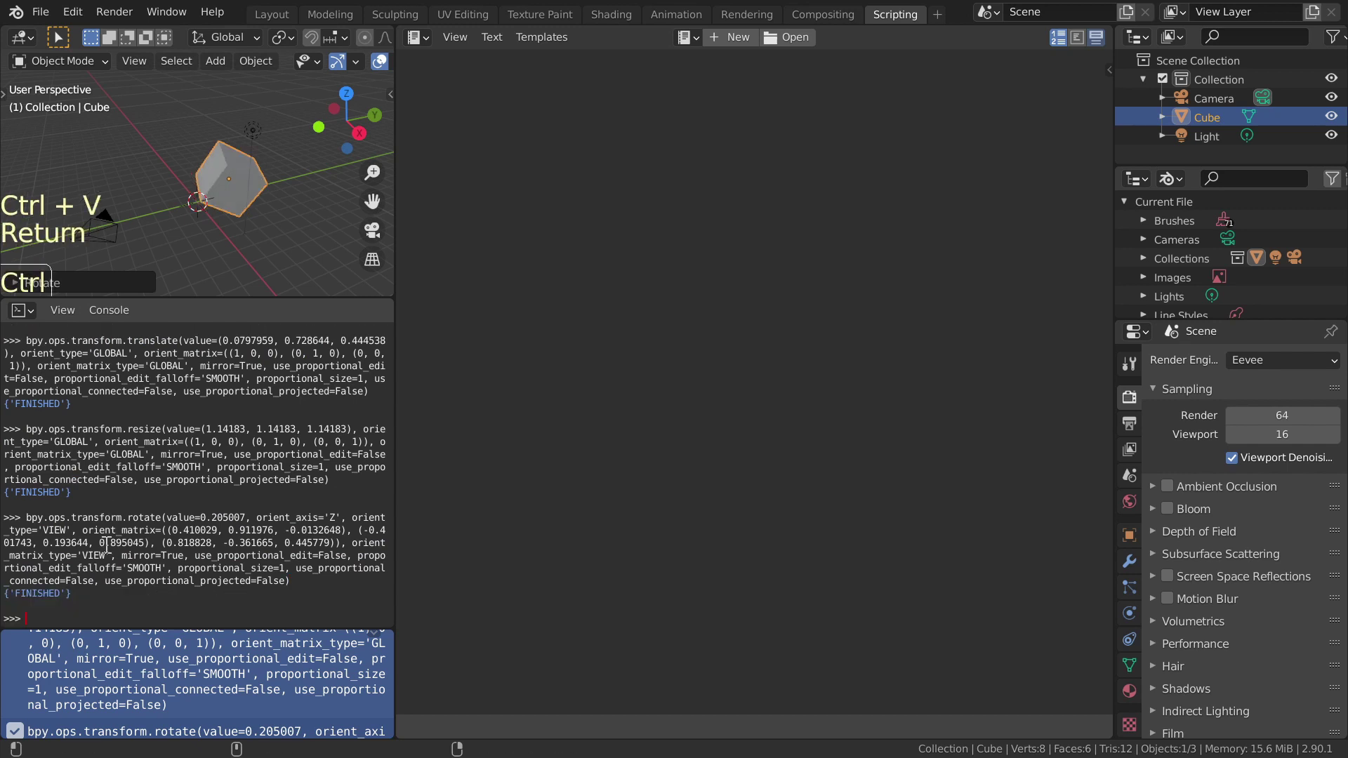
key("ctrl+v")
key("Return")
key("ctrl+v")
key("Return")
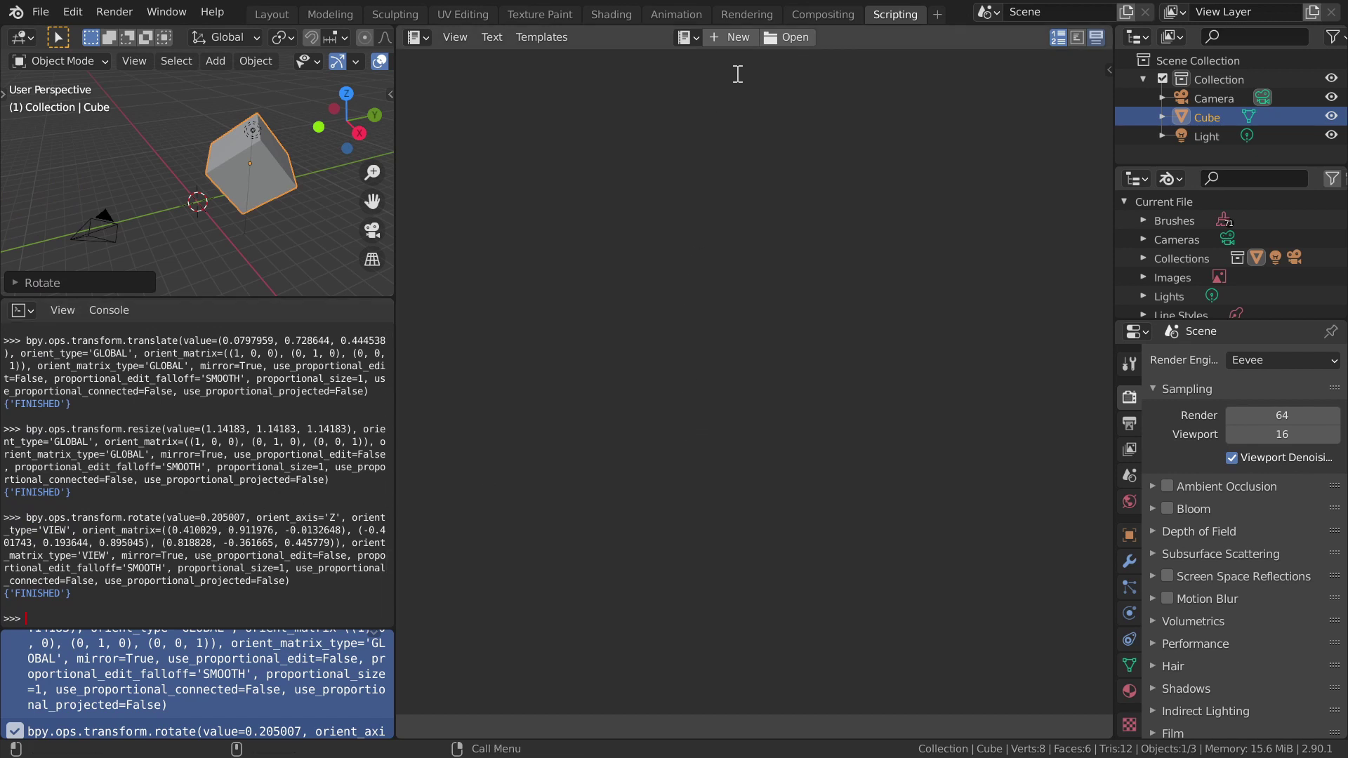
Step: Create a new text script holding the pasted transform commands with word wrap, and run it
left_click(733, 35)
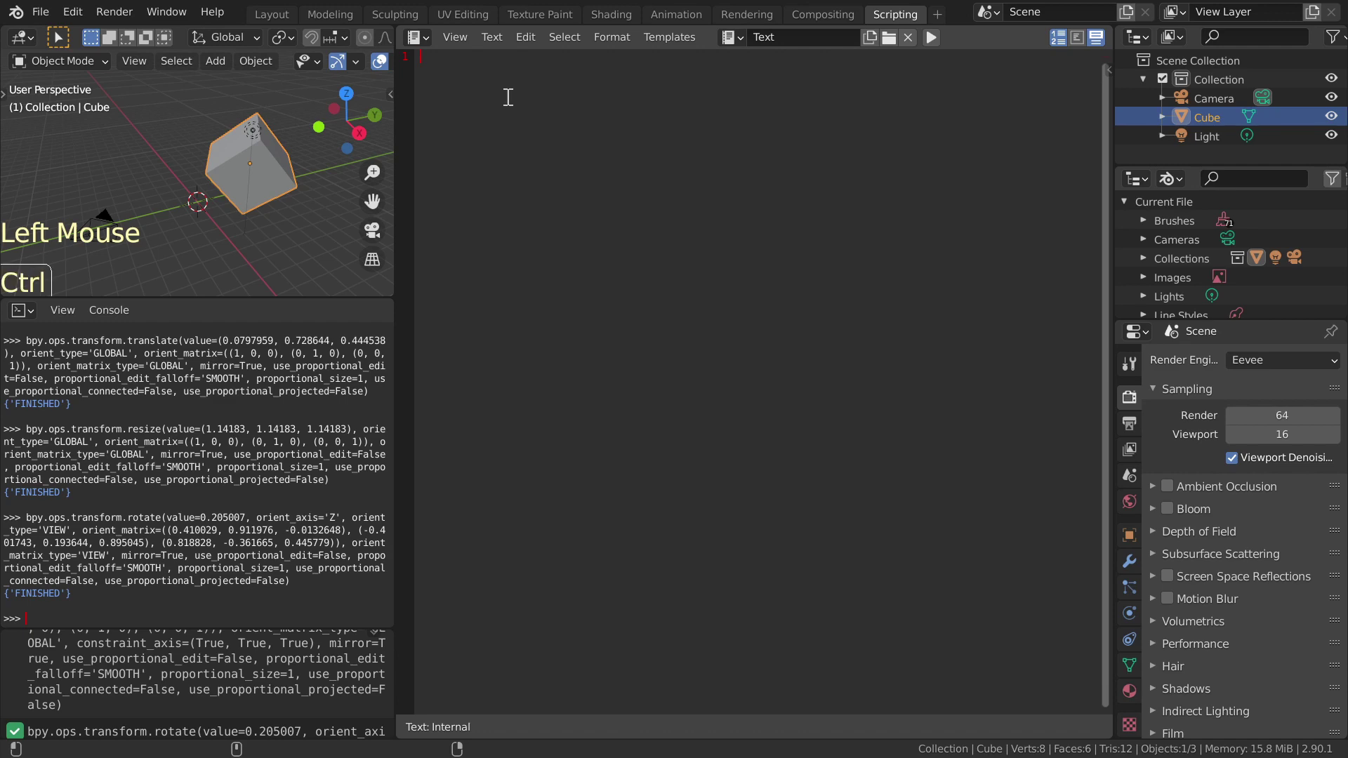
key("ctrl+v")
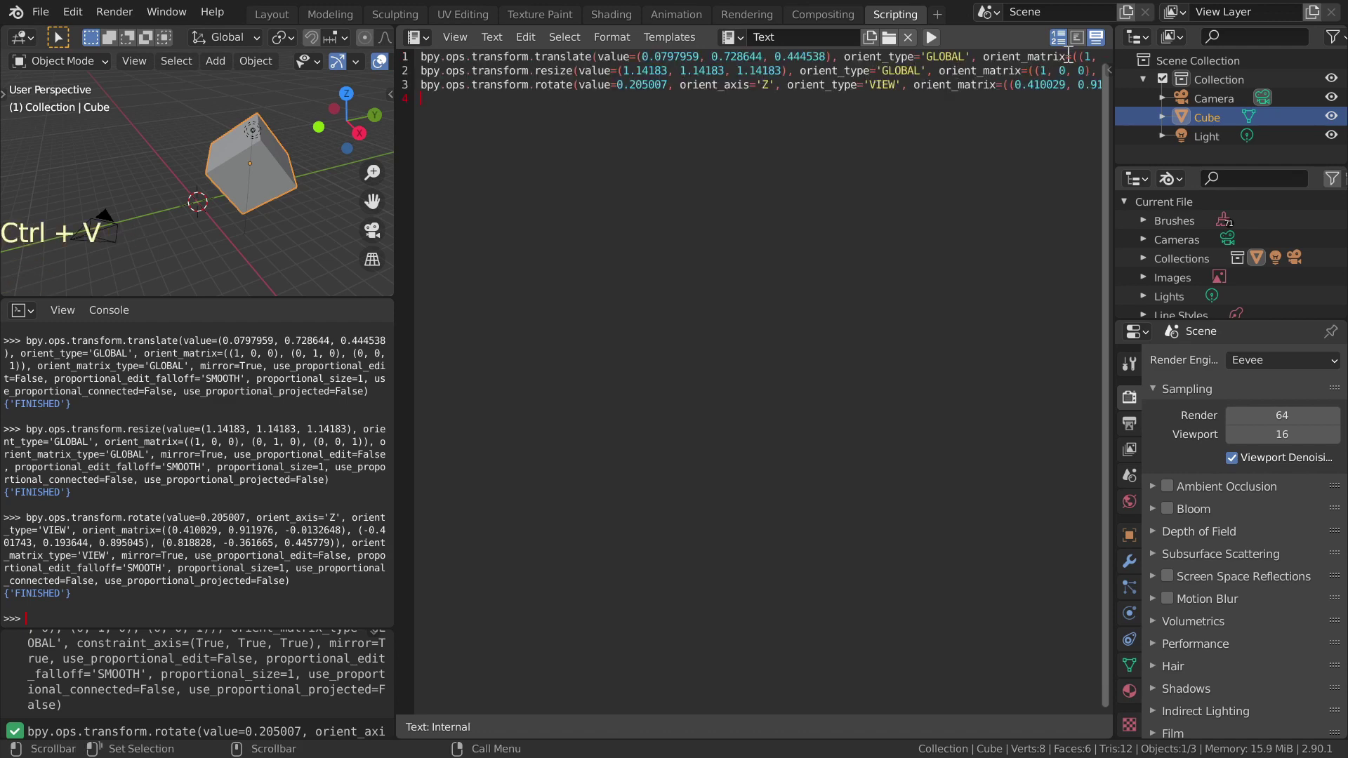
left_click(1076, 40)
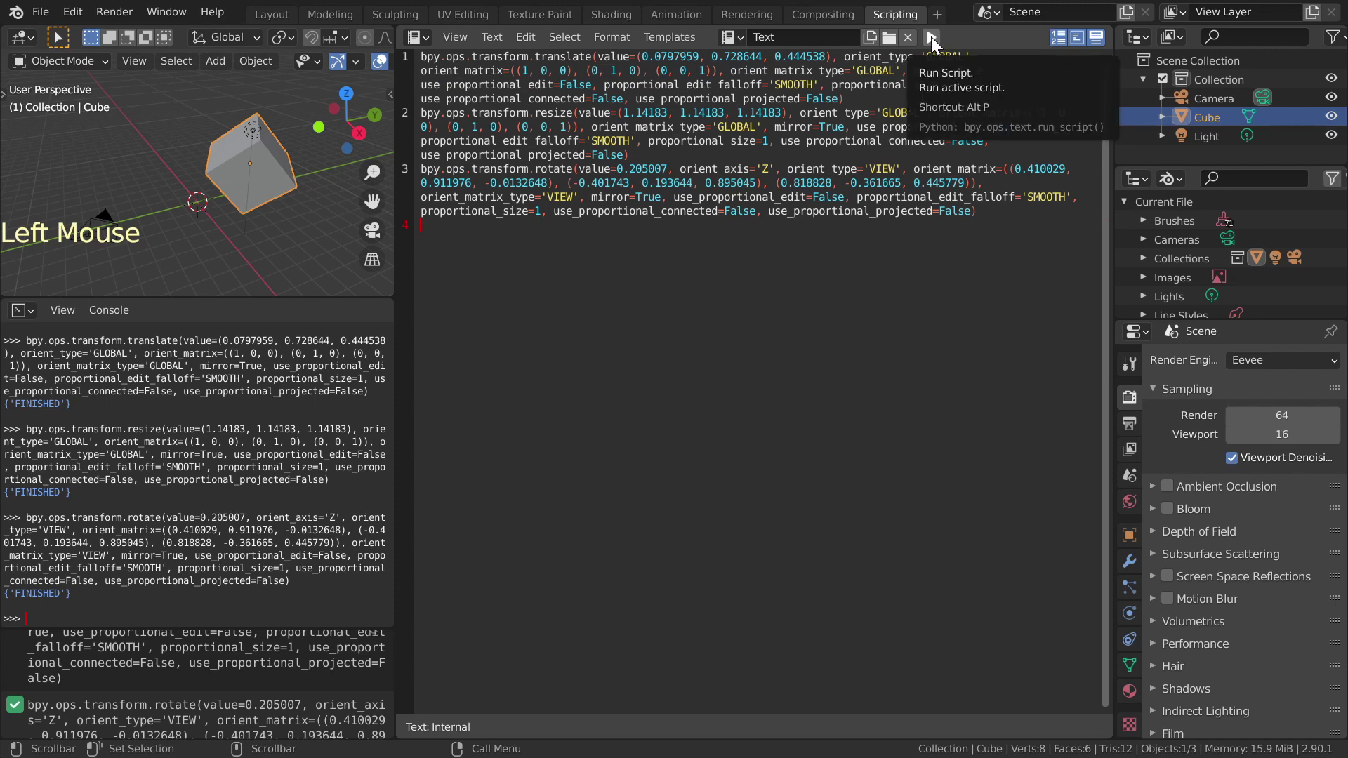
left_click(935, 39)
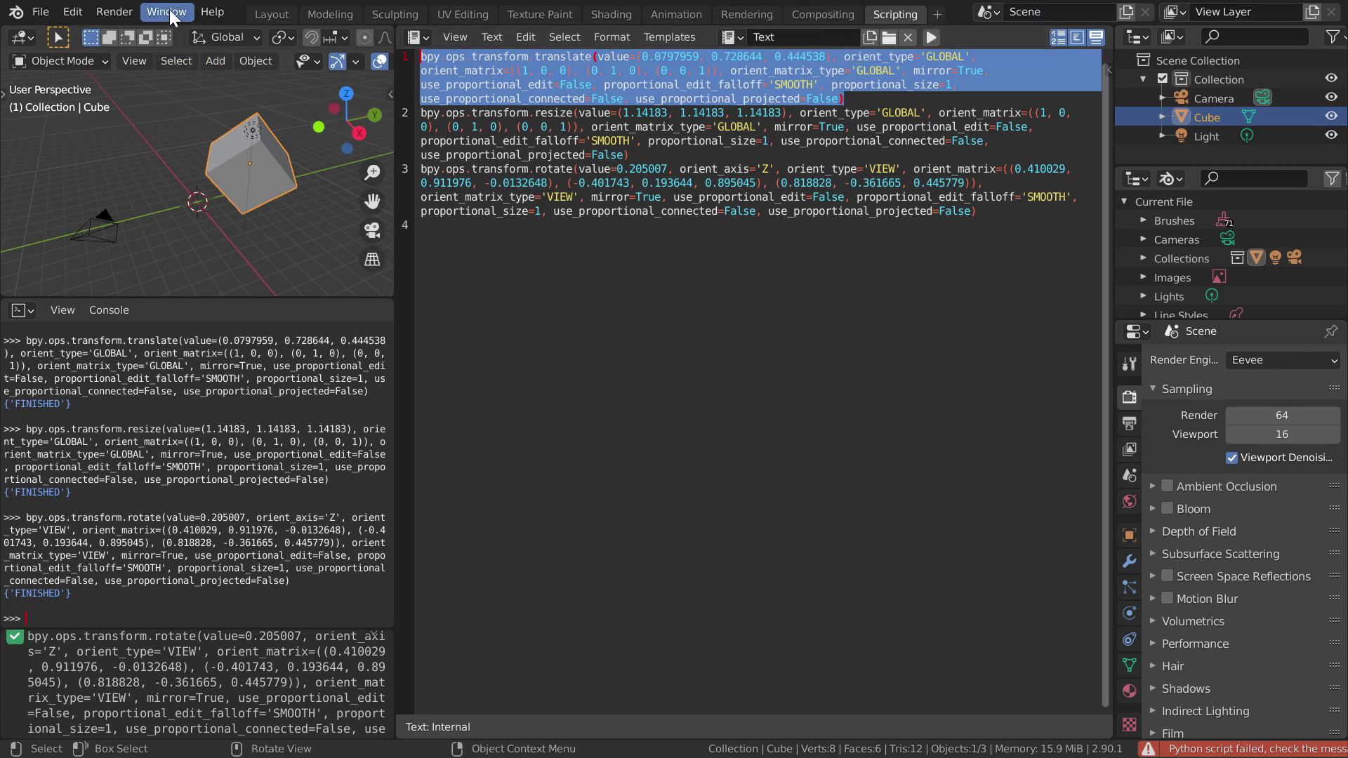
left_click(167, 9)
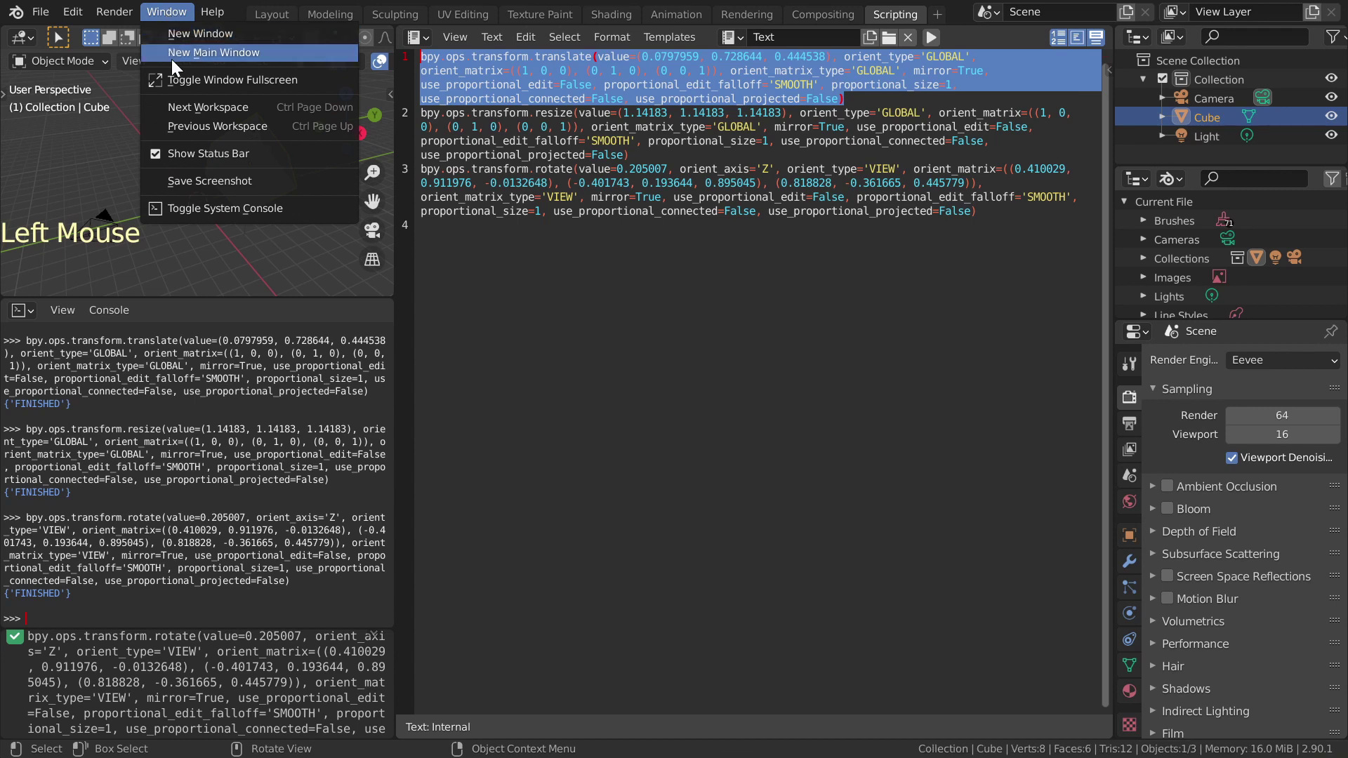
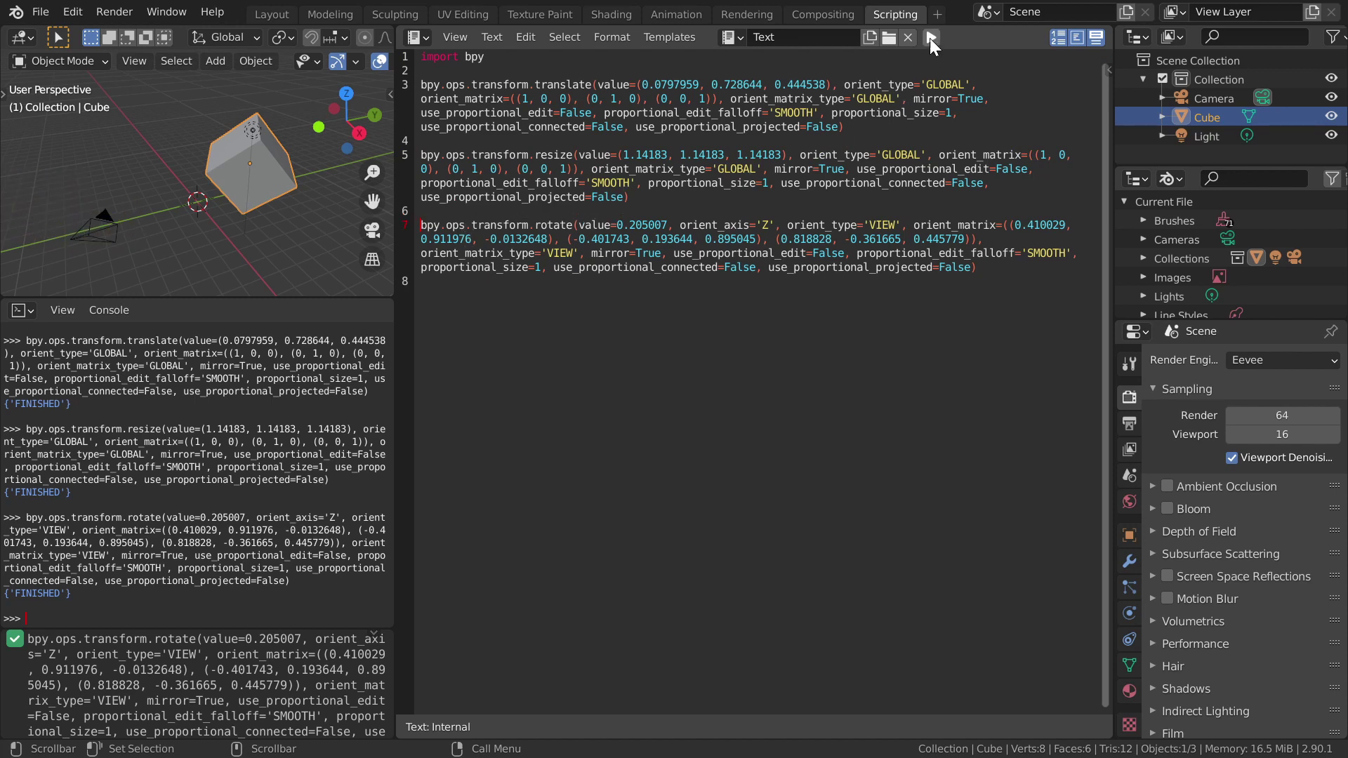
Step: Run the script again now that import bpy has been added
left_click(931, 37)
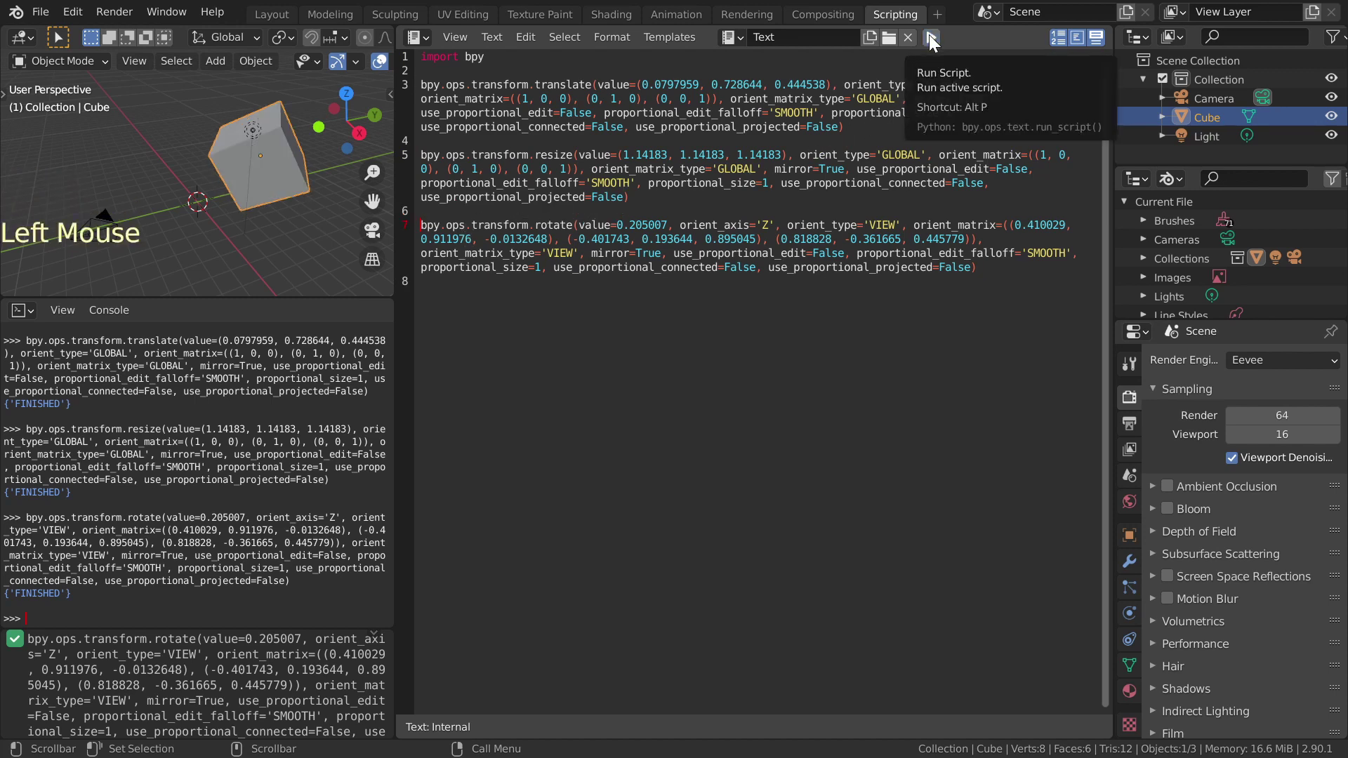
left_click(931, 39)
left_click(930, 43)
left_click(936, 44)
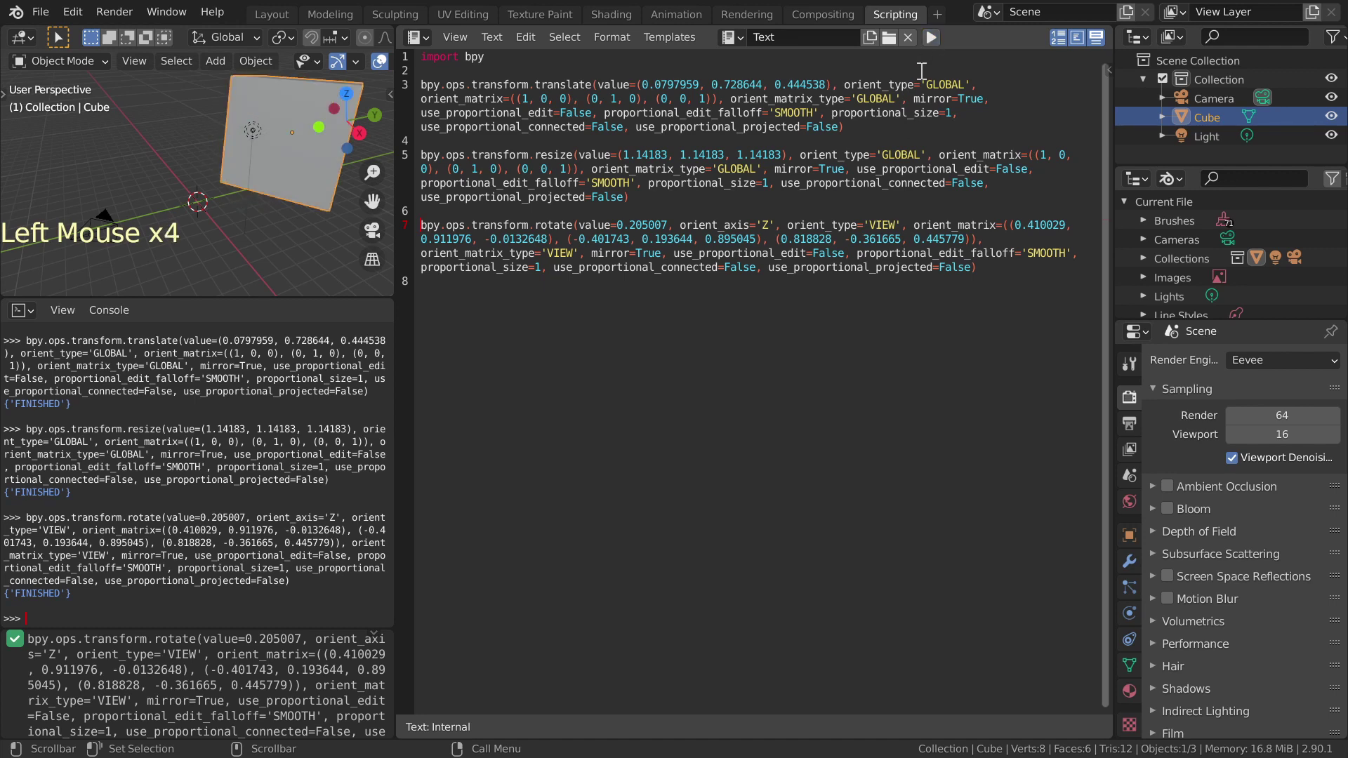
Step: Trim the translate, resize and rotate calls to keep only their value arguments
left_click(837, 124)
key("BackSpace")
left_click(622, 155)
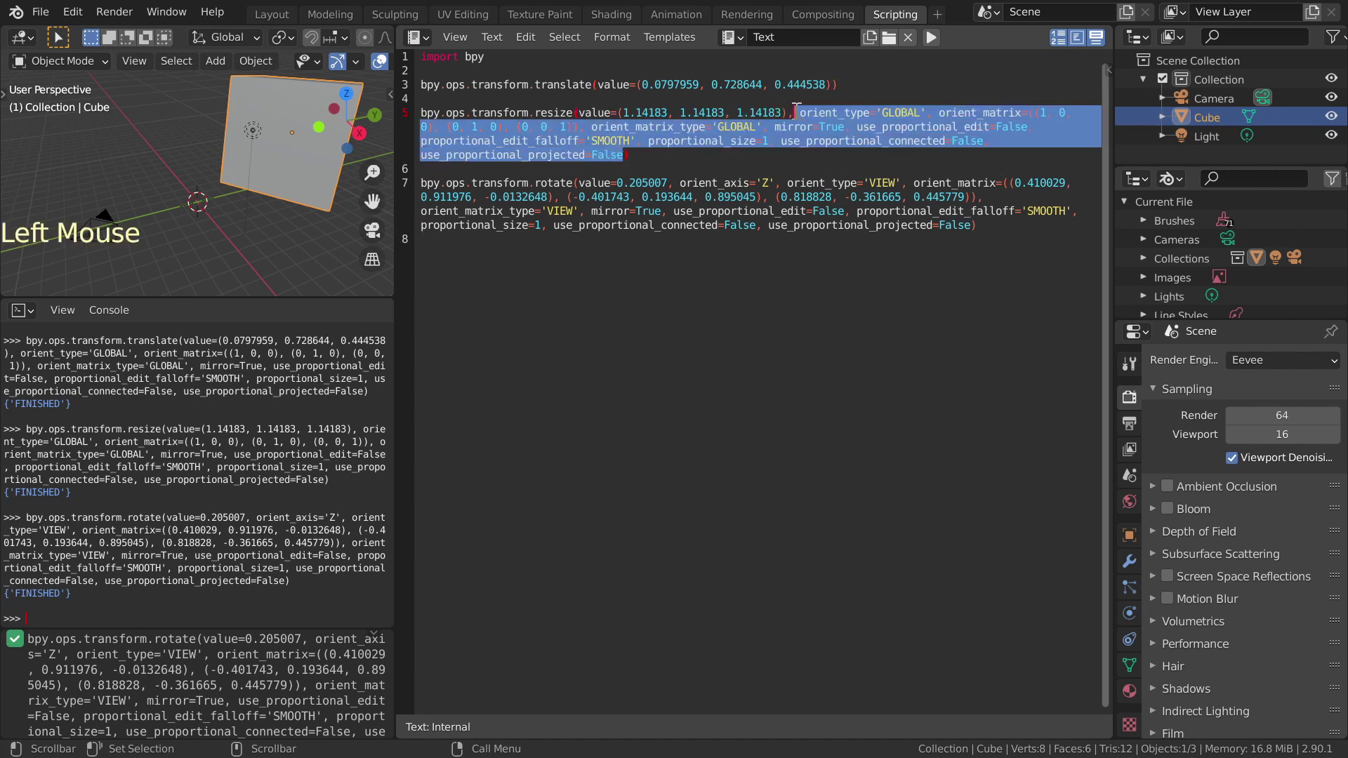
key("BackSpace")
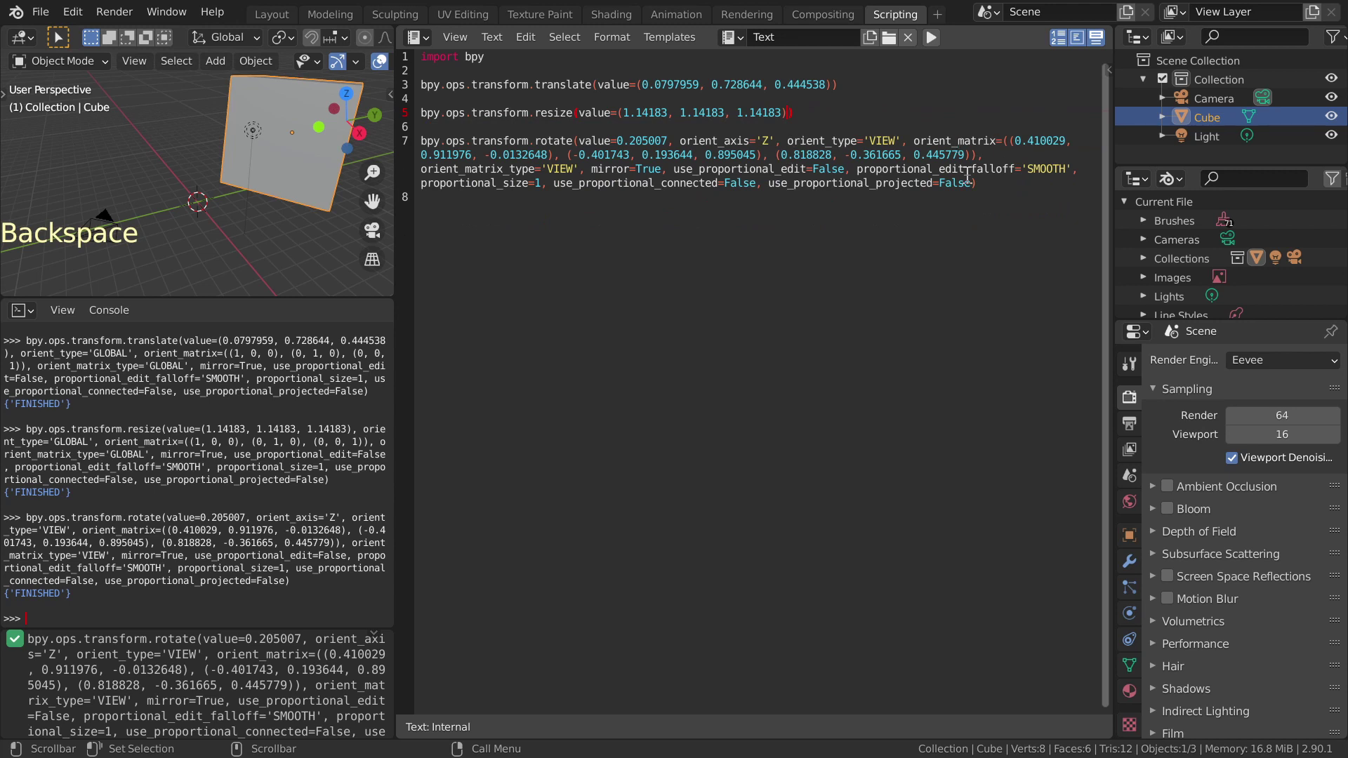
left_click(971, 181)
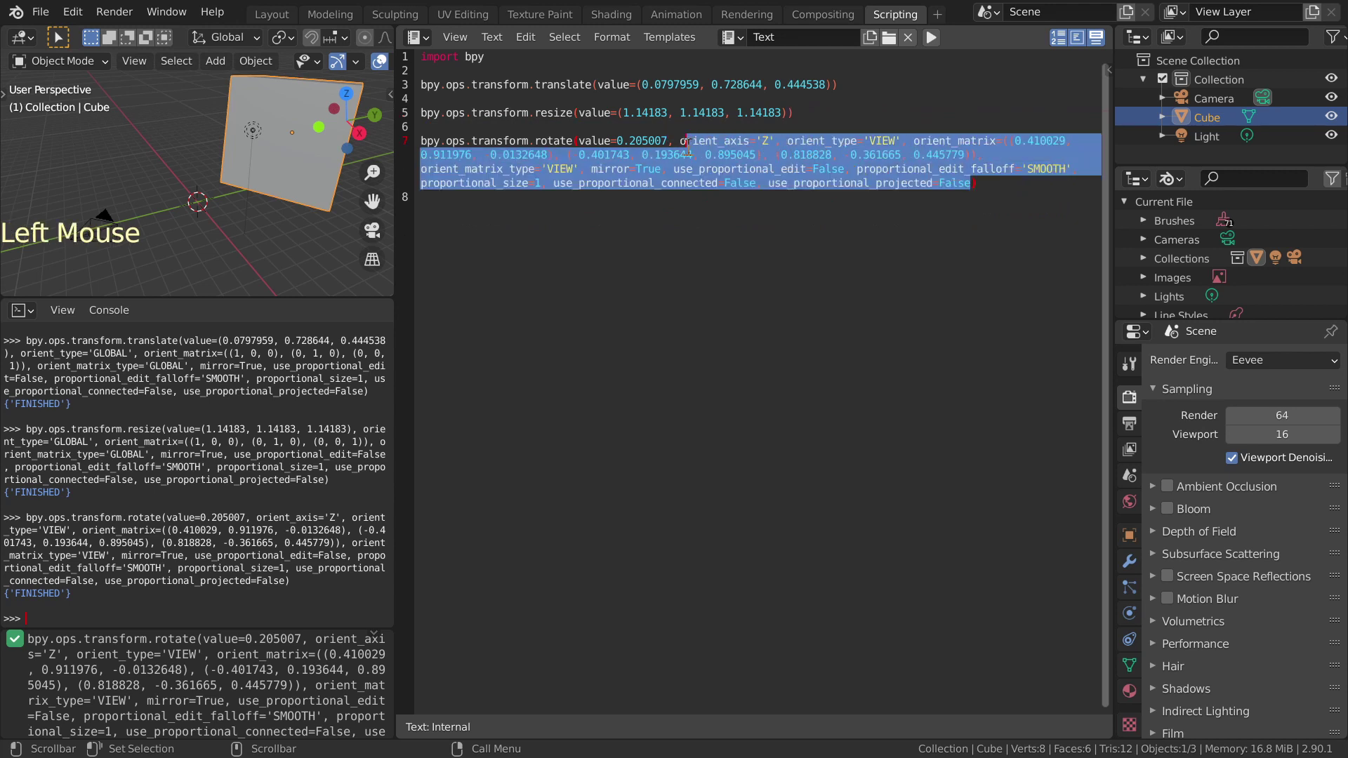
key("BackSpace")
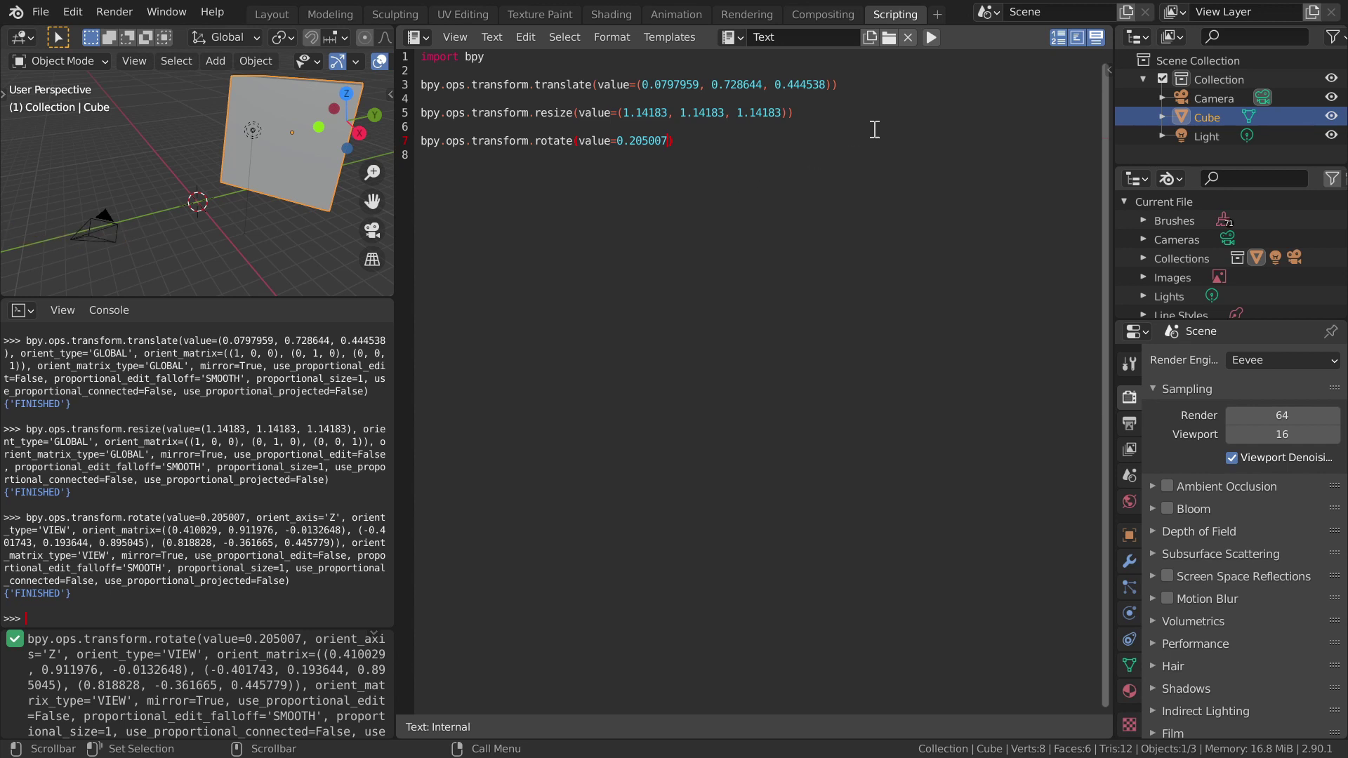
Step: Run the trimmed script several times to apply the transforms to the Cube
left_click(933, 38)
left_click(932, 37)
left_click(932, 39)
left_click(930, 42)
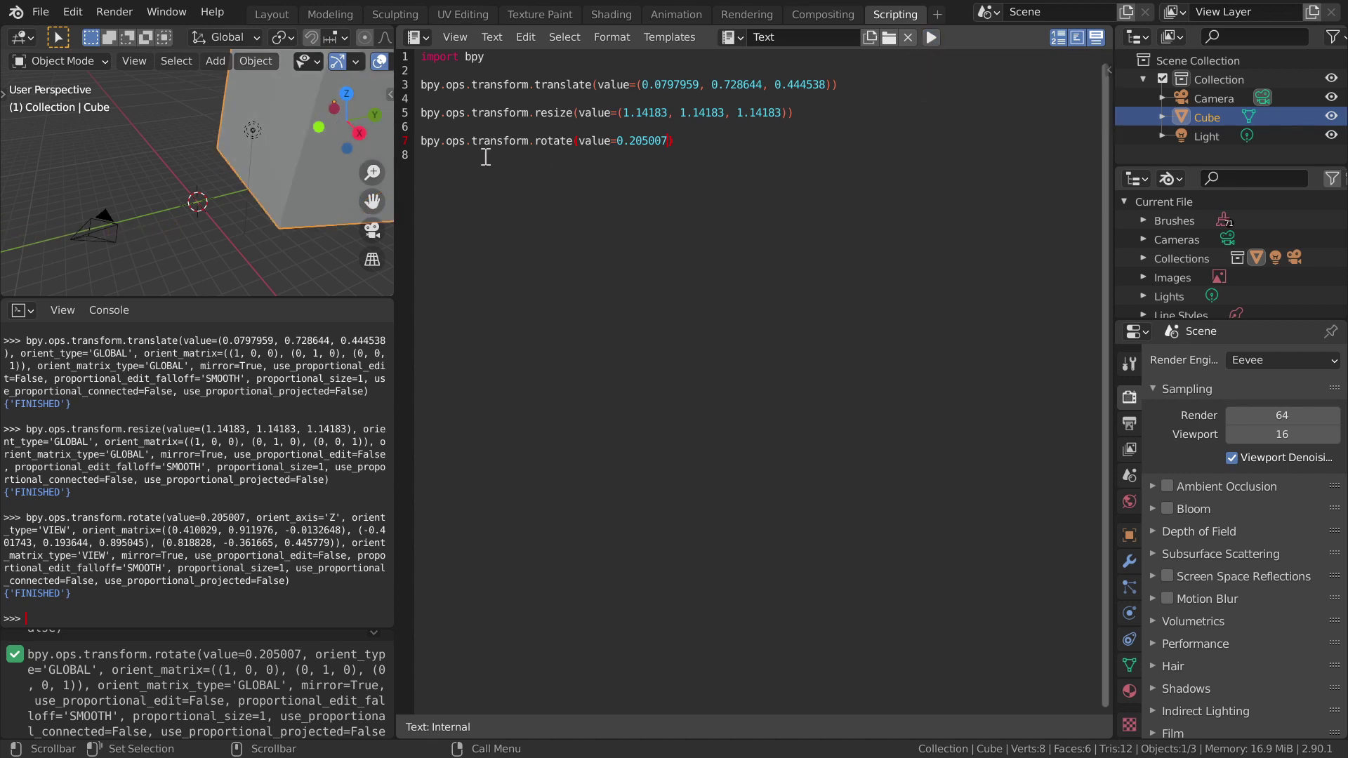
left_click(497, 41)
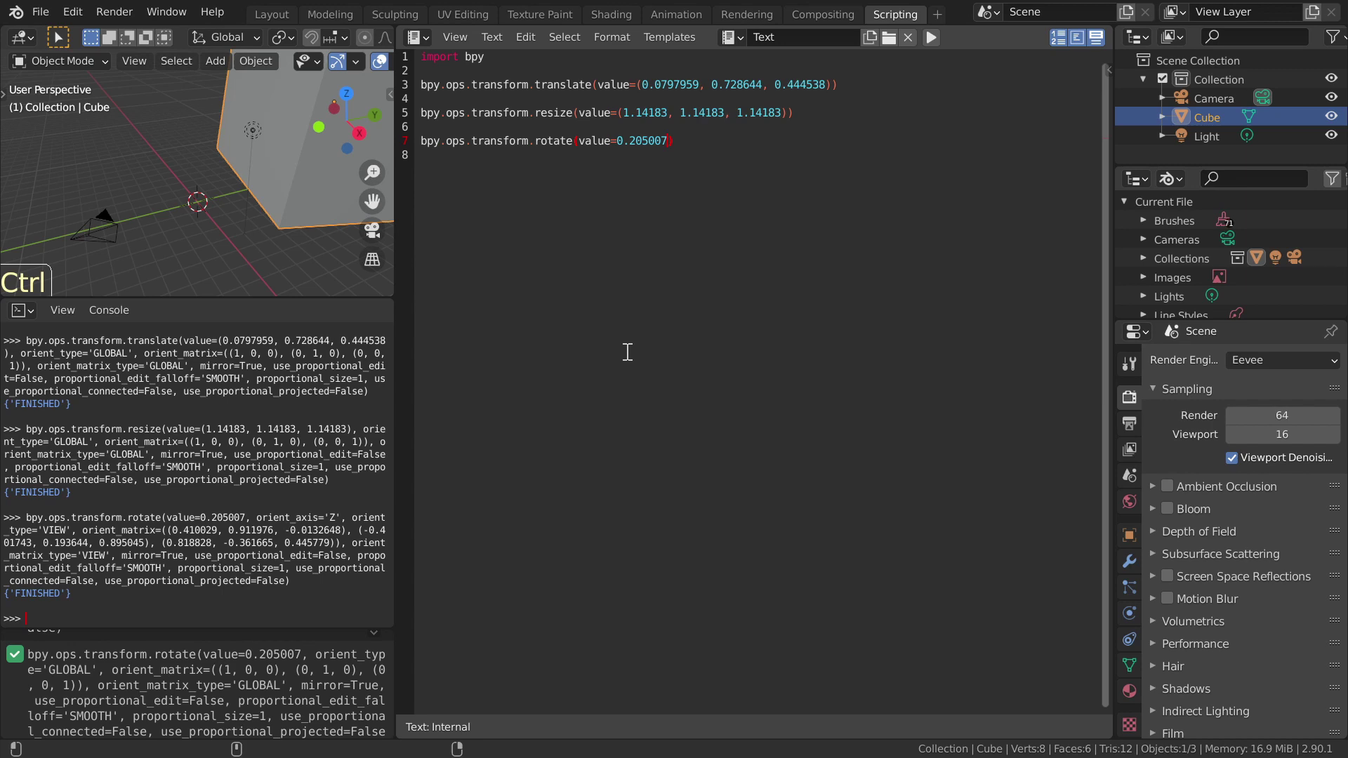
Step: Reload the startup file to start over with a fresh scene and empty editors
key("ctrl+n")
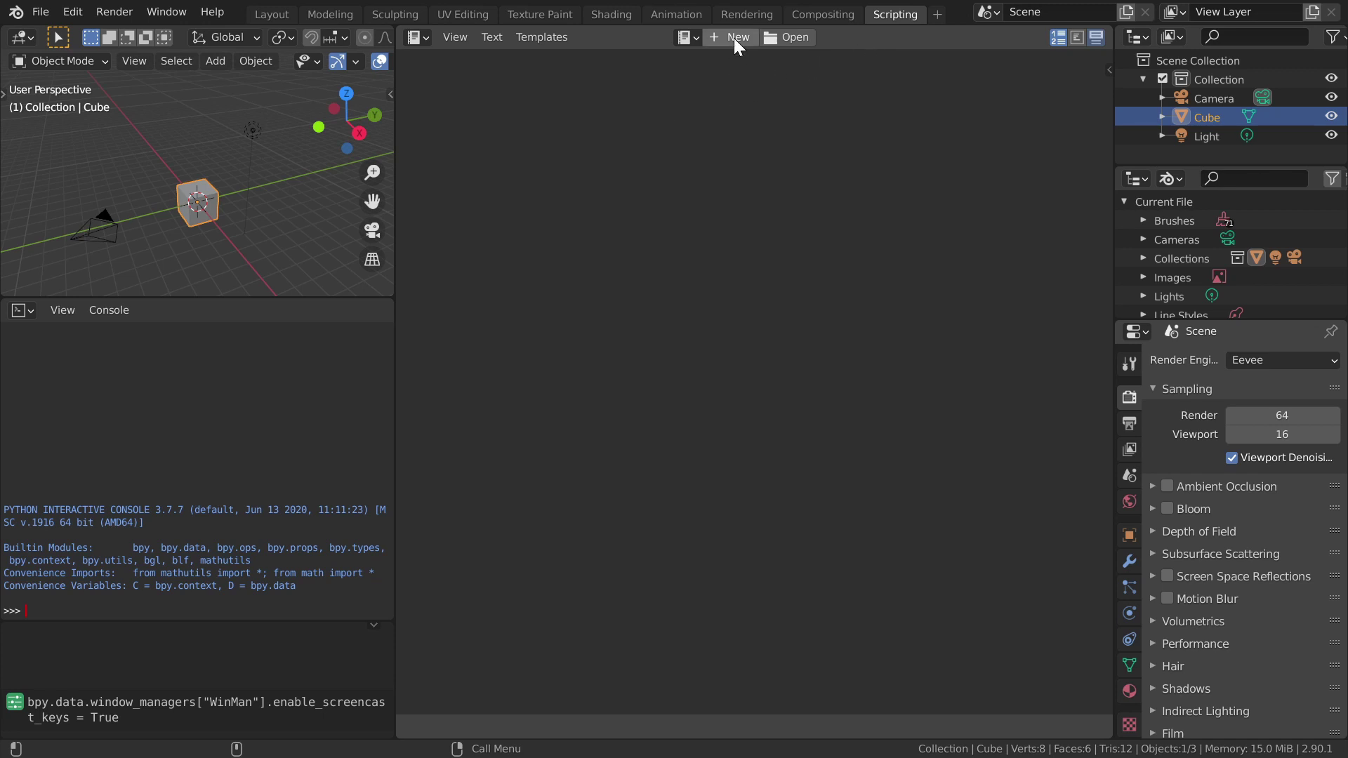
Step: Create a new word-wrapped script starting with 'import bpy' and two blank lines below it
left_click(736, 41)
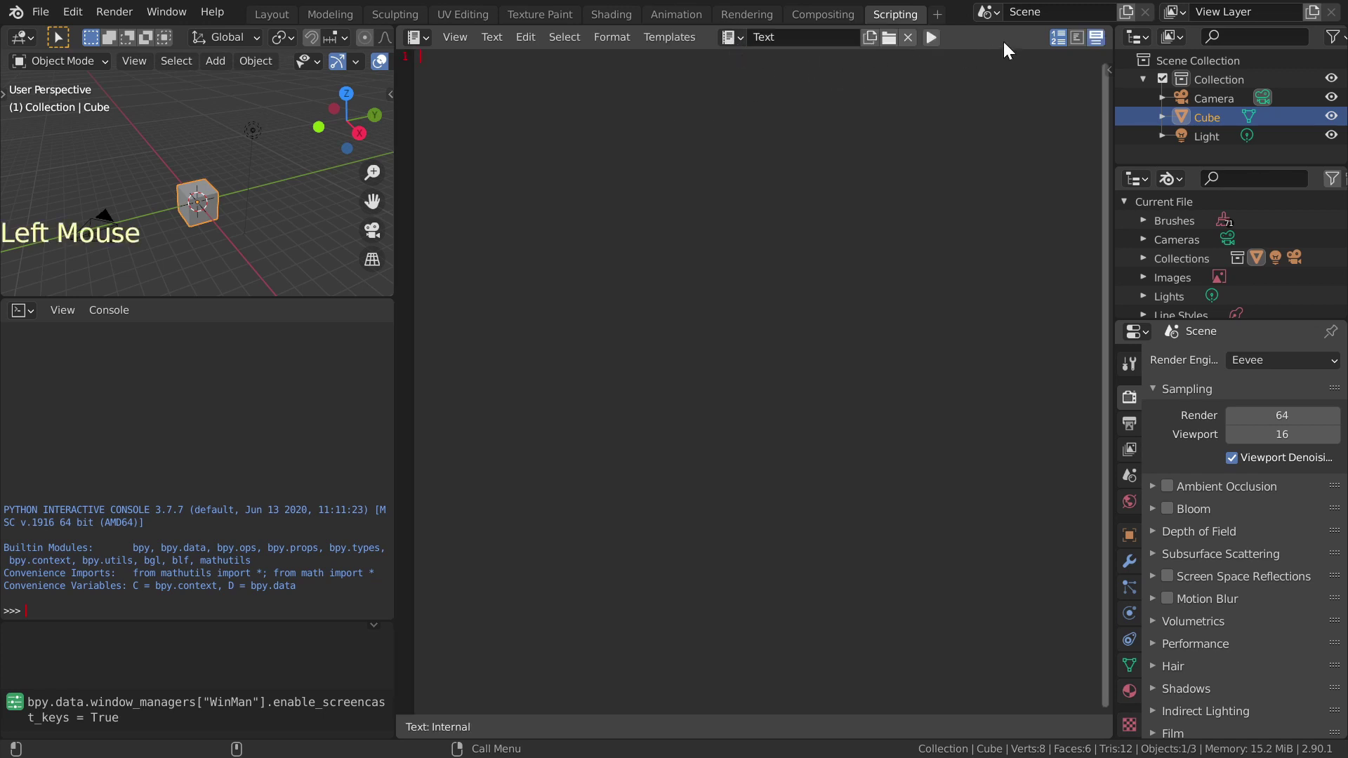
left_click(1078, 41)
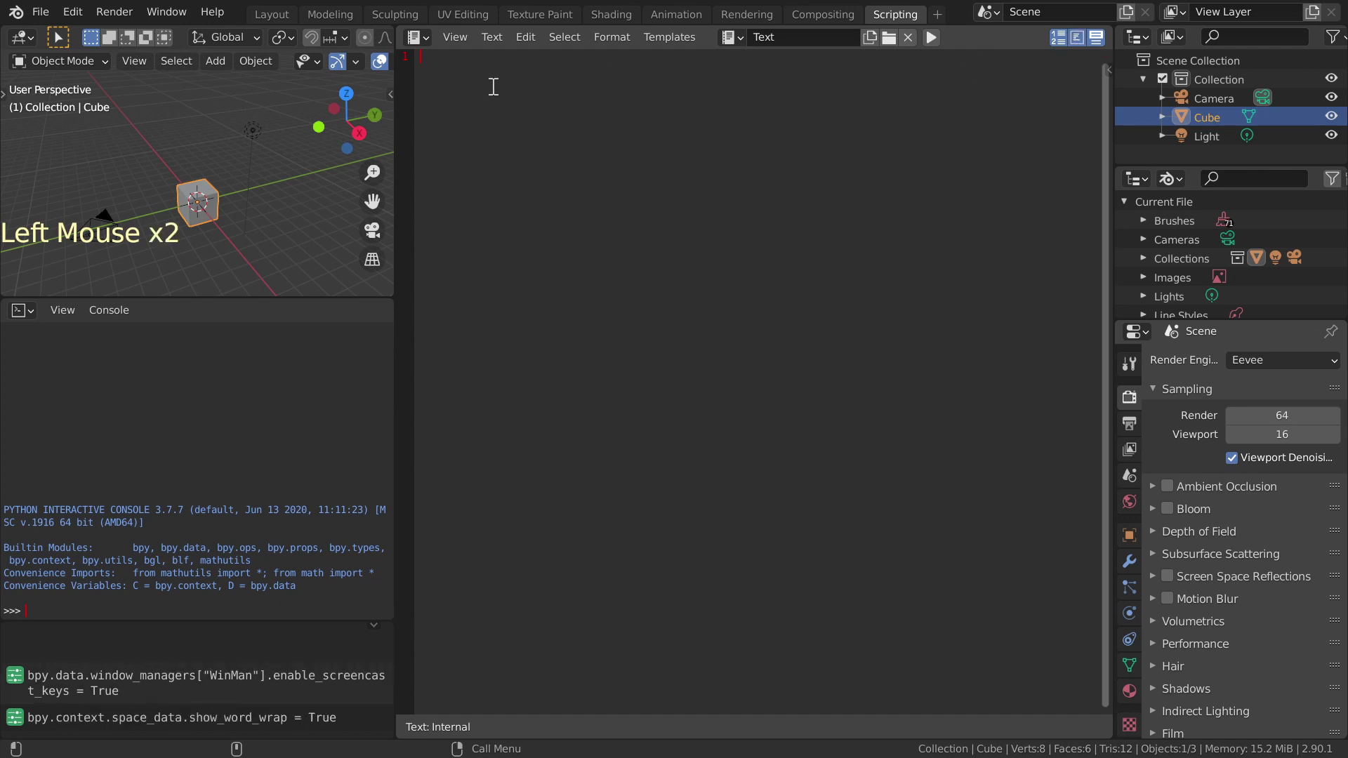
key("i")
key("m")
key("p")
key("o")
key("r")
key("t")
key("space")
key("b")
key("p")
key("y")
key("Return")
key("Return")
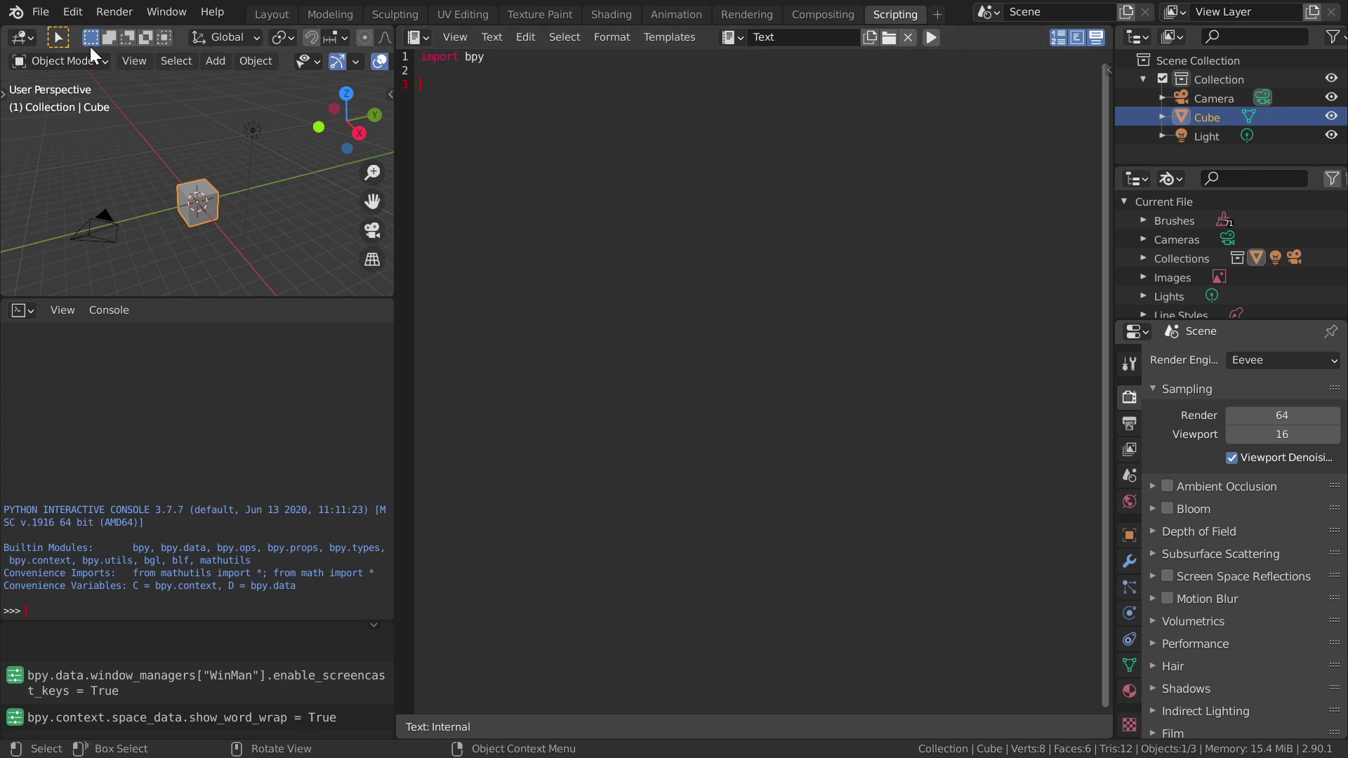
left_click(44, 15)
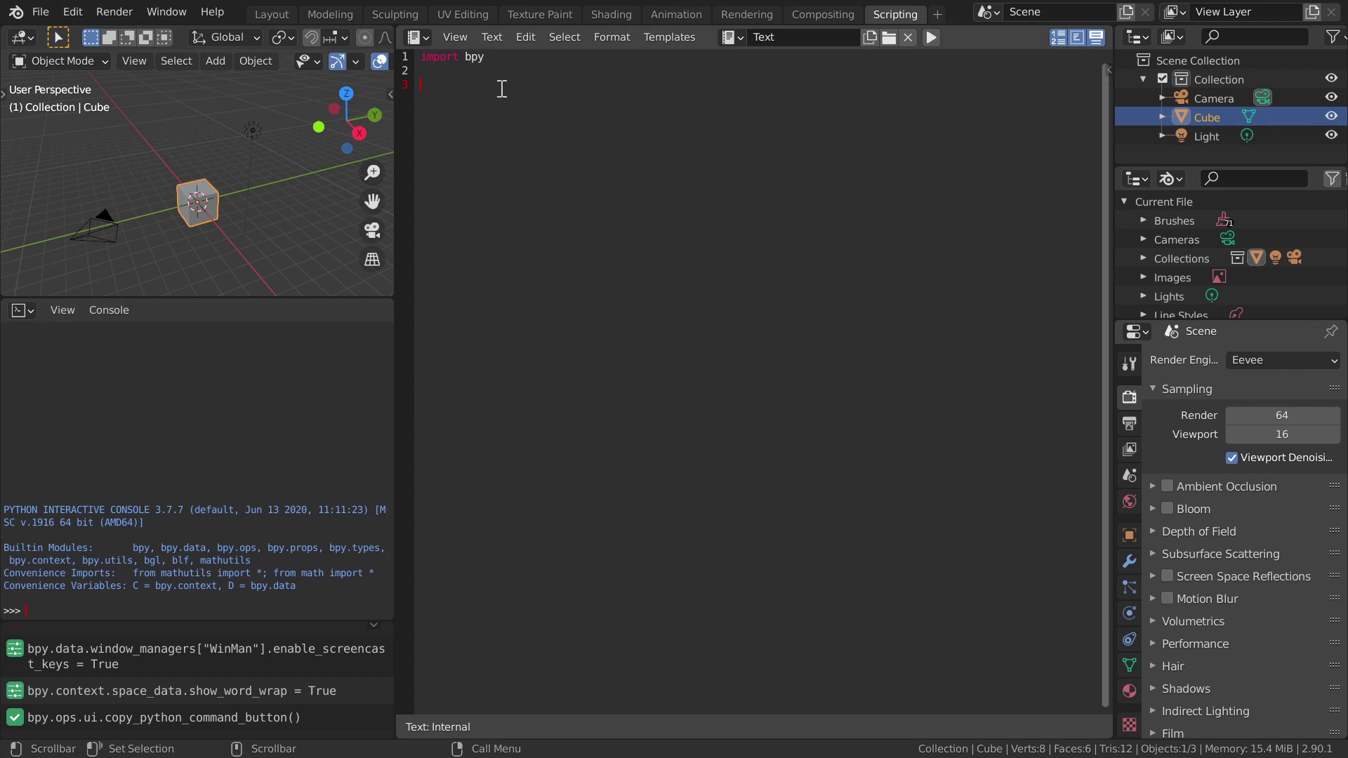
Step: Autocomplete bpy.ops.import_scene.x3d( in the console and copy its full argument list with defaults
key("ctrl+v")
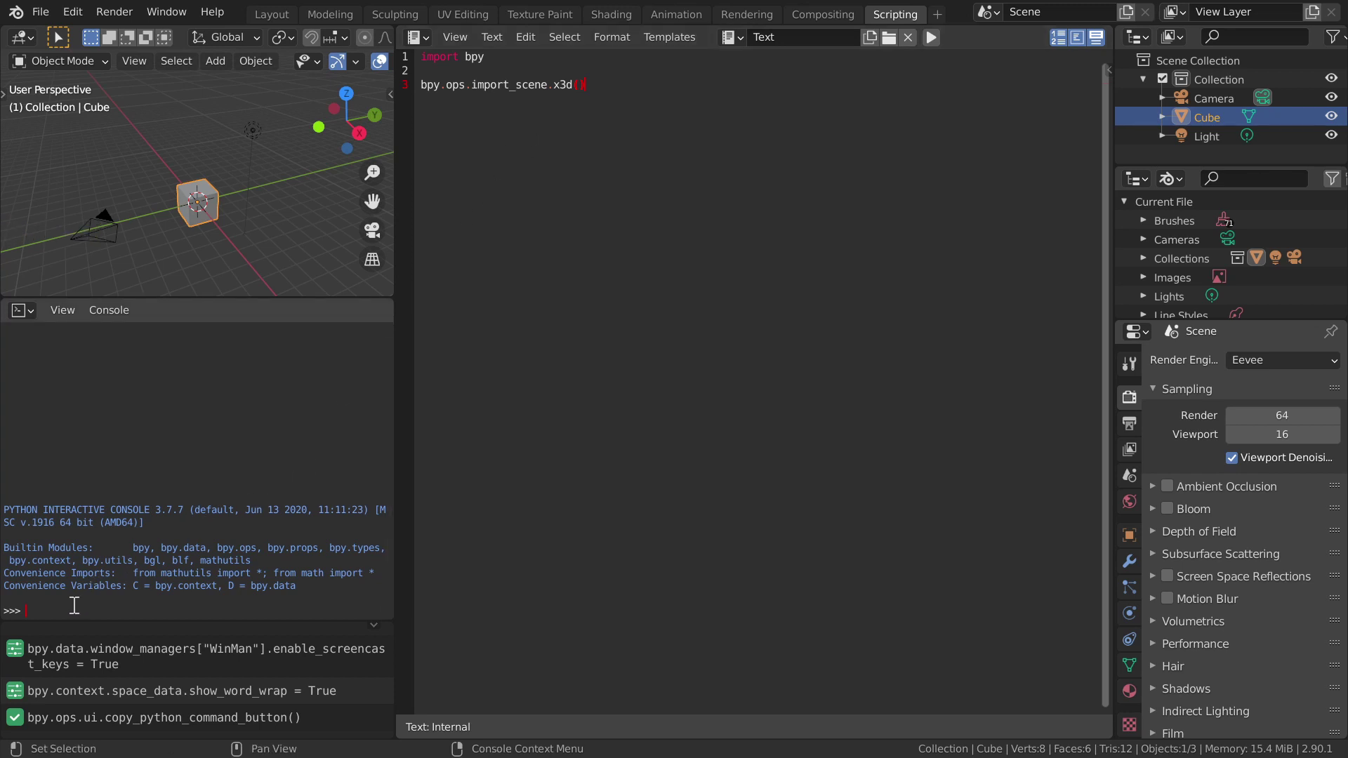
key("ctrl+v")
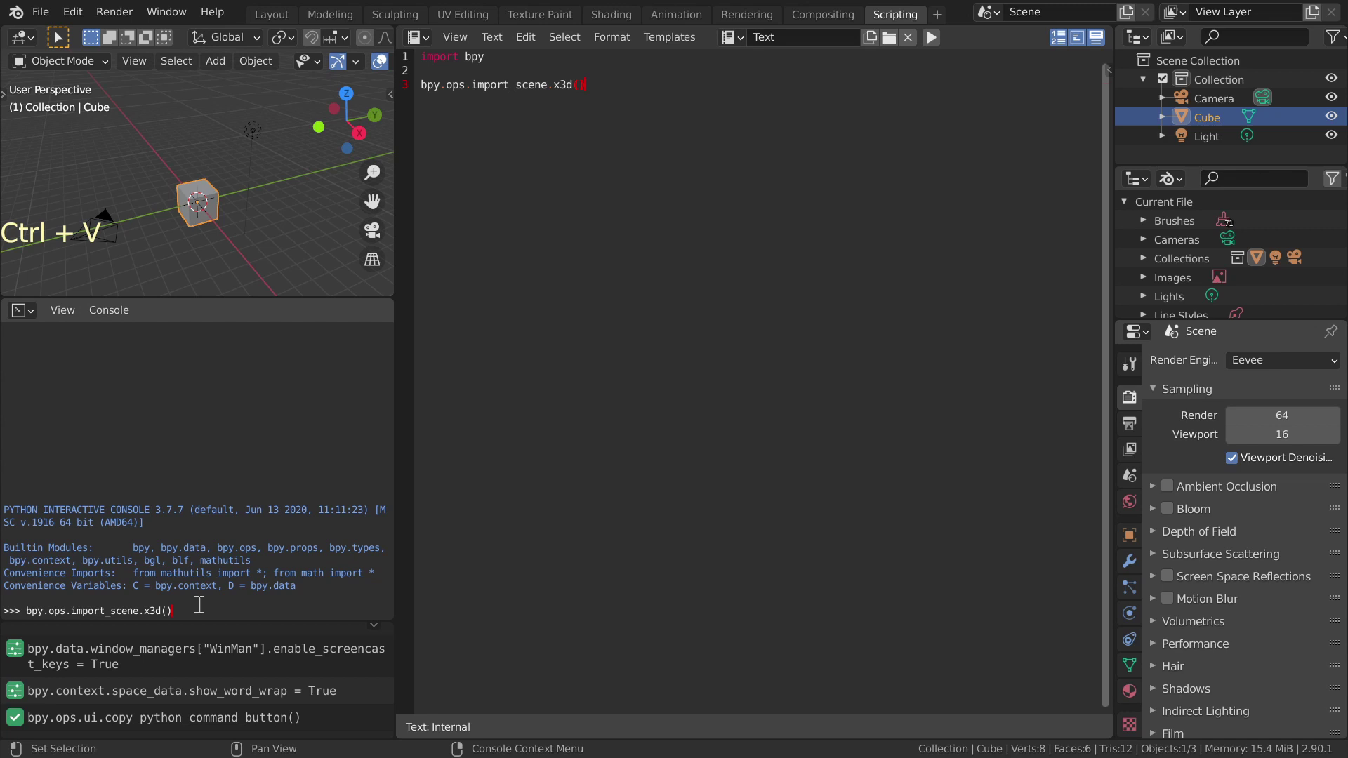
key("BackSpace")
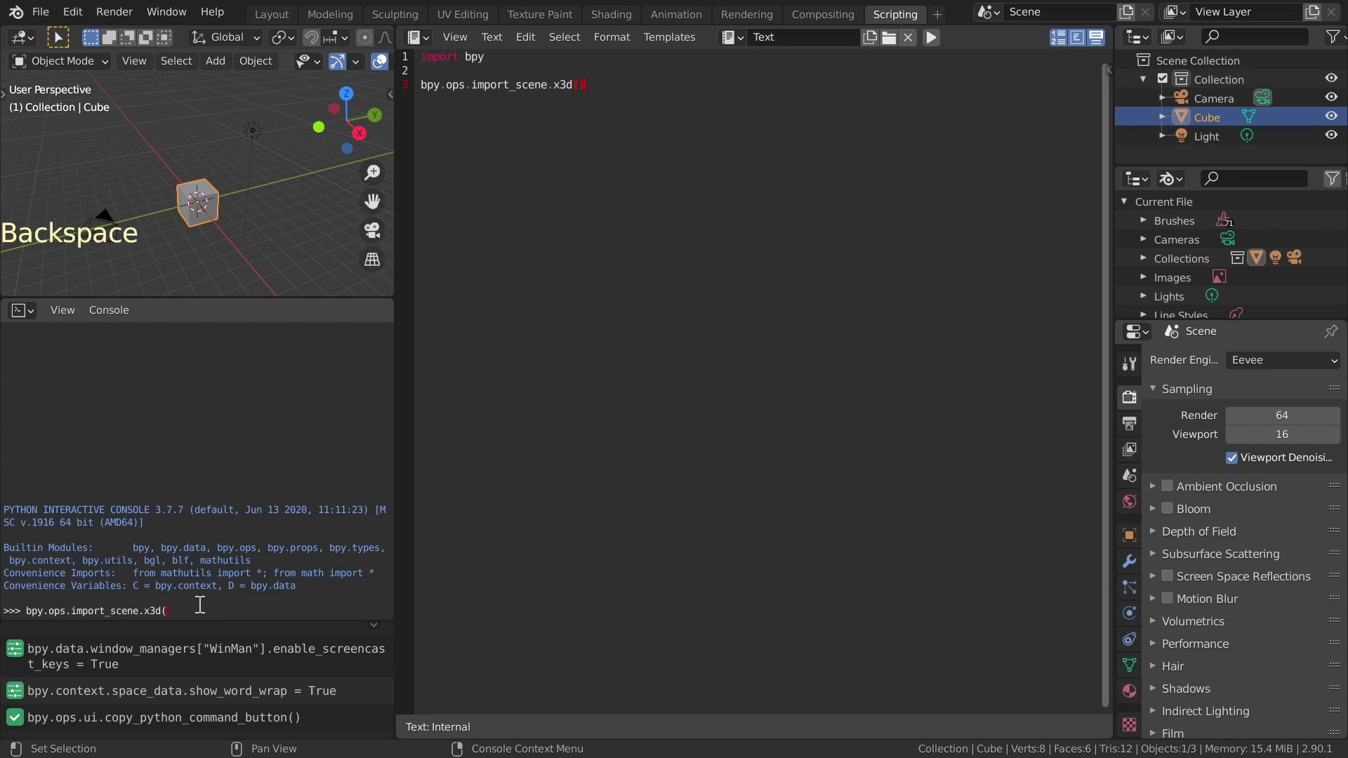
key("Tab")
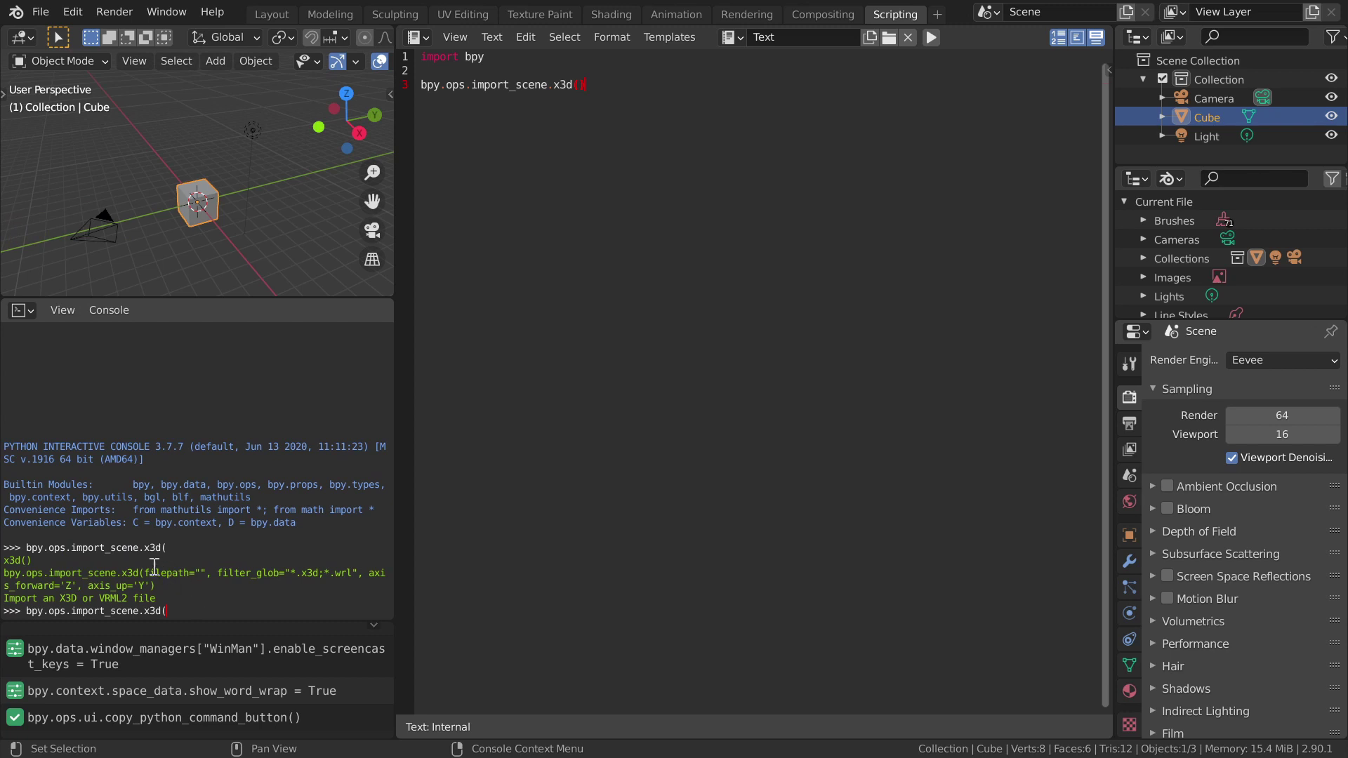
left_click(146, 570)
left_click(150, 570)
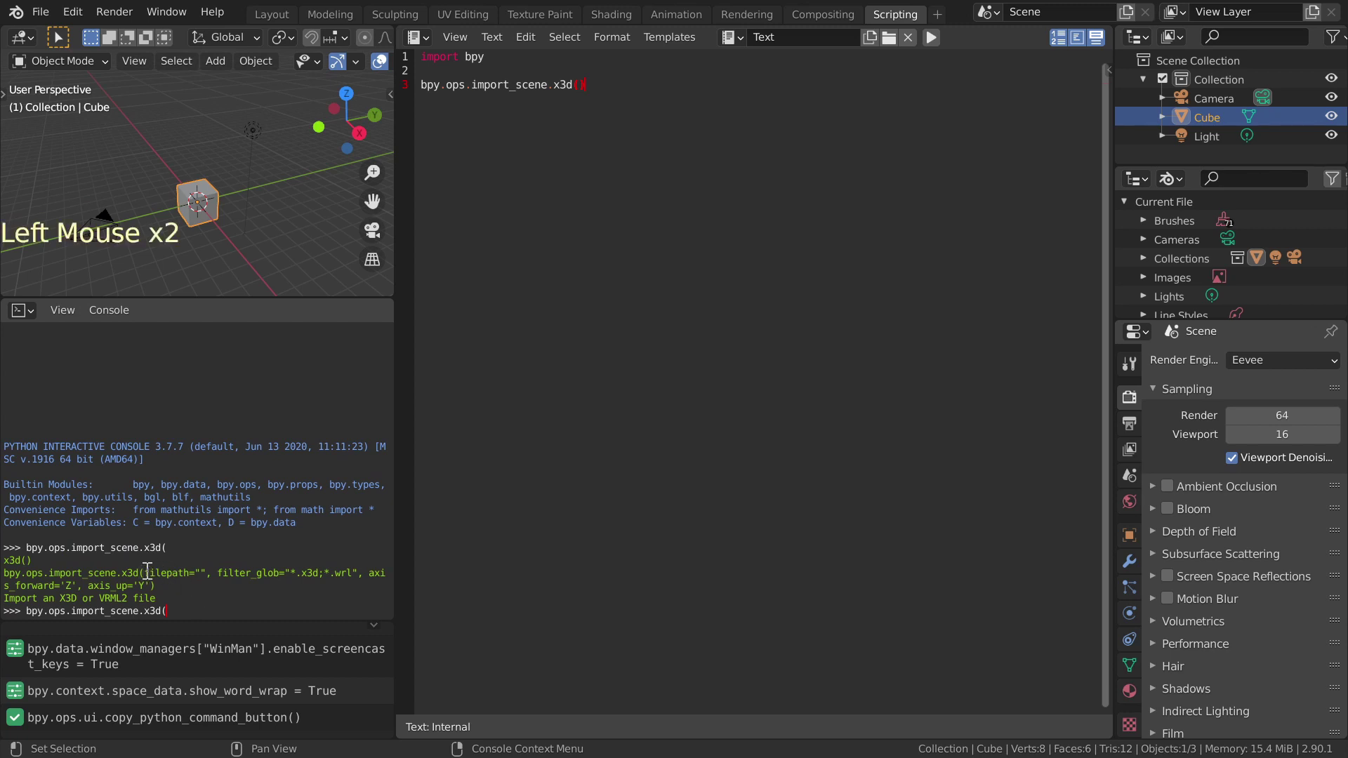
left_click(148, 568)
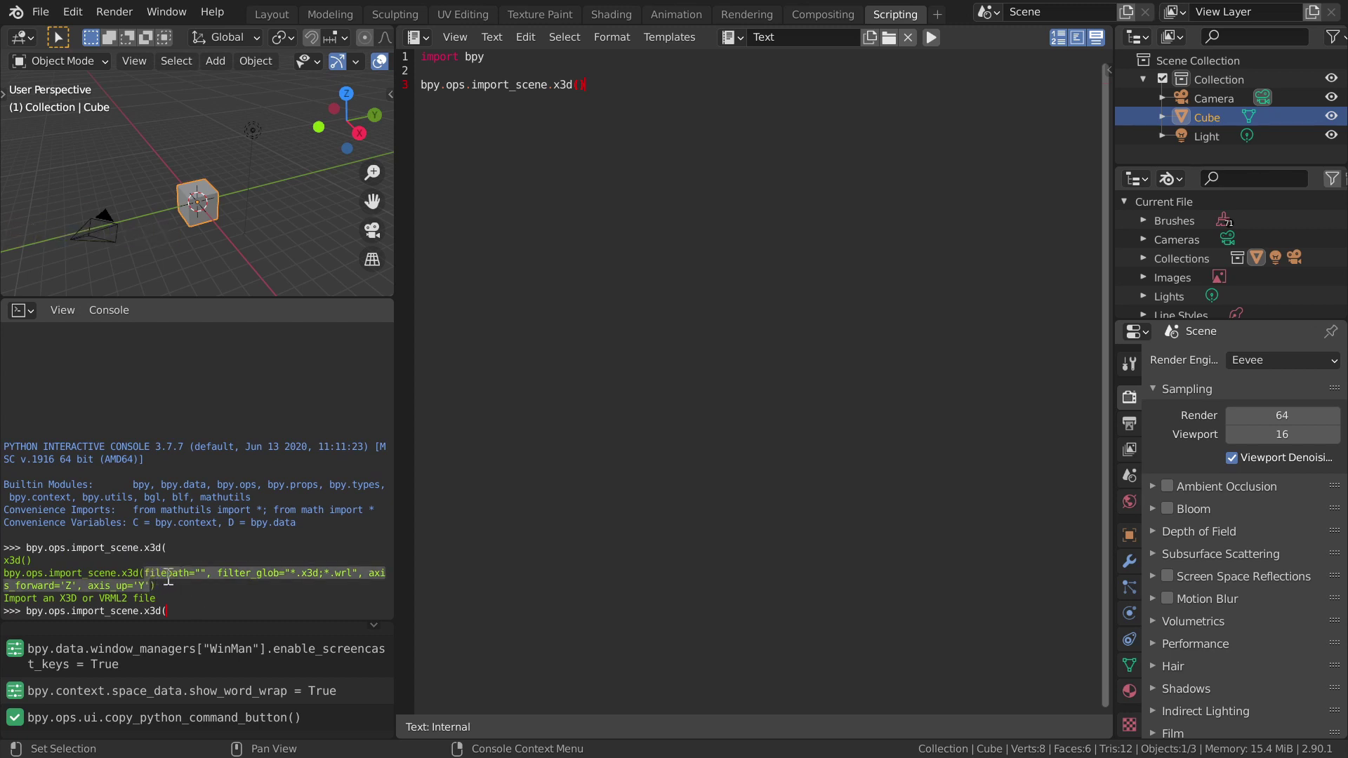
key("ctrl+c")
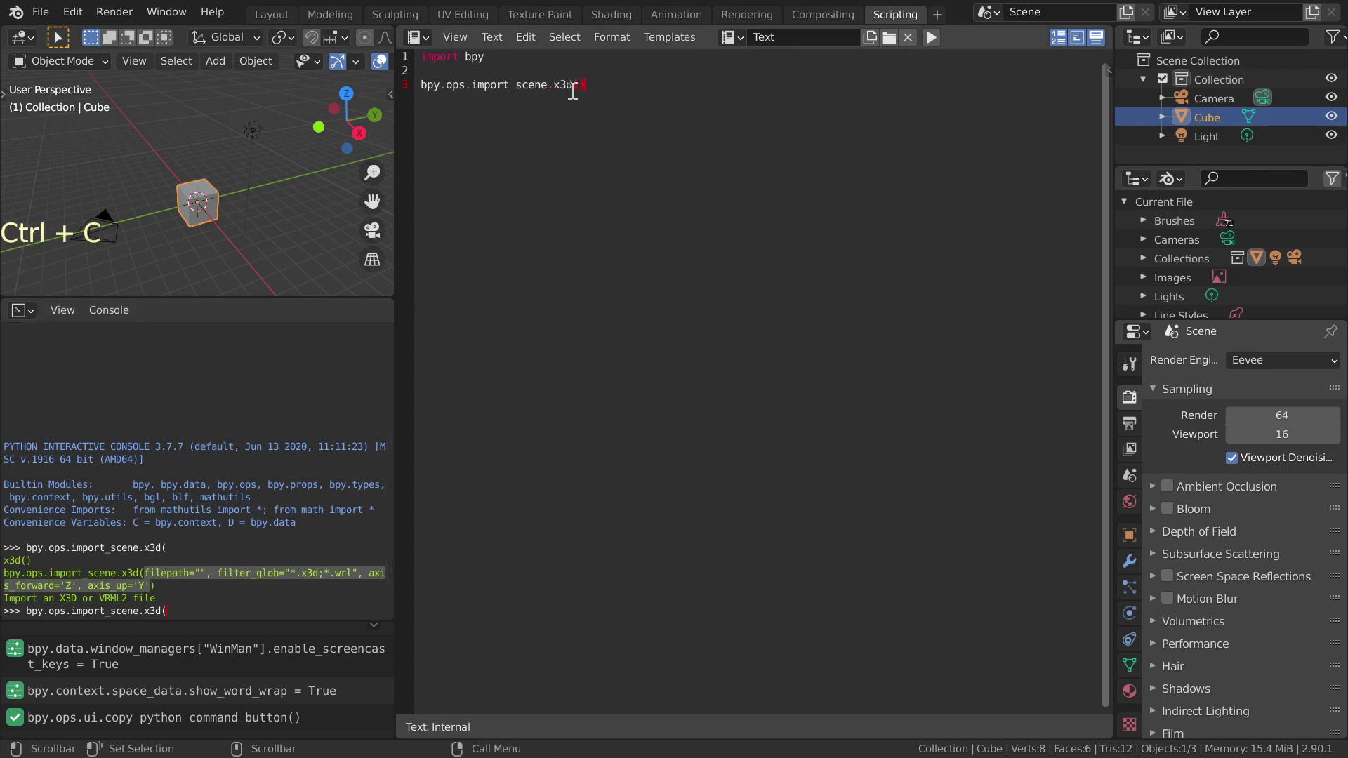
Step: Paste the importer arguments into the script's x3d call and remove filter_glob
left_click(579, 80)
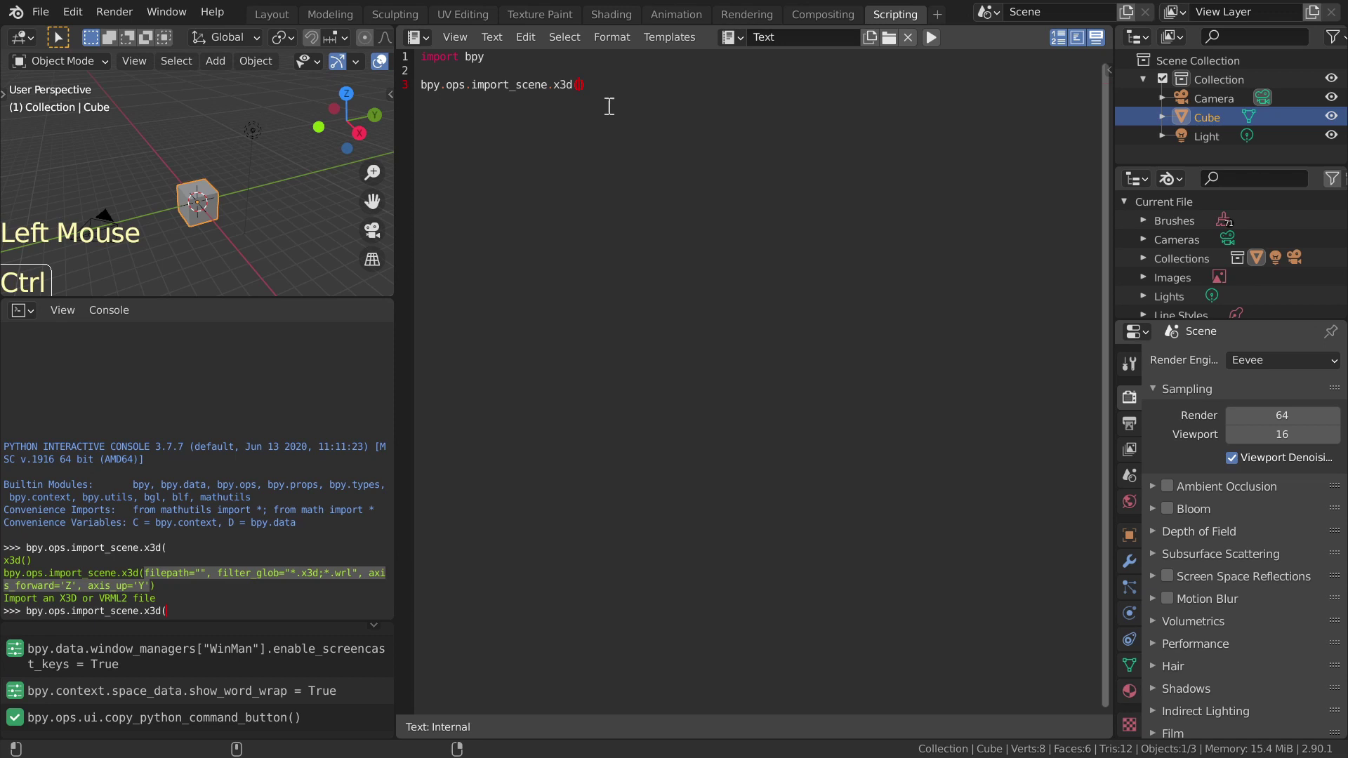
key("ctrl+v")
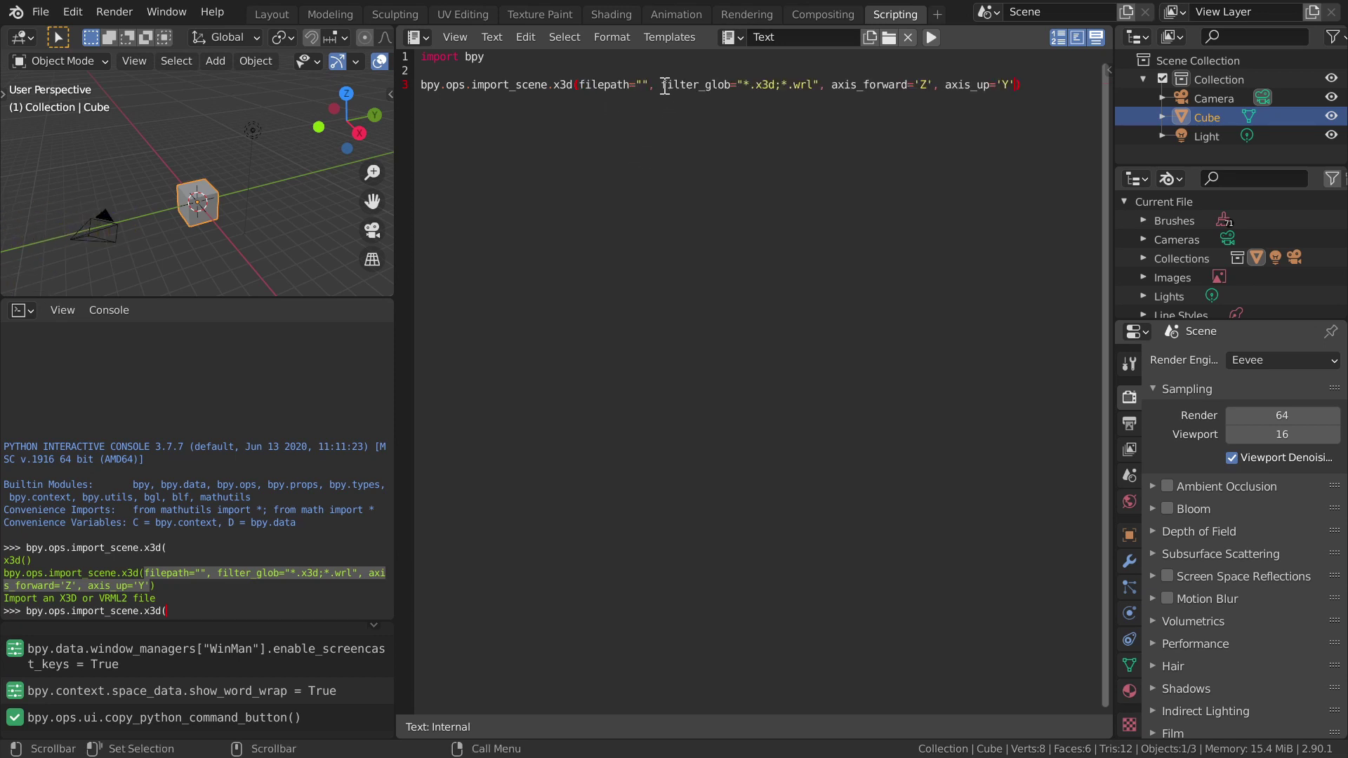
left_click(665, 82)
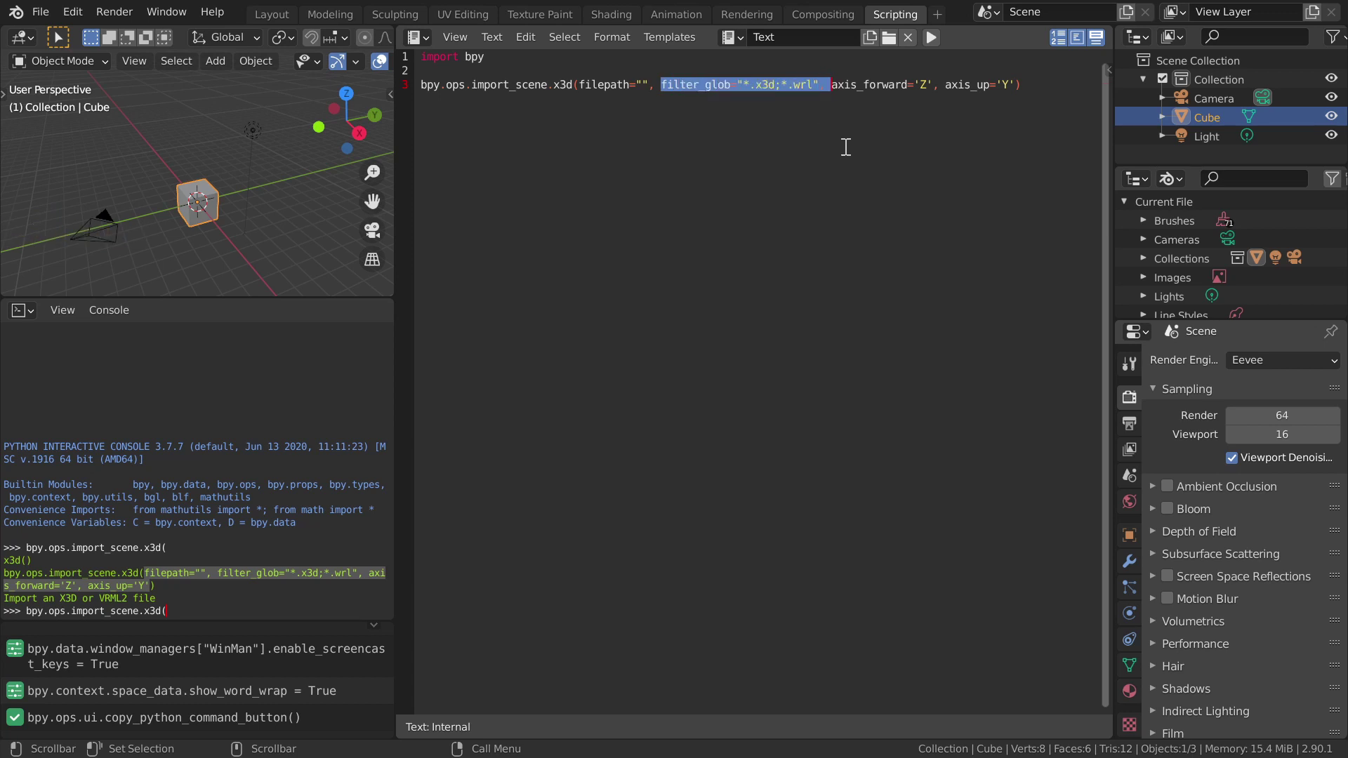
key("BackSpace")
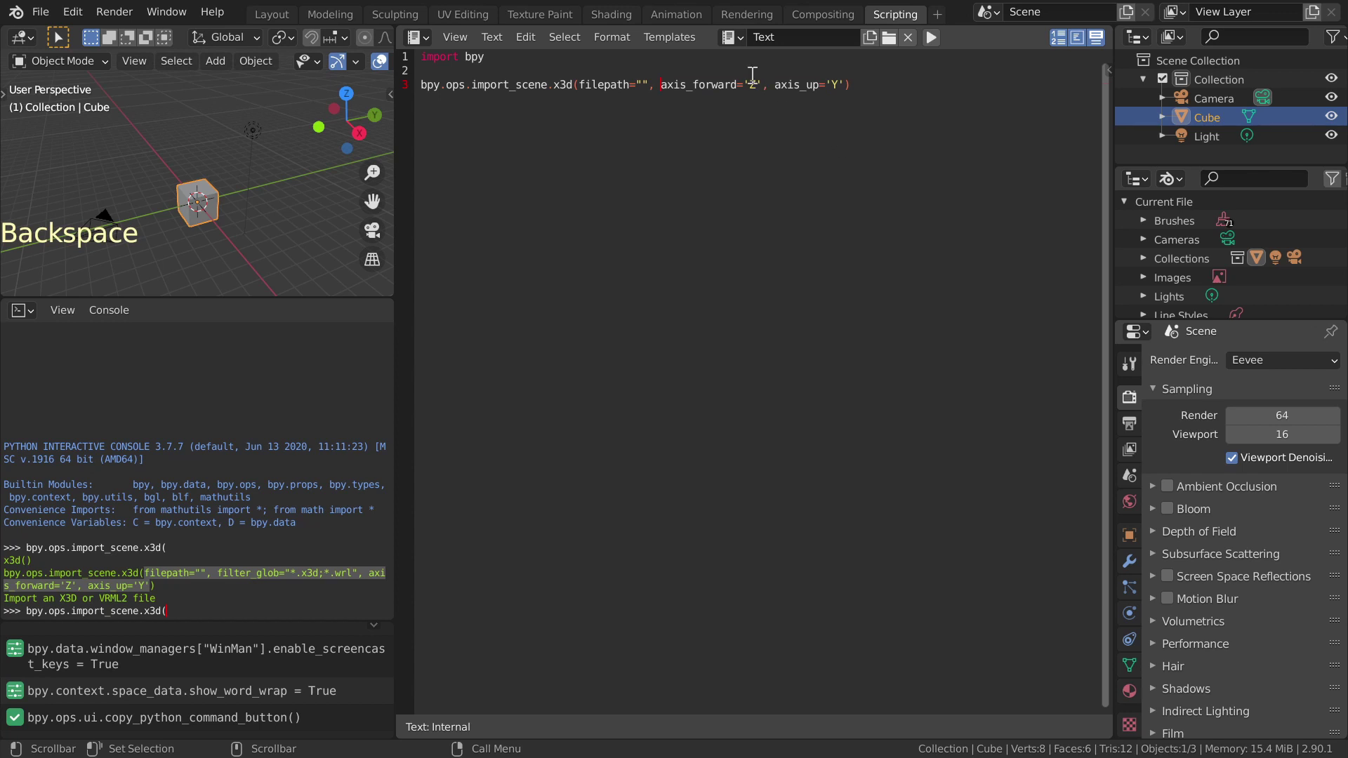
Step: Set the importer's axis_forward to 'Y' and axis_up to 'Z'
left_click(751, 81)
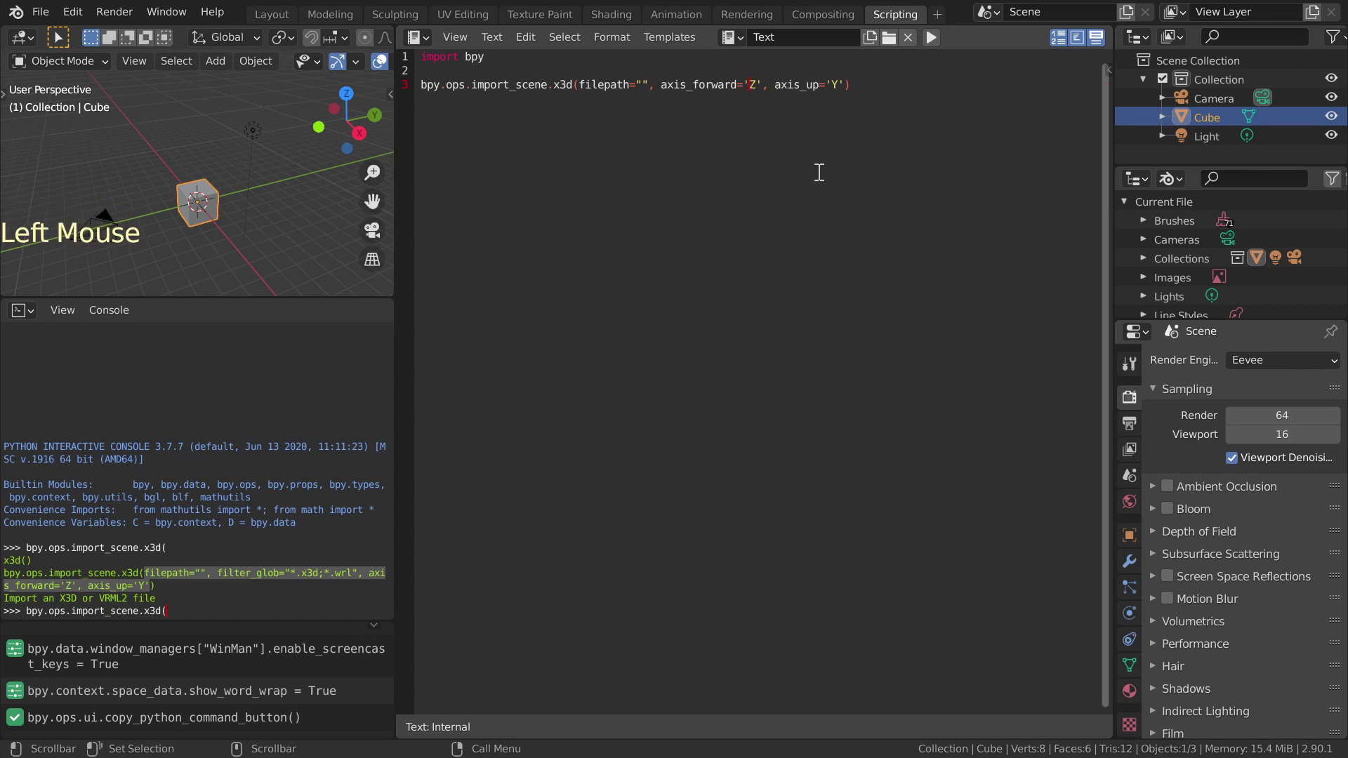
key("Delete")
key("shift+y")
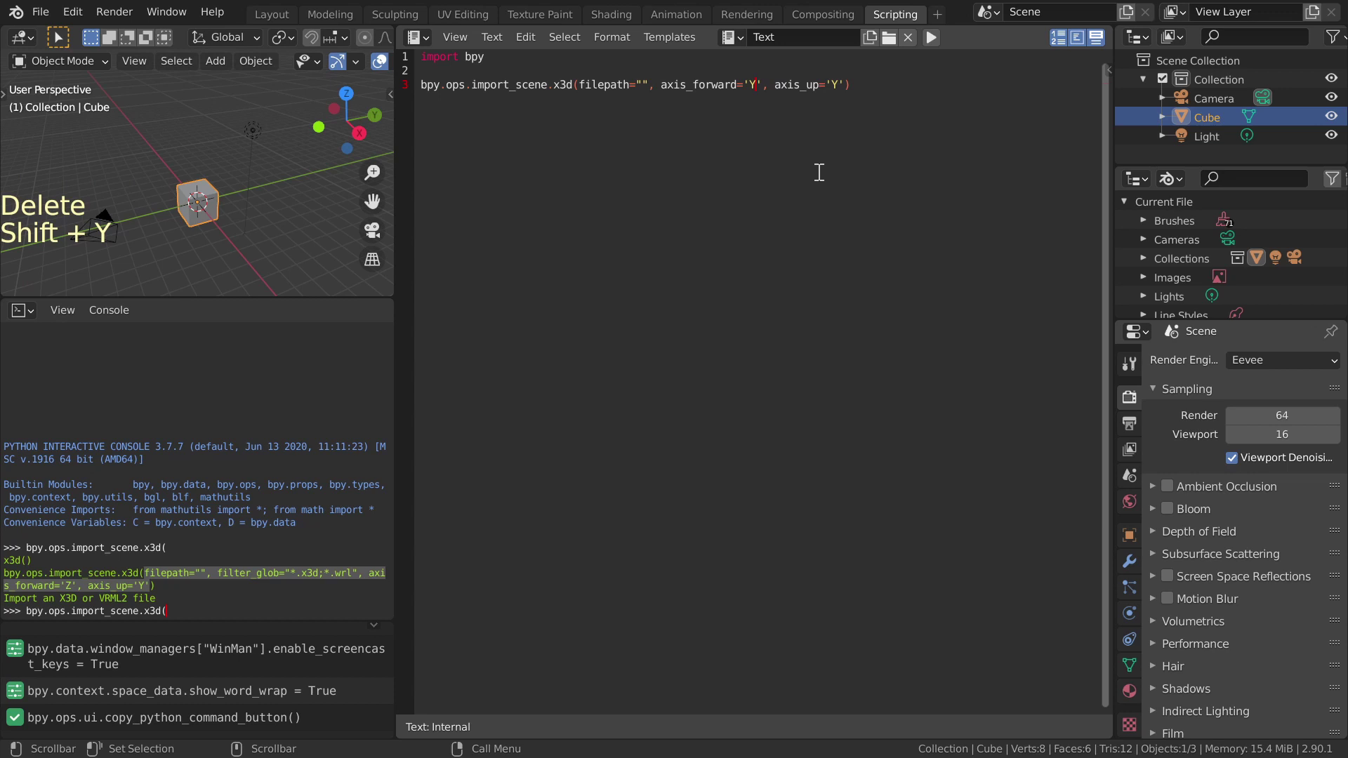
key("Right")
key("Right")
key("Right")
key("Right")
key("Right")
key("Right")
key("Right")
key("Right")
key("Right")
key("Left")
key("shift+Right")
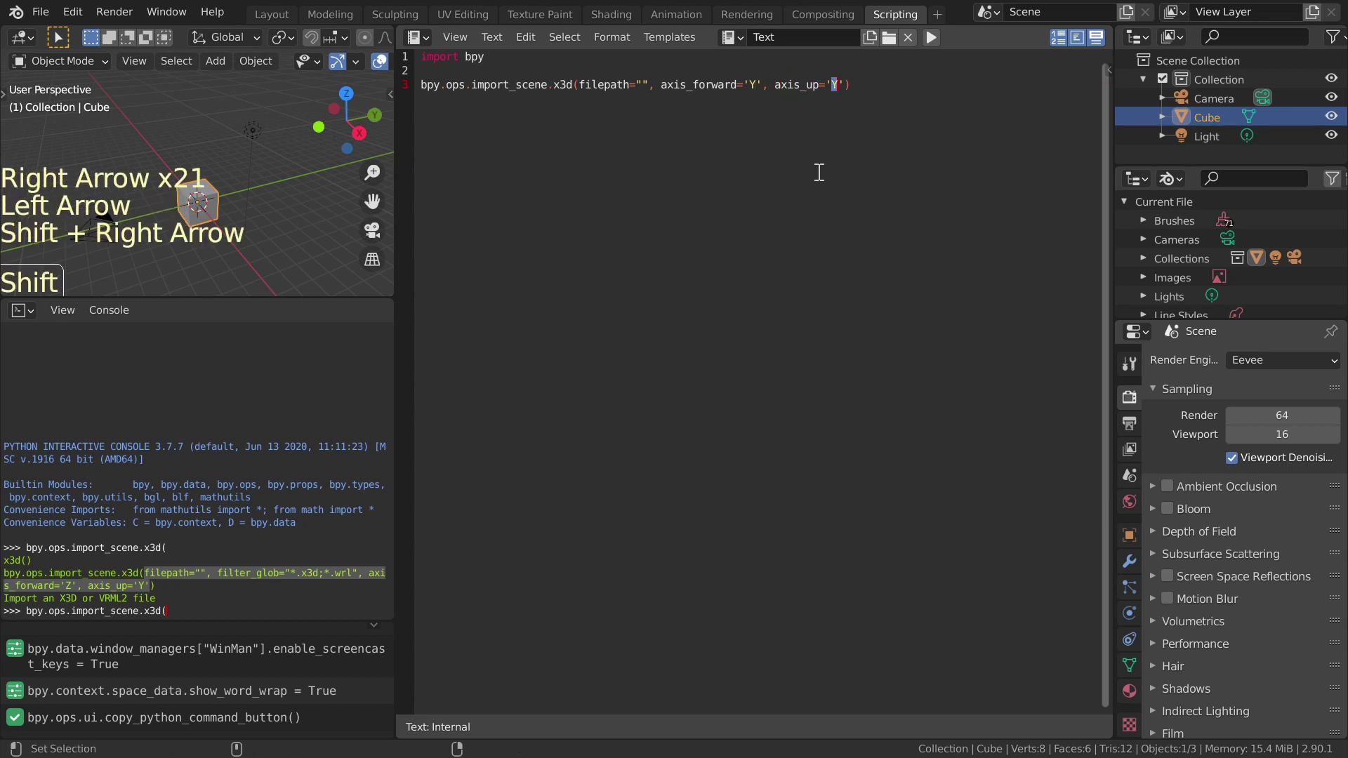
key("shift+z")
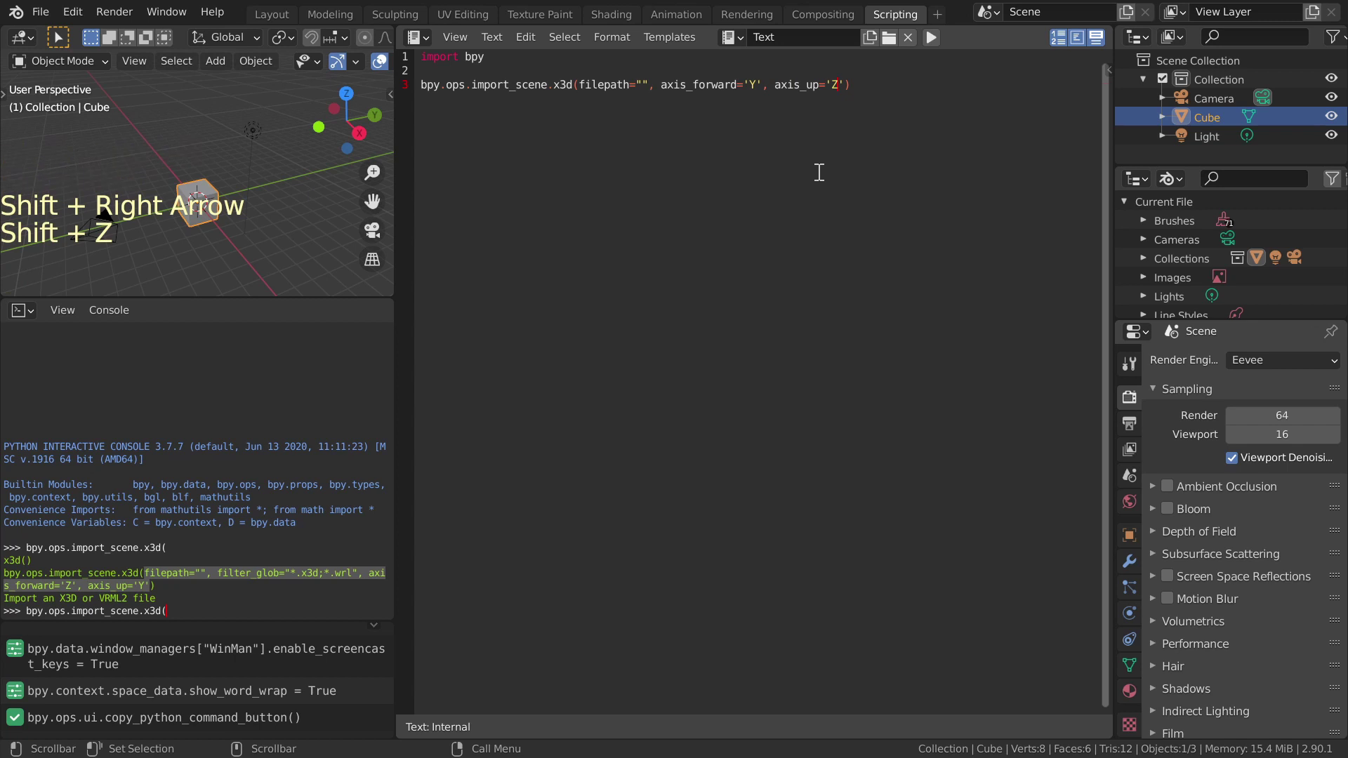
Step: Enter the filepath C:\Blender_course\paraview_isosurface_01.x3d in the import call
key("Left")
key("Left")
key("Left")
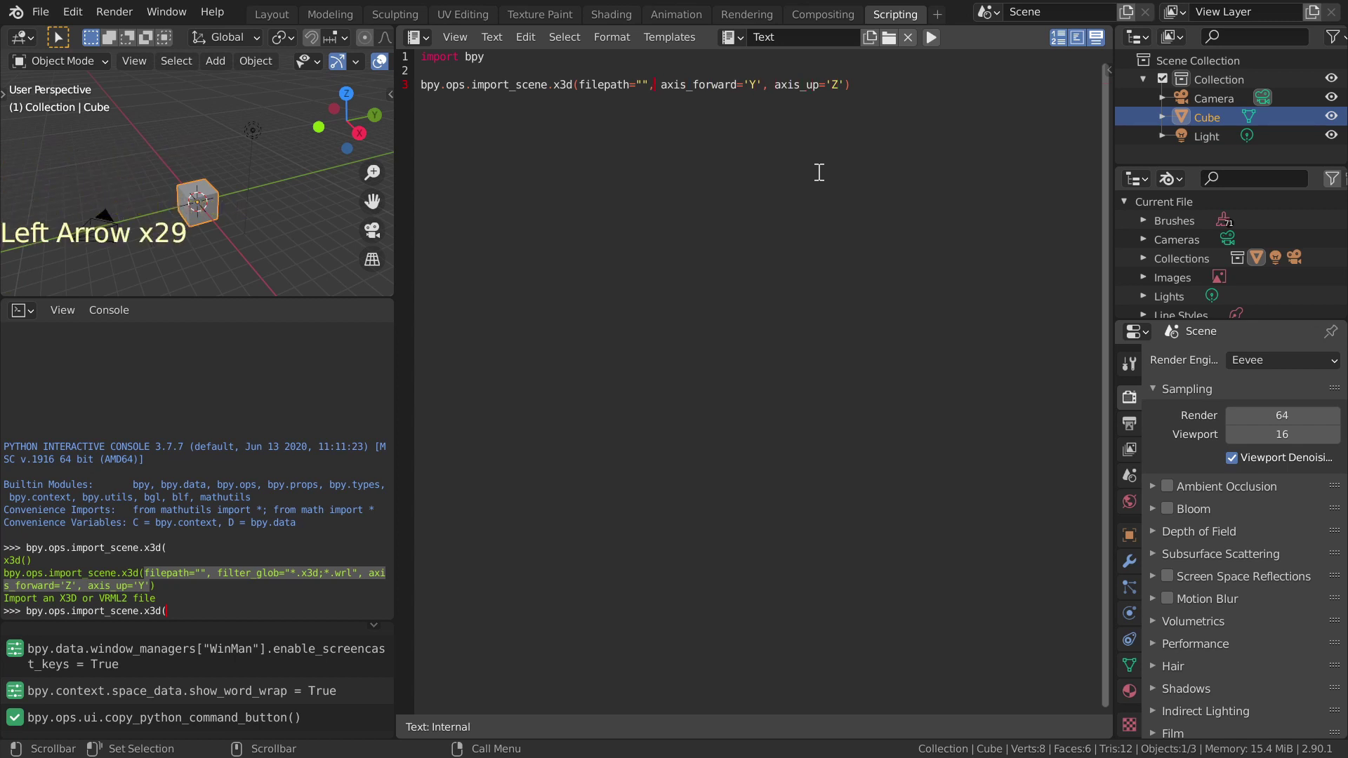
key("Left")
key("Left")
key("shift+c")
key("shift+.")
key("ctrl+alt+=")
key("shift+b")
key("l")
key("e")
key("n")
key("d")
key("e")
key("r")
key("shift+-")
key("c")
key("o")
key("u")
key("r")
key("s")
key("e")
key("ctrl+alt+=")
key("p")
key("a")
key("r")
key("a")
key("v")
key("i")
key("e")
key("w")
key("shift+-")
key("i")
key("s")
key("o")
key("s")
key("u")
key("r")
key("f")
key("a")
key("shift+-")
key("0")
key("1")
key(".")
key("x")
key("3")
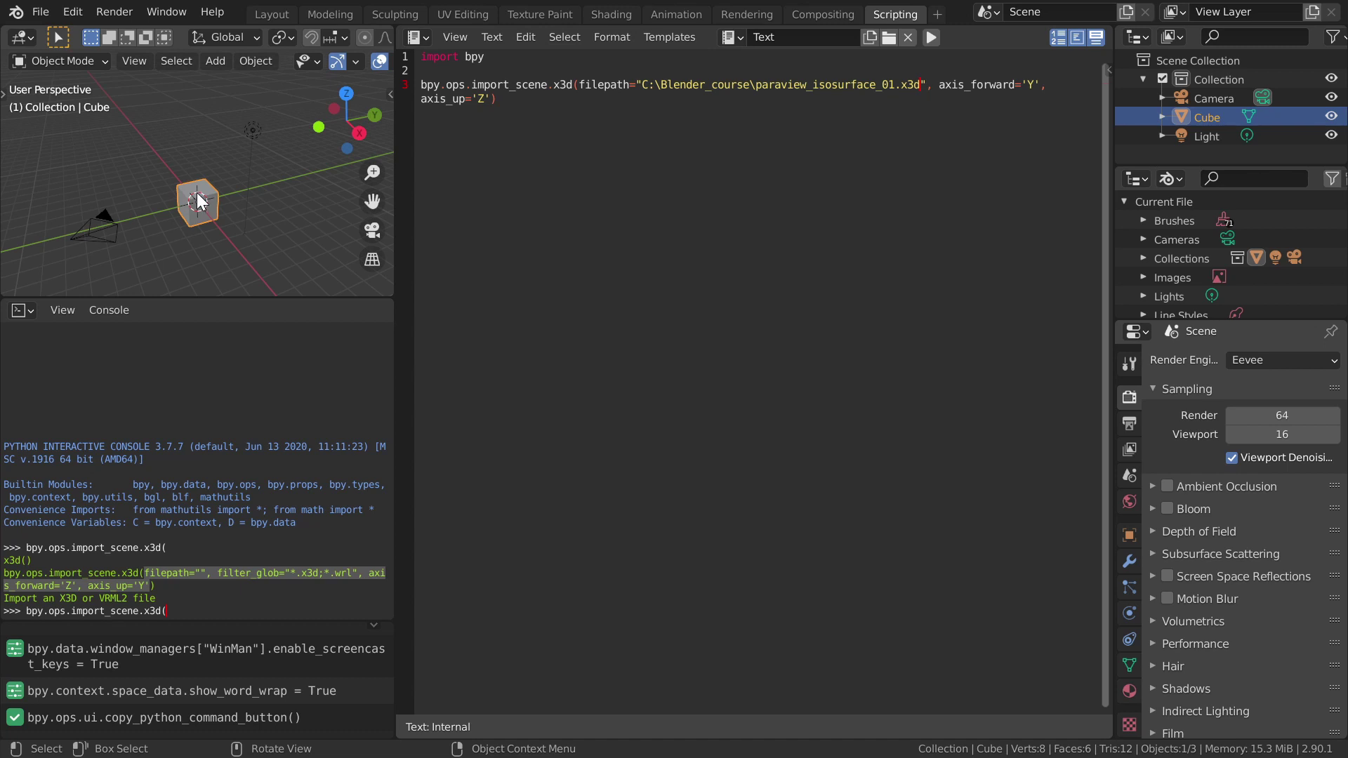
Step: Run the script to import the isosurface, then select DirectLight and Viewpoint by pattern and delete them
key("g")
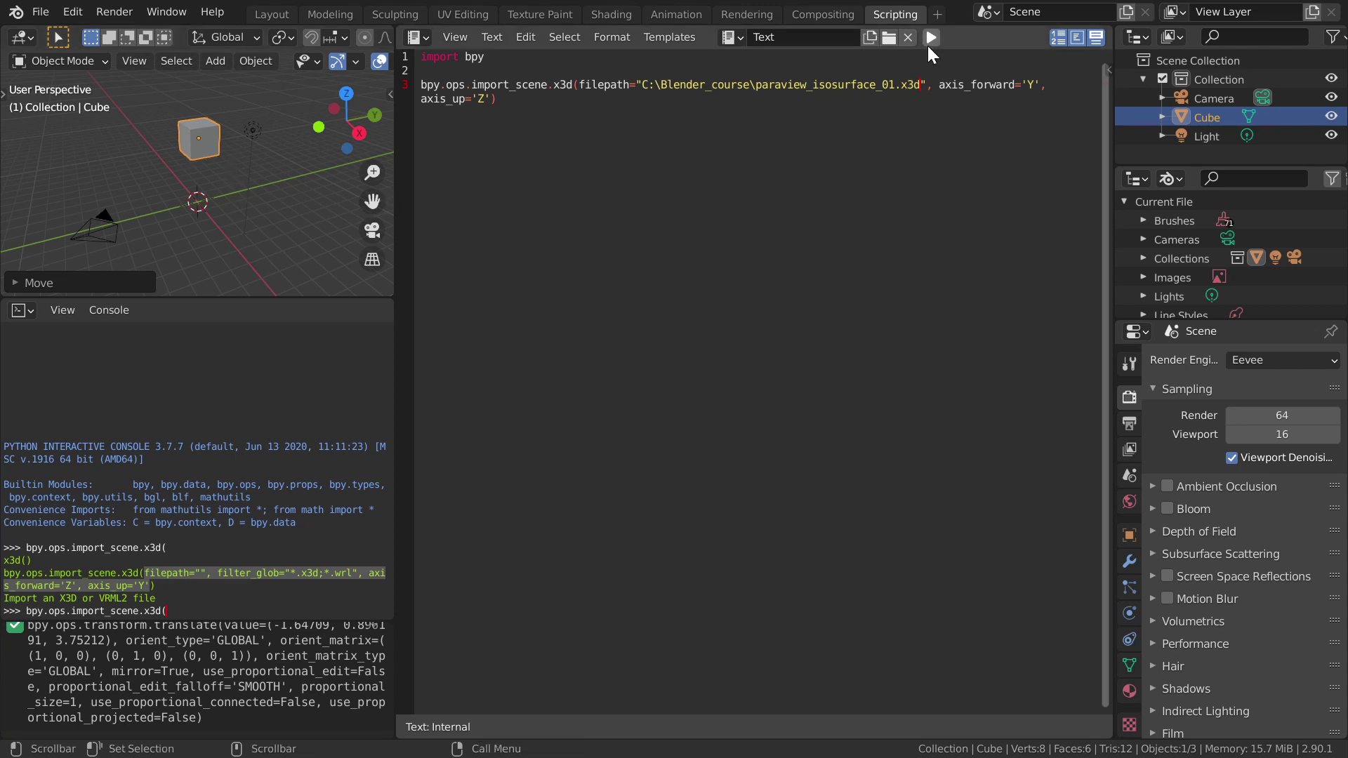
left_click(932, 39)
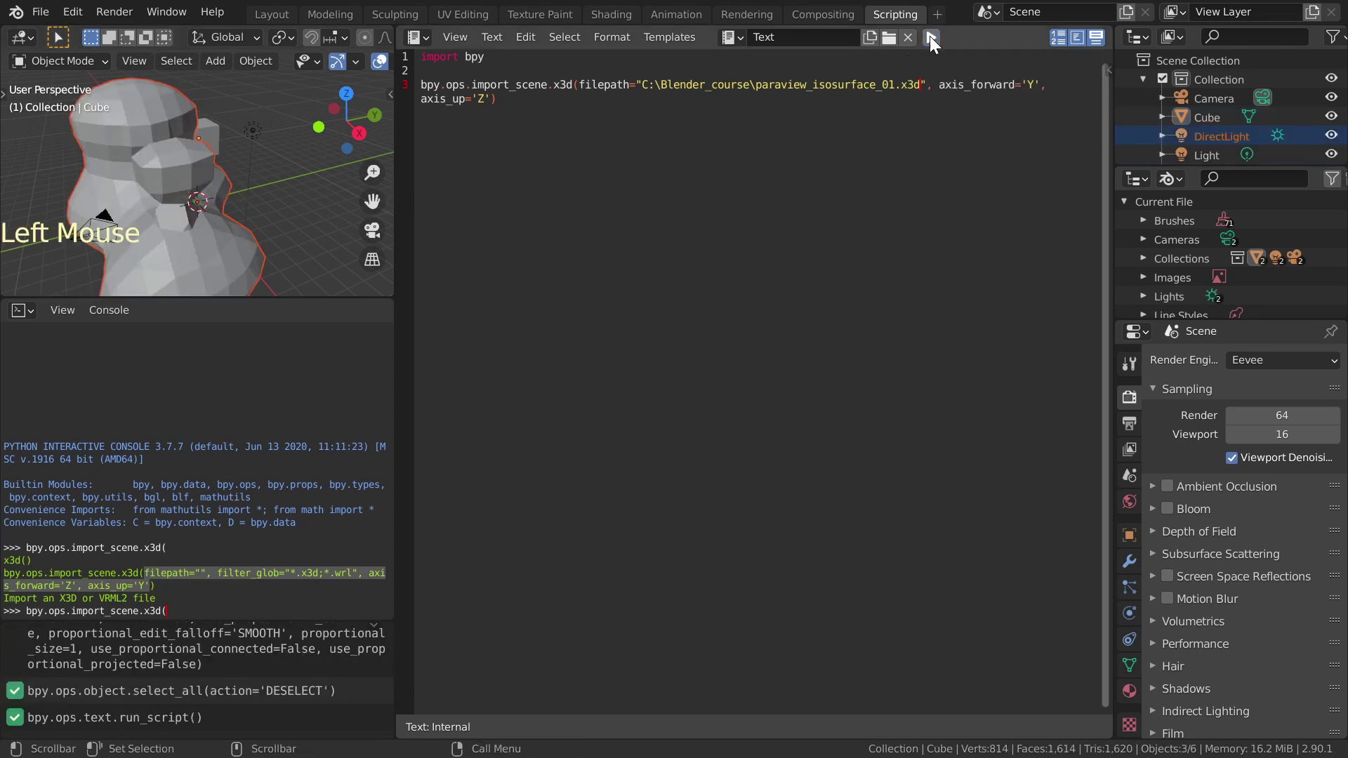
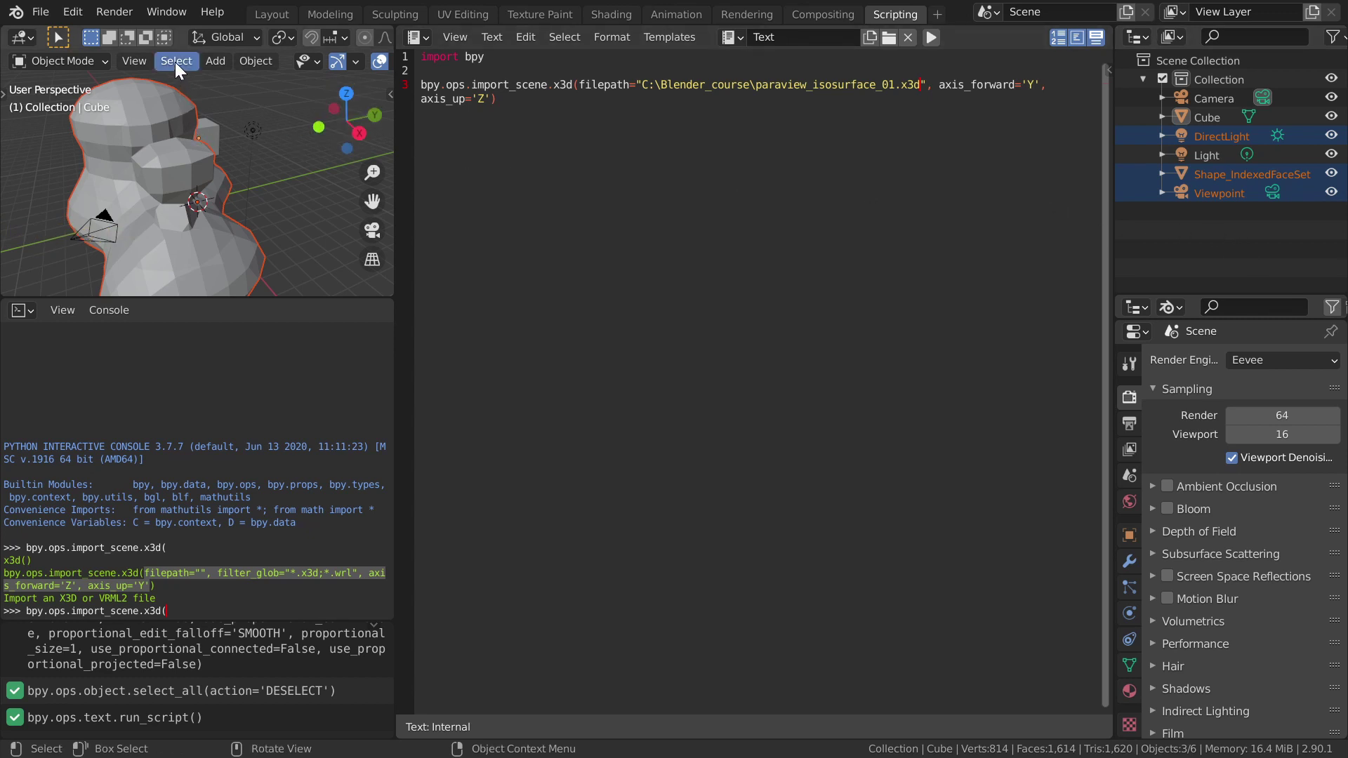
left_click(182, 66)
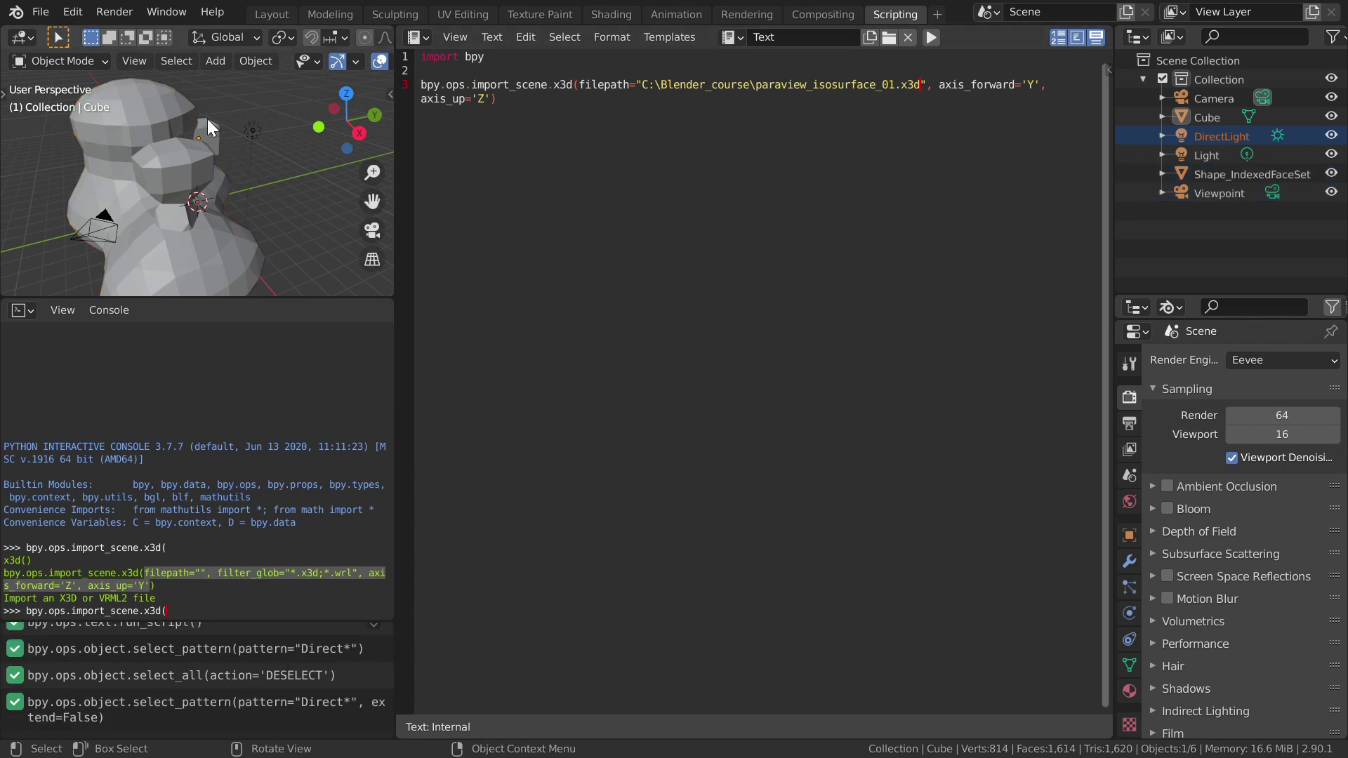
left_click(172, 58)
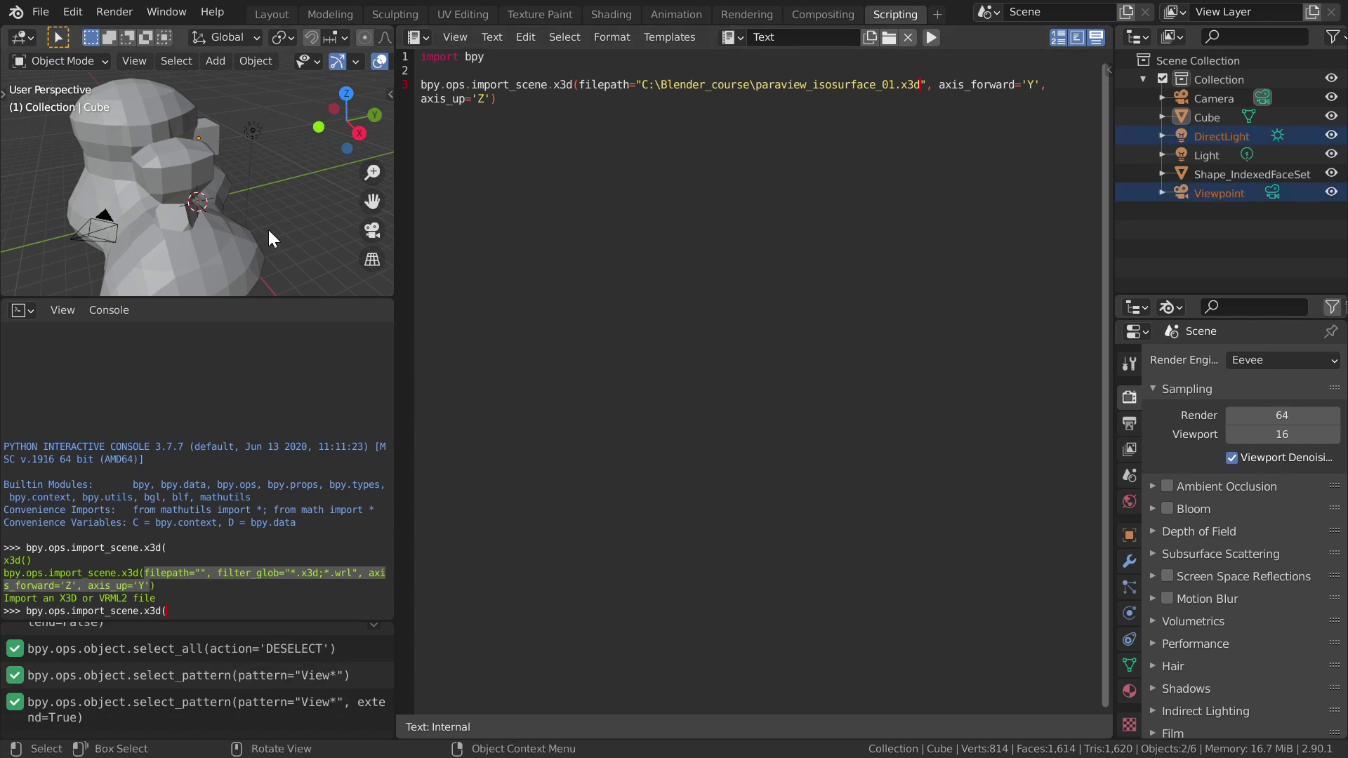
key("Delete")
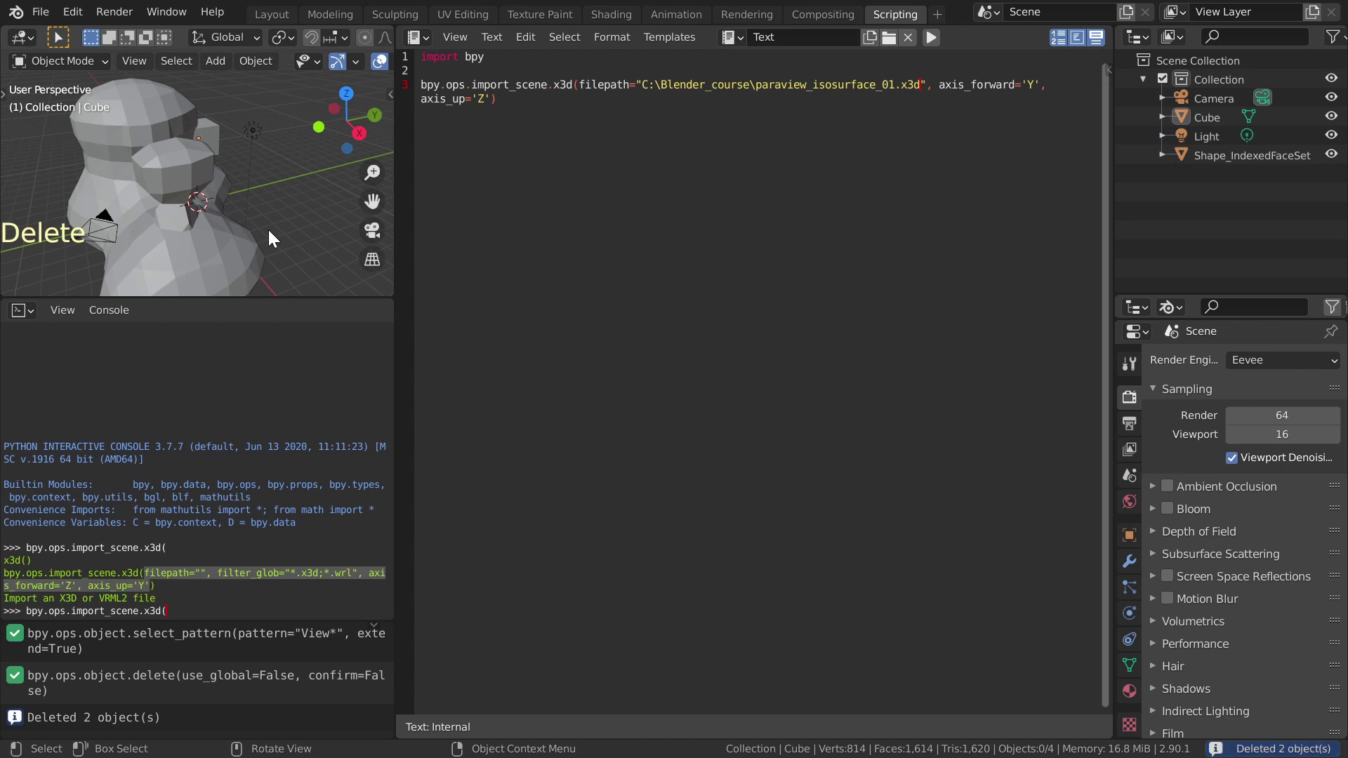
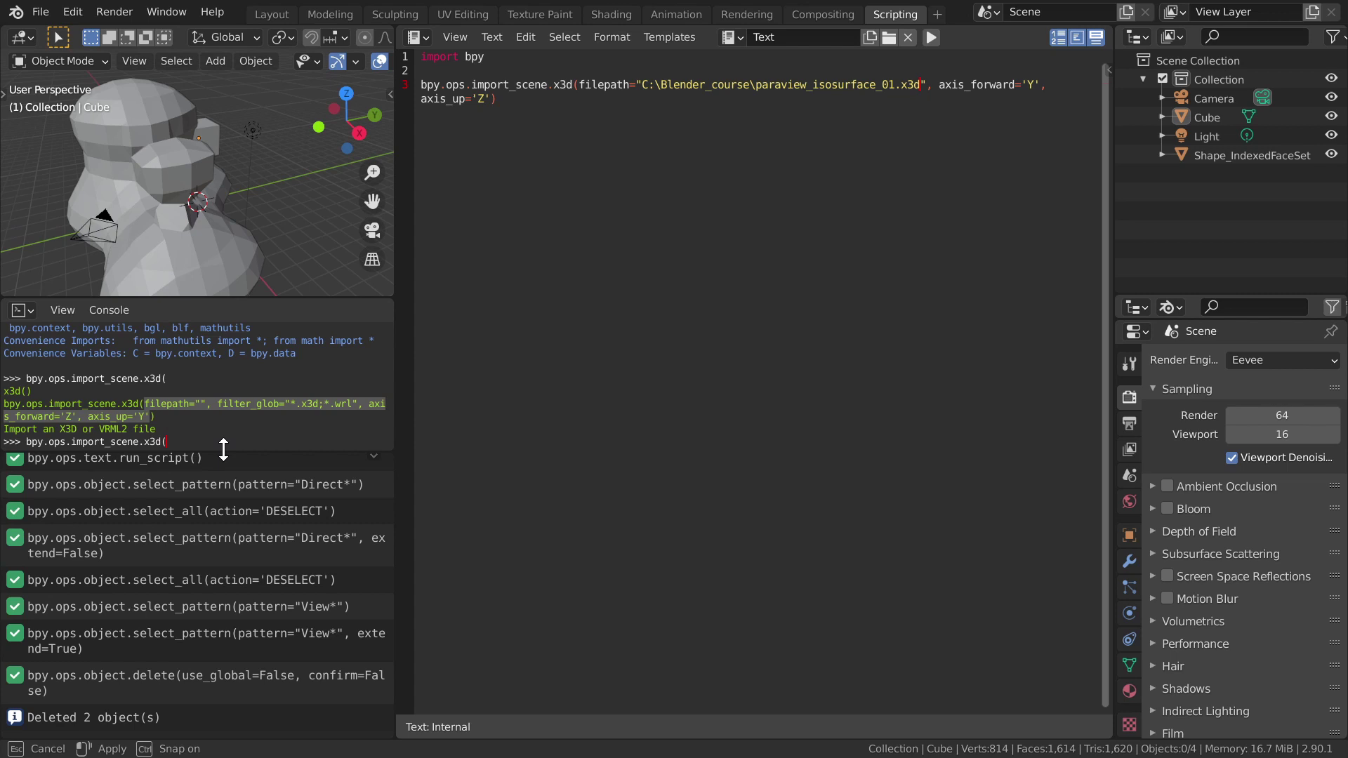
Step: Copy the two select_pattern entries and the delete entry from the Info log
left_click(240, 543)
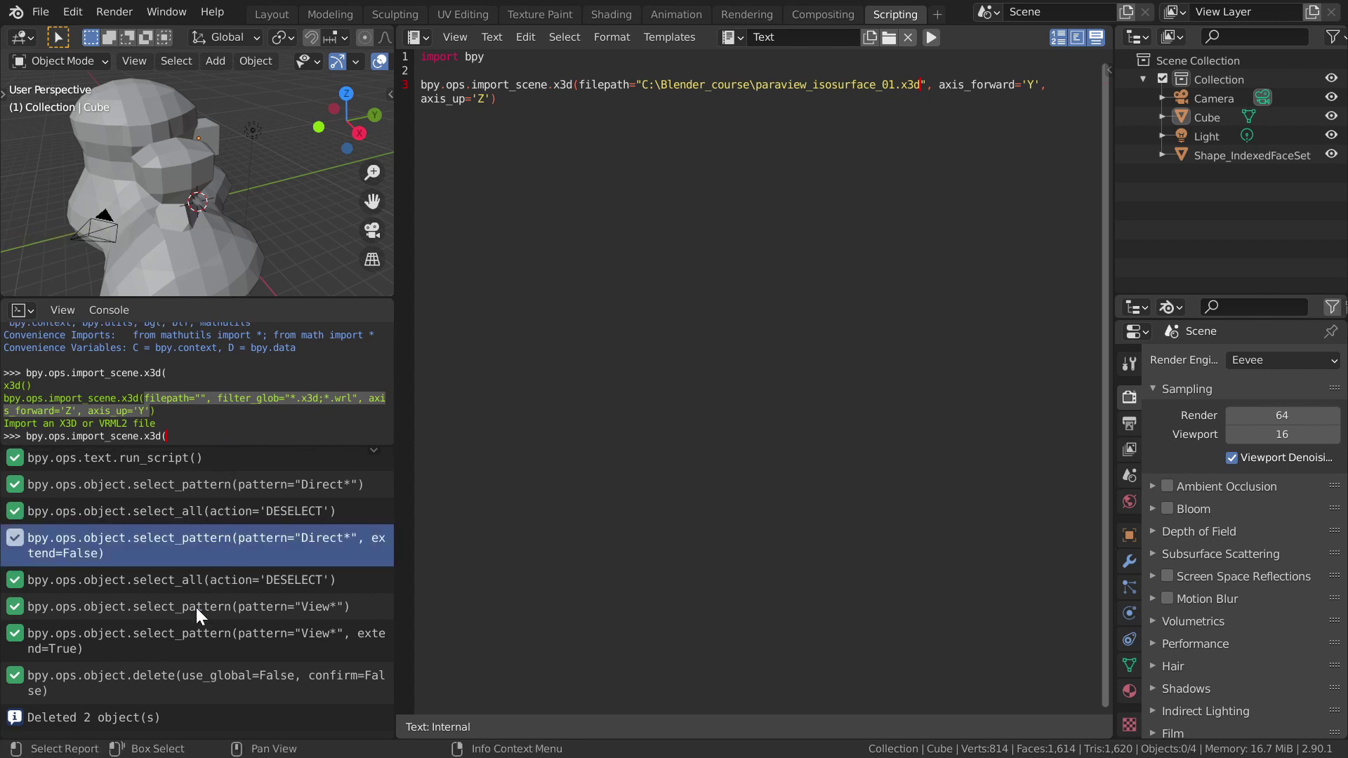
left_click(189, 638)
scroll("down", 3)
left_click(132, 680)
key("ctrl+c")
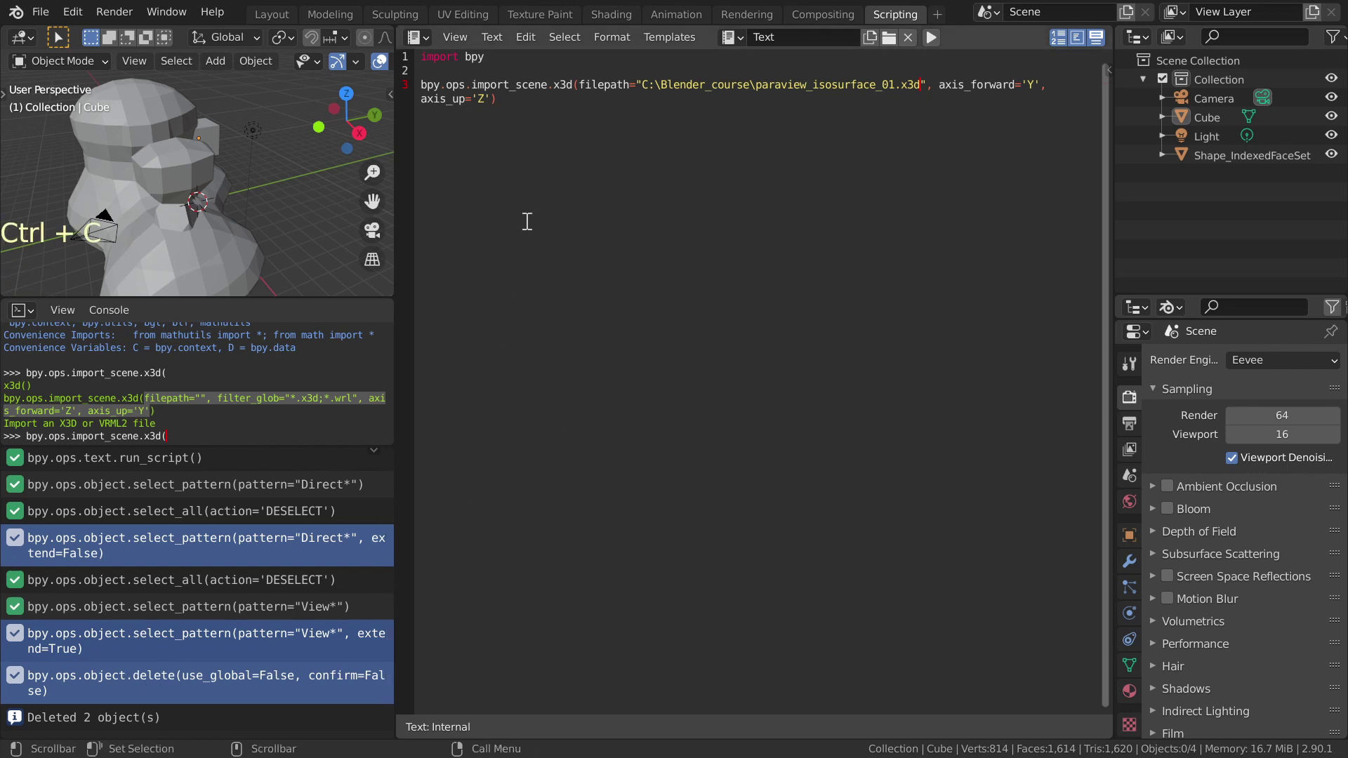
Step: Paste them into the script with delete()'s arguments cleared, and delete the imported Shape_IndexedFaceSet
key("Return")
key("Return")
key("ctrl+v")
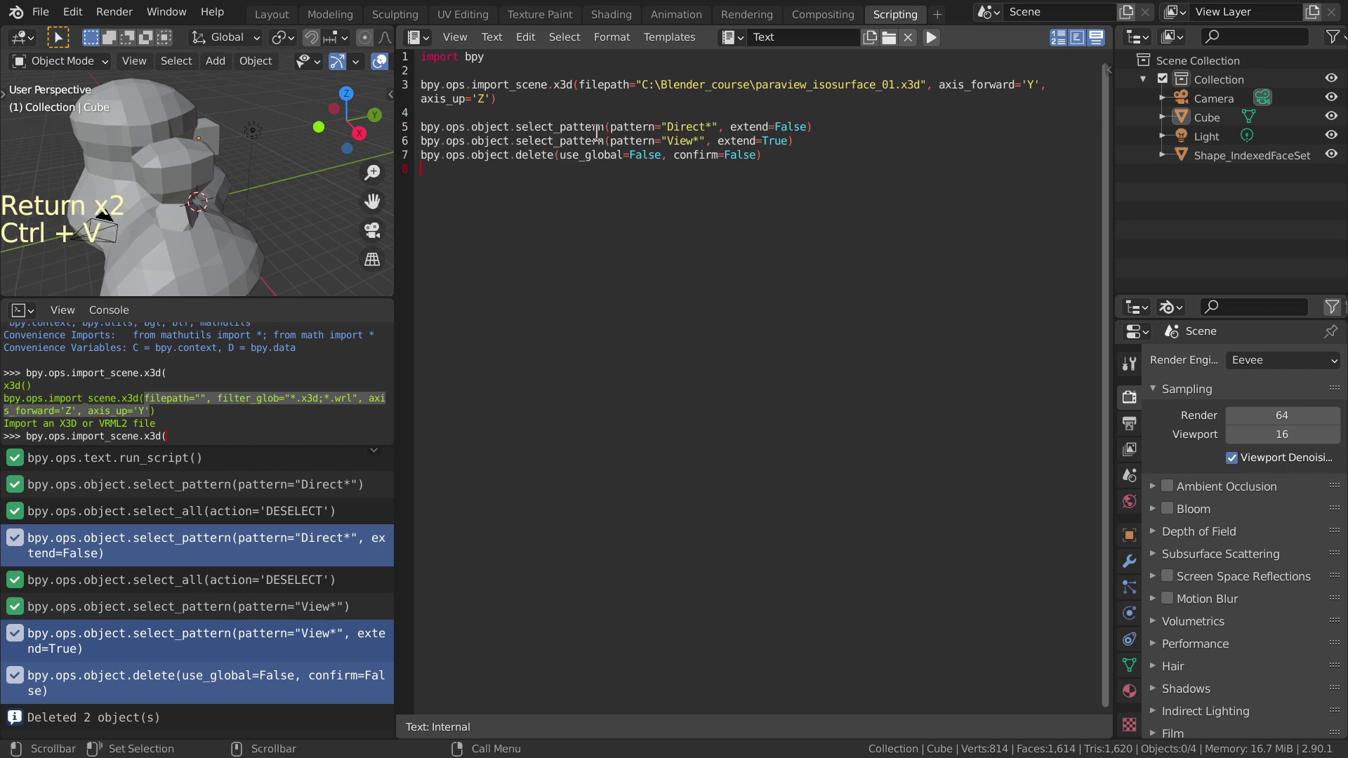
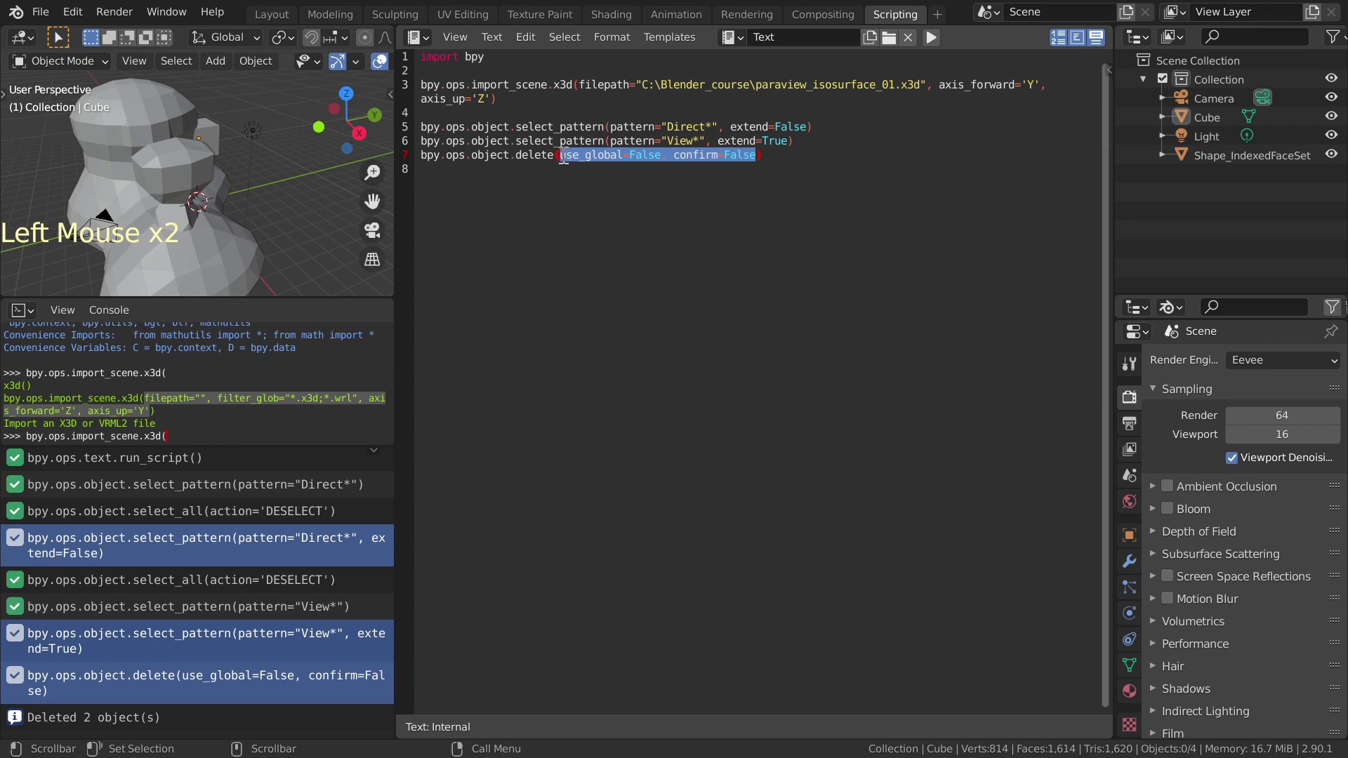
key("BackSpace")
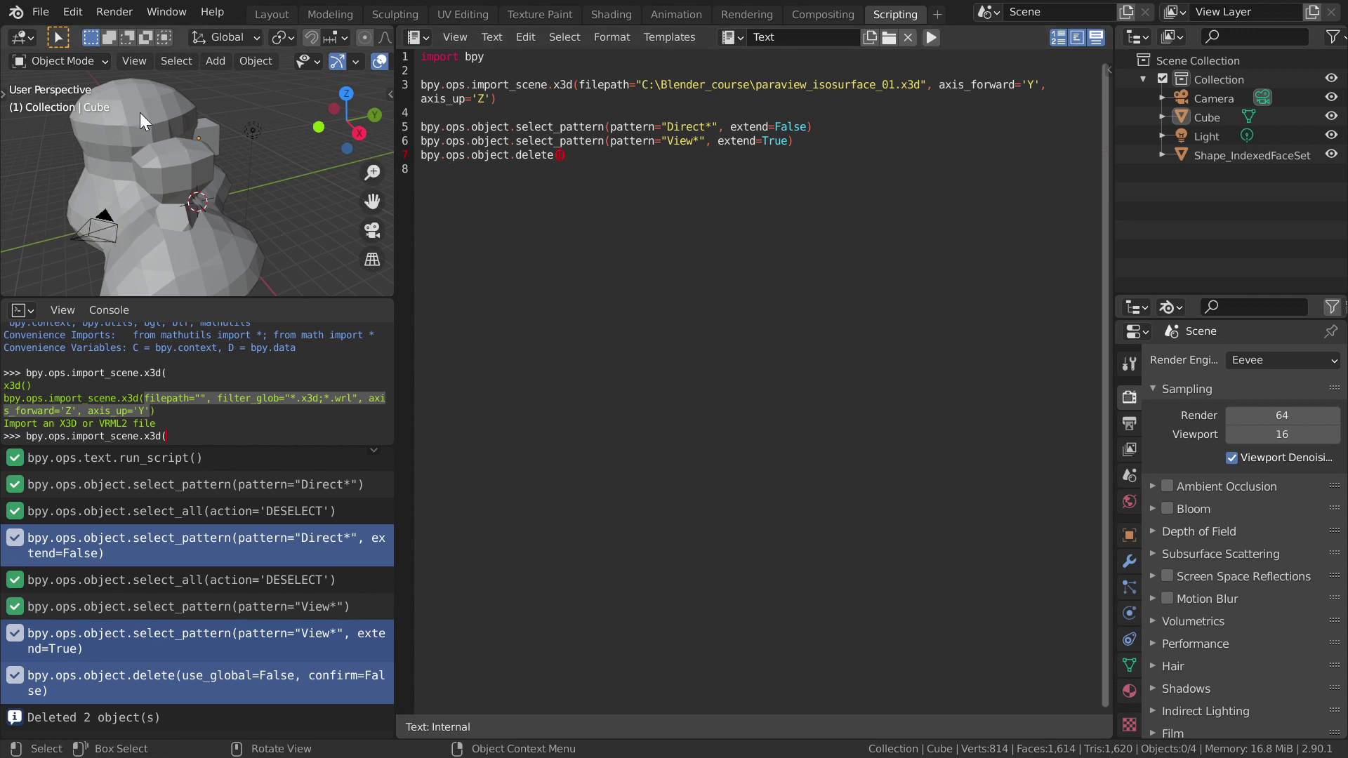
left_click(143, 116)
key("Delete")
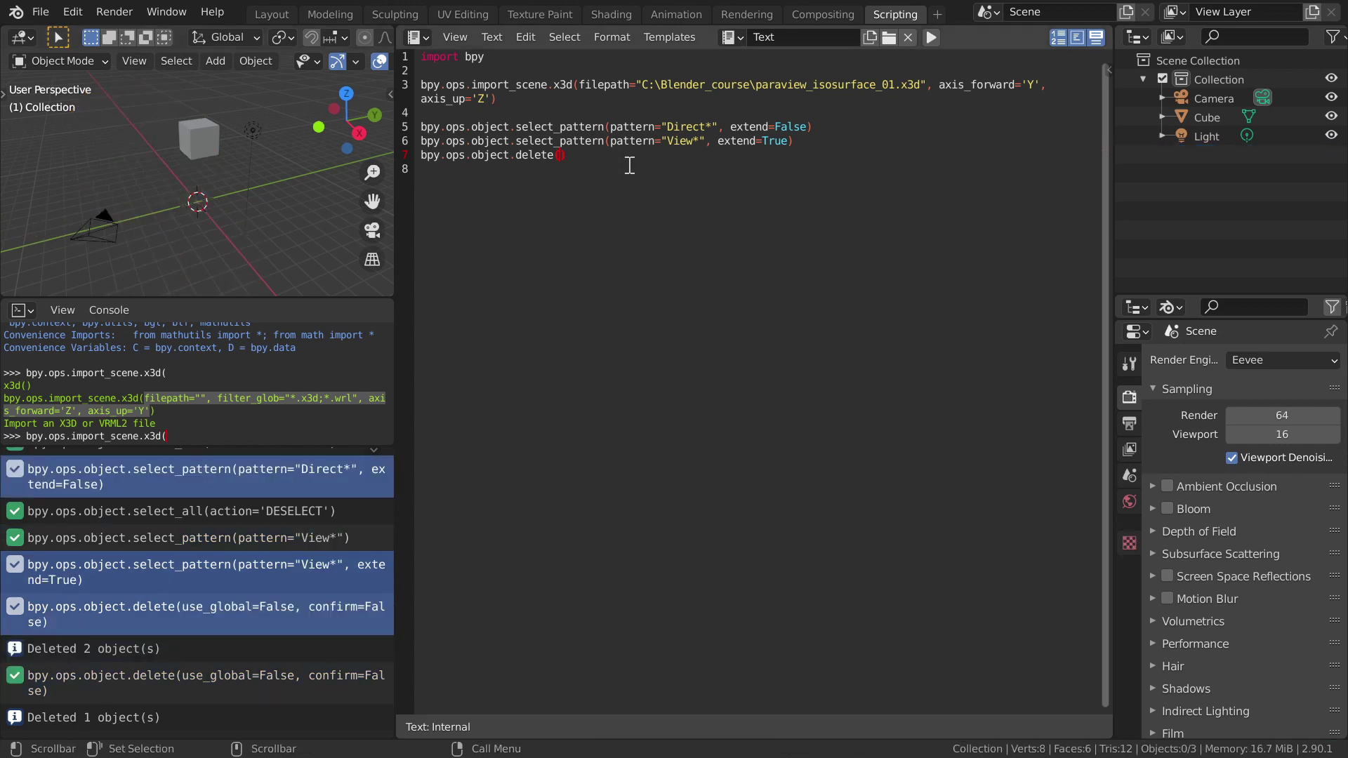
Step: Rerun the script, select objects matching 'Shape*' by pattern and scale the isosurface to 0.2
left_click(935, 40)
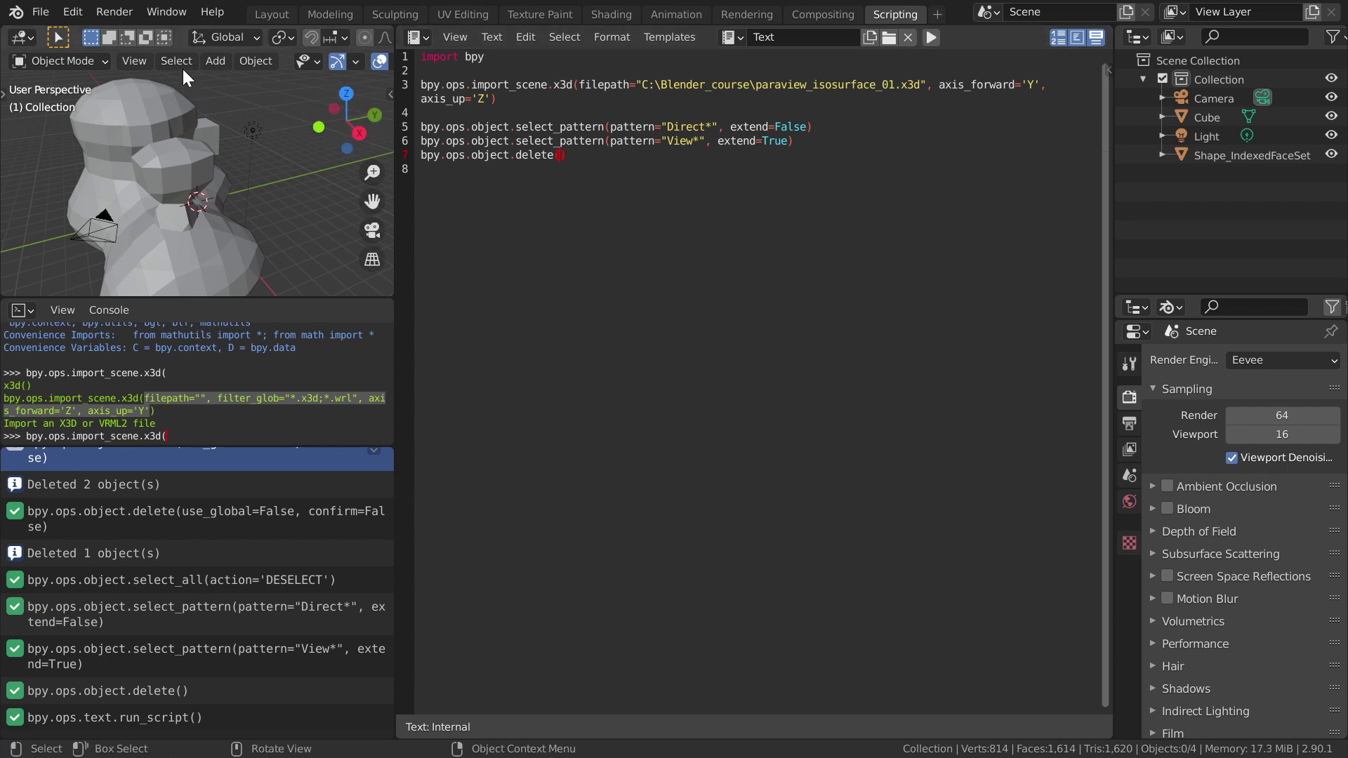
left_click(182, 63)
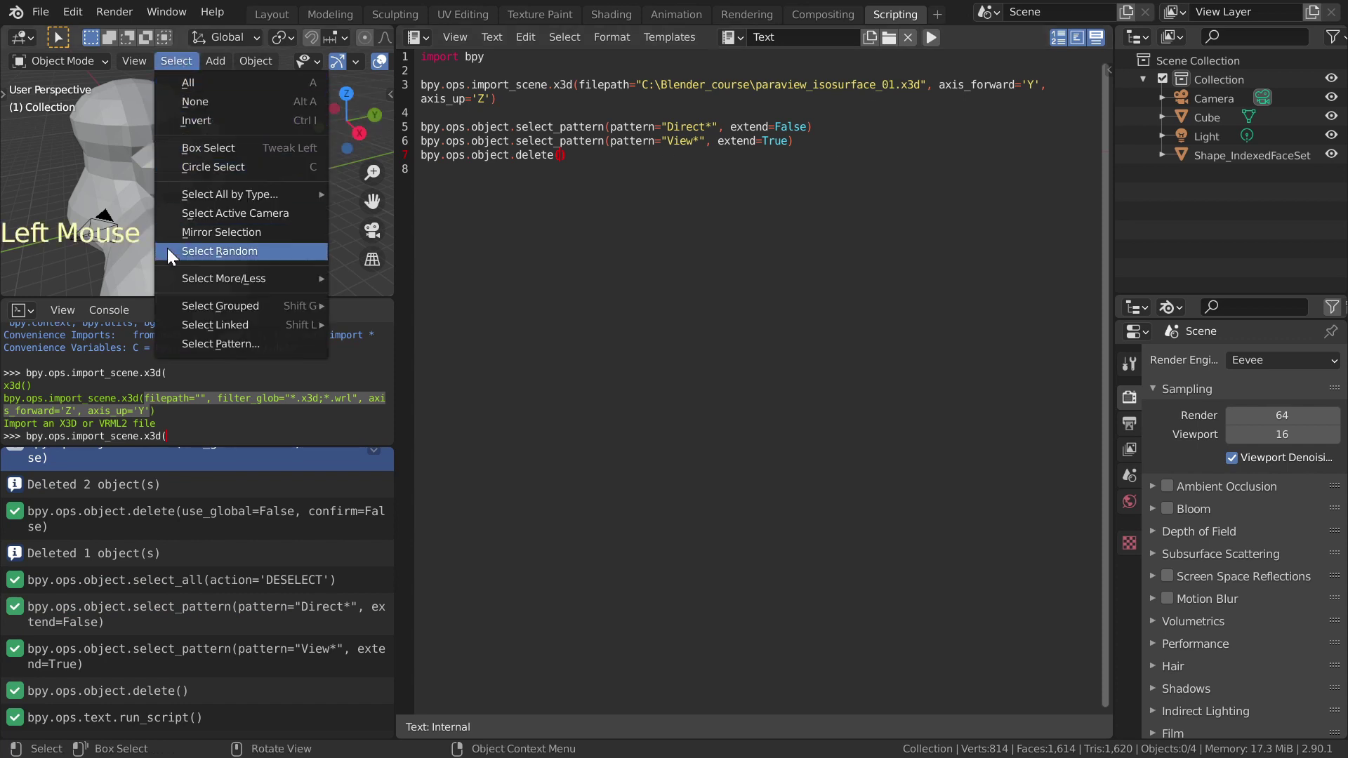
left_click(196, 347)
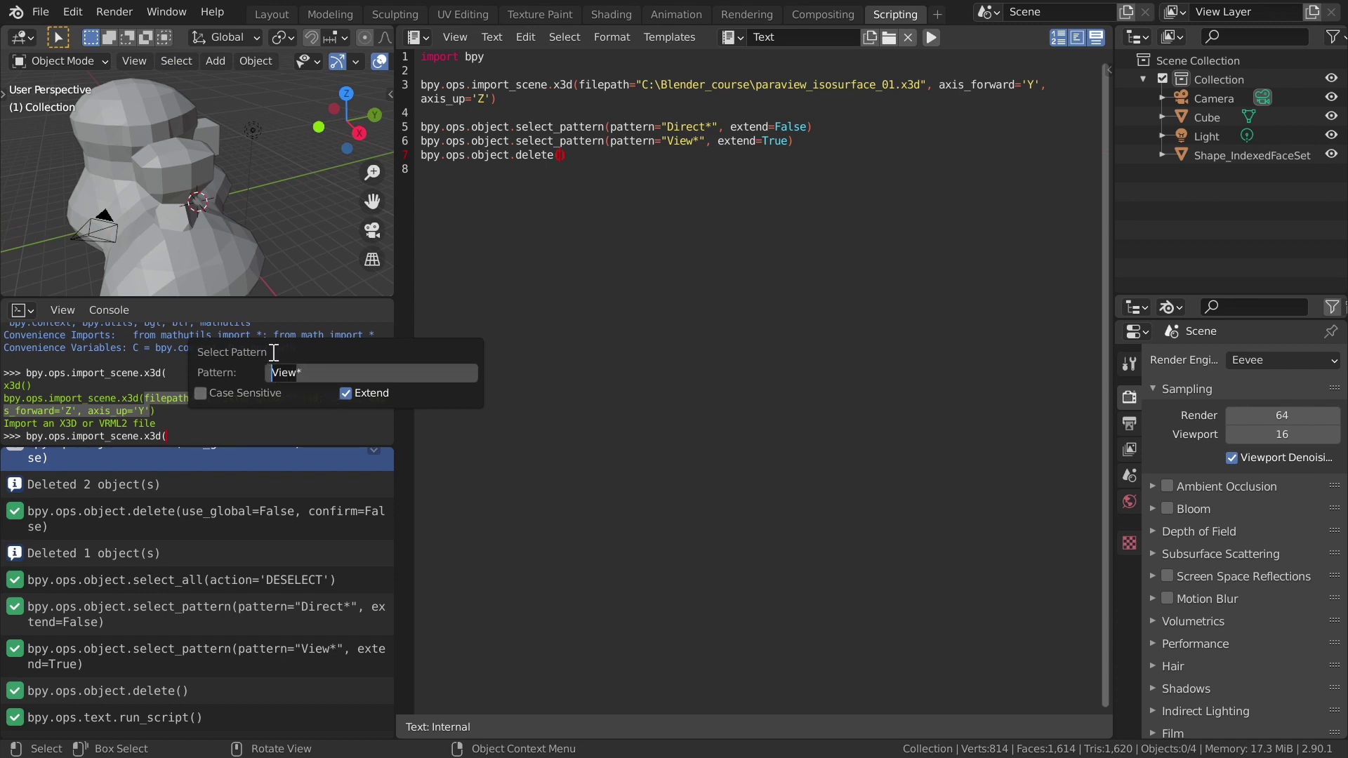
key("BackSpace")
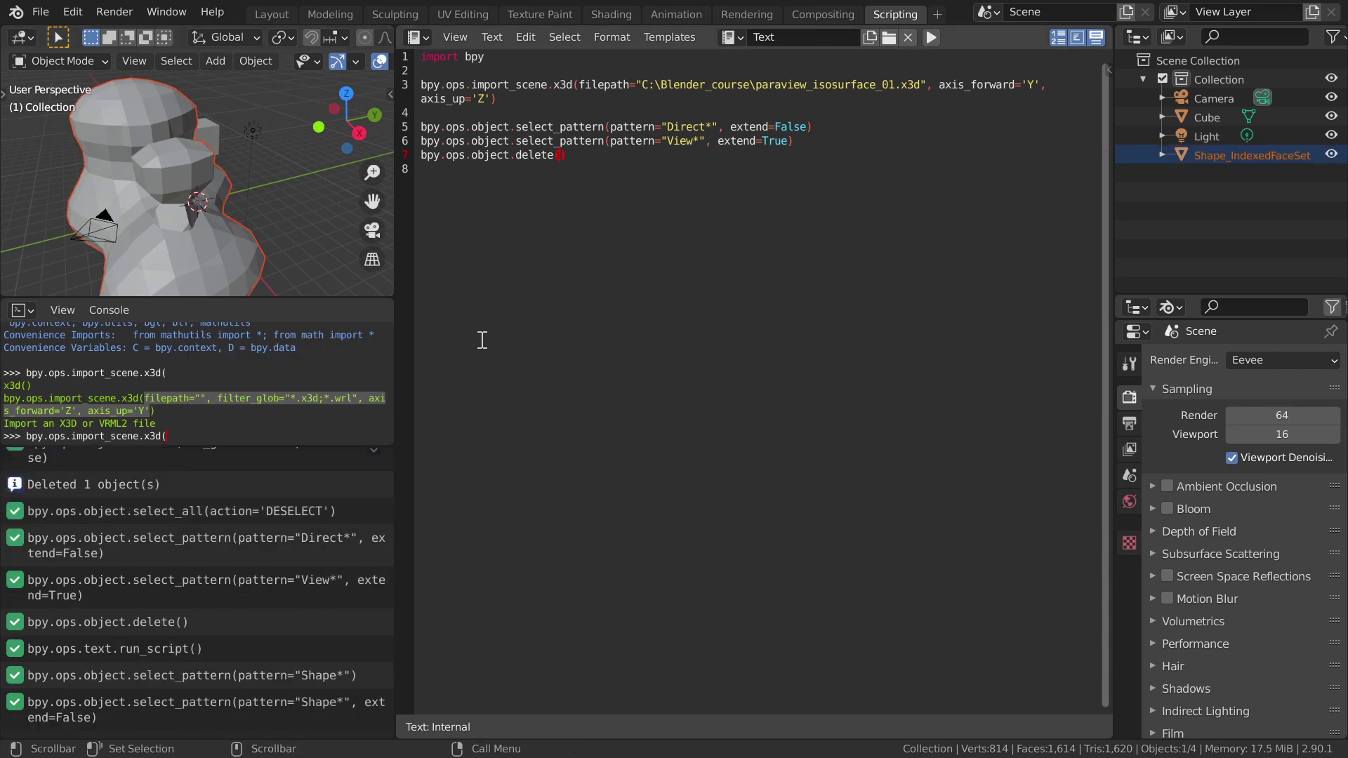
key("s")
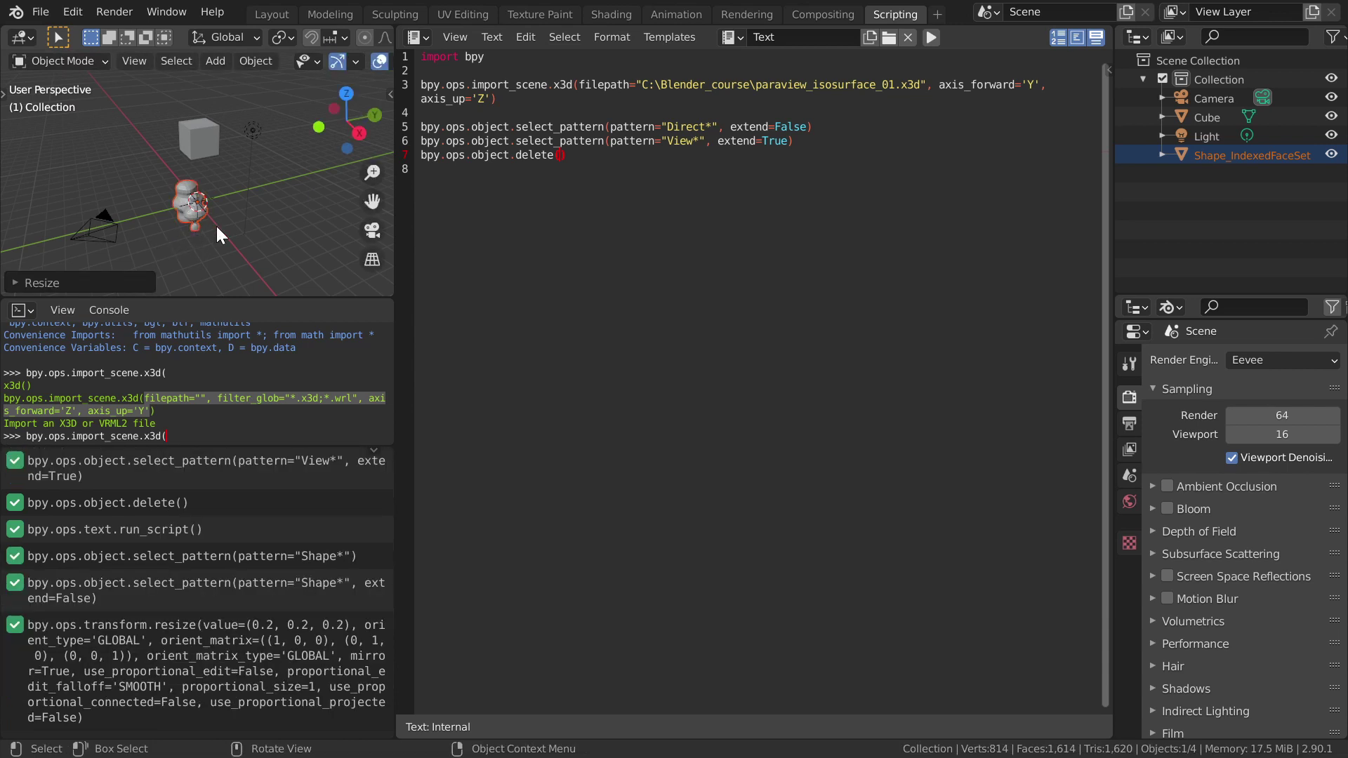
Step: Make the imported shape active, shade it smooth and select the logged scale and smooth commands in the Info editor
scroll("up", 3)
scroll("up", 3)
scroll("up", 3)
left_click(235, 199)
left_click(179, 204)
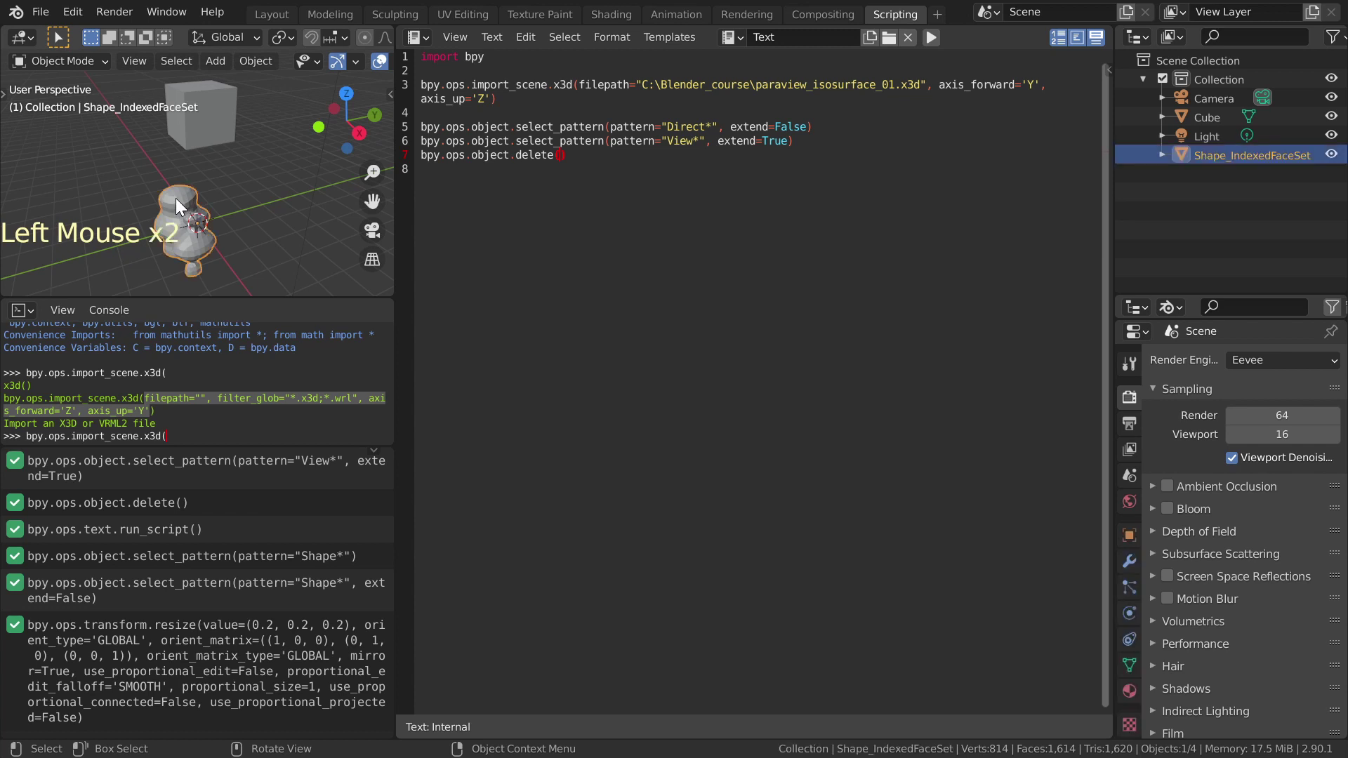
right_click(179, 202)
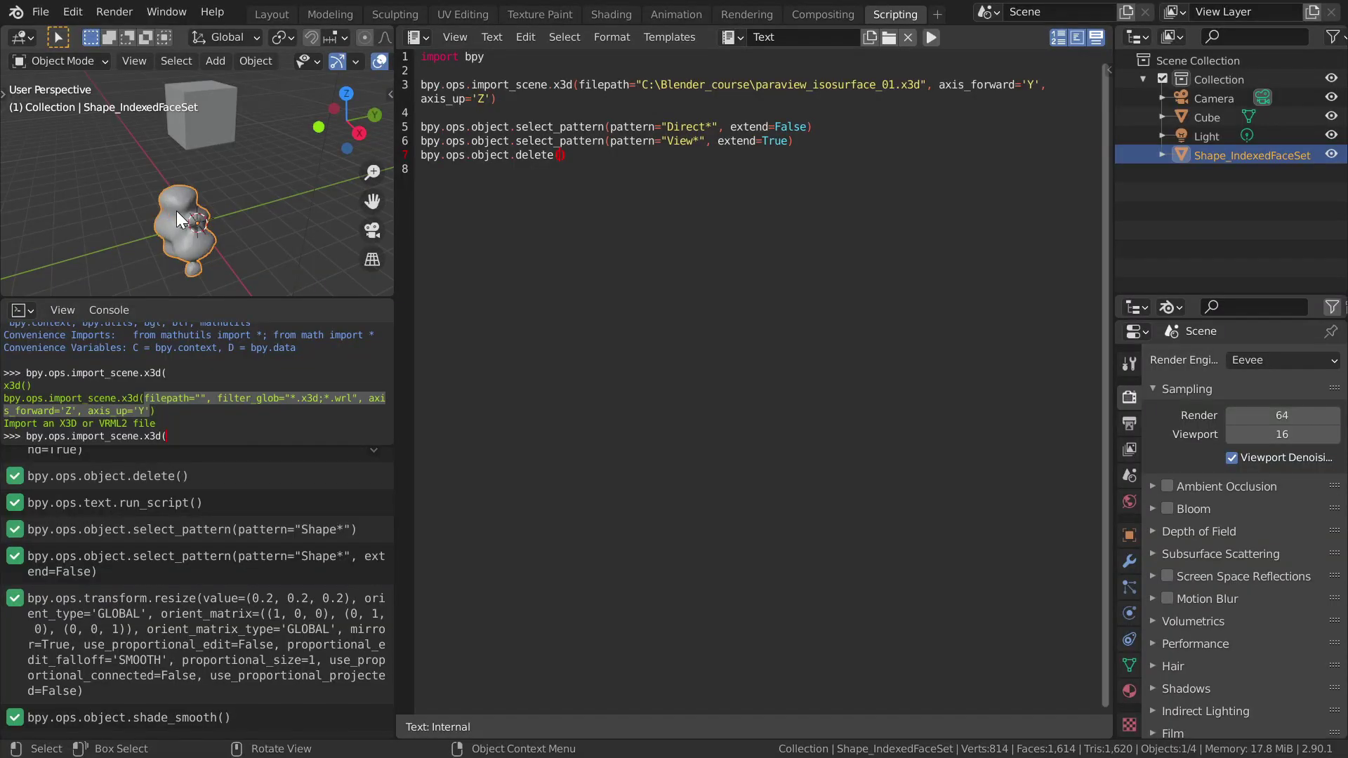
left_click(166, 561)
left_click(171, 626)
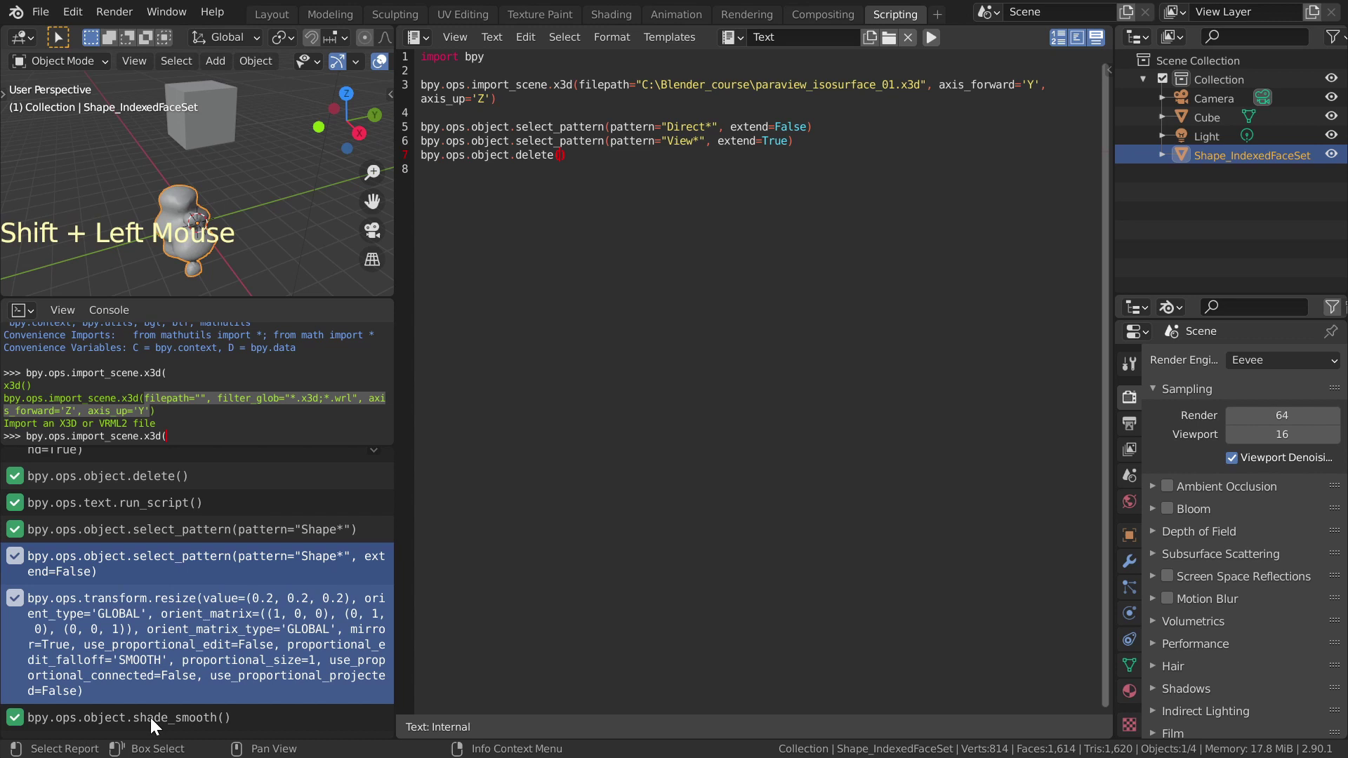
Step: Paste the select-Shape, resize 0.2 and smooth commands at the script's end and trim the extra resize arguments
key("ctrl+c")
left_click(577, 154)
key("Return")
key("Return")
key("ctrl+v")
left_click(720, 198)
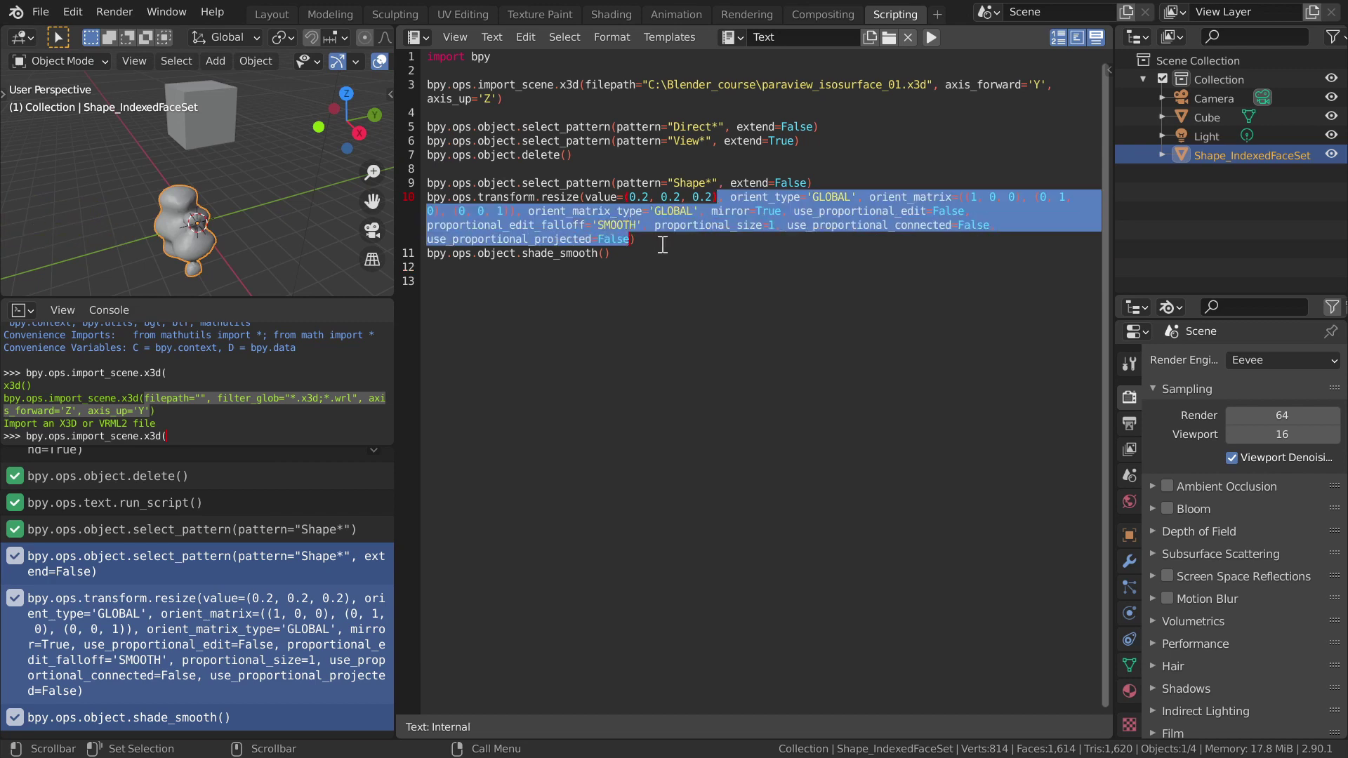
key("BackSpace")
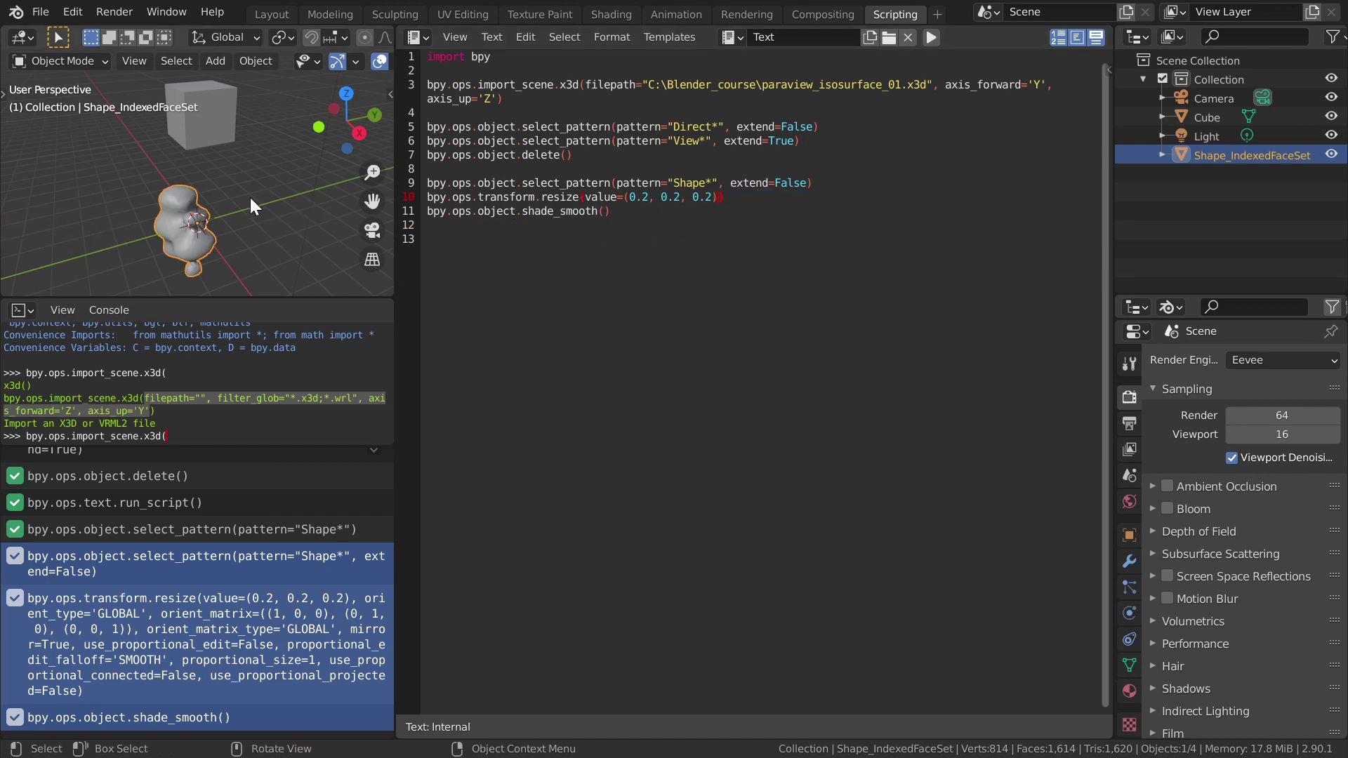
Step: Delete the imported shape and rerun the script to reimport the isosurface
key("Delete")
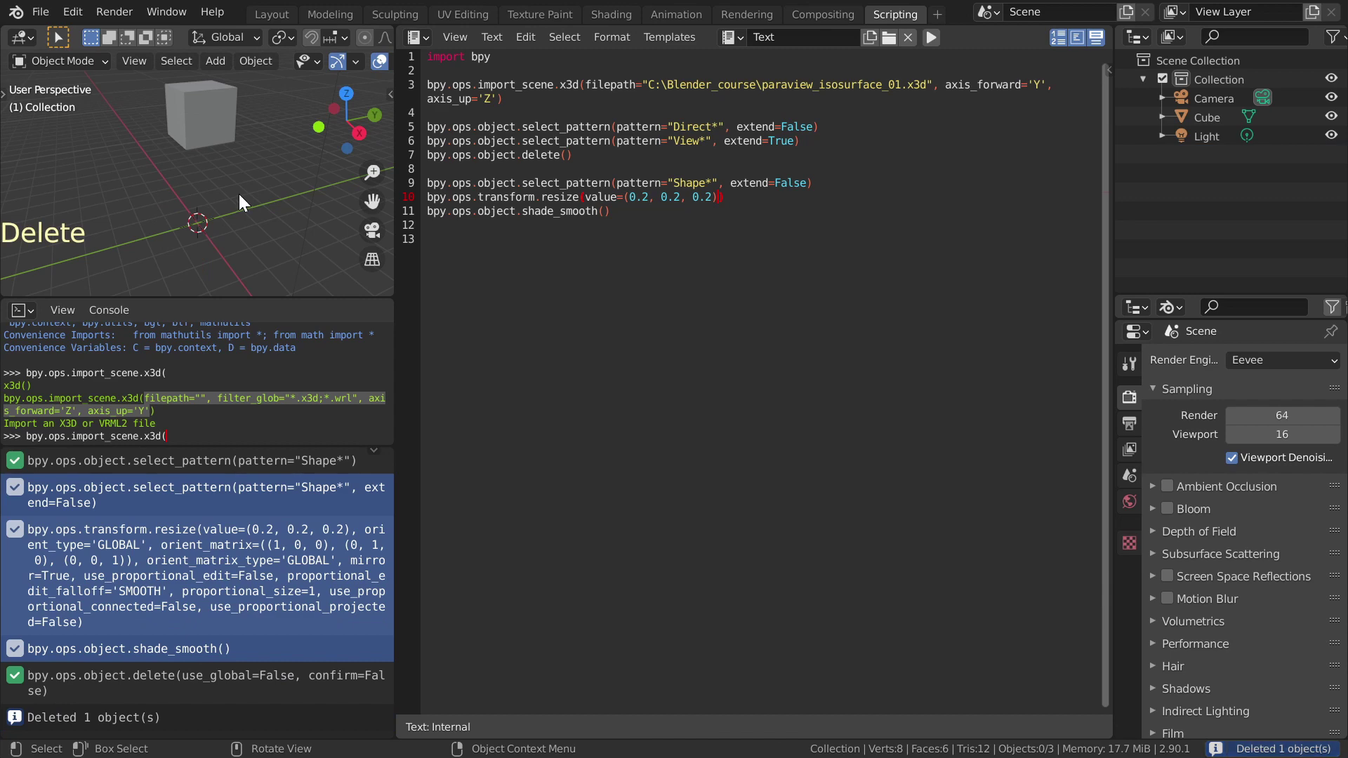
left_click(932, 40)
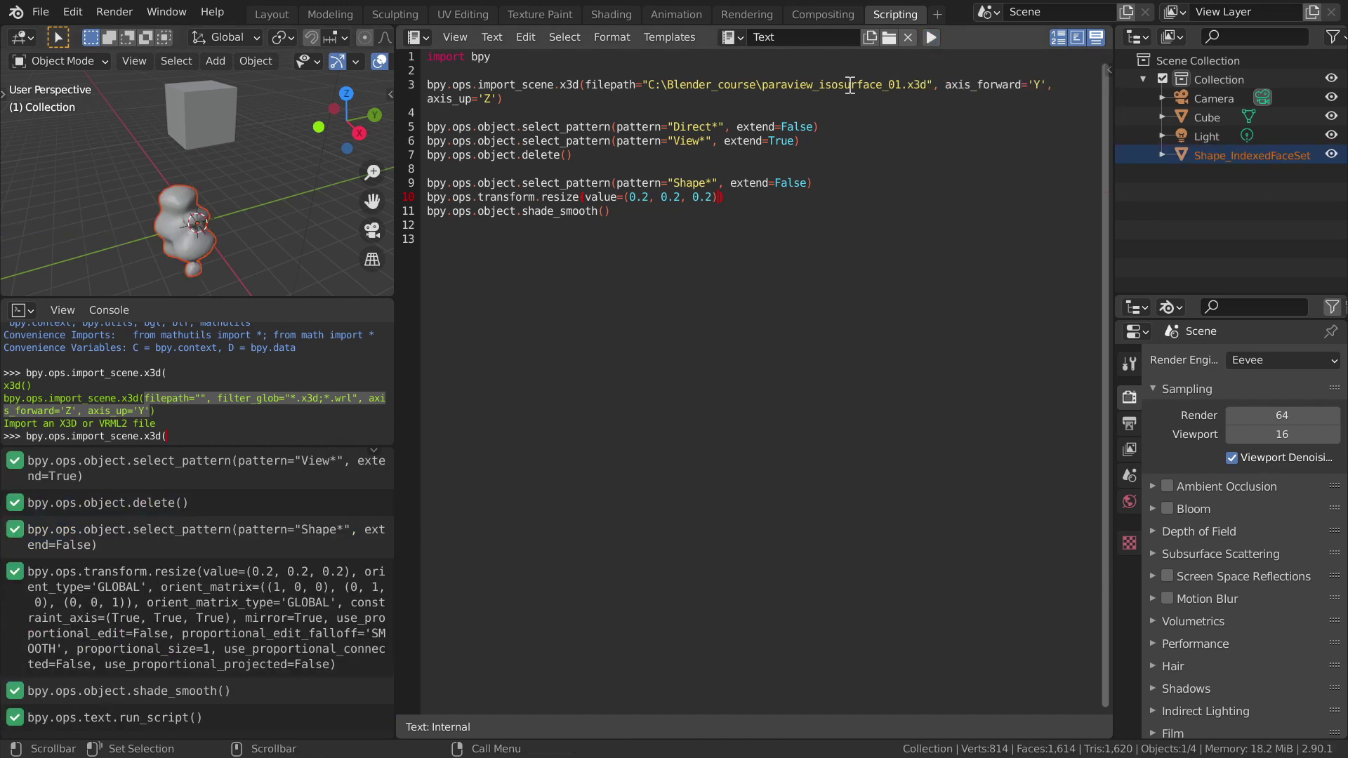
Step: Add a meshpath="" variable declaration above the import line
left_click(525, 59)
key("Return")
key("Return")
key("m")
key("e")
key("s")
key("h")
key("p")
key("a")
key("t")
key("h")
key("shift+0")
key("shift+2")
Step: Copy the isosurface file path into meshpath and replace the import's literal filepath with meshpath
double_click(652, 113)
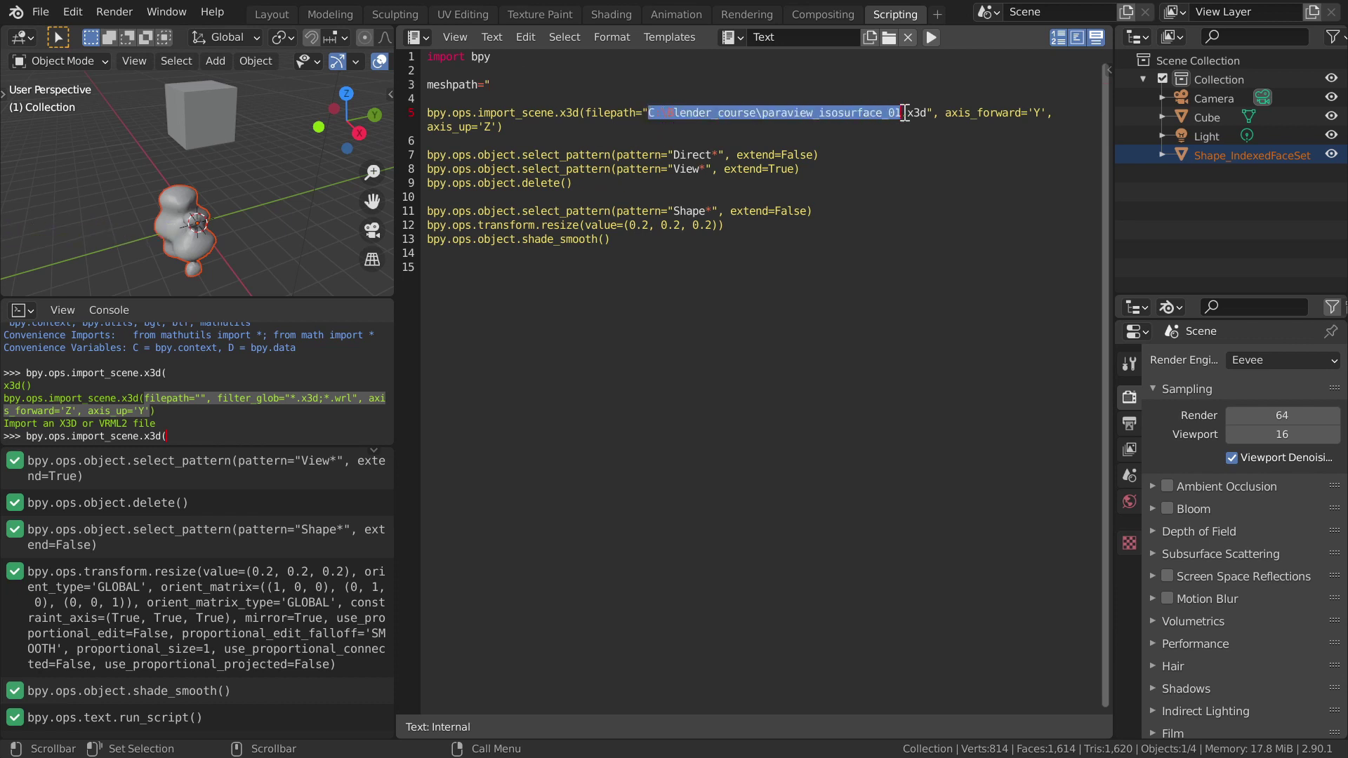
key("ctrl+c")
left_click(537, 85)
key("ctrl+v")
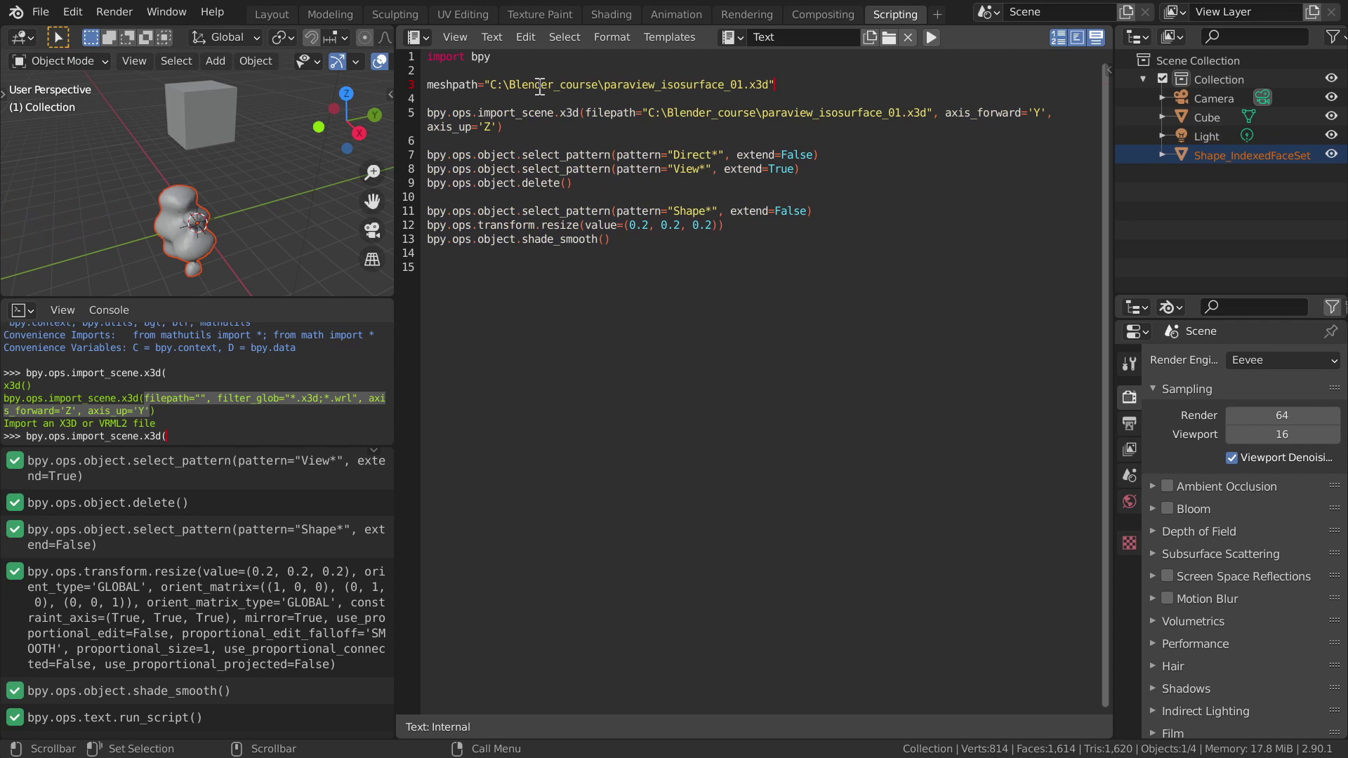
left_click(643, 108)
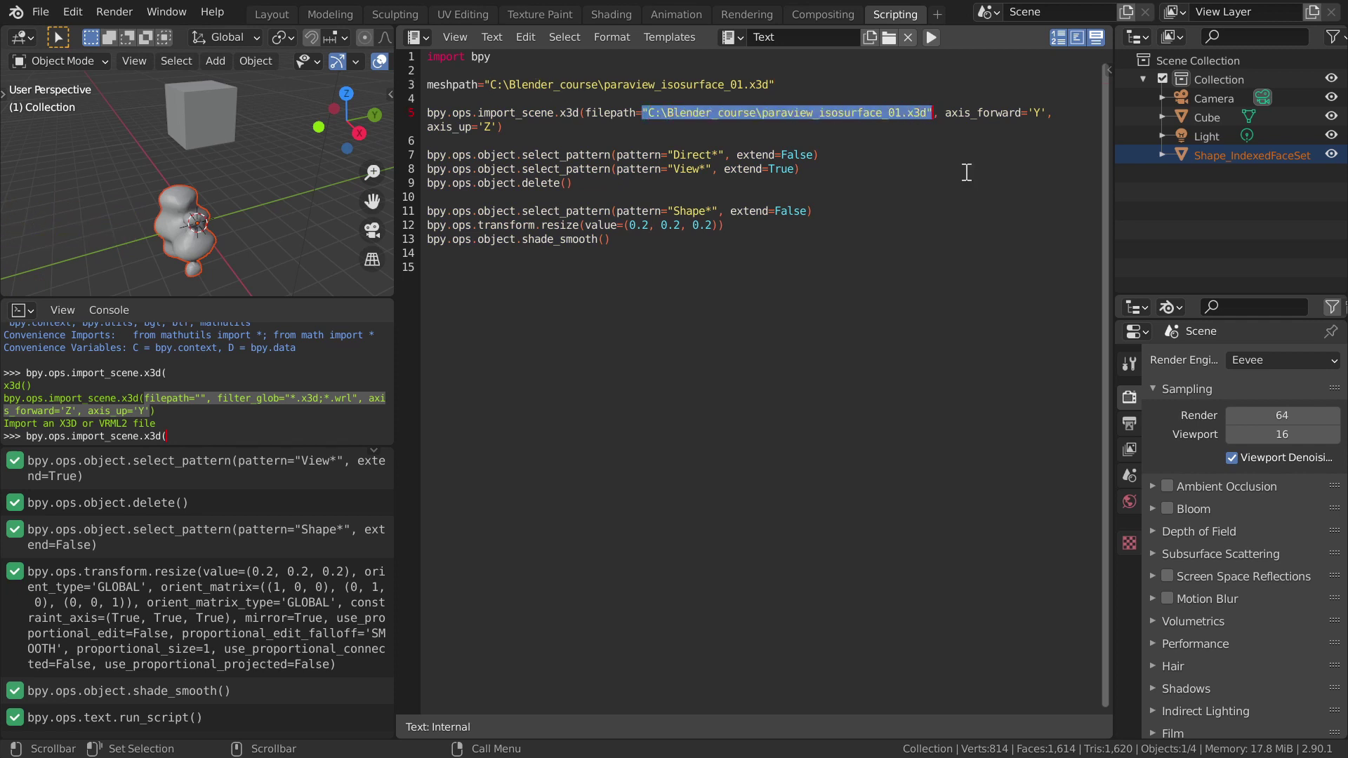
type("m")
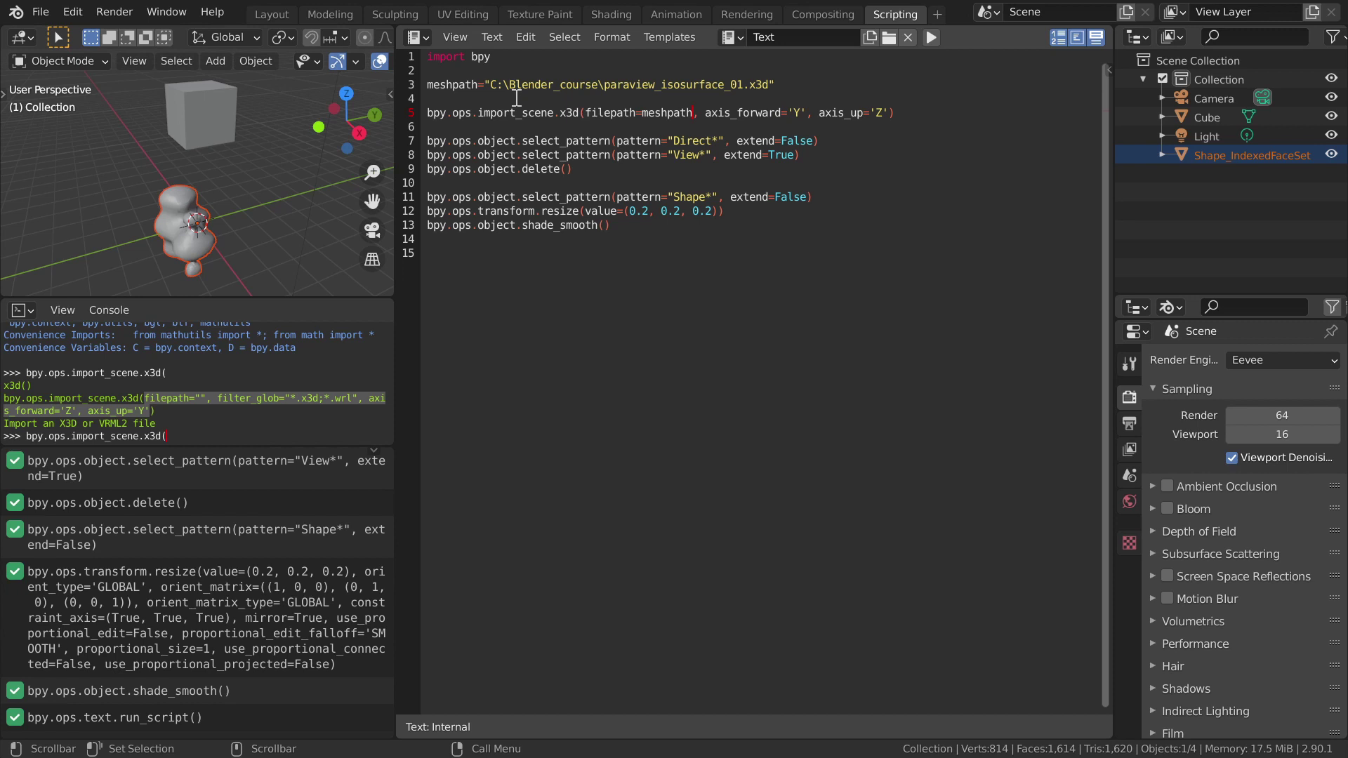
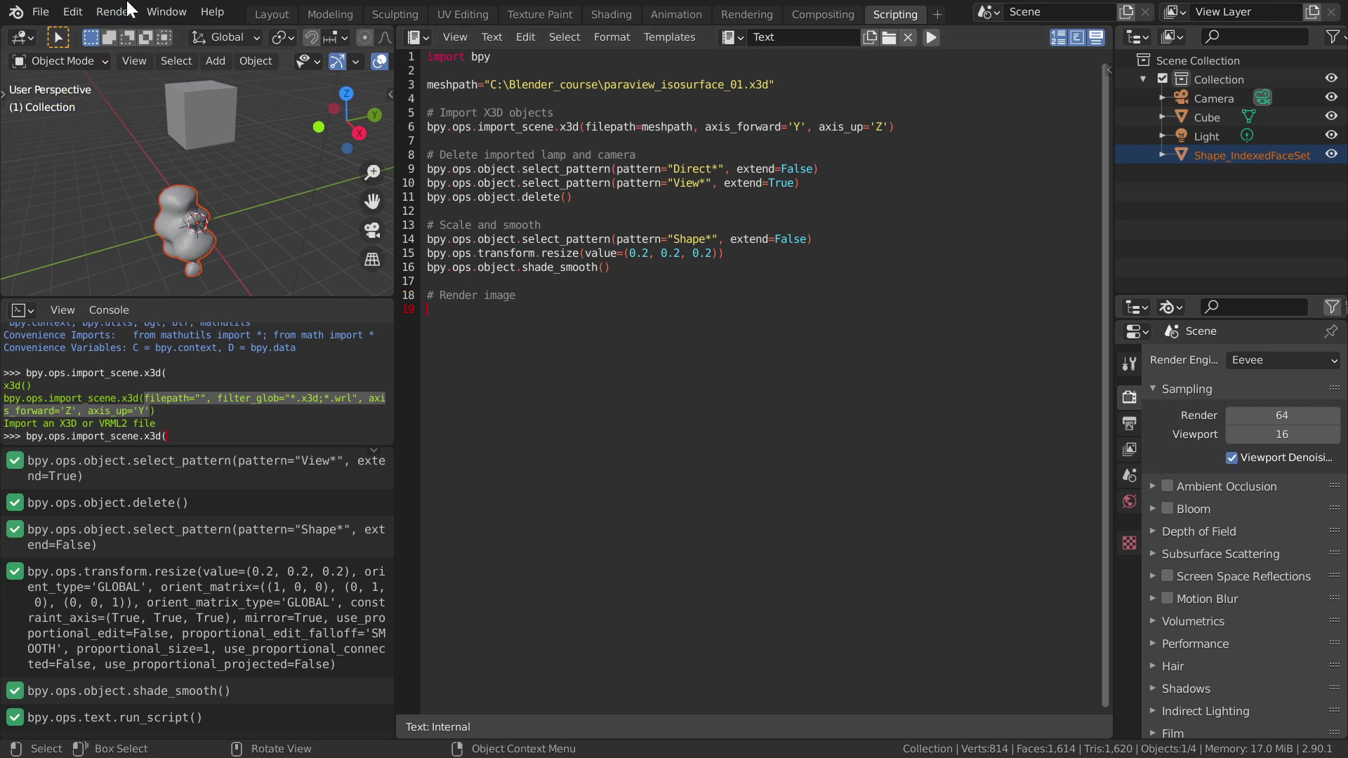
Step: Copy the Python command for Render Image to add under the # Render image comment
left_click(114, 12)
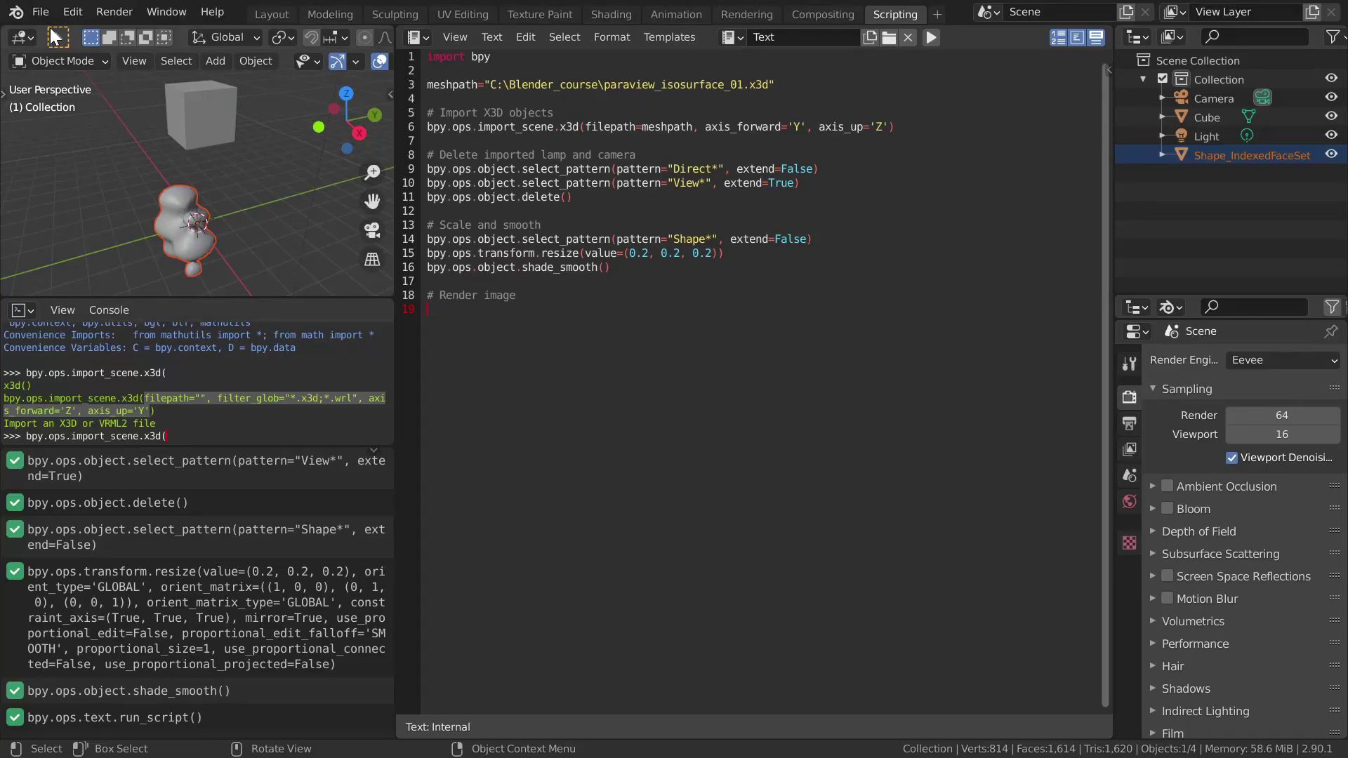
left_click(113, 18)
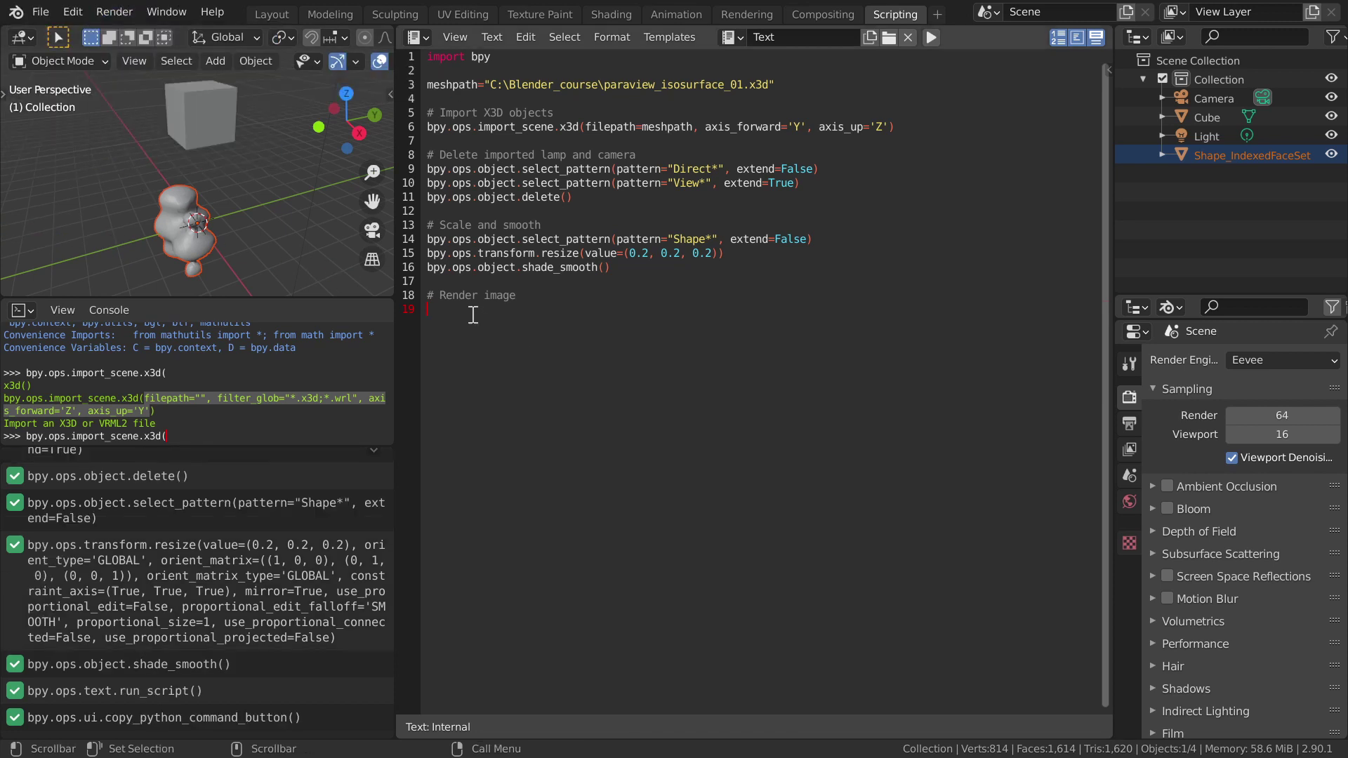
Step: Paste the render call into the script and list bpy.ops.render.render arguments via Console autocomplete
key("ctrl+v")
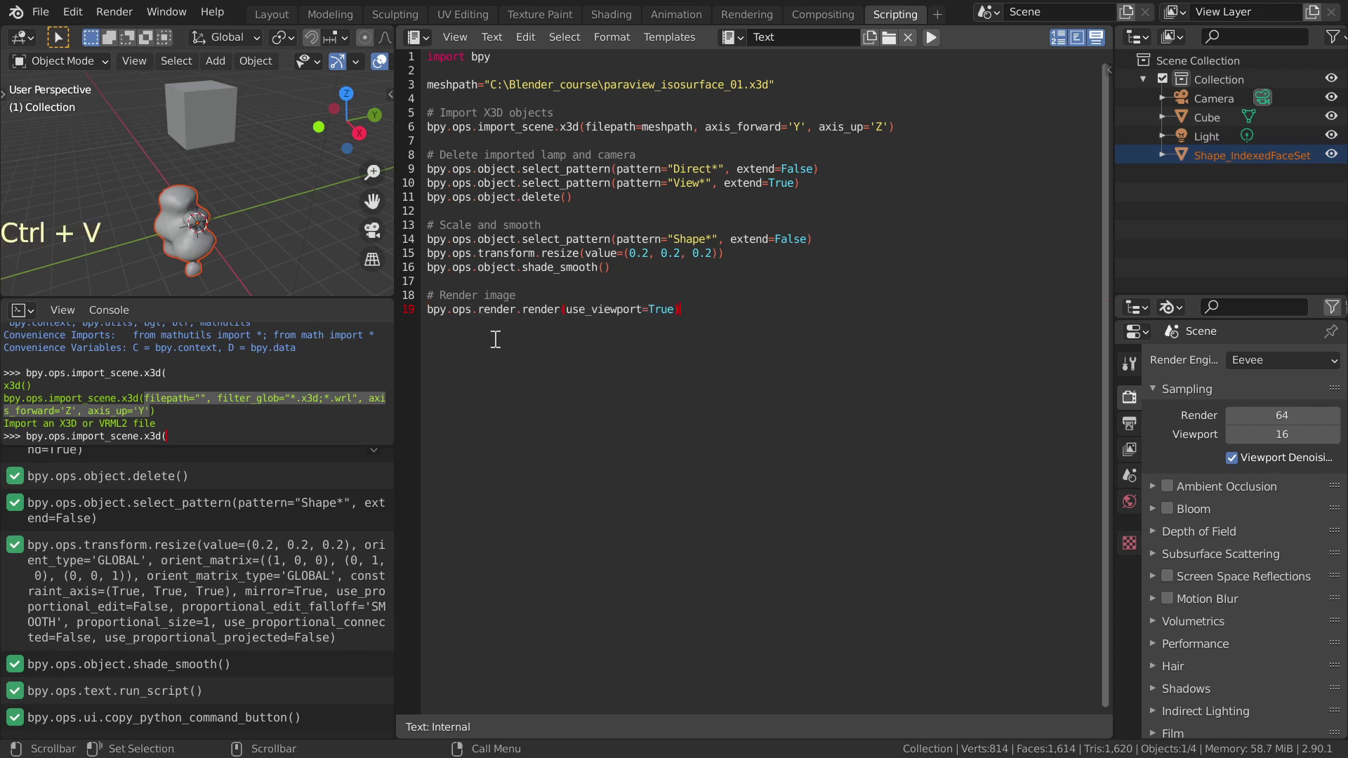
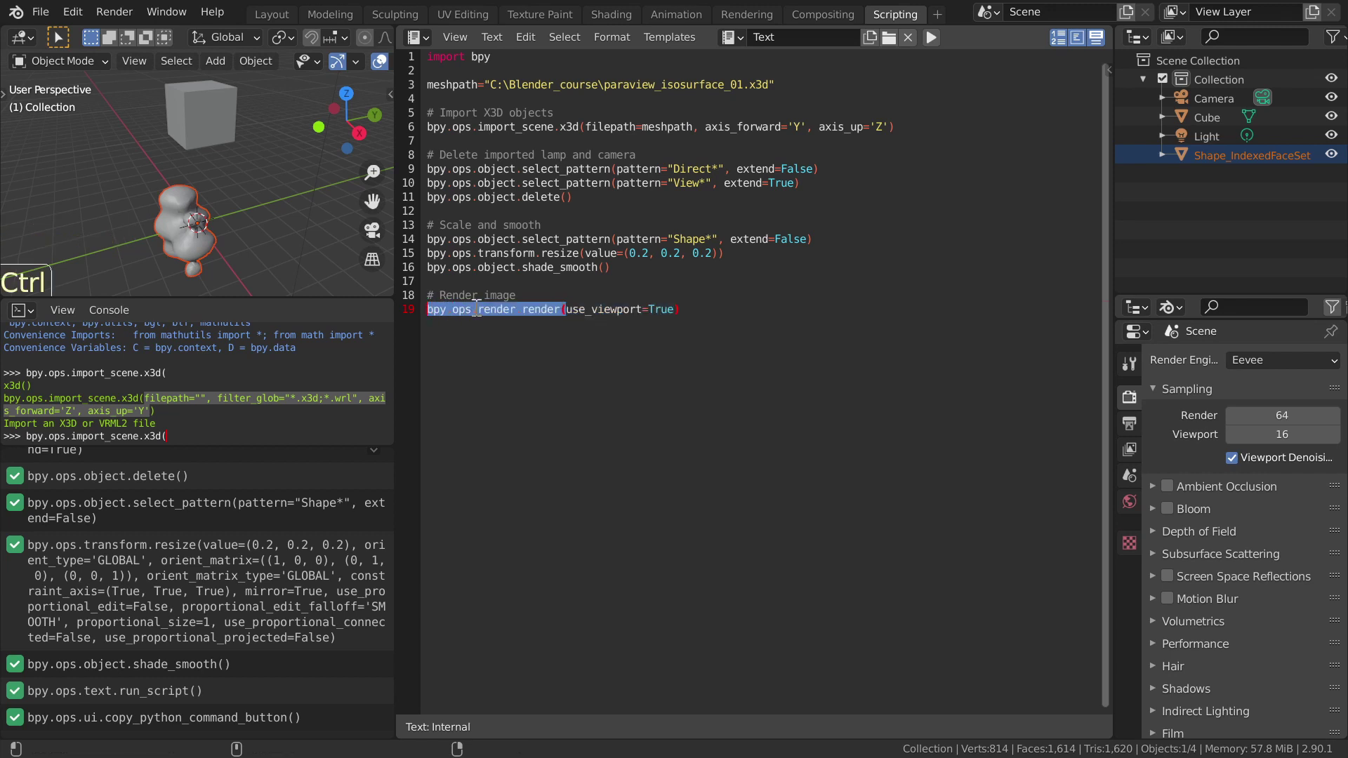
key("ctrl+c")
left_click(194, 432)
key("BackSpace")
key("BackSpace")
key("BackSpace")
key("ctrl+v")
key("Tab")
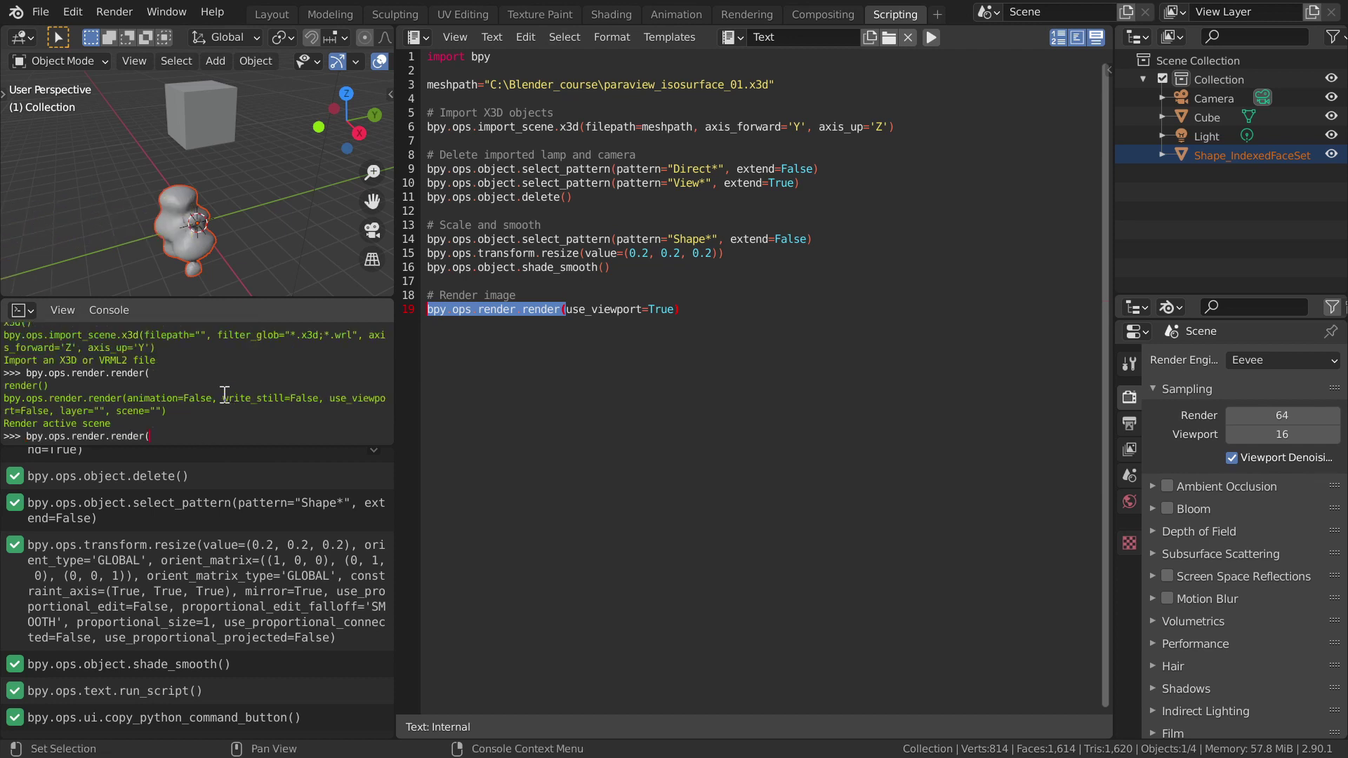
Step: Copy write_still and replace use_viewport with write_still=True in the script's render call
left_click(225, 392)
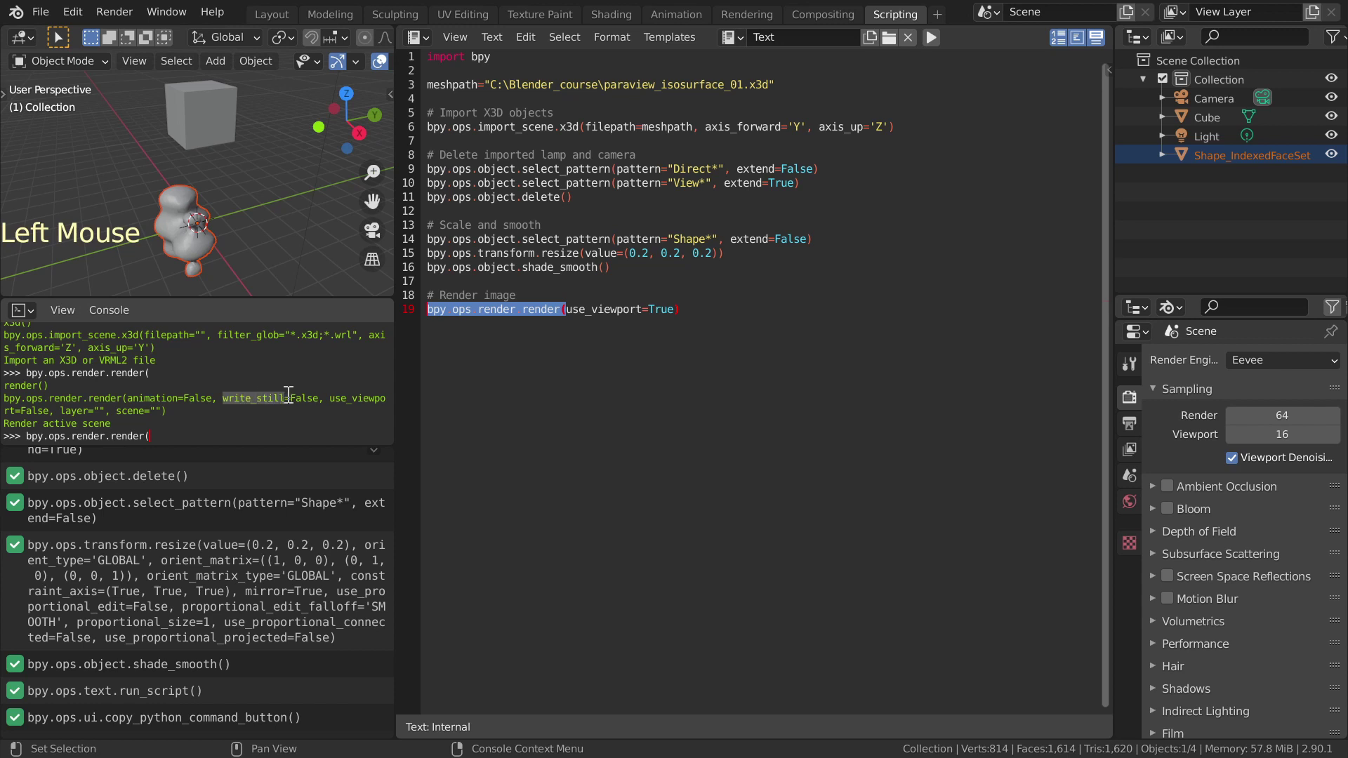
key("ctrl+c")
left_click(627, 306)
left_click(650, 305)
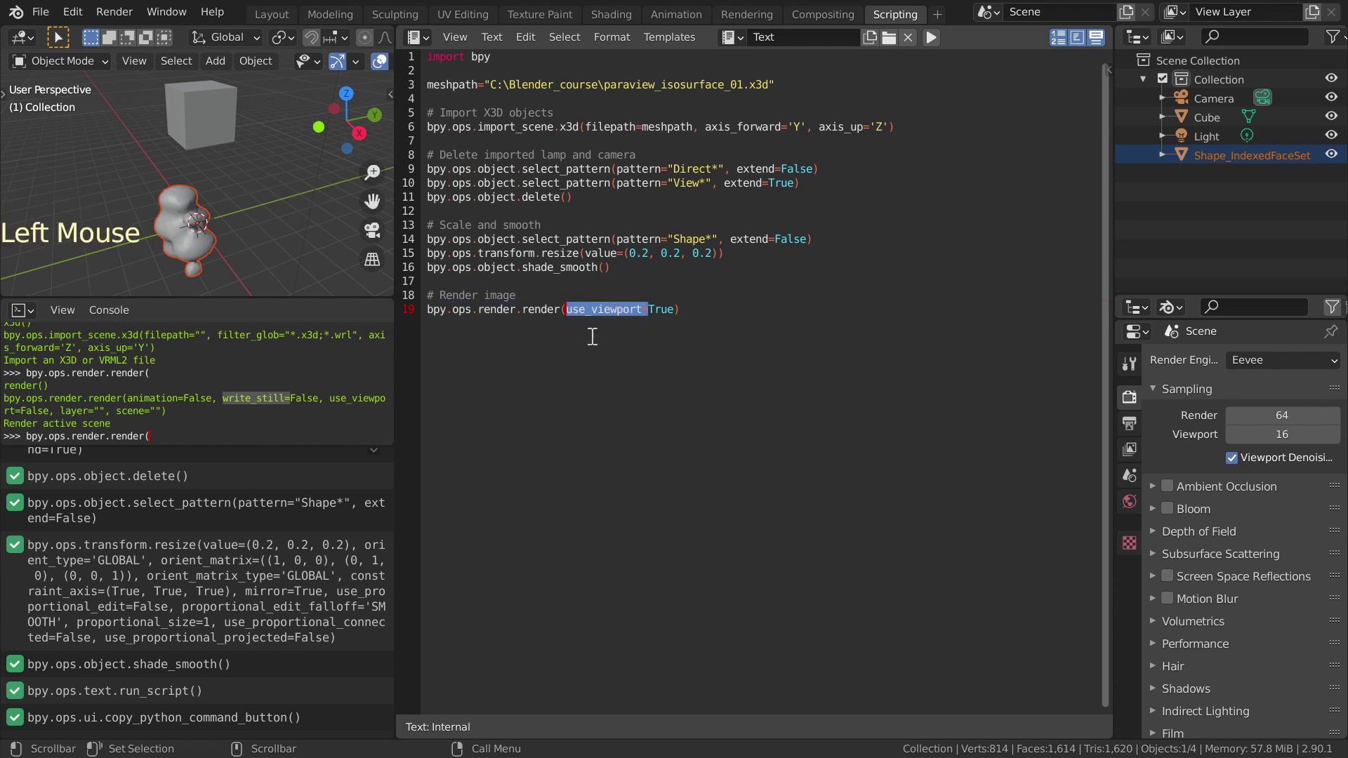
key("ctrl+v")
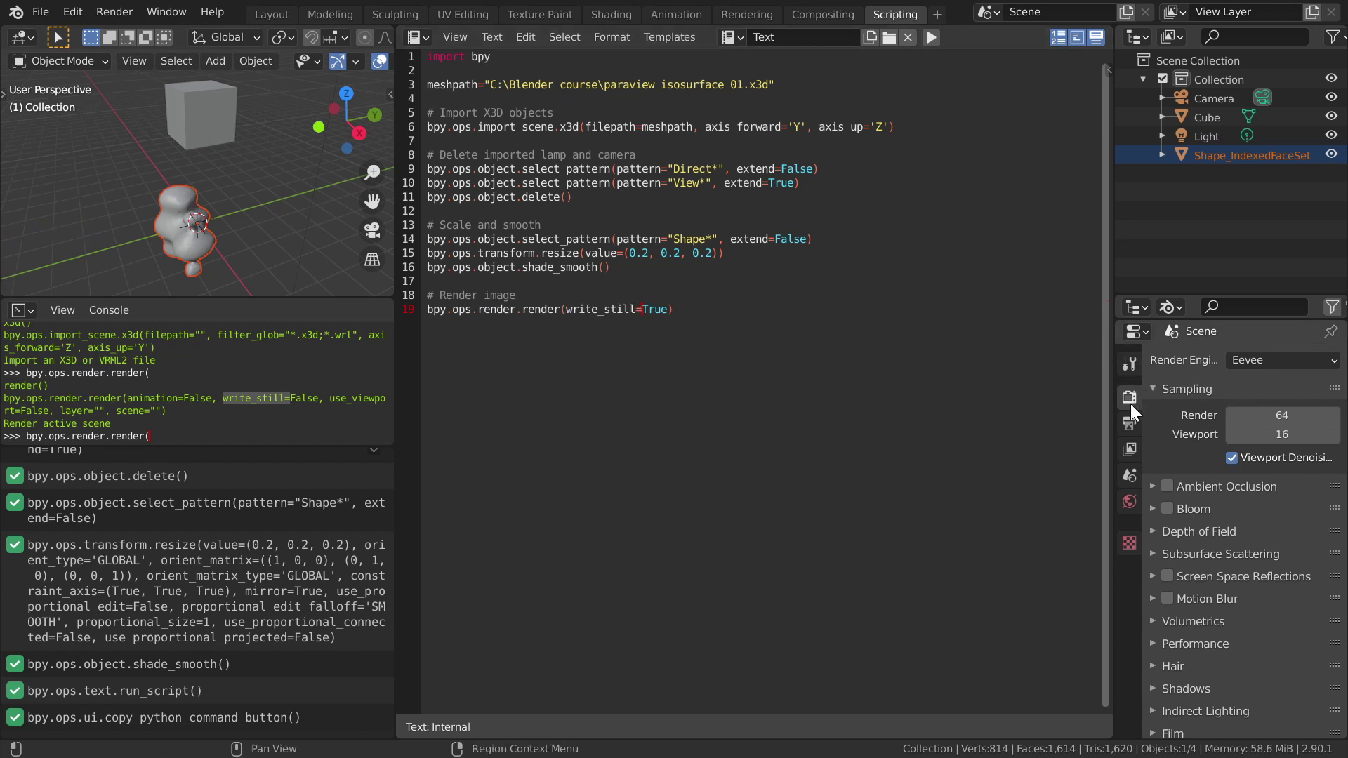
Step: Show Output Properties and paste the C:\Blender_course\ folder copied from meshpath into the render output path
left_click(1134, 431)
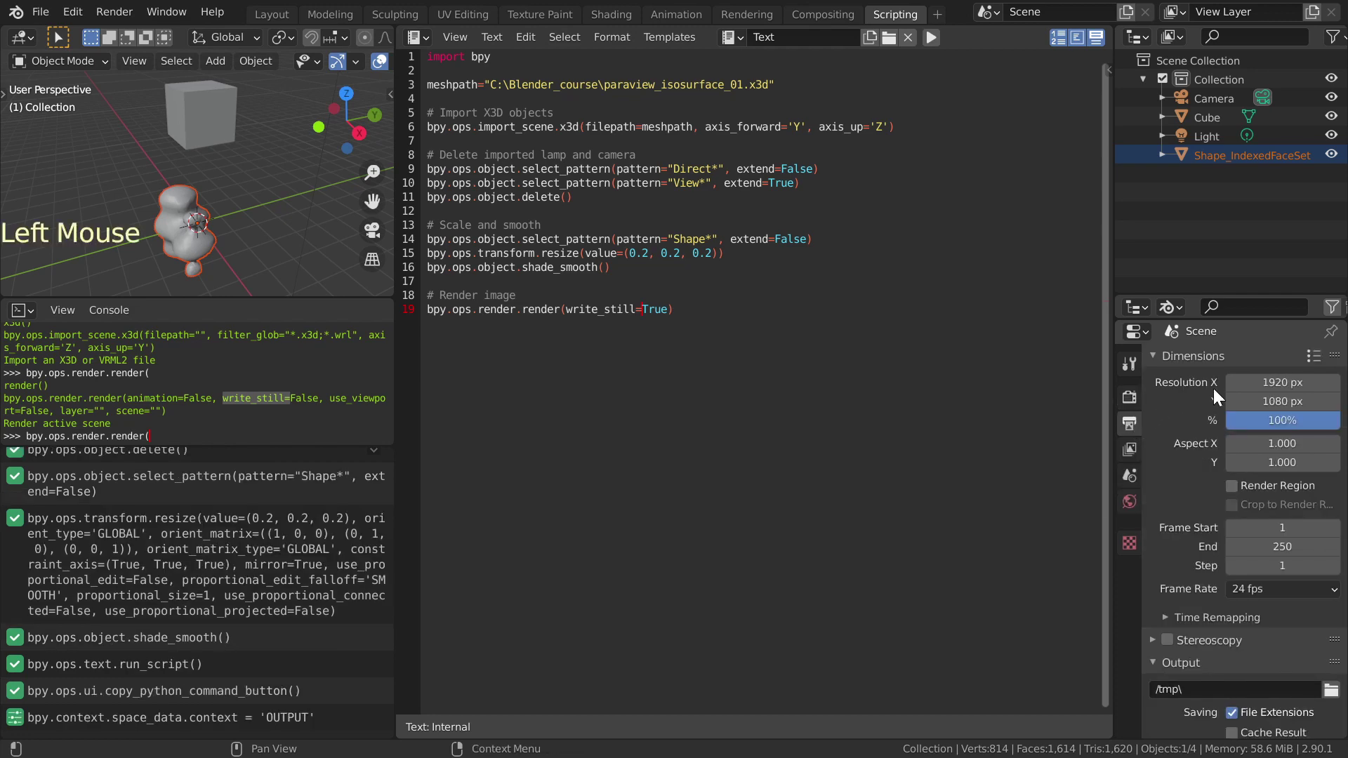
left_click(1154, 354)
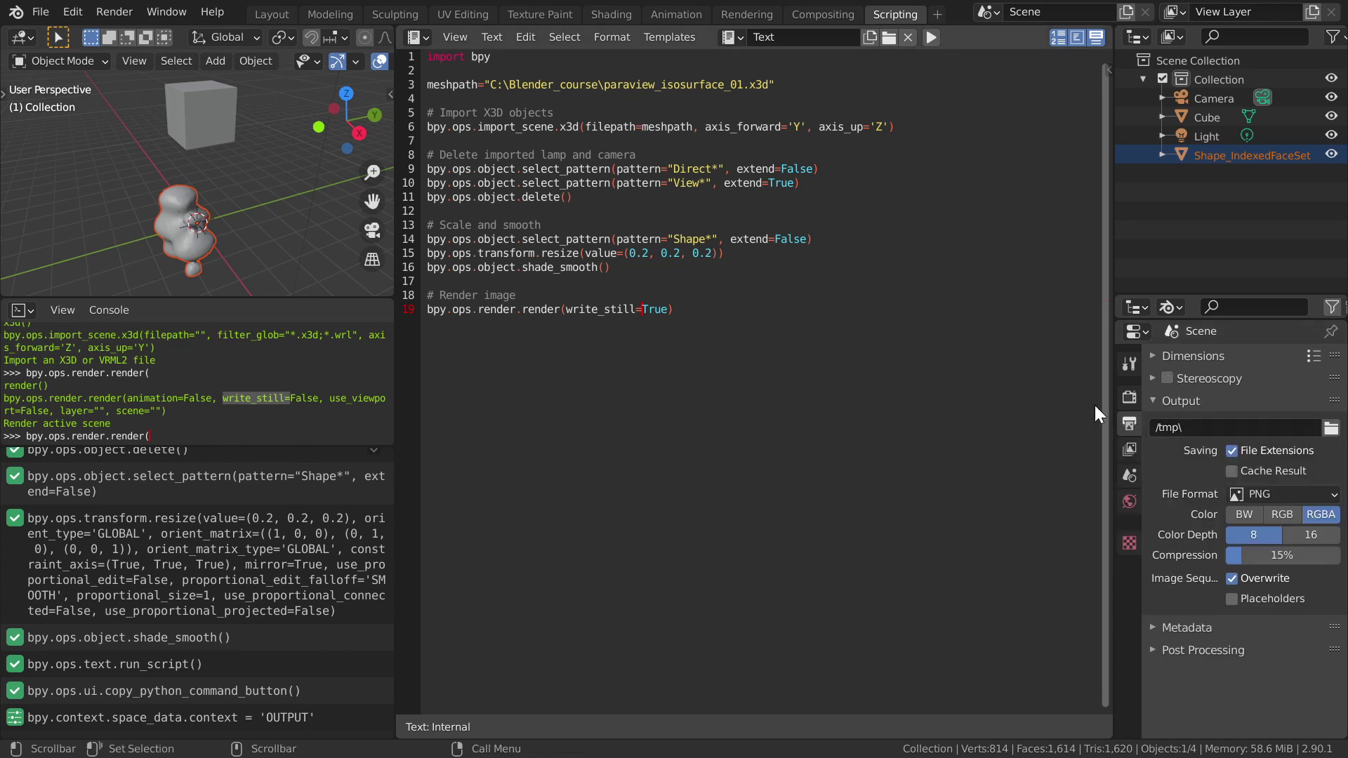
left_click(504, 81)
left_click(494, 82)
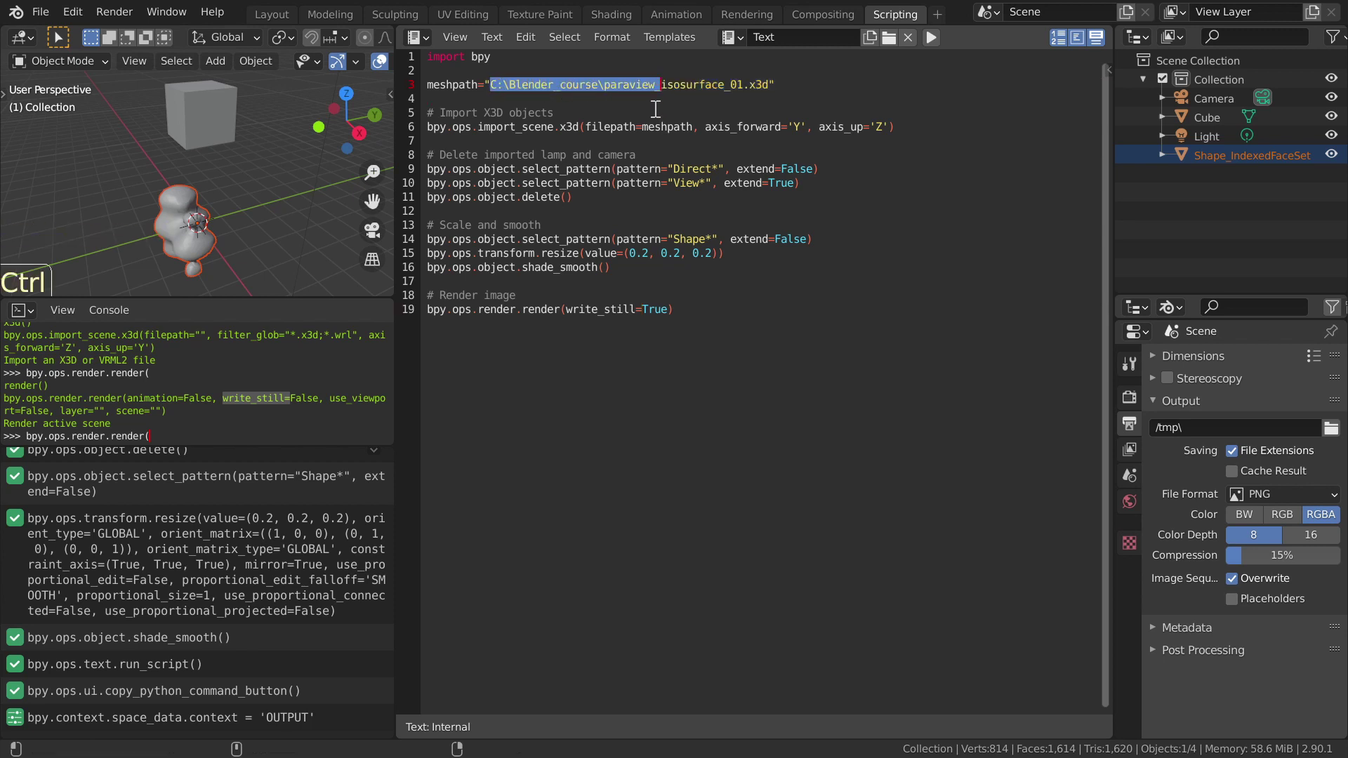
key("ctrl+c")
left_click(1190, 426)
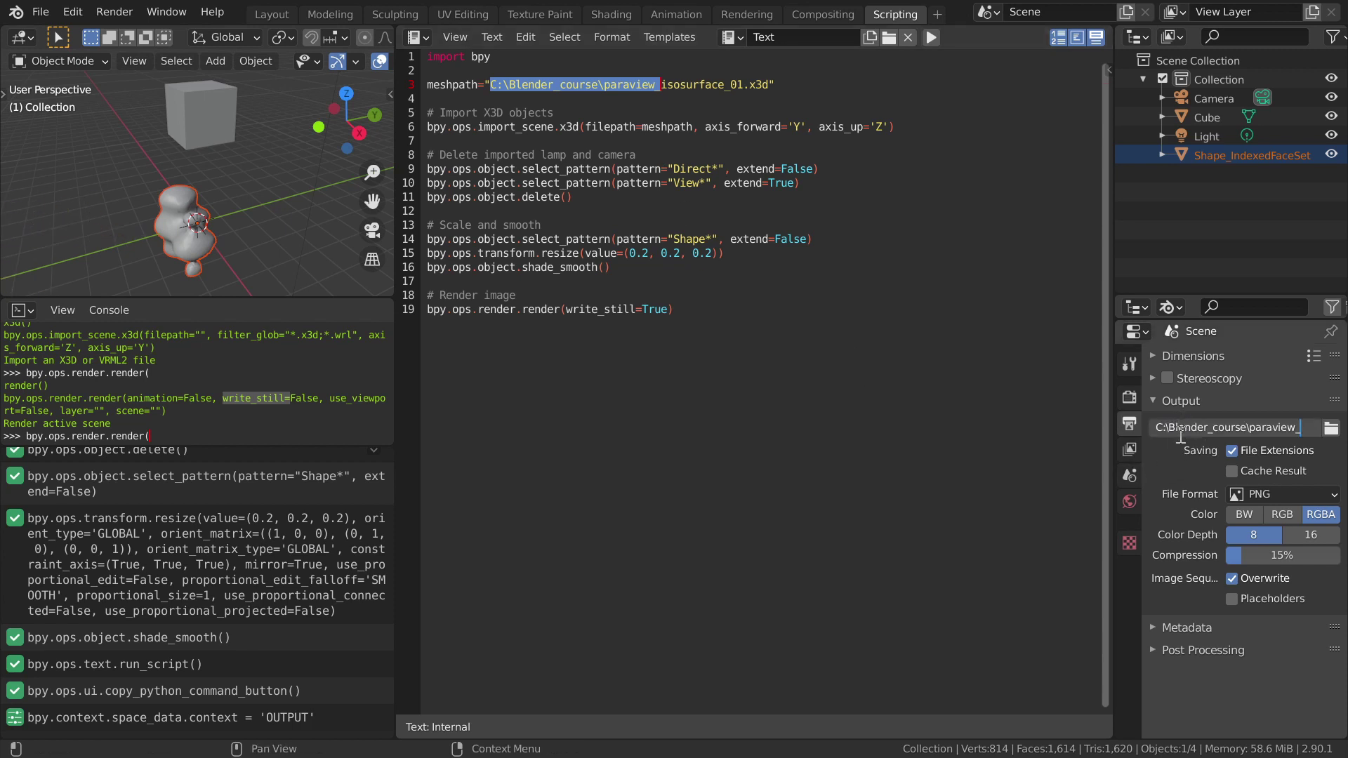
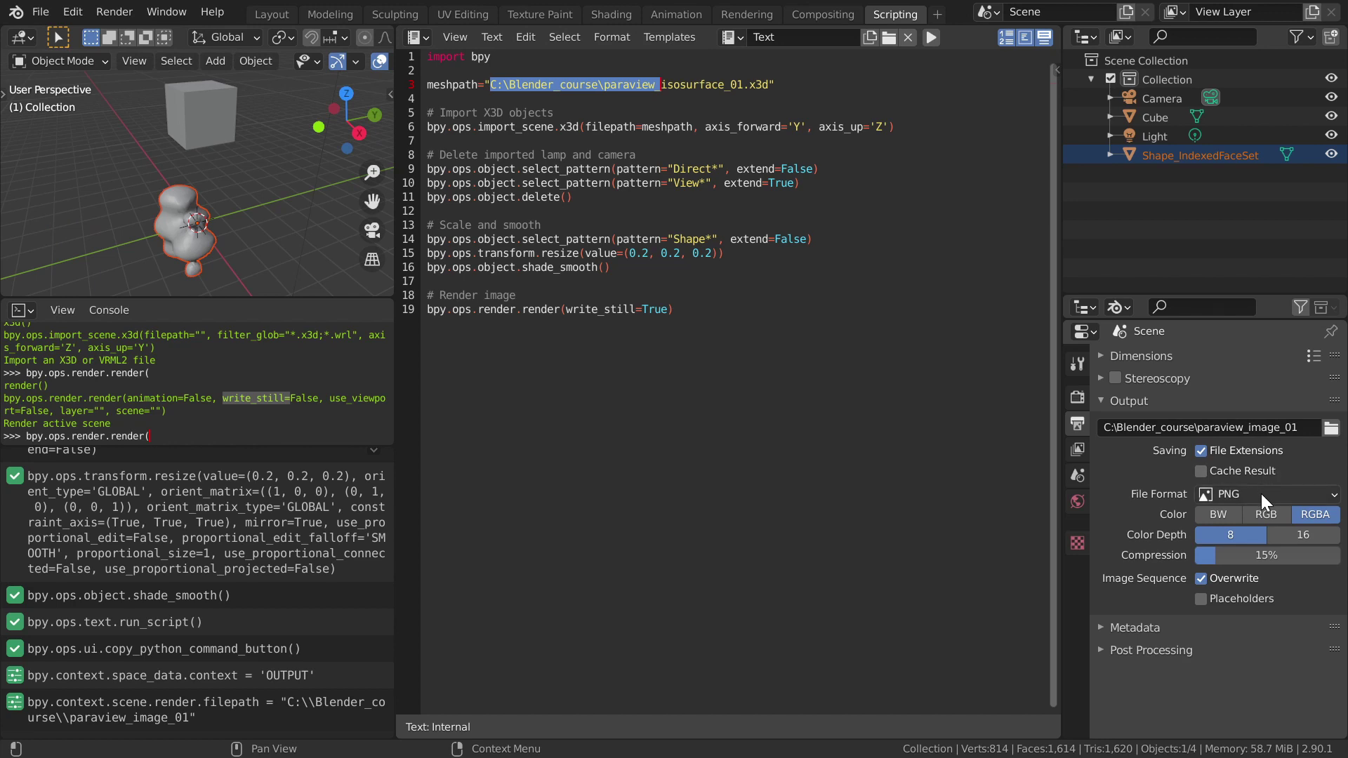
Step: Set output format to JPEG and paste the logged file_format command before the render call
left_click(1263, 498)
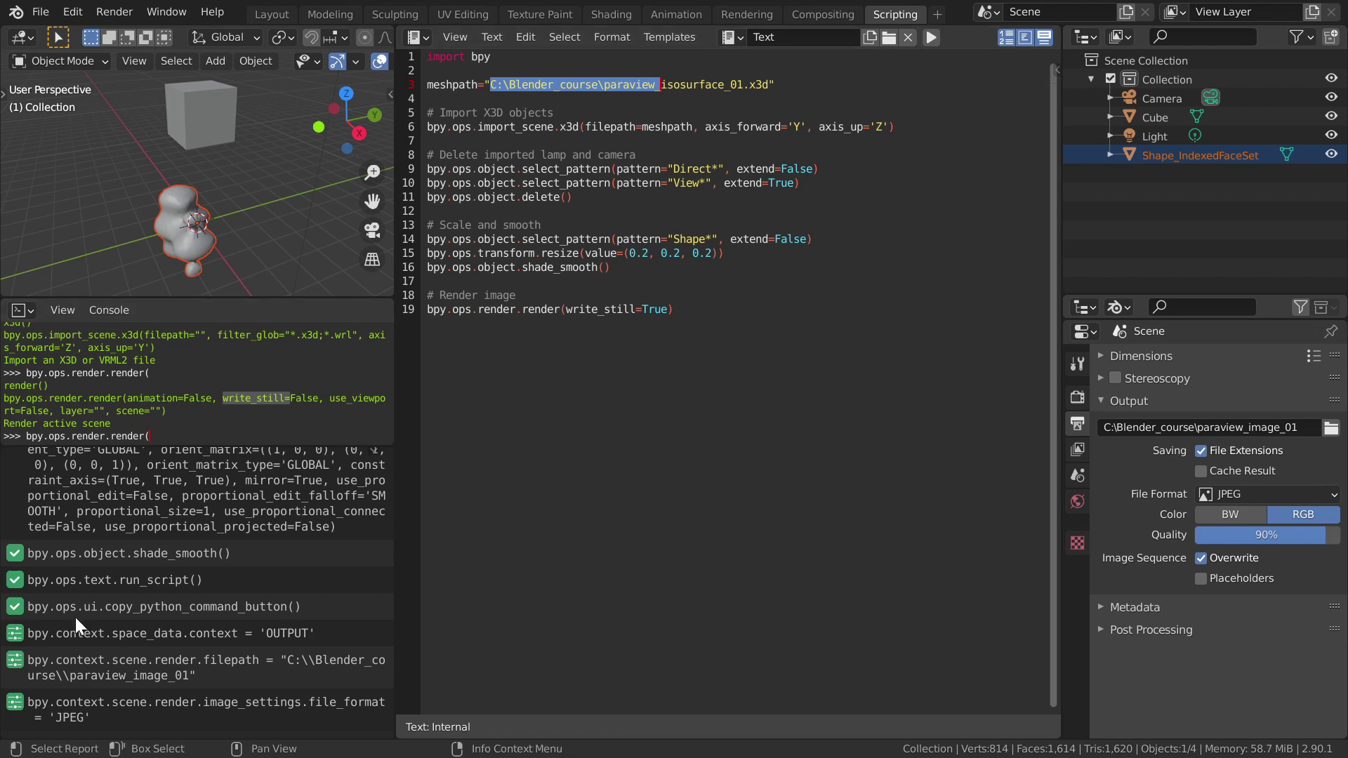
left_click(119, 705)
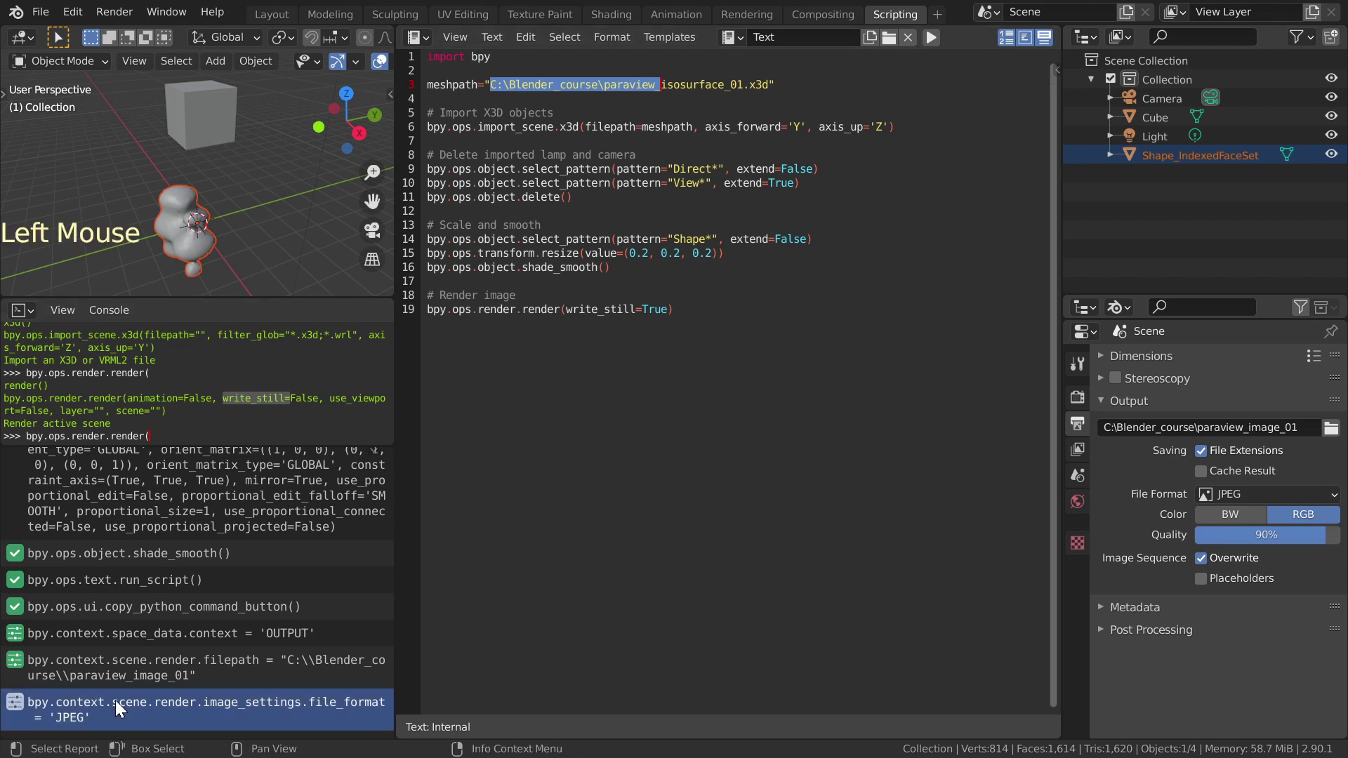
key("ctrl+c")
left_click(534, 291)
key("Return")
key("ctrl+v")
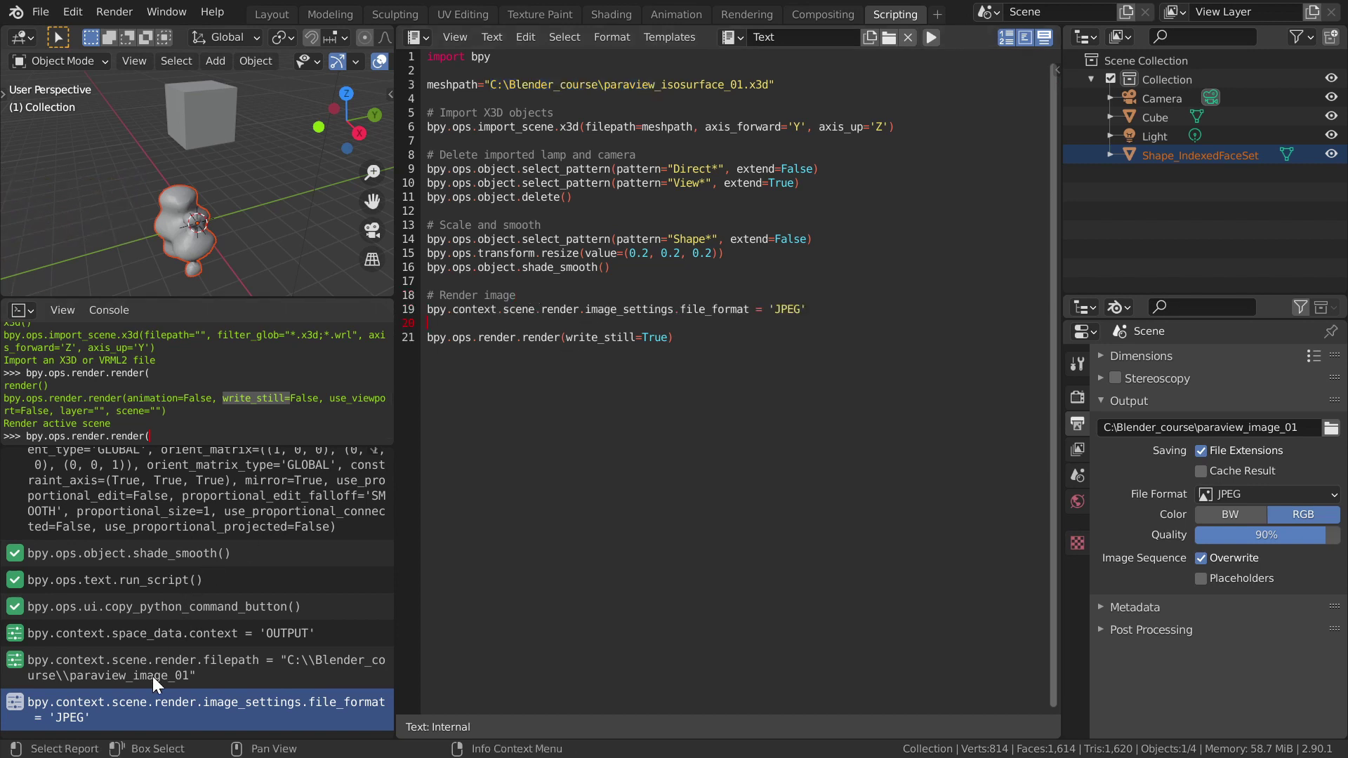
Step: Paste the logged output filepath command into the script and remove the doubled backslashes from the path
left_click(113, 664)
key("ctrl+c")
key("ctrl+v")
key("BackSpace")
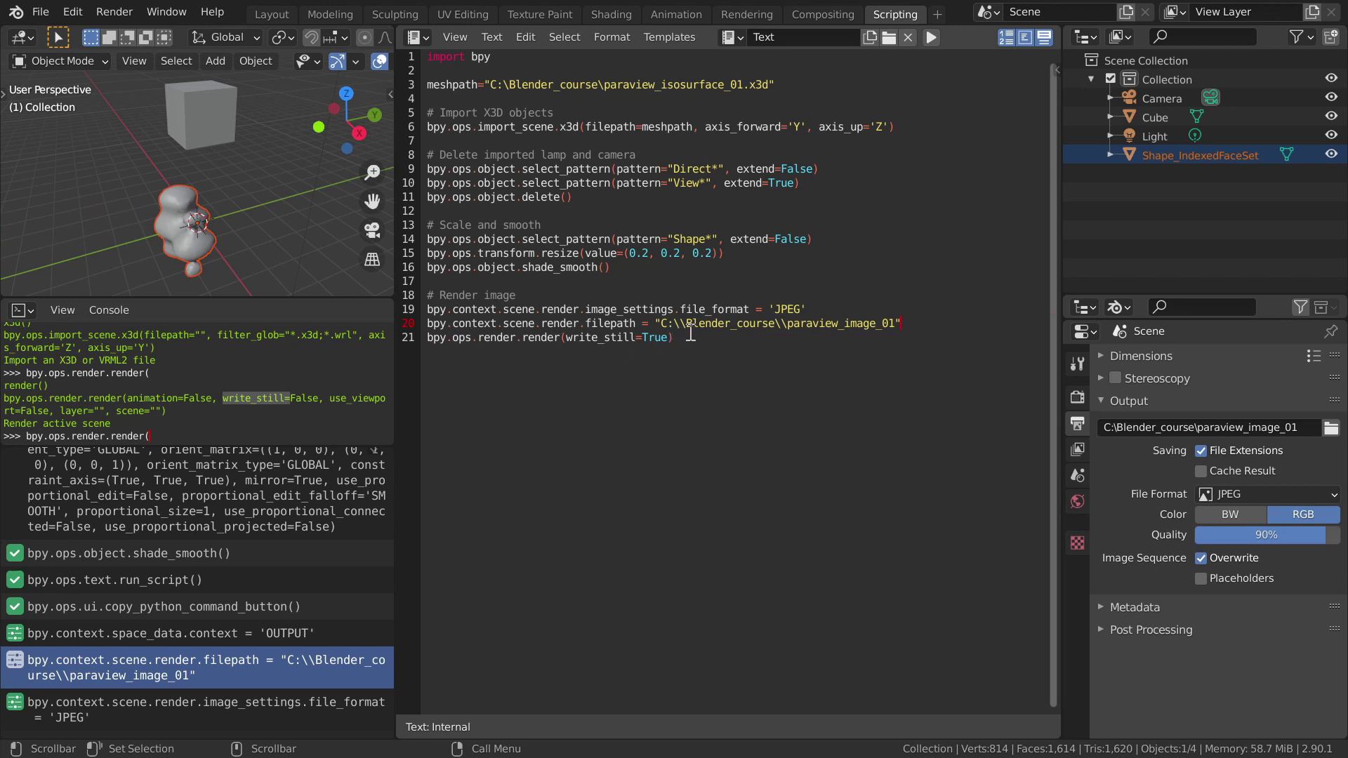
left_click(688, 319)
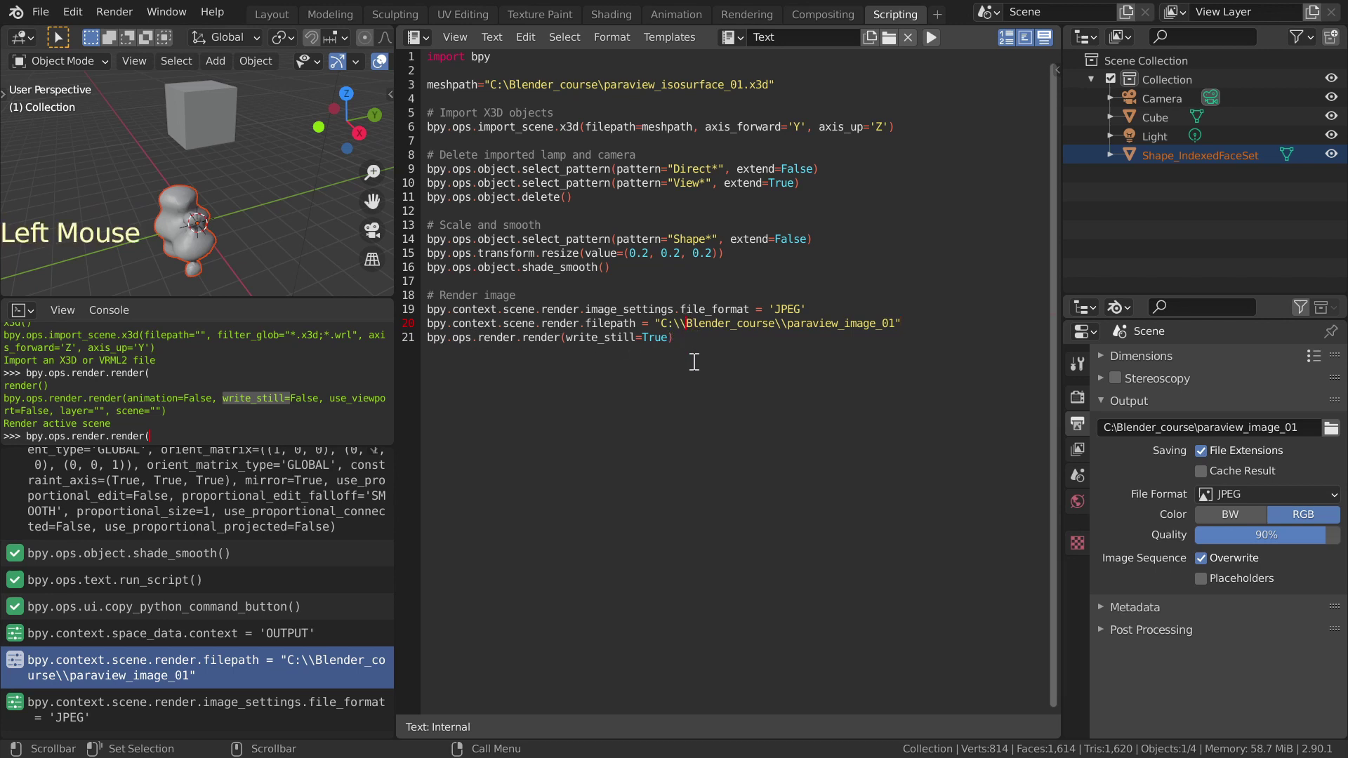
key("BackSpace")
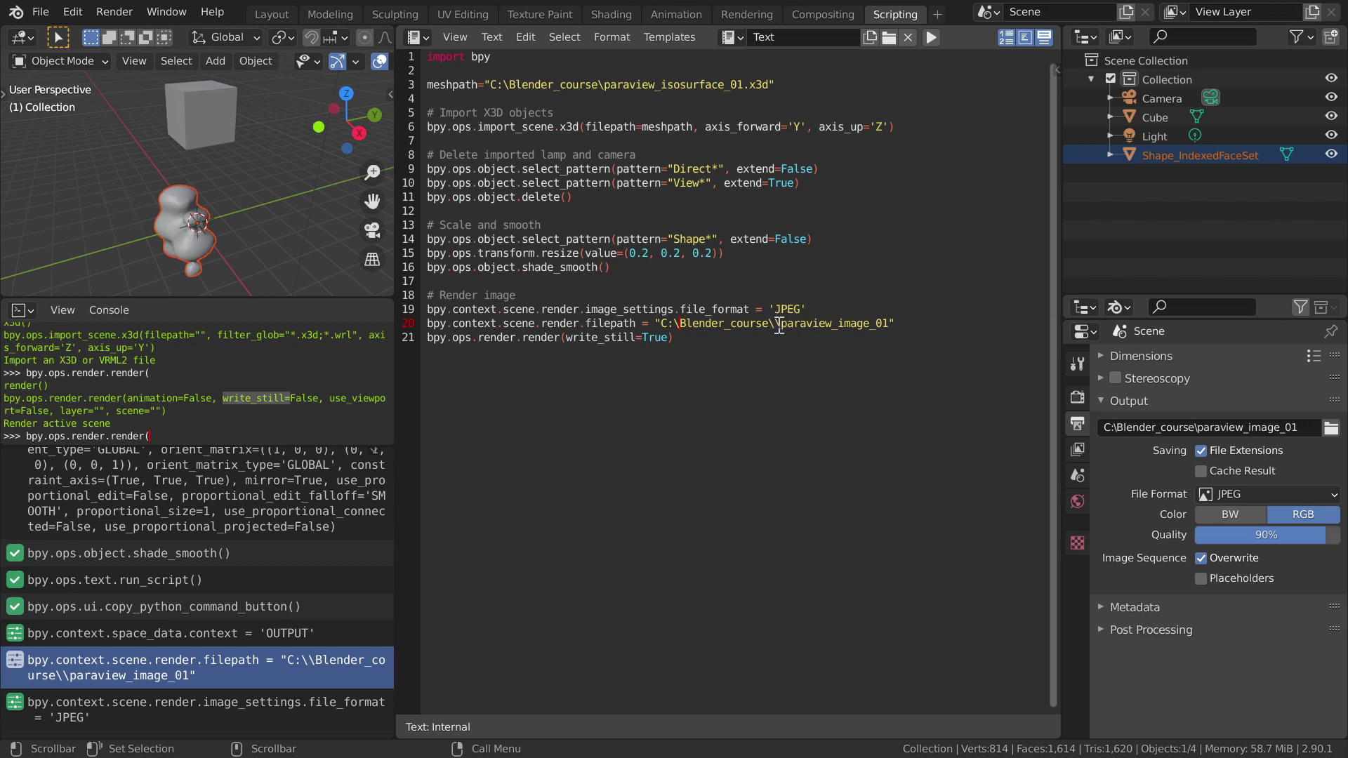
left_click(780, 323)
key("BackSpace")
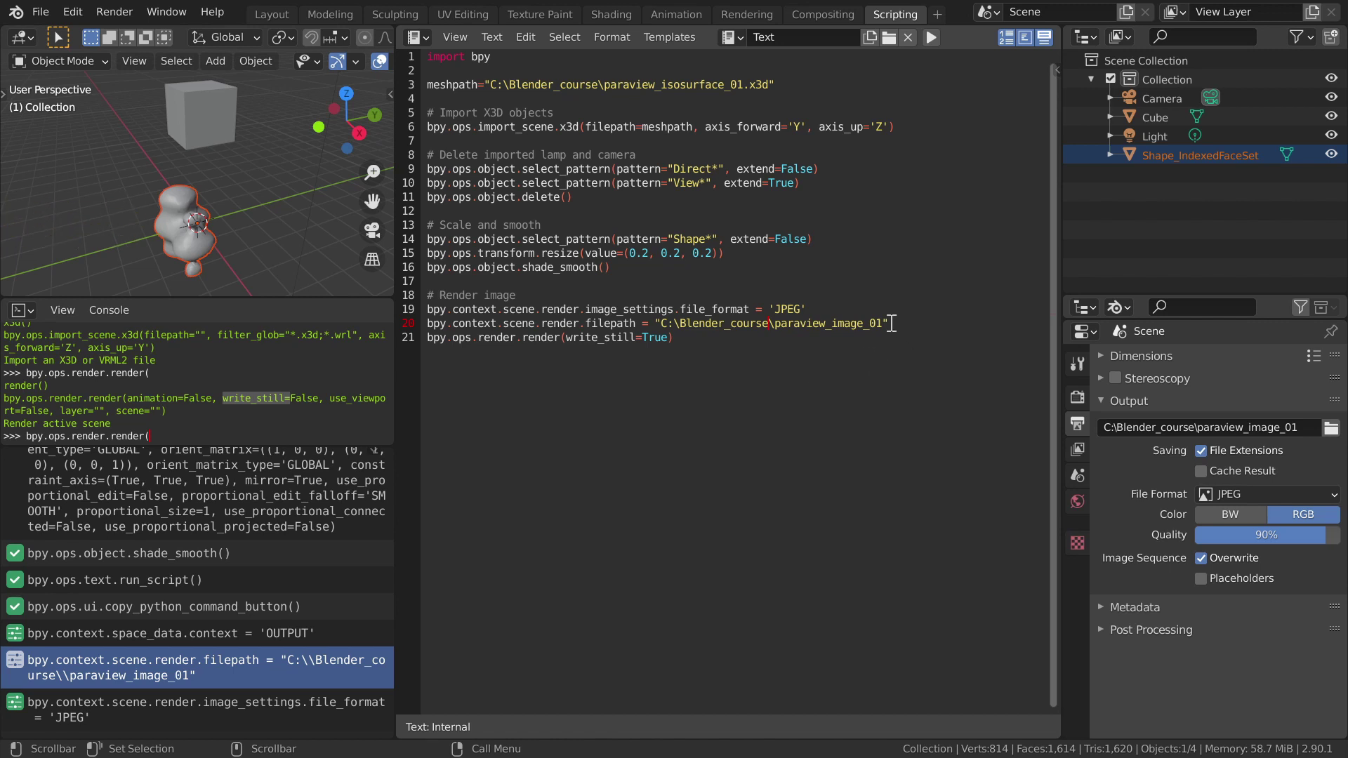
Step: Cut the quoted output path from the render filepath line and use imagepath instead
left_click(890, 322)
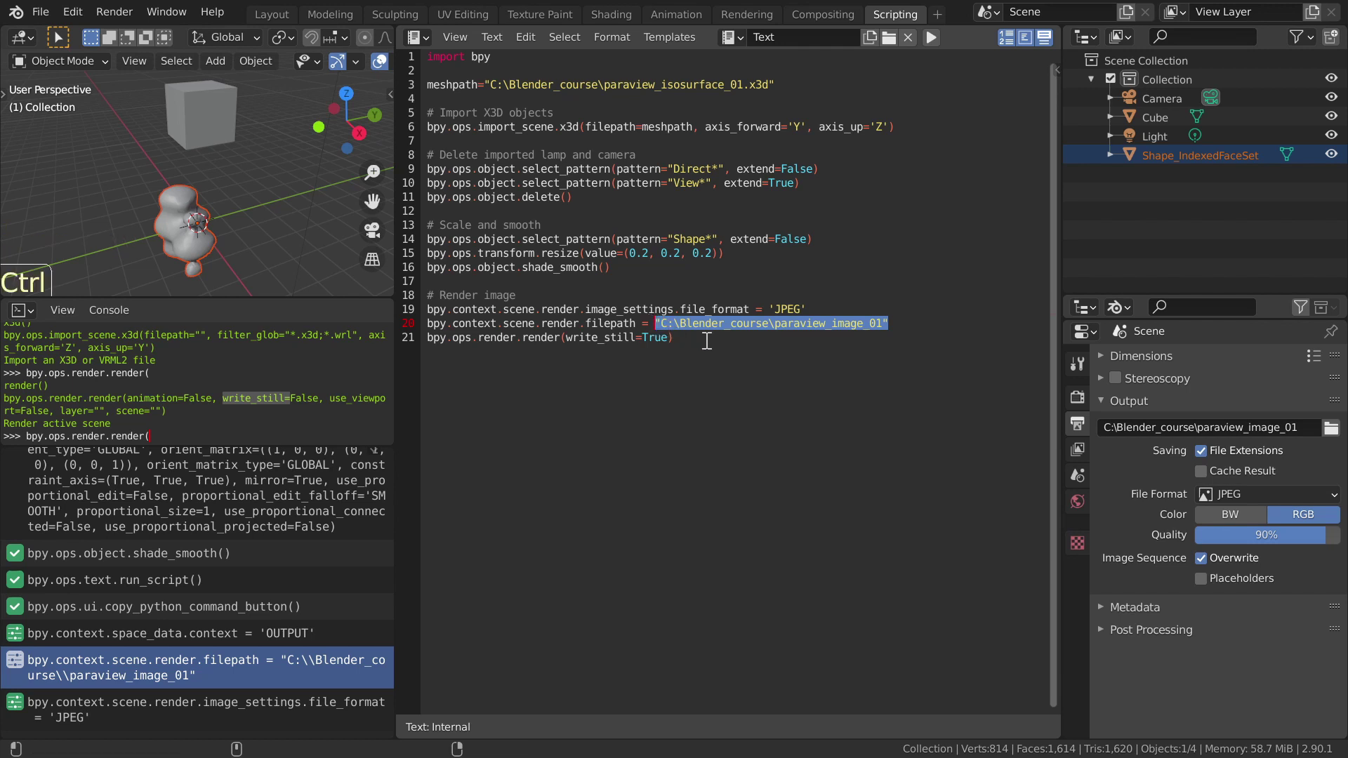
key("ctrl+x")
key("l")
key("m")
key("a")
key("g")
key("e")
key("p")
key("a")
key("t")
key("h")
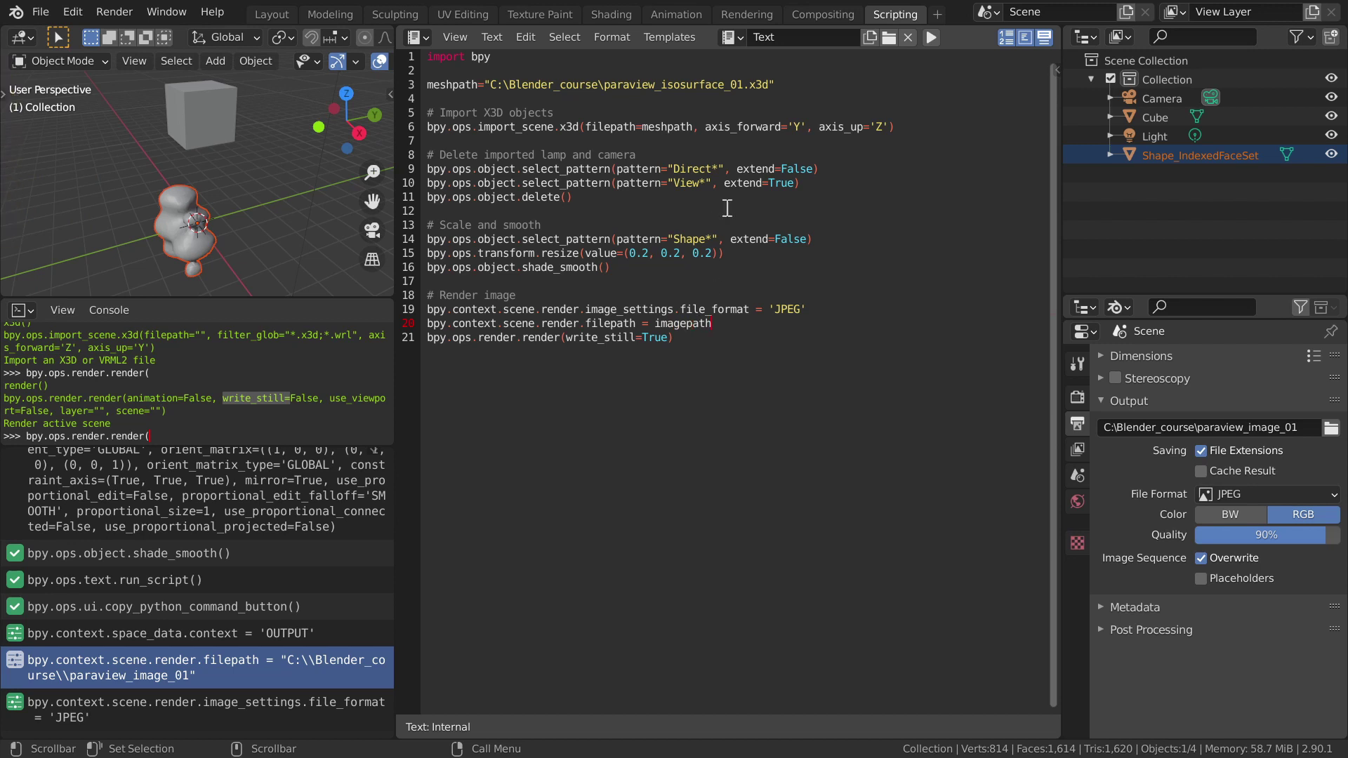
Step: Declare imagepath="C:\Blender_course\paraview_image_01" on a new line below meshpath
left_click(796, 84)
key("Return")
key("i")
key("m")
key("a")
key("g")
key("e")
key("p")
key("a")
key("t")
key("h")
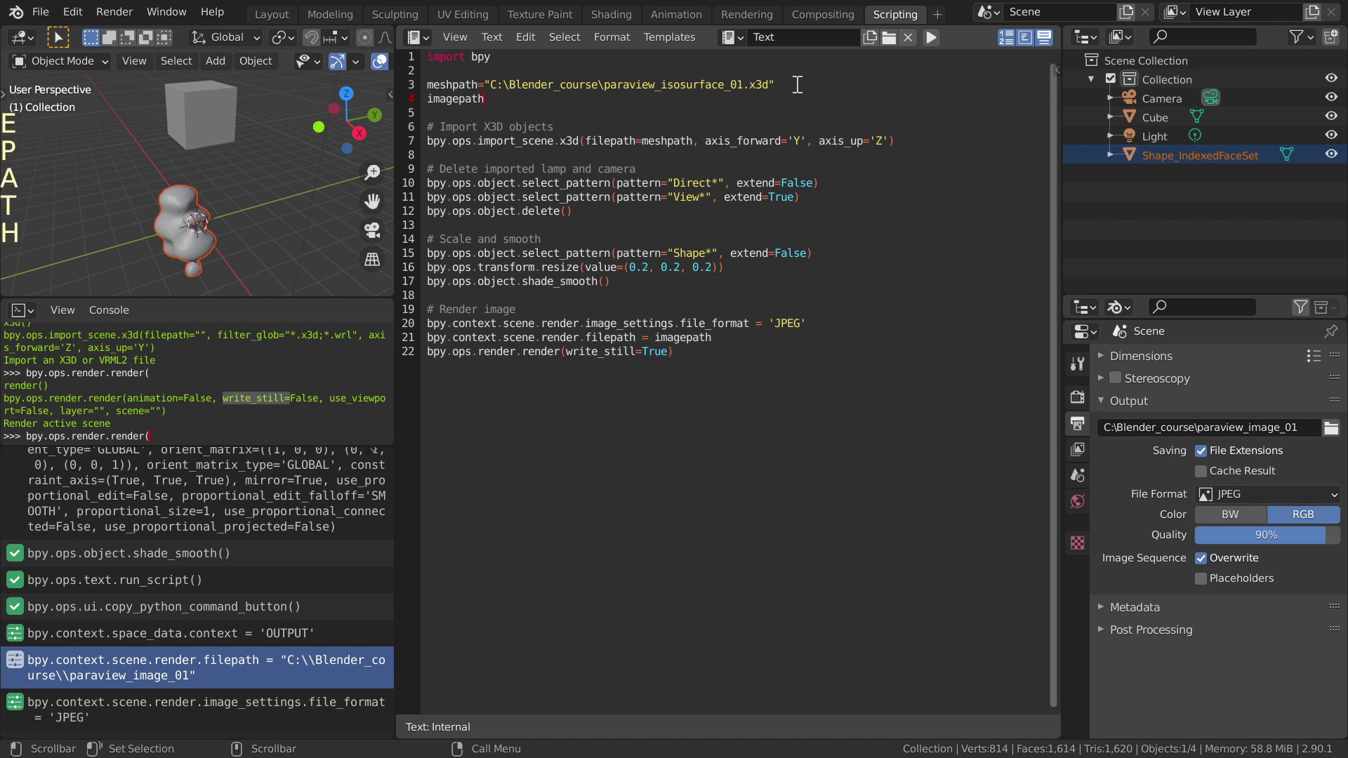
key("shift+0")
key("ctrl+v")
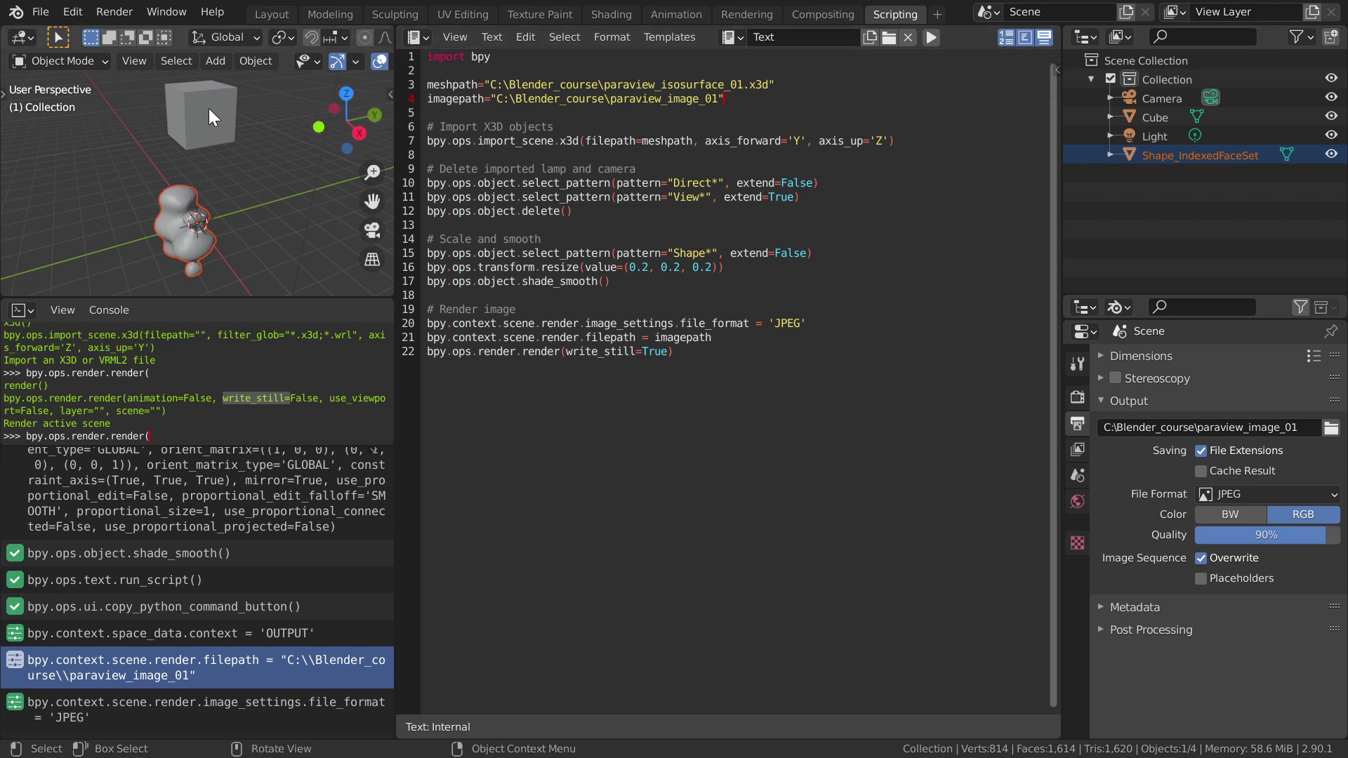
Step: Set the Cube material's Base Color to an Attribute input named Col, then return to the script
left_click(218, 110)
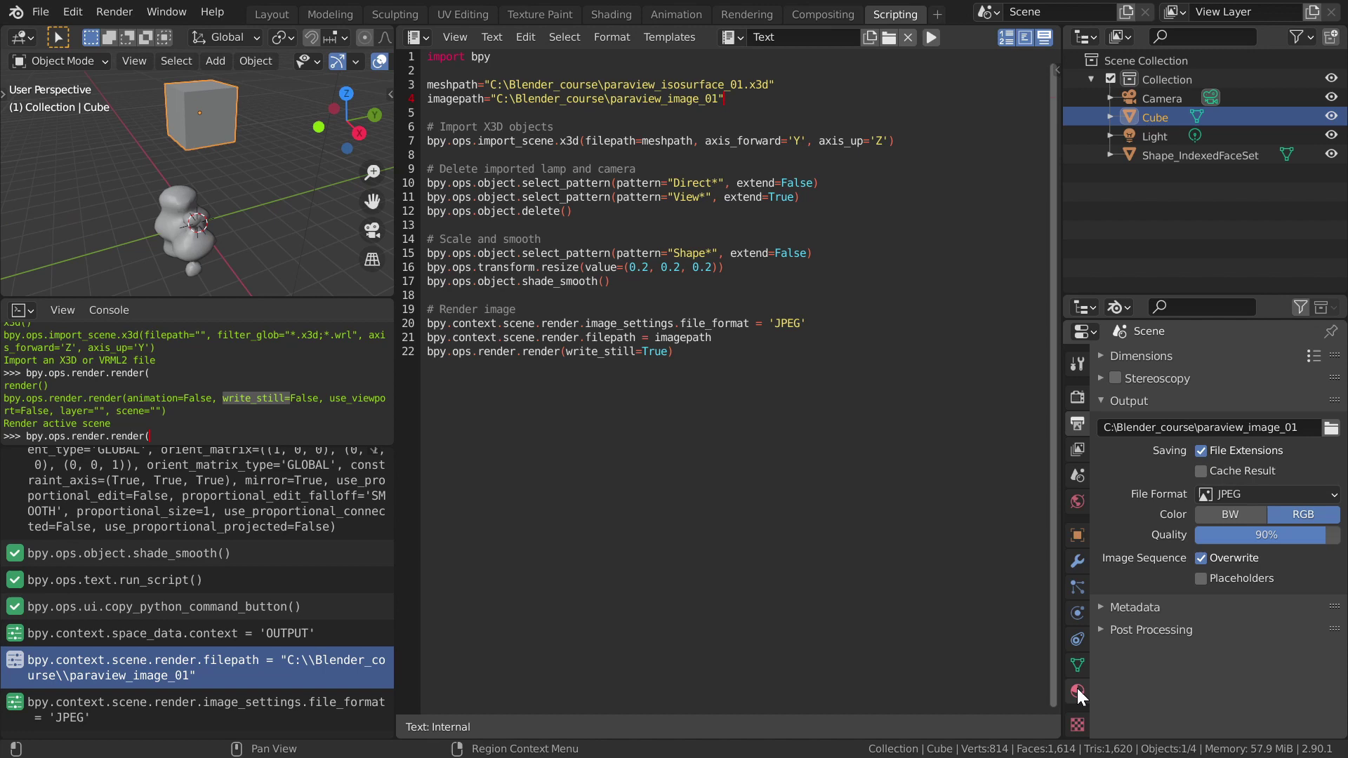
left_click(1084, 693)
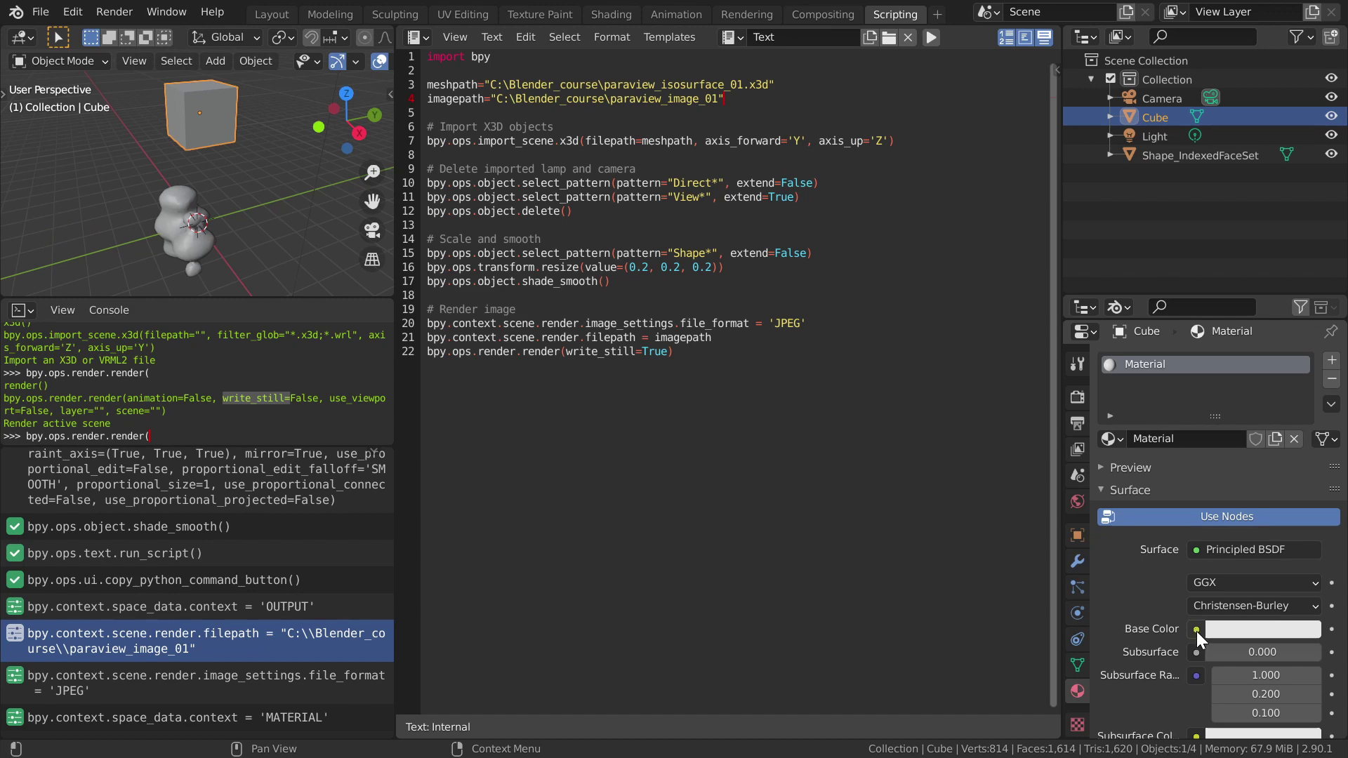
left_click(1203, 636)
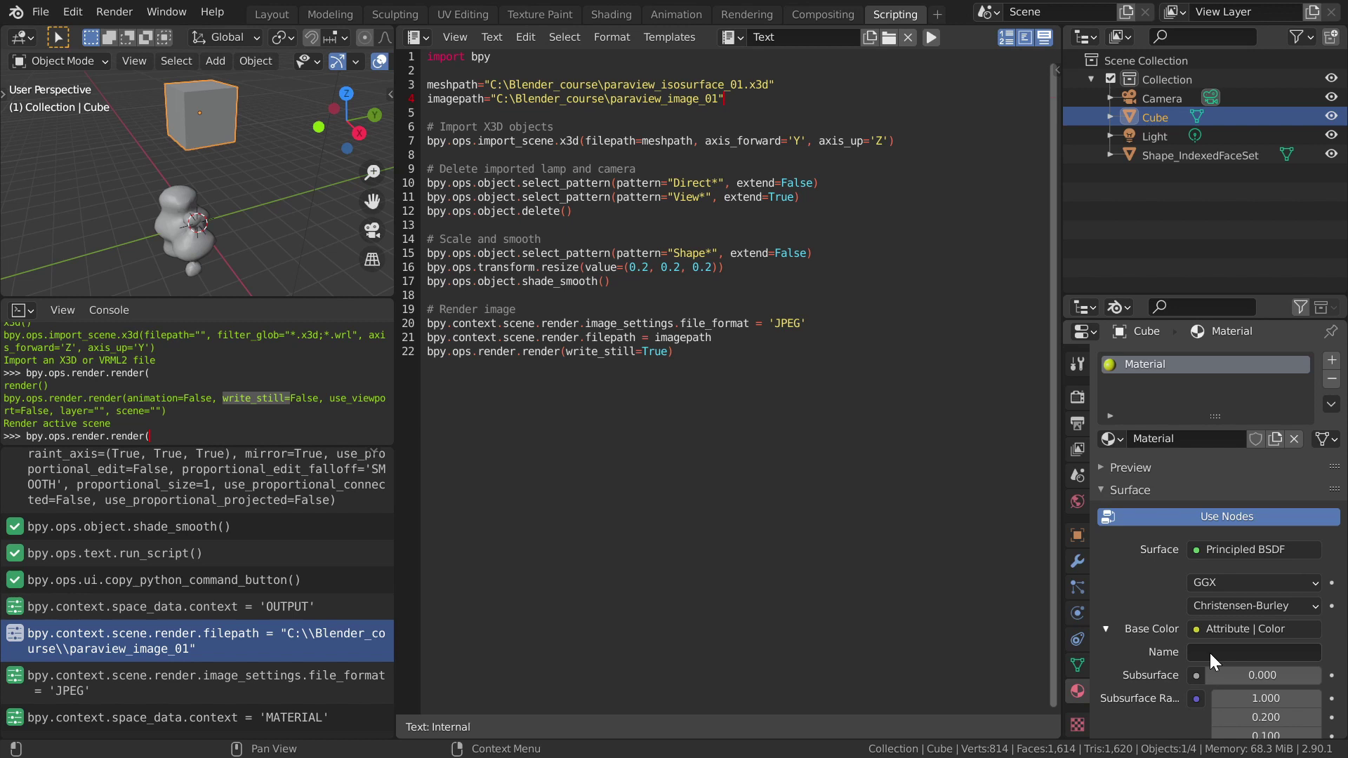
left_click(1212, 651)
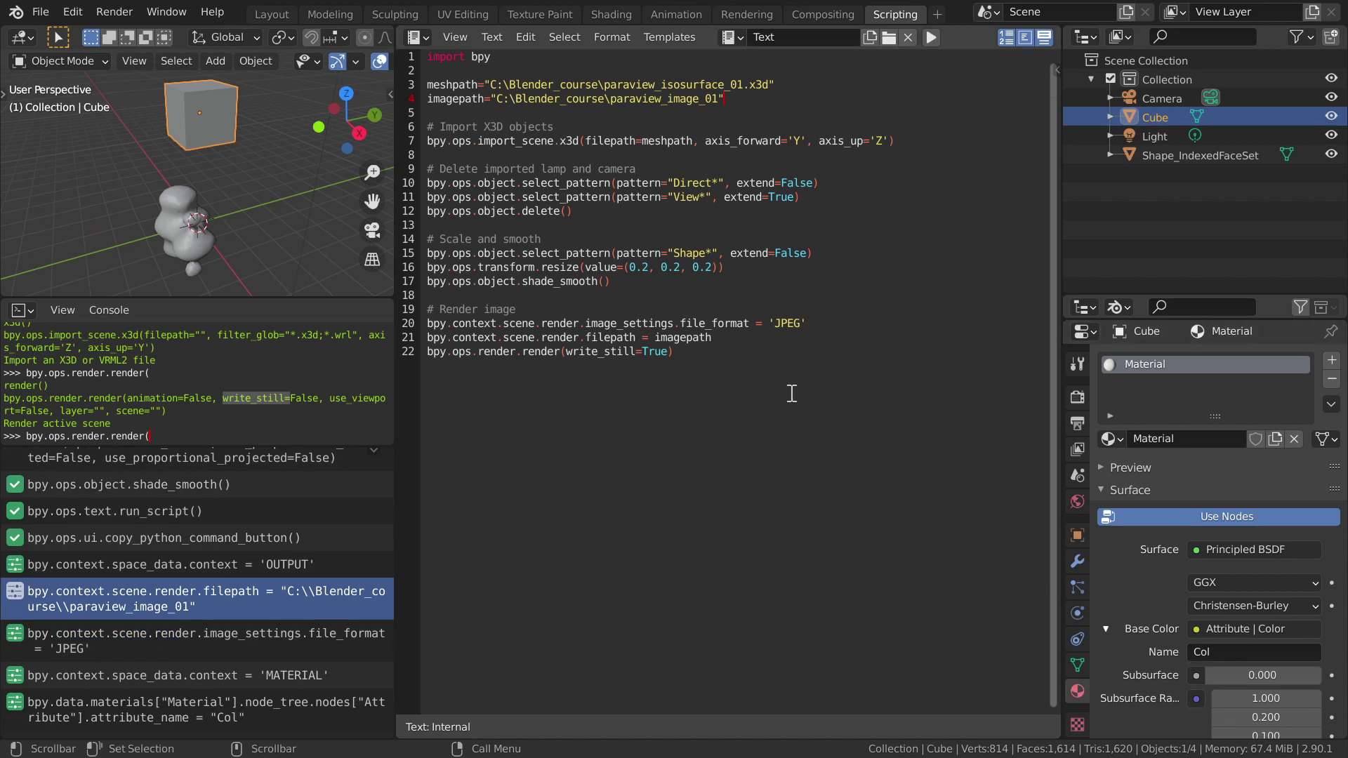
left_click(651, 281)
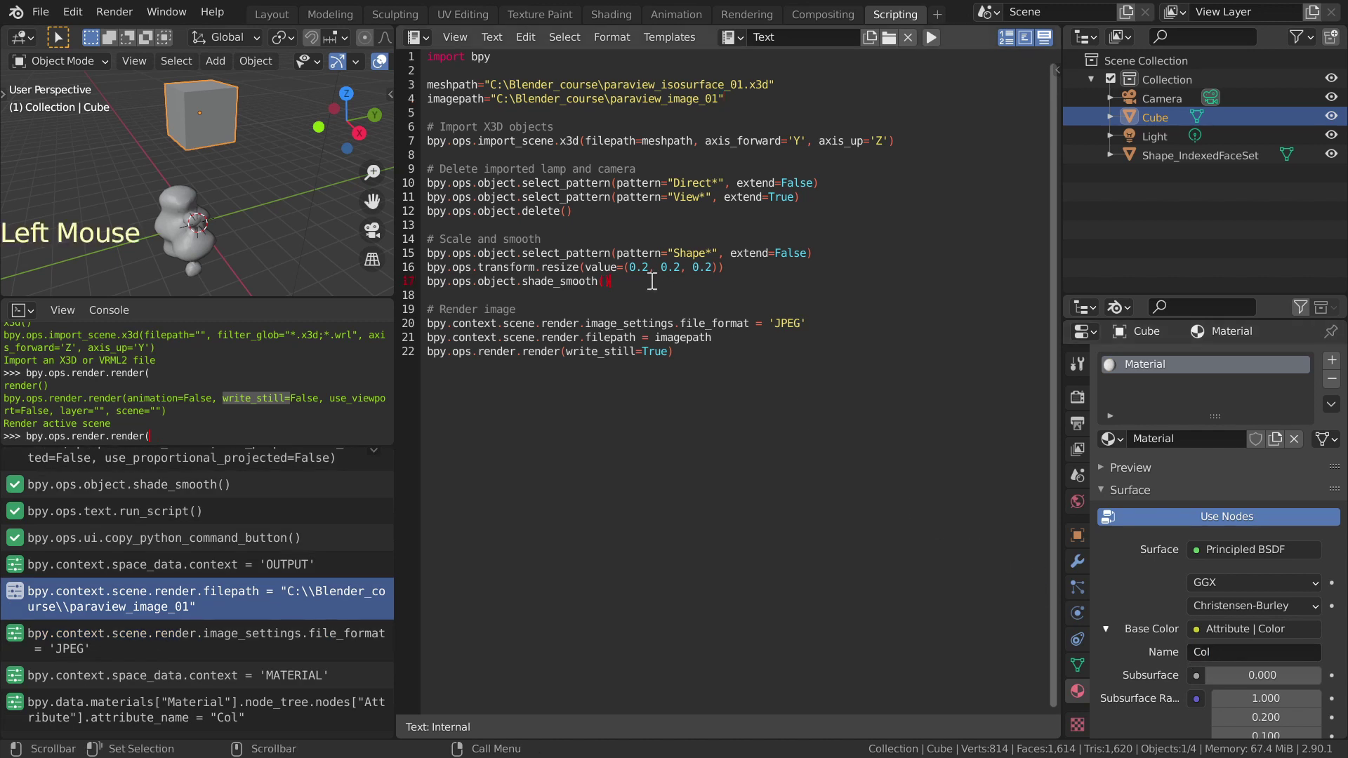
Step: Start a new script section with the comment '# Lnk material from Cube'
key("Return")
key("Return")
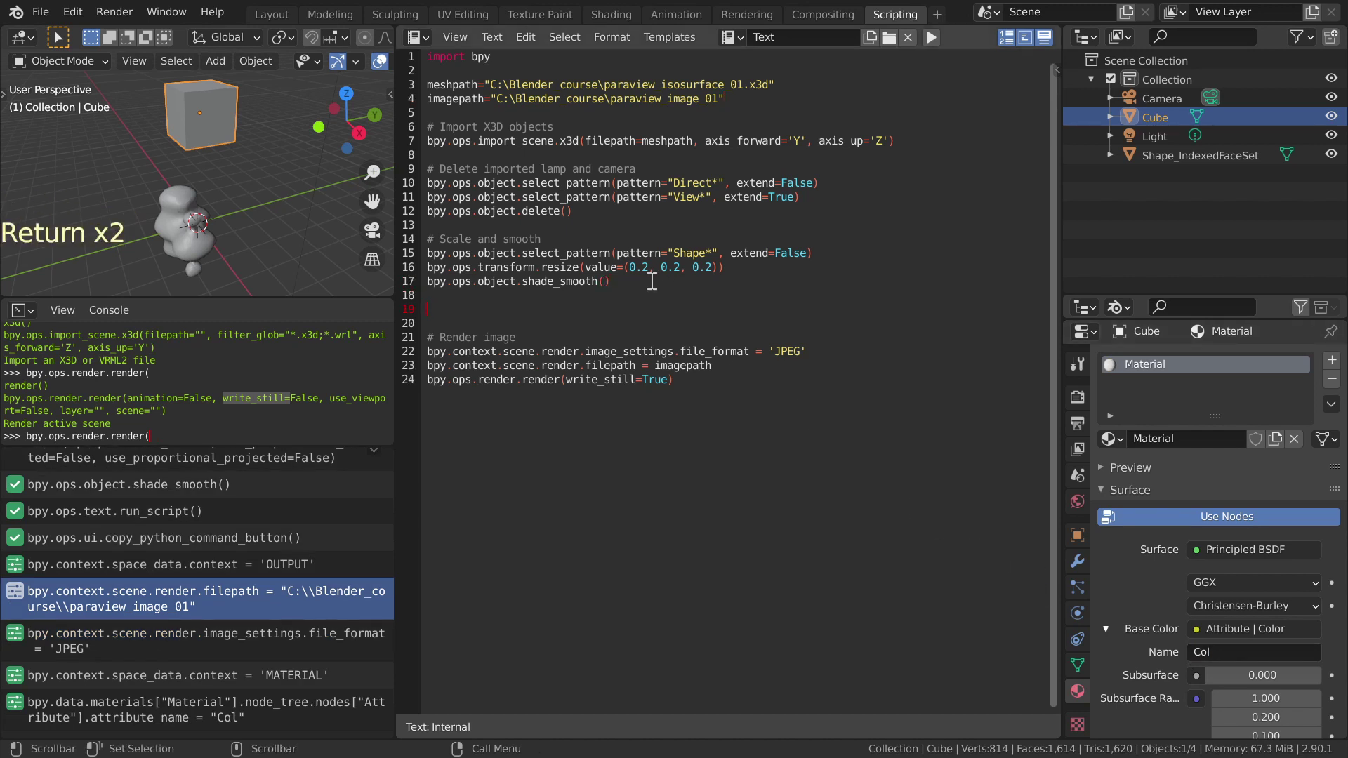
key("shift+3")
key("space")
key("shift+l")
key("n")
key("k")
key("space")
key("m")
key("a")
key("t")
key("e")
key("r")
key("i")
key("a")
key("l")
key("space")
key("f")
key("r")
key("o")
key("m")
key("space")
key("shift+c")
key("u")
key("b")
key("e")
key("Return")
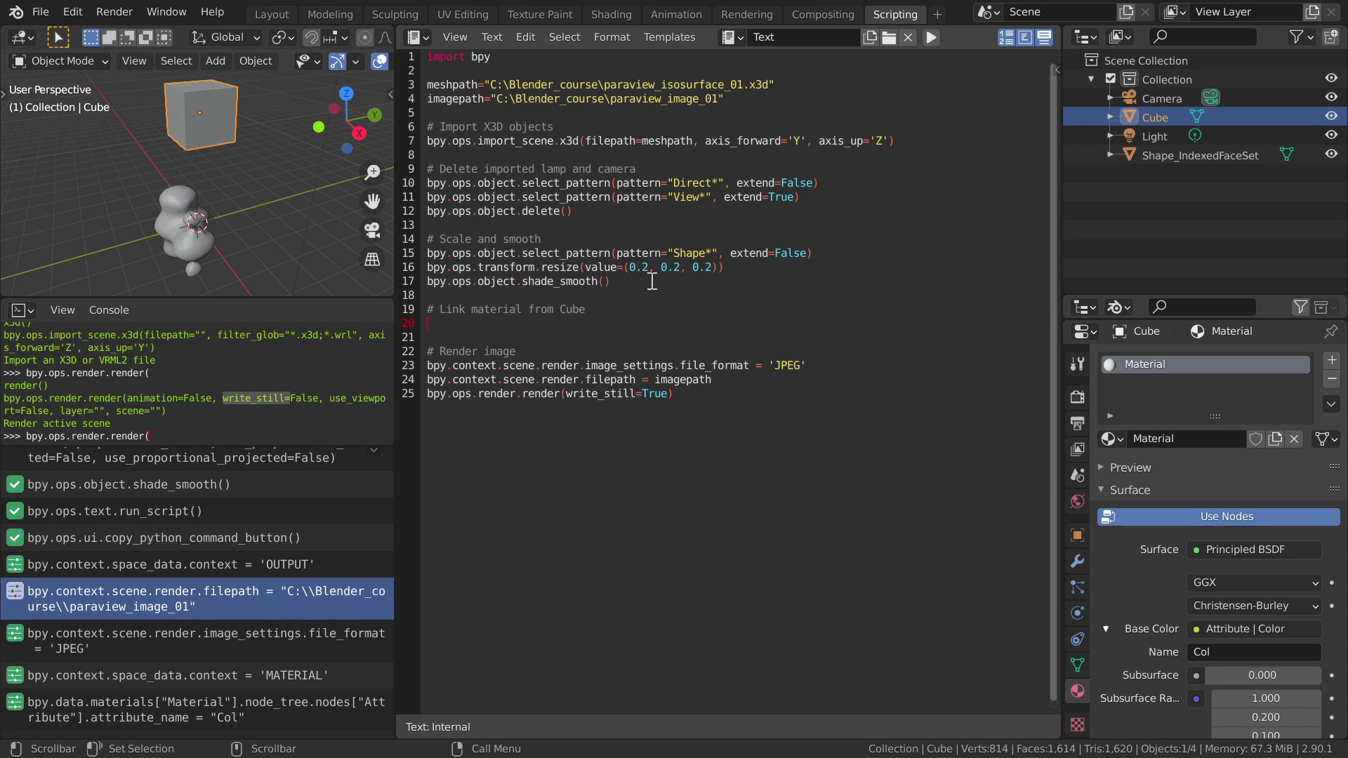
Step: Copy the two select_pattern lines under the comment and change the patterns to 'Shape*' and 'C'
left_click(808, 196)
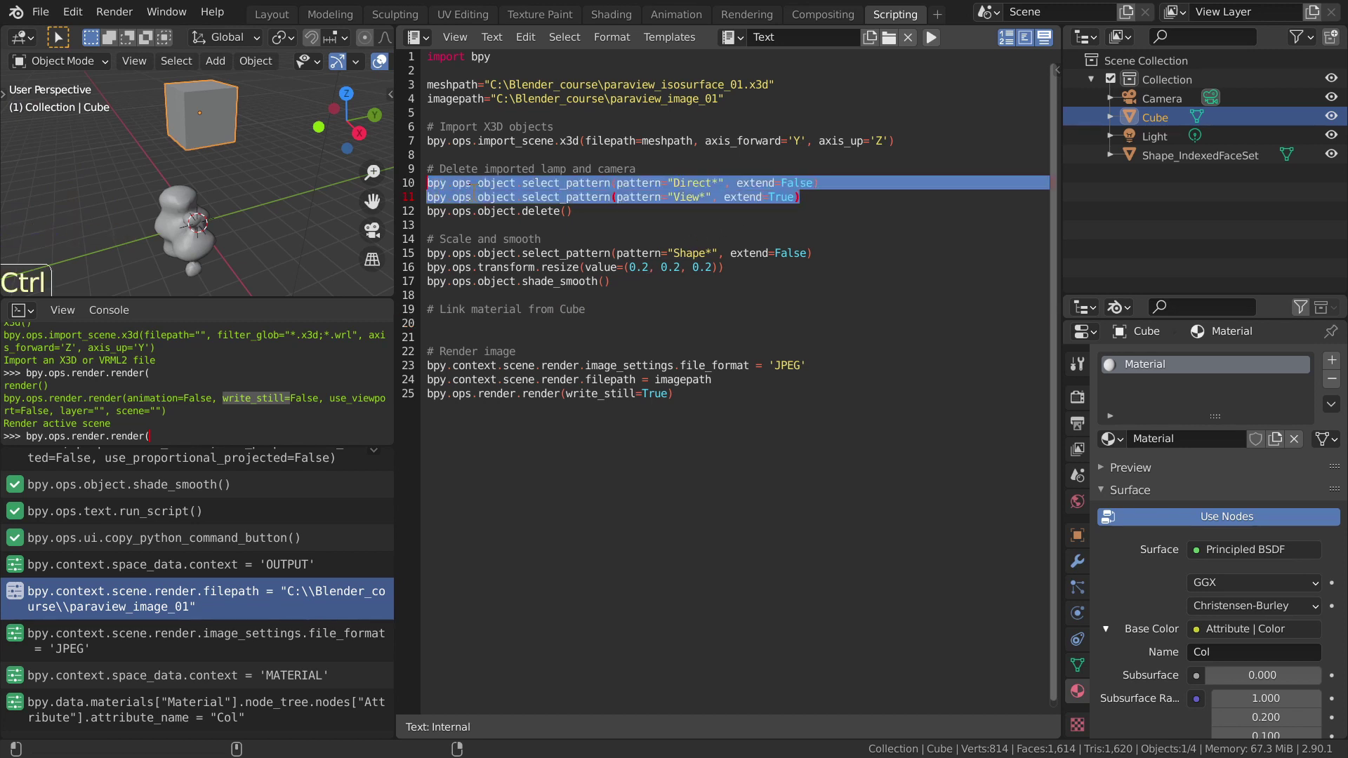
key("ctrl+c")
left_click(479, 328)
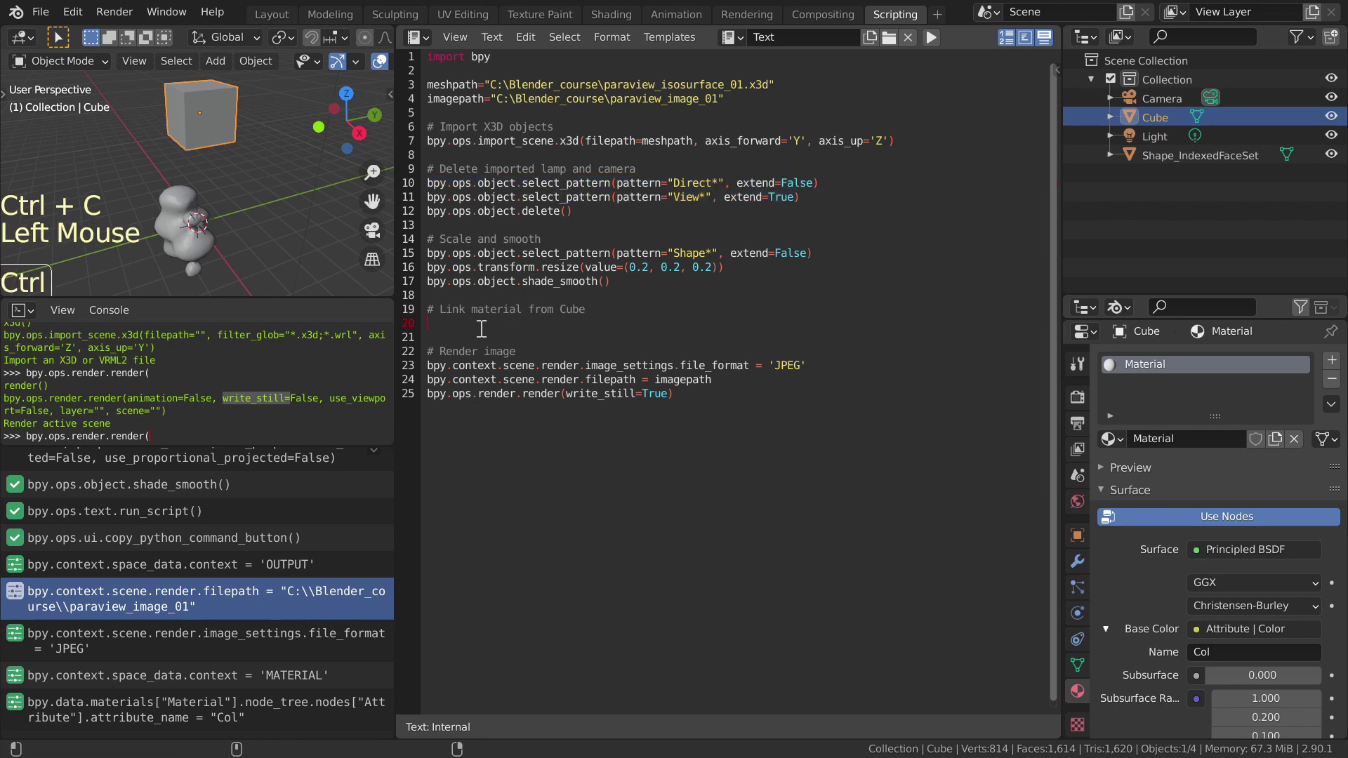
key("ctrl+v")
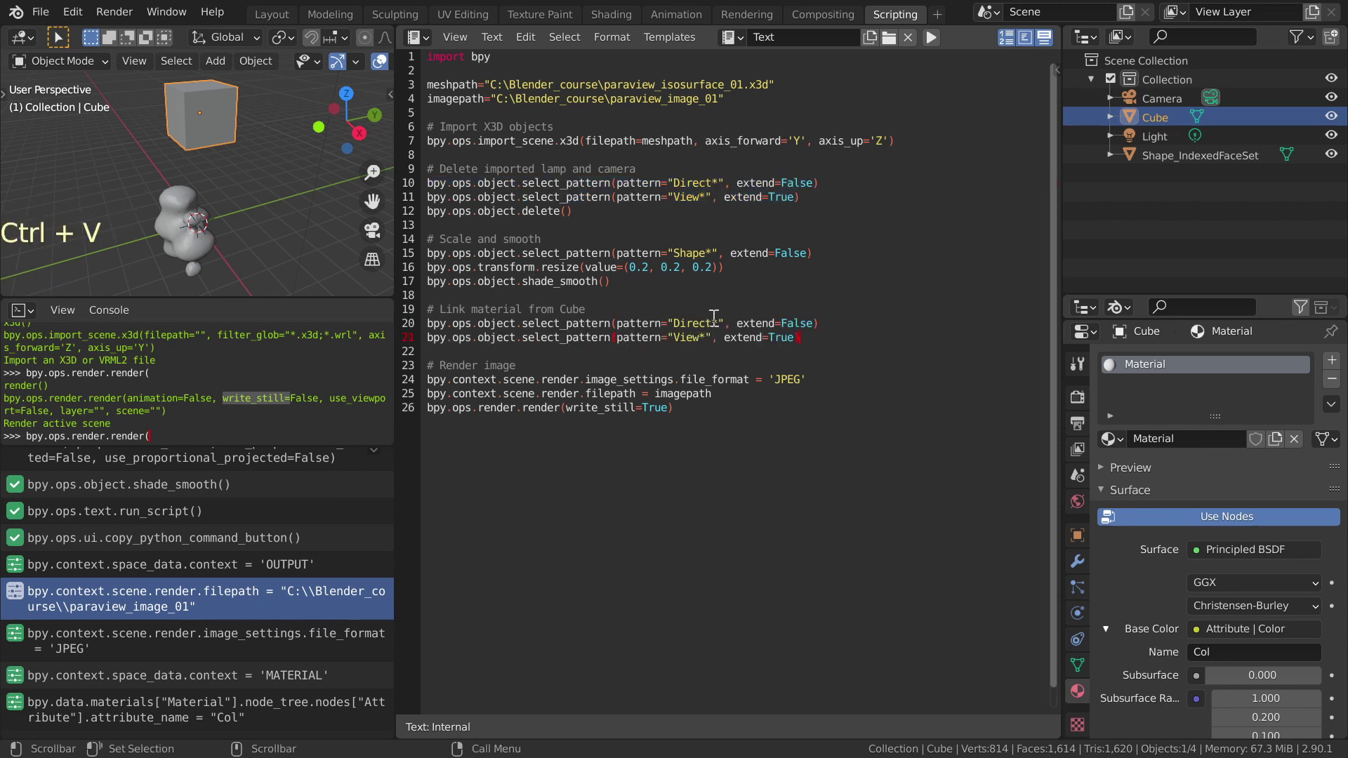
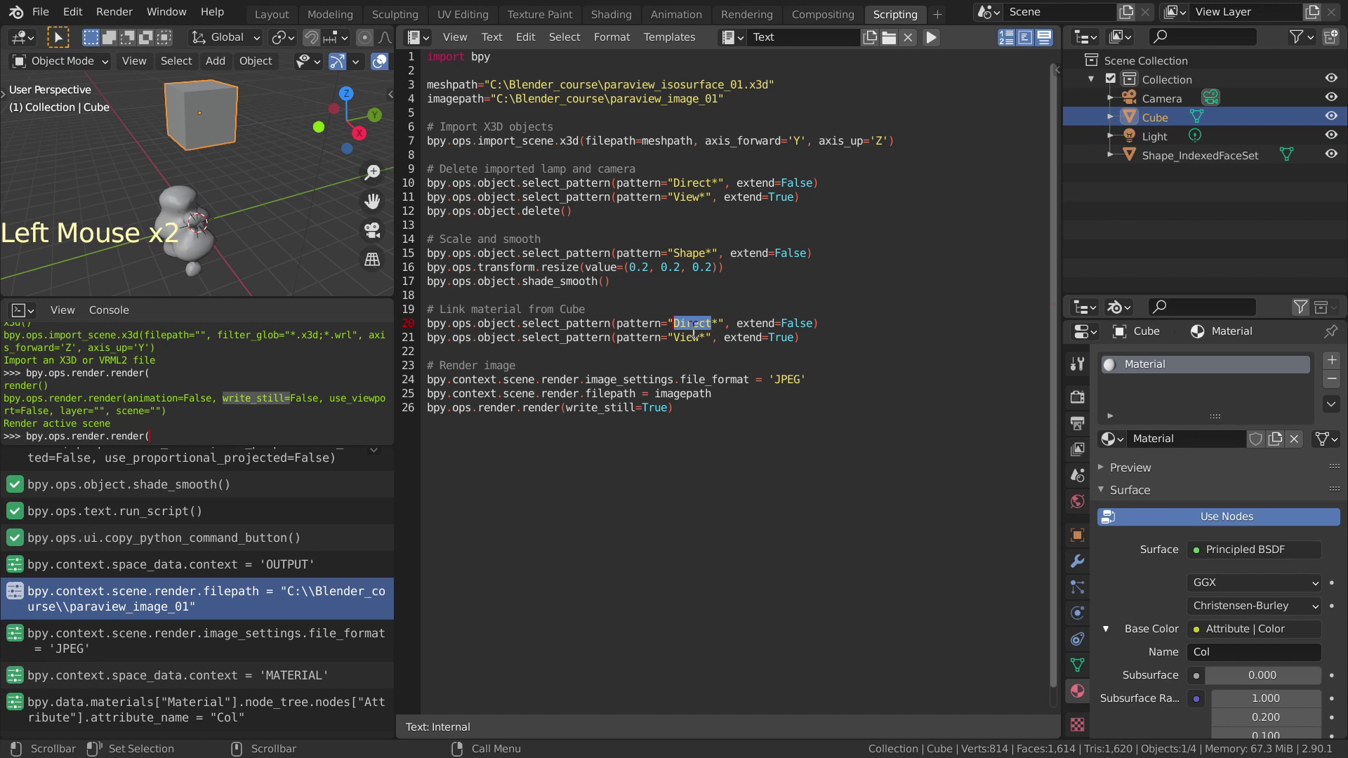
key("shift+s")
key("h")
key("a")
key("p")
key("e")
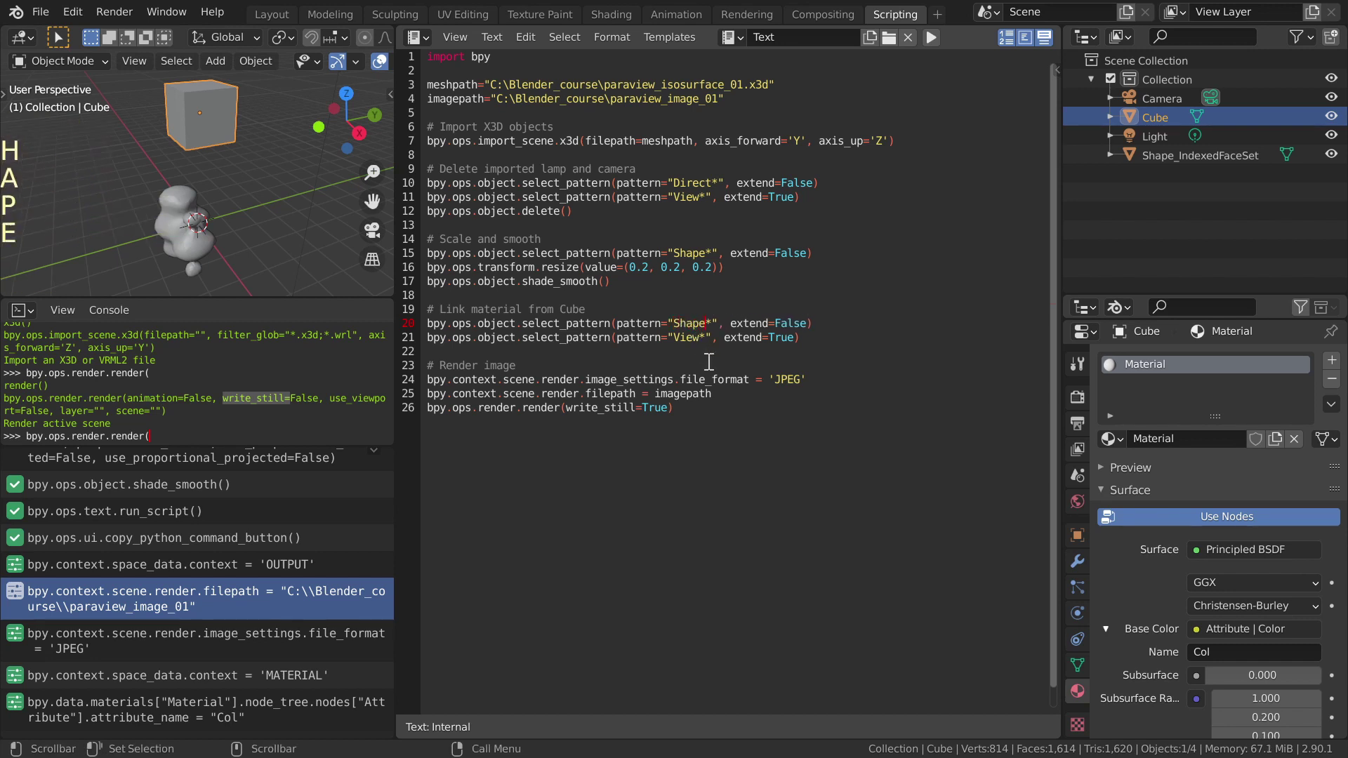
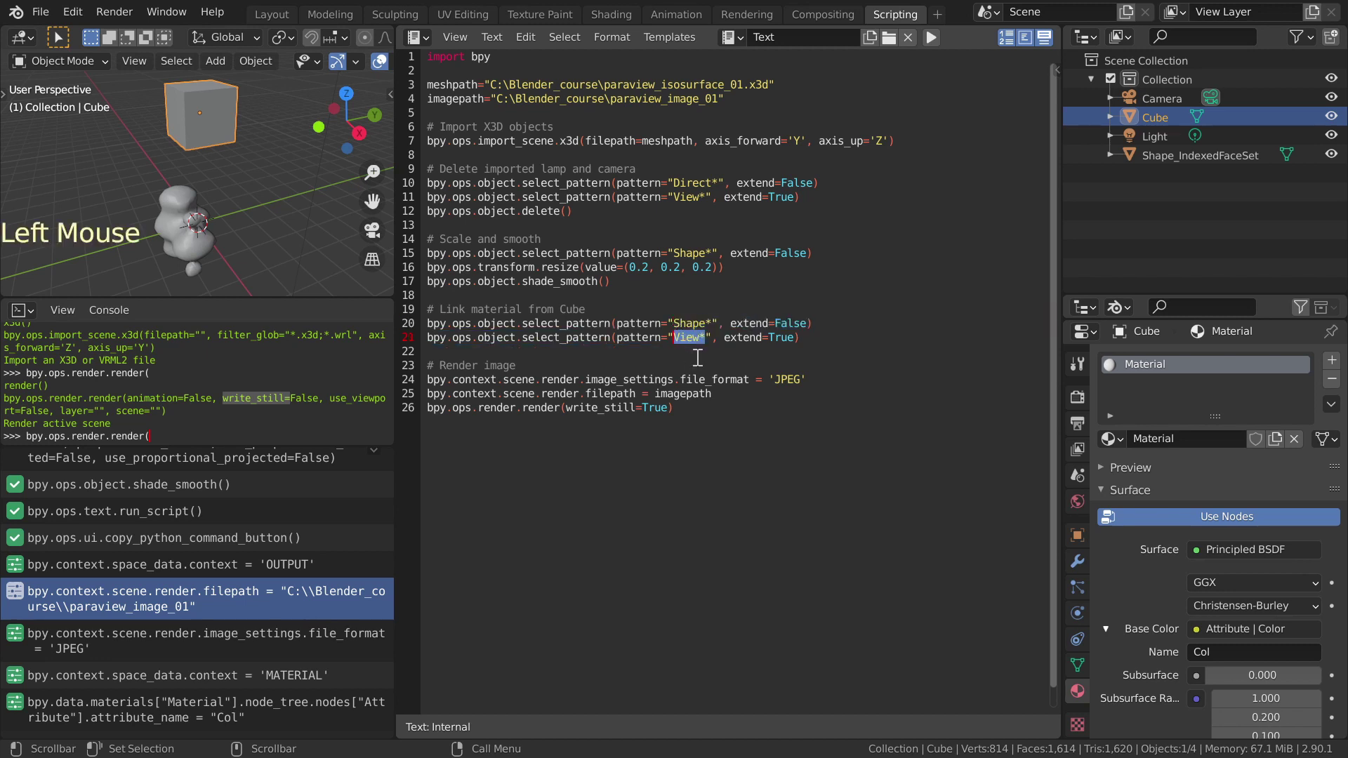
key("shift+c")
Step: Finish the second select pattern as 'Cube' and start a new line below it
key("u")
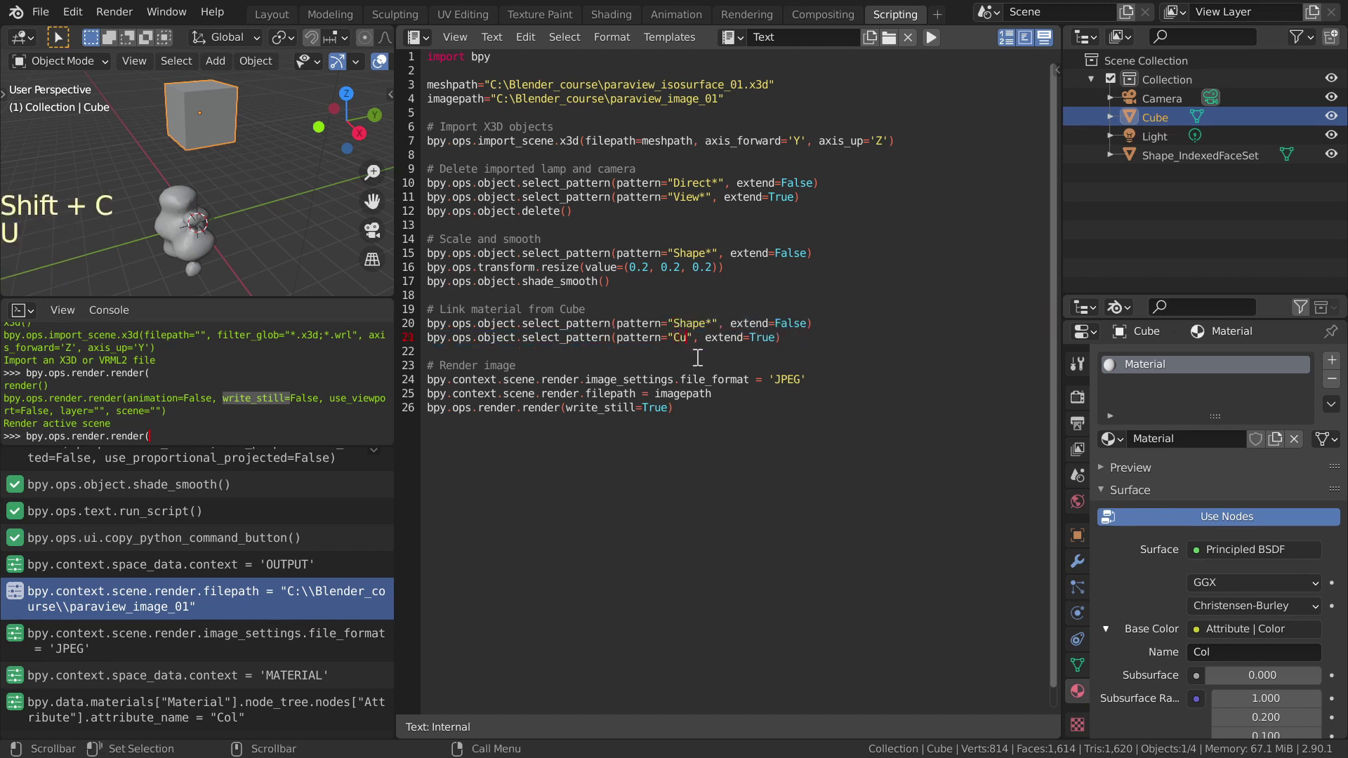
key("b")
key("e")
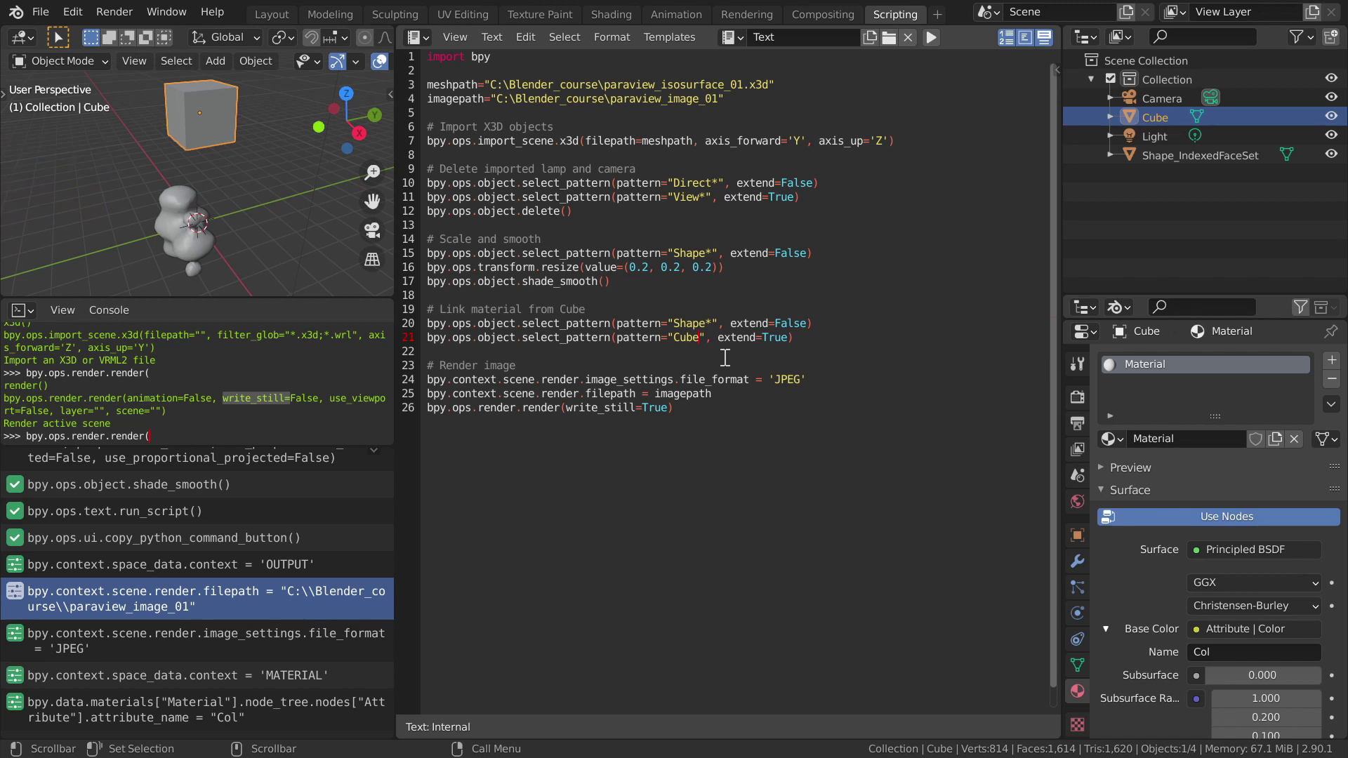
left_click(822, 338)
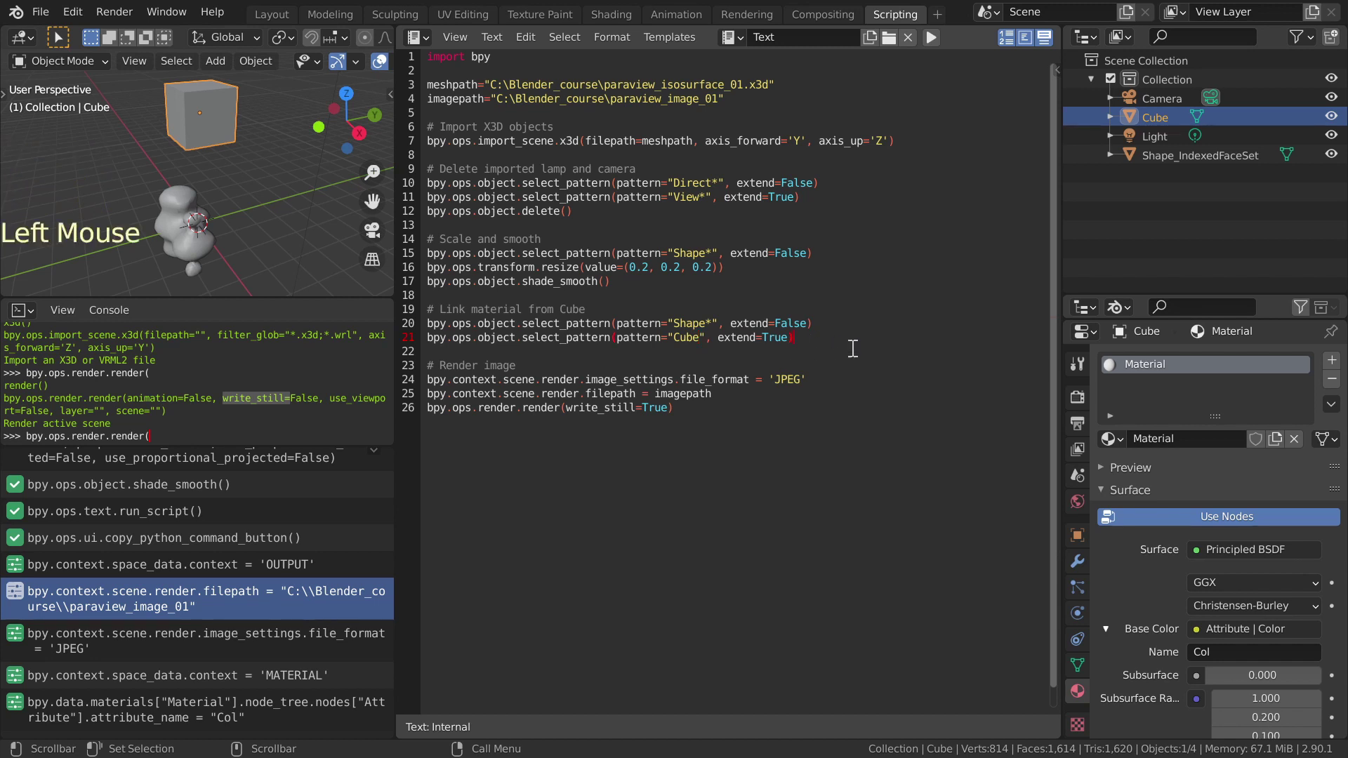
key("Return")
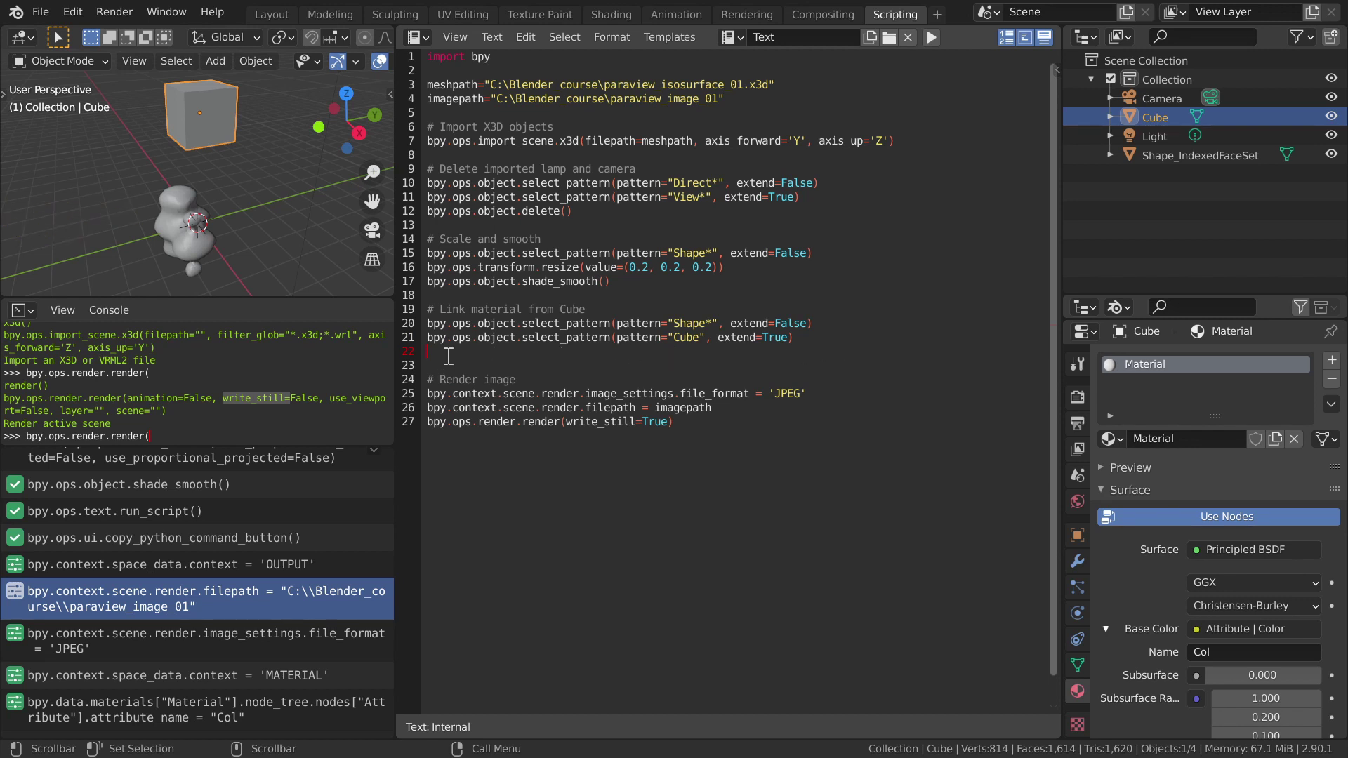
Step: Write bpy.context.view_layer.objects.active = bpy.context.scene.objects["Cube"] to make Cube active
key("b")
key("p")
key("y")
key(".")
key("c")
key("o")
key("n")
key("t")
key("e")
key("x")
key(".")
key("v")
key("i")
key("e")
key("w")
key("shift+-")
key("l")
key("a")
key("y")
key("e")
key("r")
key(".")
key("o")
key("b")
key("j")
key("e")
key("c")
key("t")
key("s")
key(".")
key("a")
key("c")
key("t")
key("i")
key("v")
key("e")
key("space")
key("shift+0")
key("space")
key("b")
key("p")
key("y")
key(".")
key("c")
key("o")
key("n")
key("t")
key("e")
key("x")
key("t")
key(".")
key("s")
key("c")
key("e")
key("n")
key("shift+2")
key("shift+c")
key("u")
key("b")
key("e")
key("shift+2")
key("ctrl+alt+9")
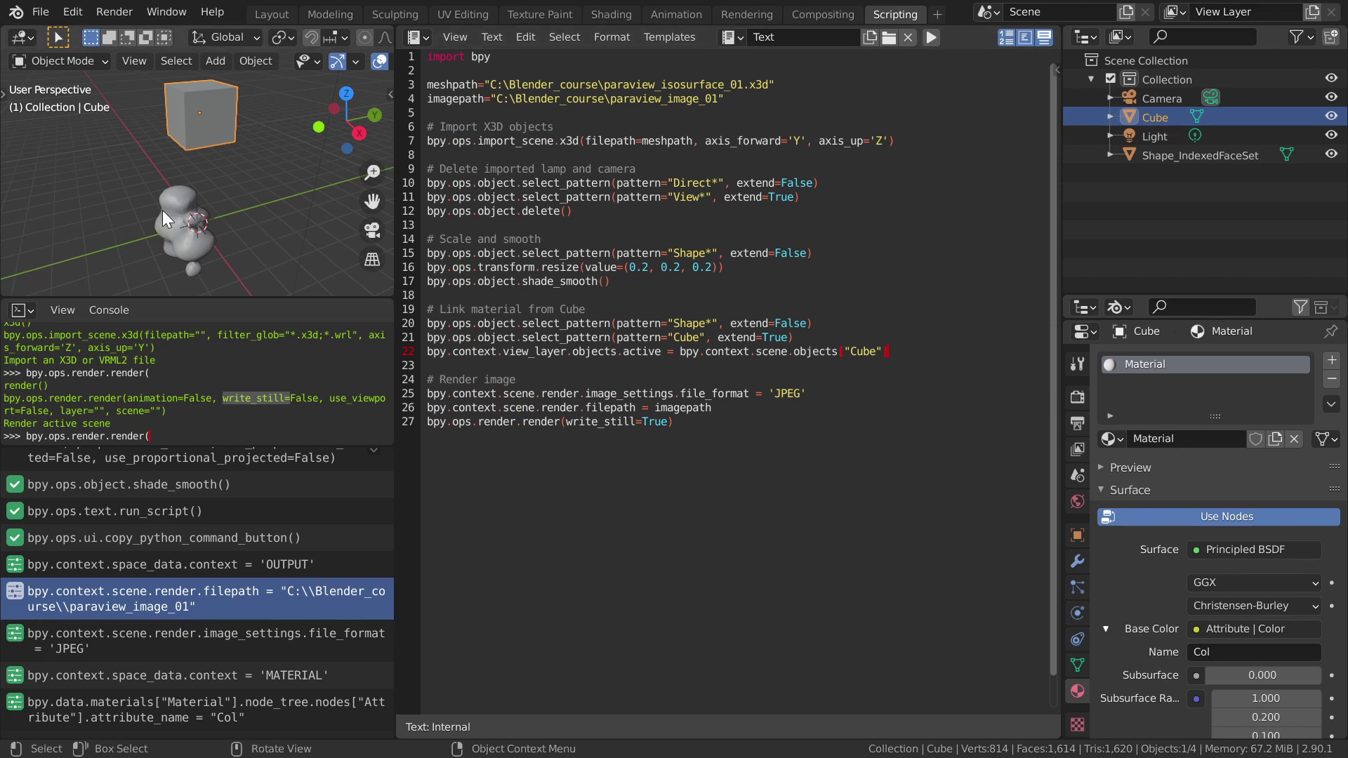
Step: Delete Shape_IndexedFaceSet, rerun the script, then link the Cube's material to the shape via Link Materials
left_click(167, 218)
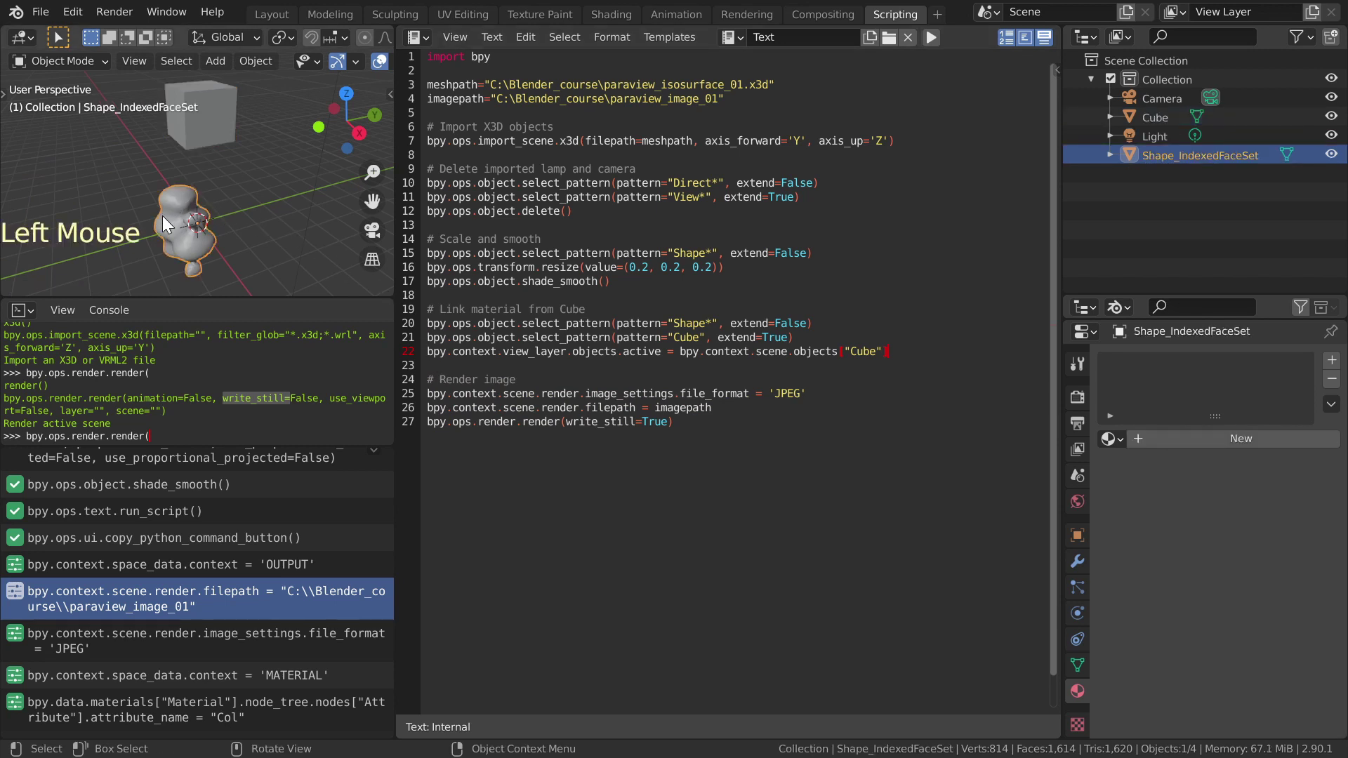
key("Delete")
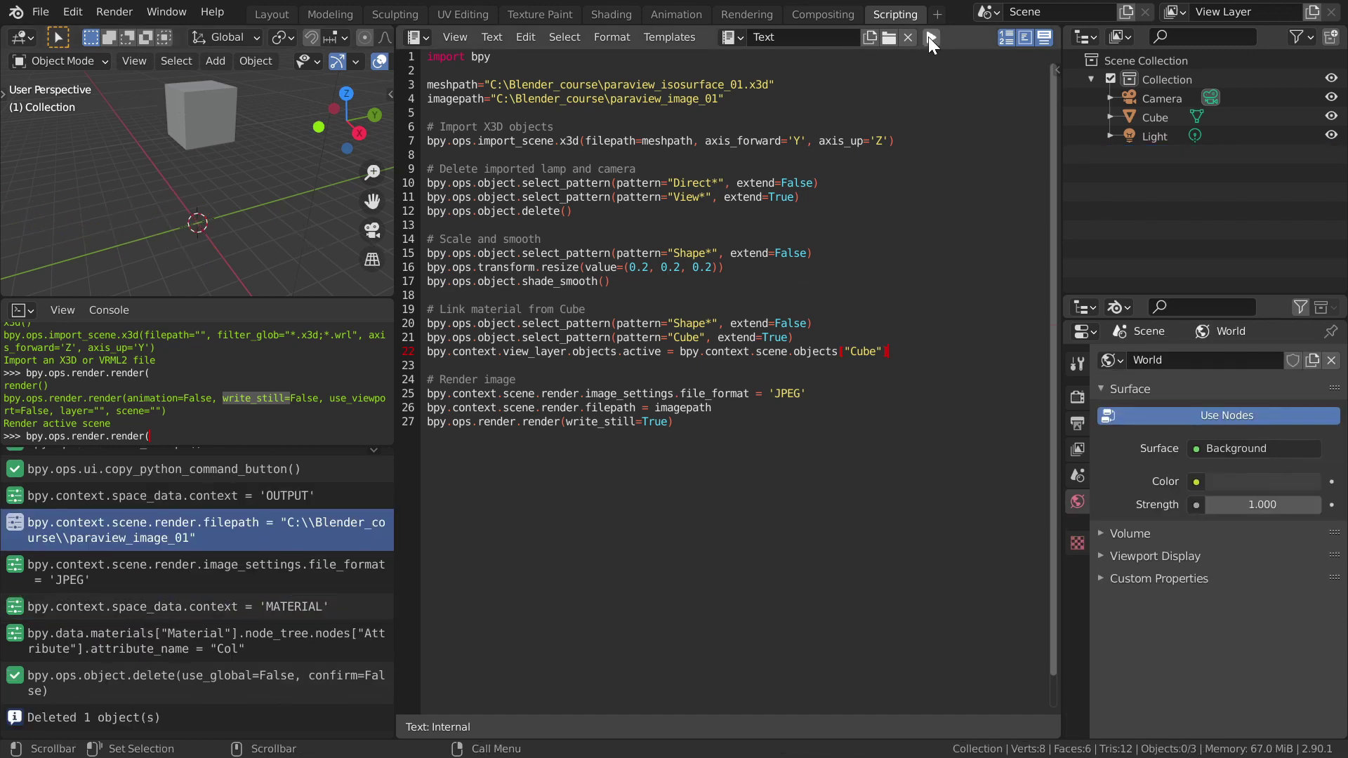
left_click(930, 41)
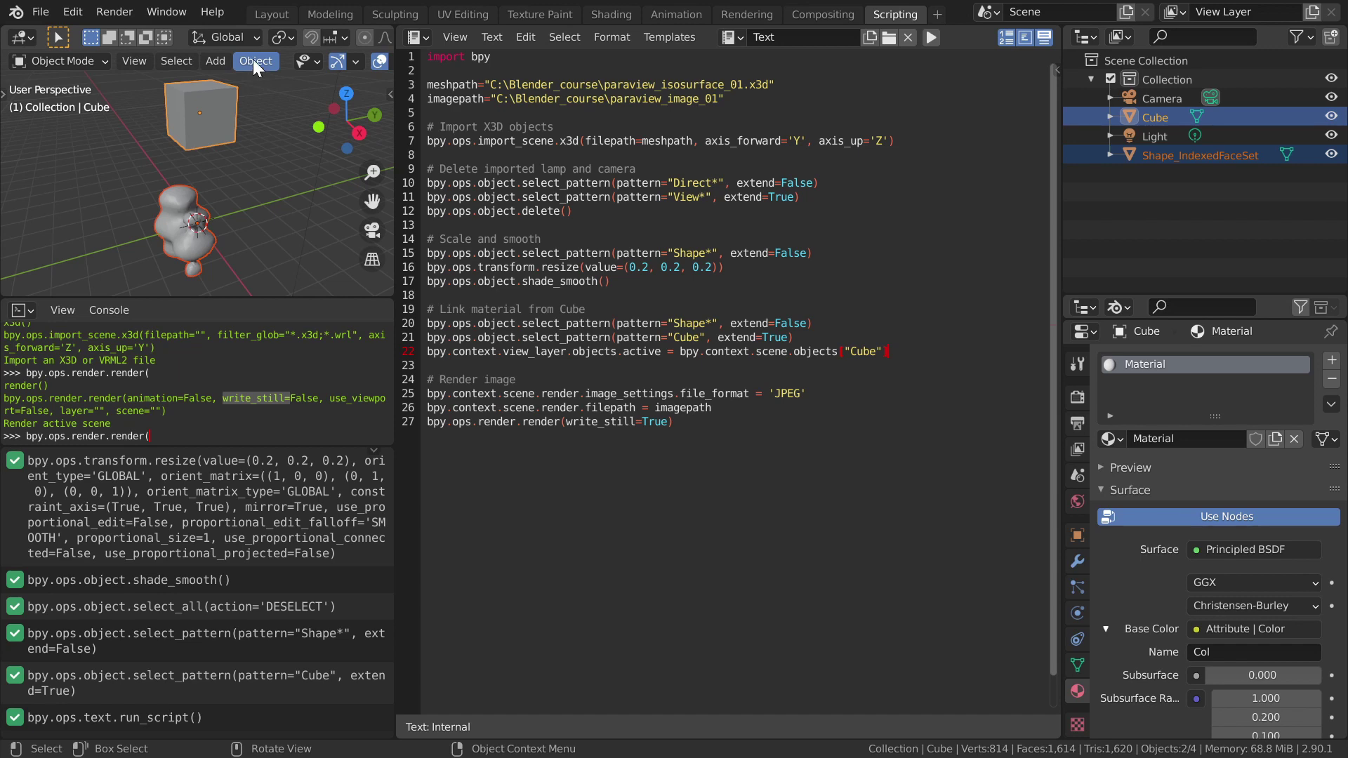
left_click(257, 61)
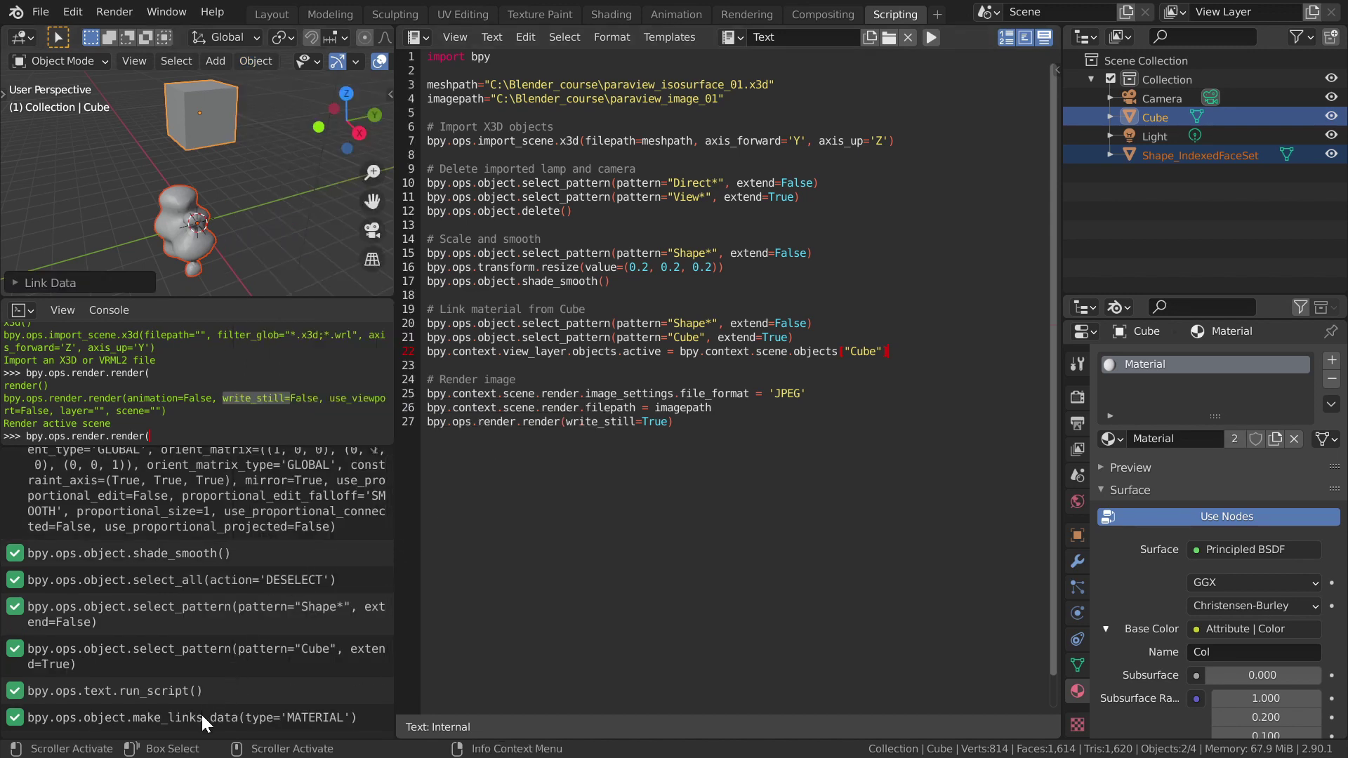
Step: Paste the logged bpy.ops.object.make_links_data(type='MATERIAL') command as a new line after line 22
left_click(205, 719)
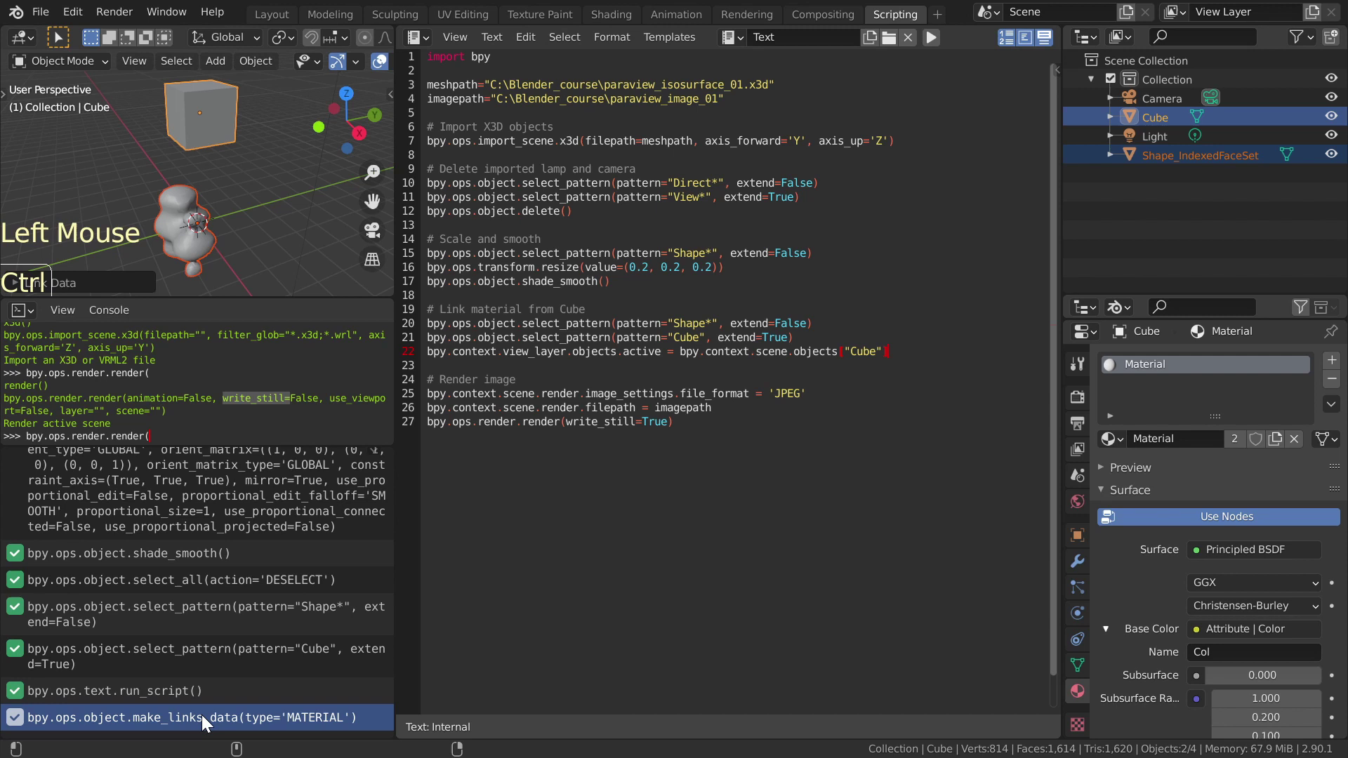
key("ctrl+c")
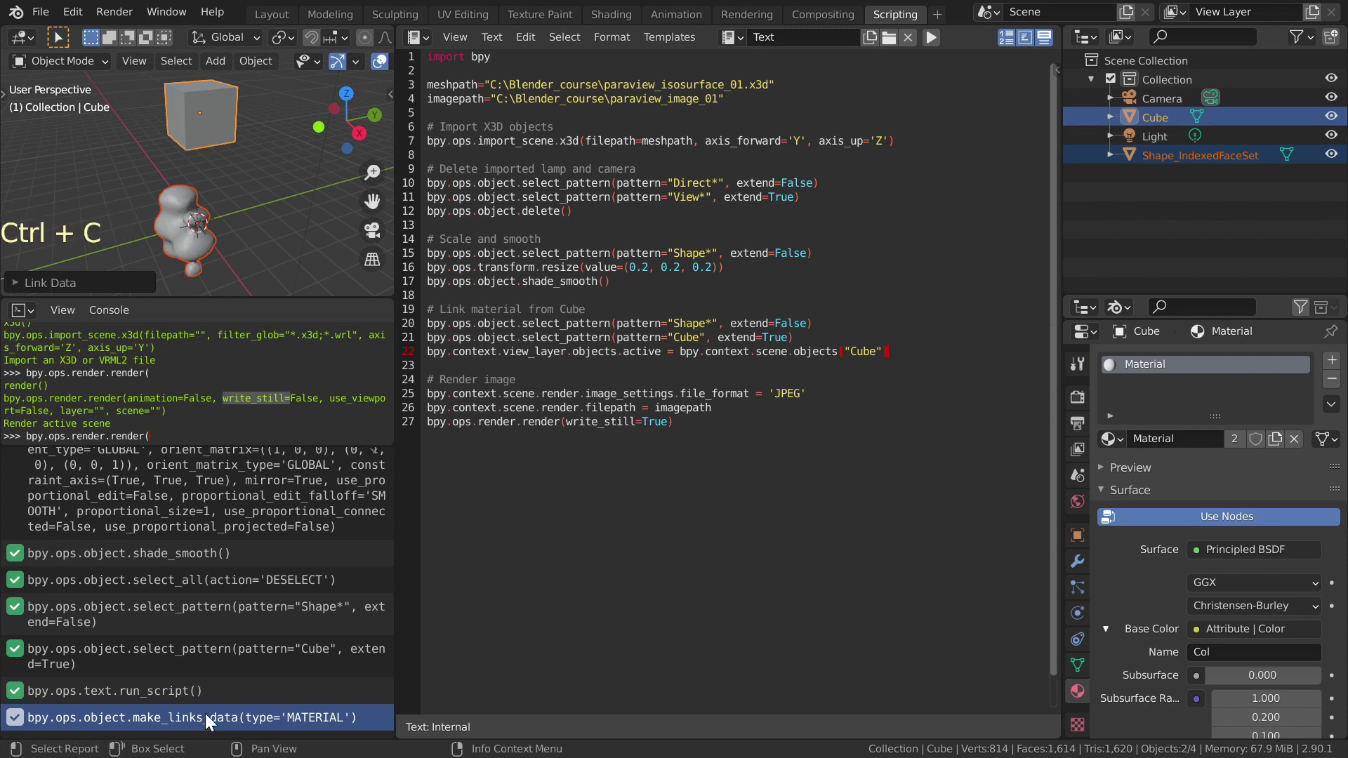
left_click(928, 349)
key("Return")
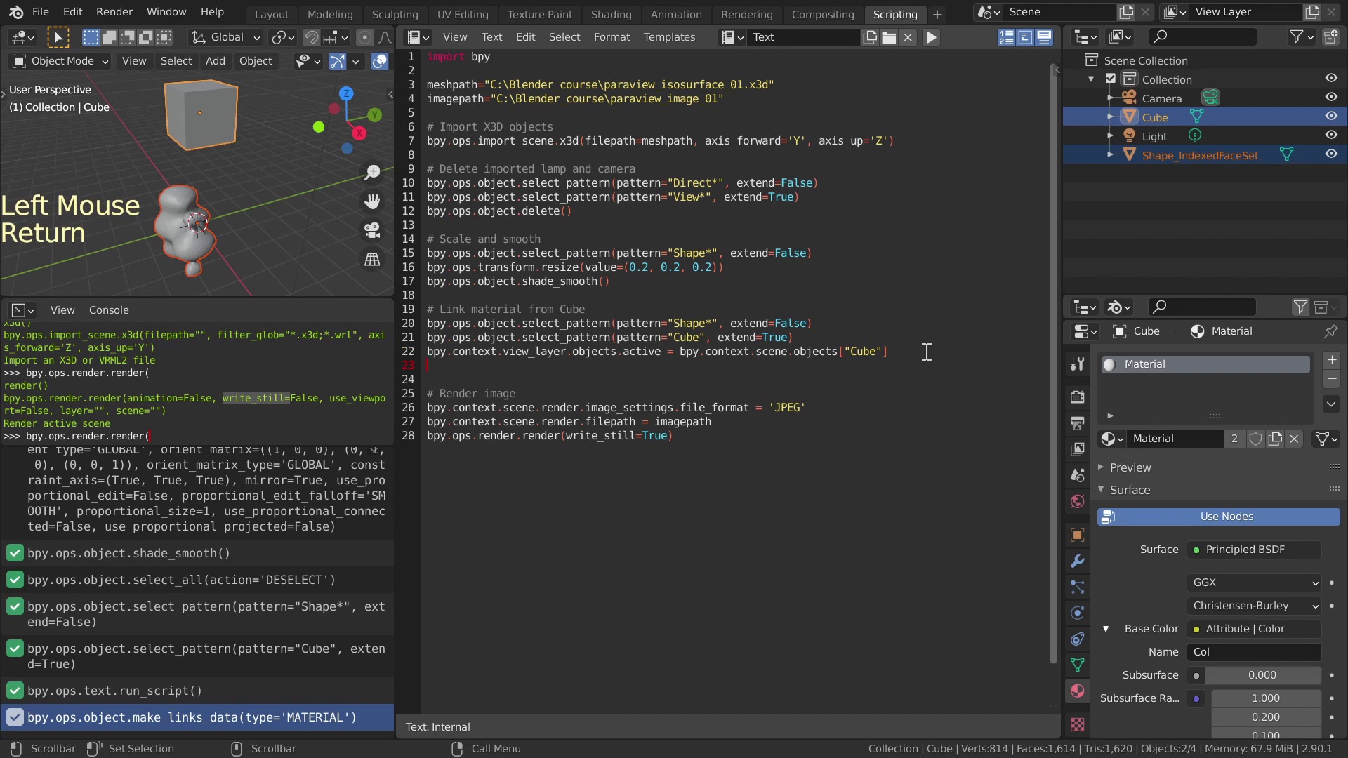
key("ctrl+v")
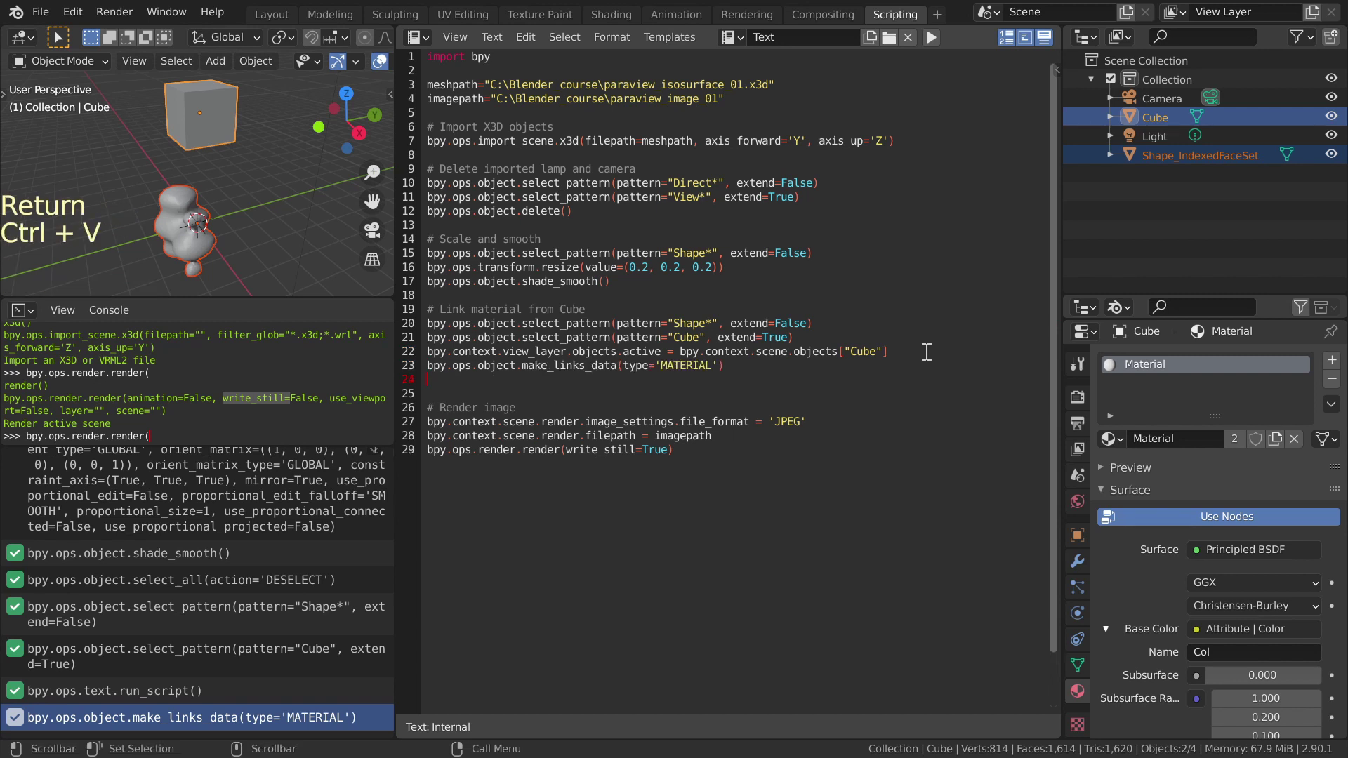
key("BackSpace")
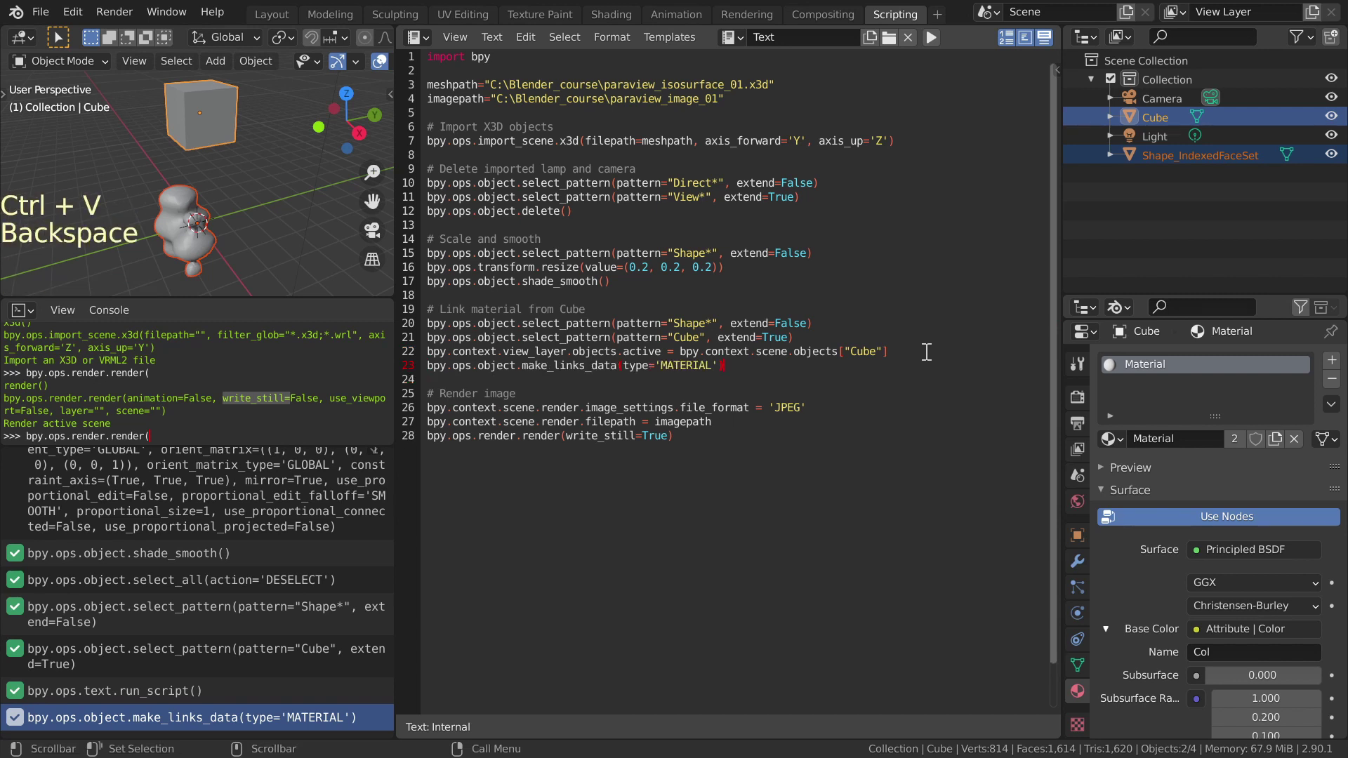
Step: Delete Shape_IndexedFaceSet and rerun the script to re-import and render the shape with Cube's material
left_click(255, 228)
left_click(189, 195)
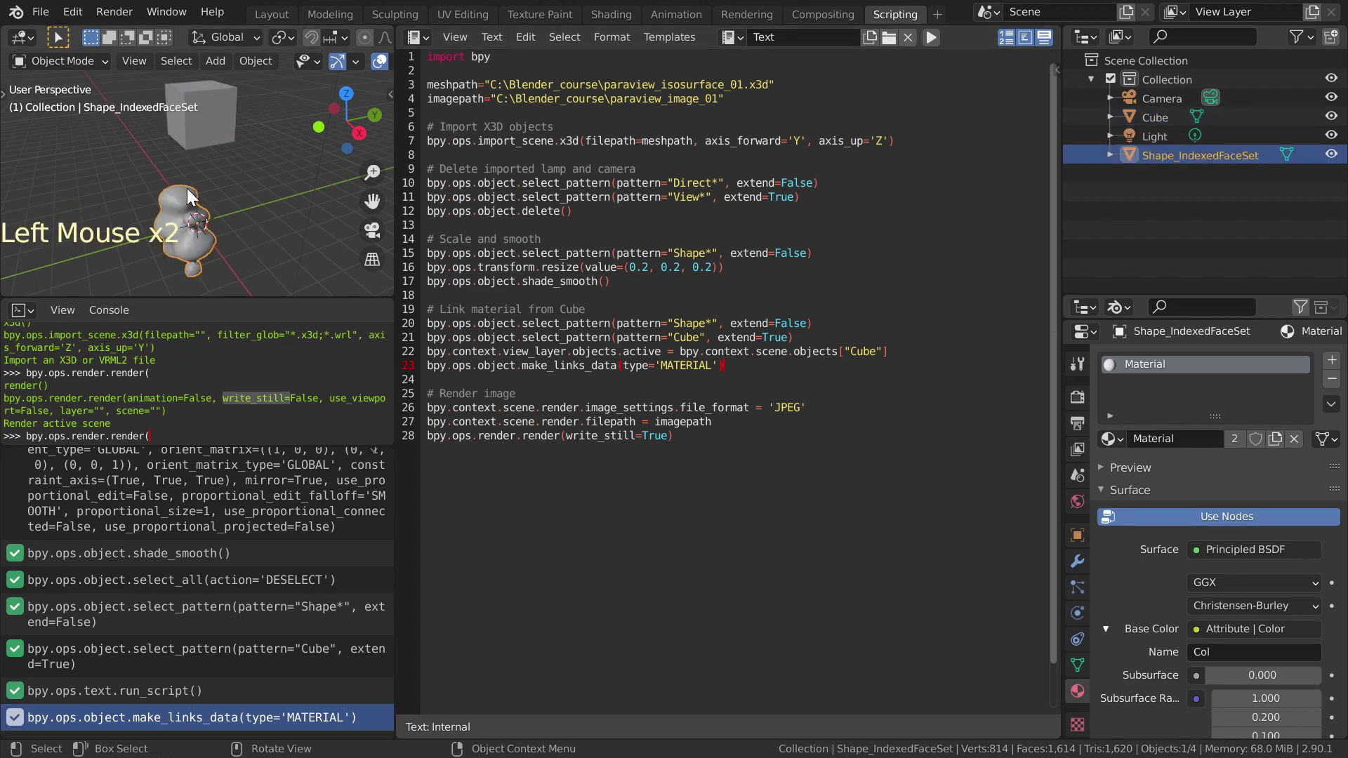
key("Delete")
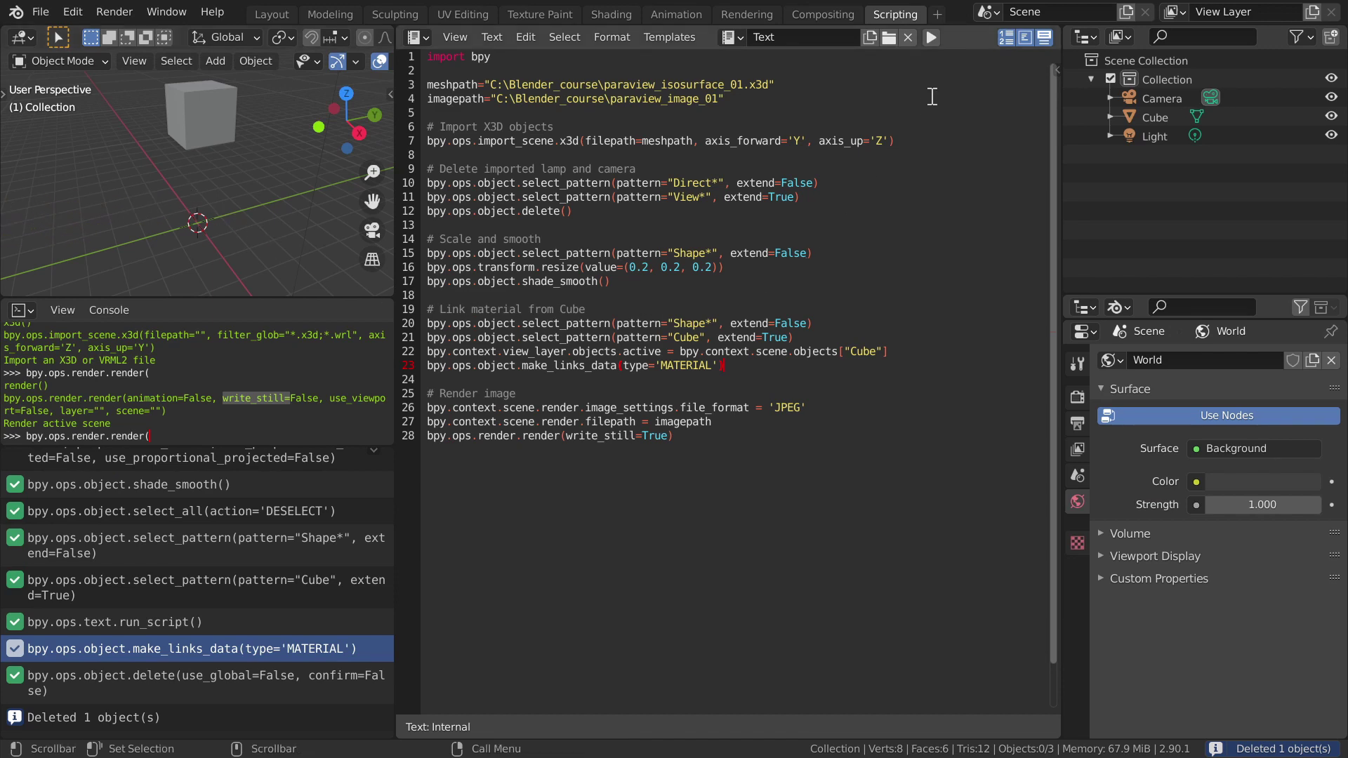
left_click(931, 42)
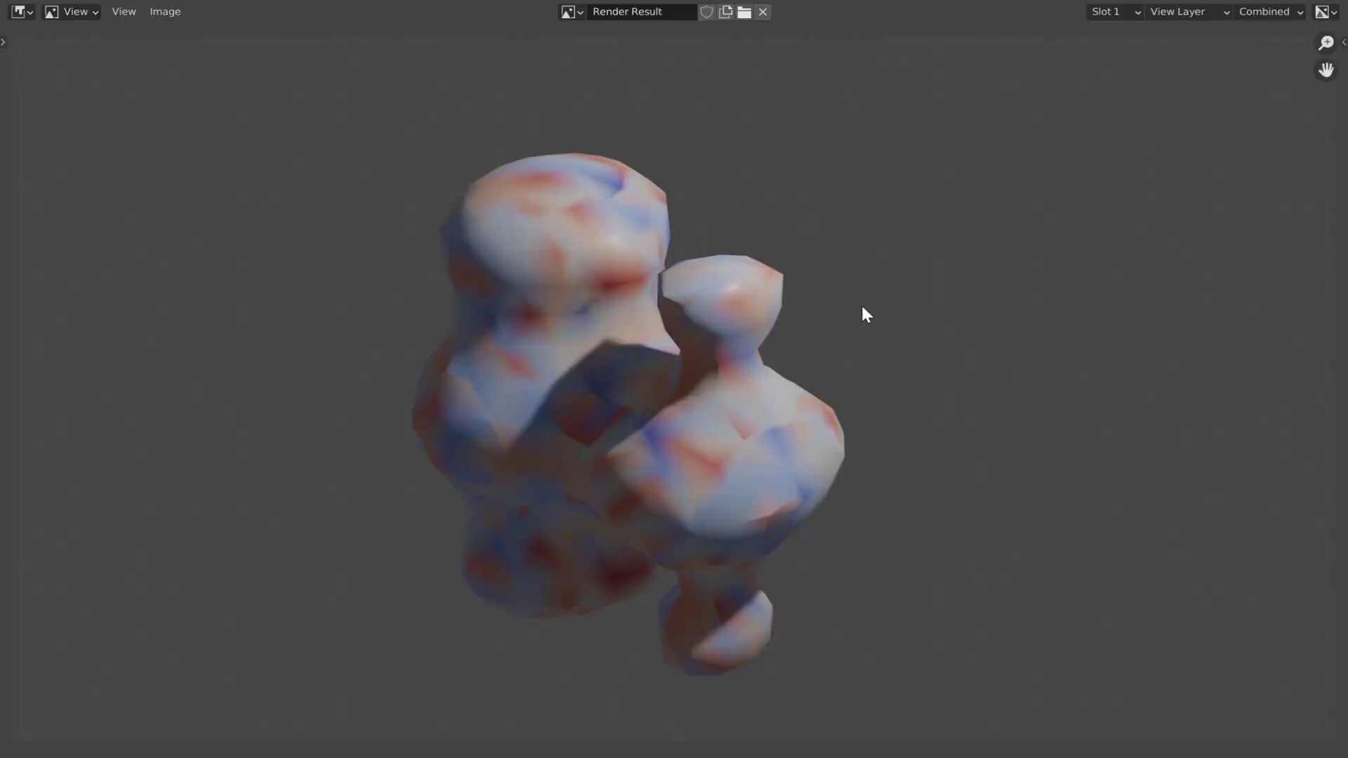
Step: Return to the script and start a '# Delete Shape' comment section below the render lines
left_click(933, 42)
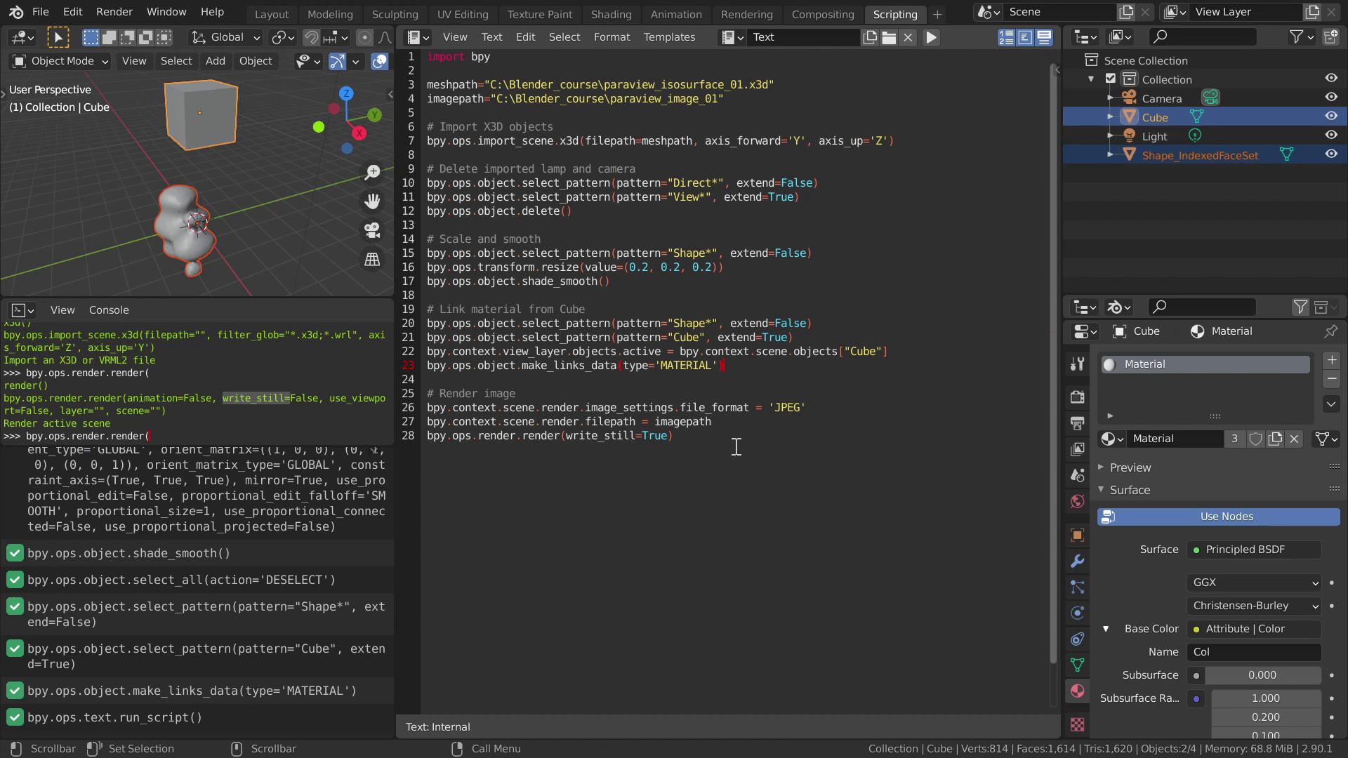
left_click(735, 464)
key("Return")
key("Return")
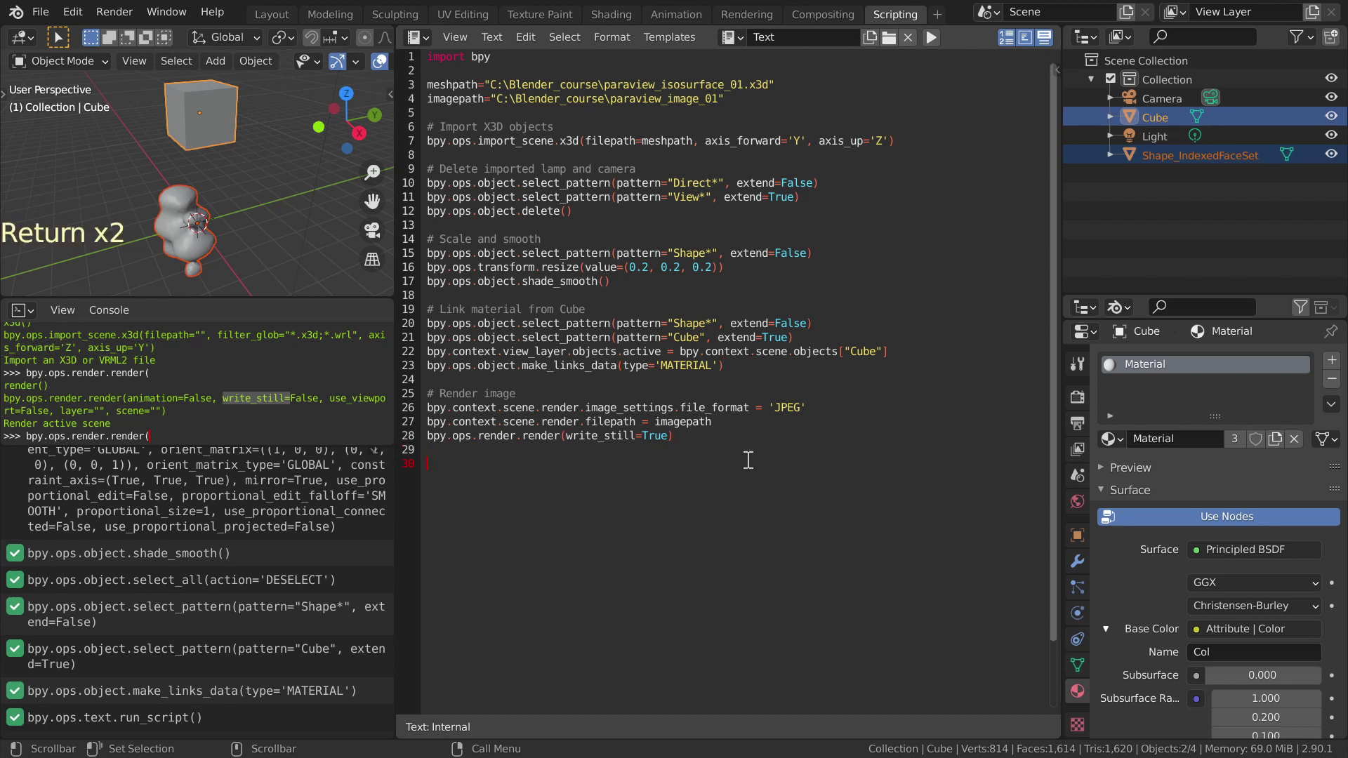
key("shift+3")
key("space")
key("shift+d")
key("e")
key("l")
key("e")
key("t")
key("e")
key("space")
key("shift+s")
key("h")
key("a")
key("p")
key("e")
key("Return")
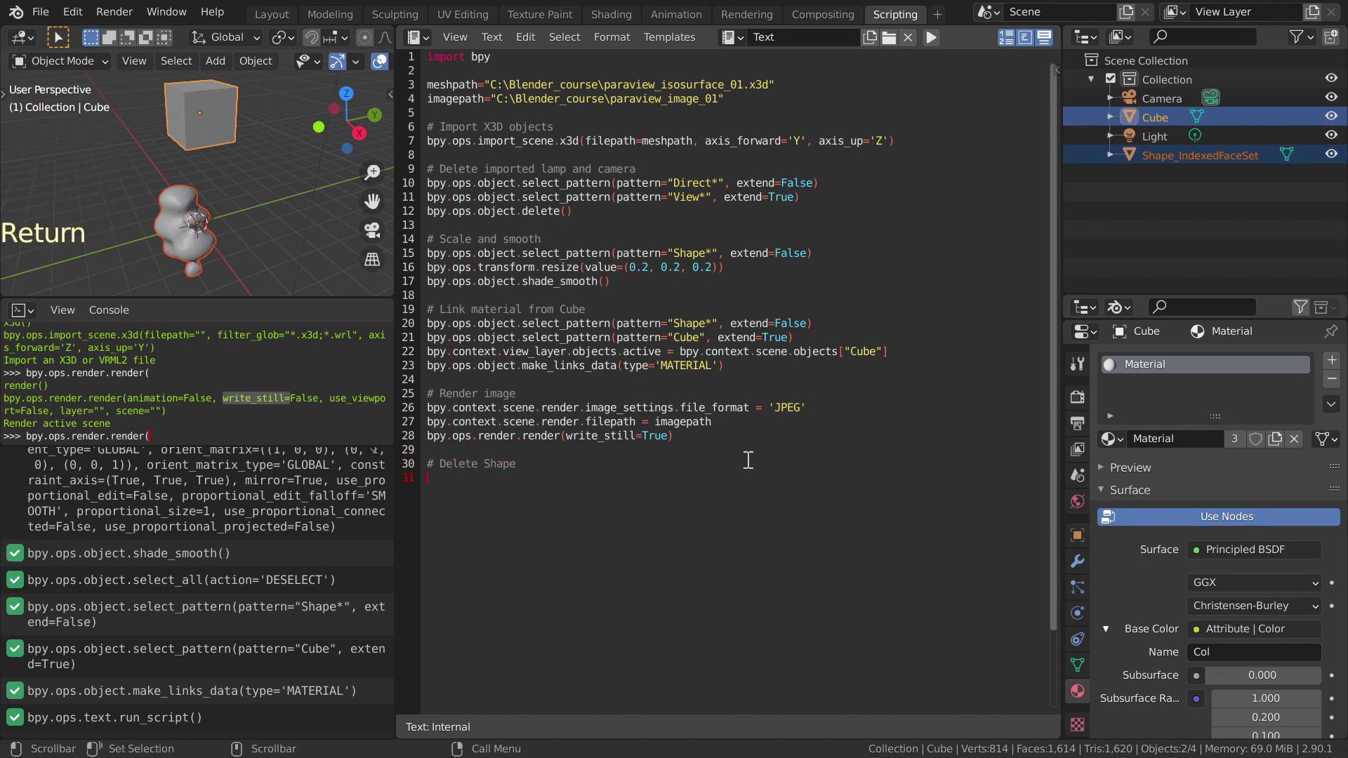
Step: Copy the select_pattern Shape line and the delete() call into the Delete Shape section
double_click(814, 325)
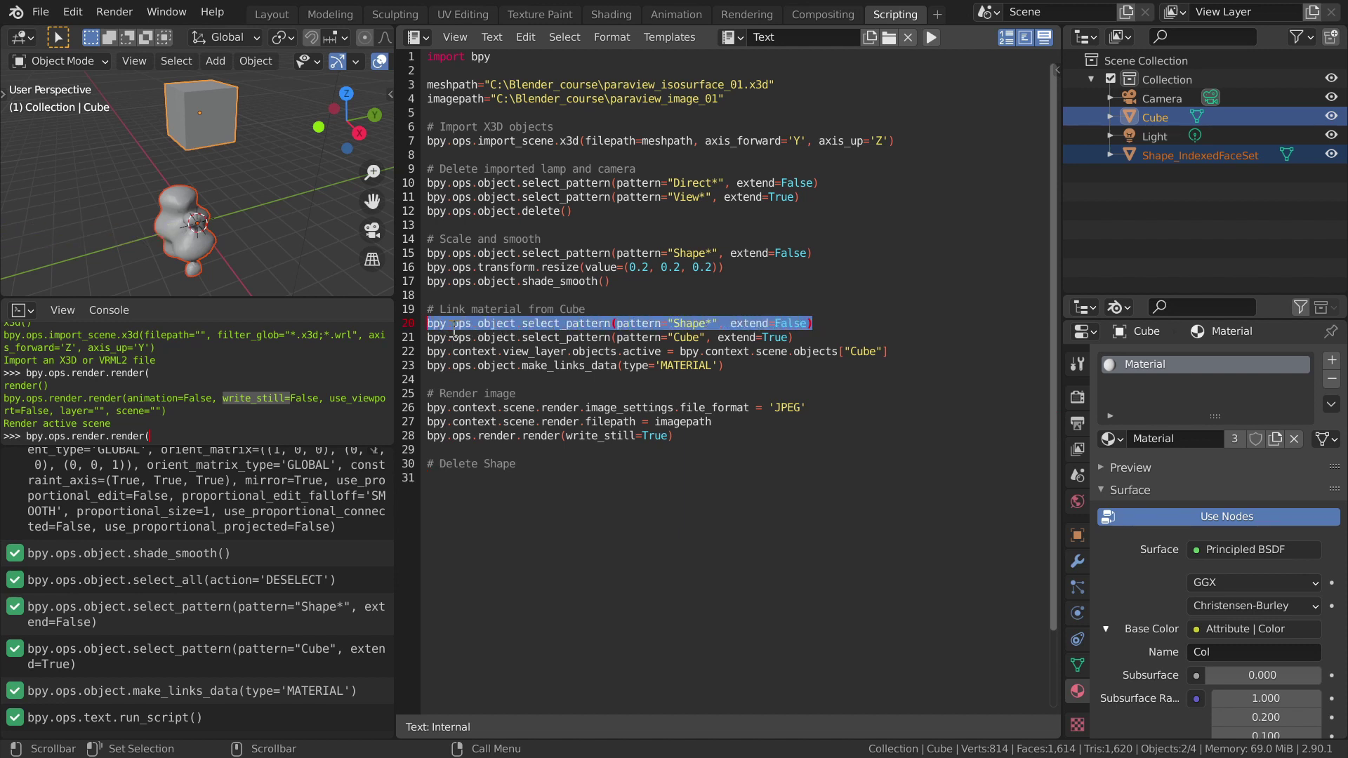
key("ctrl+c")
left_click(484, 496)
key("ctrl+v")
key("Return")
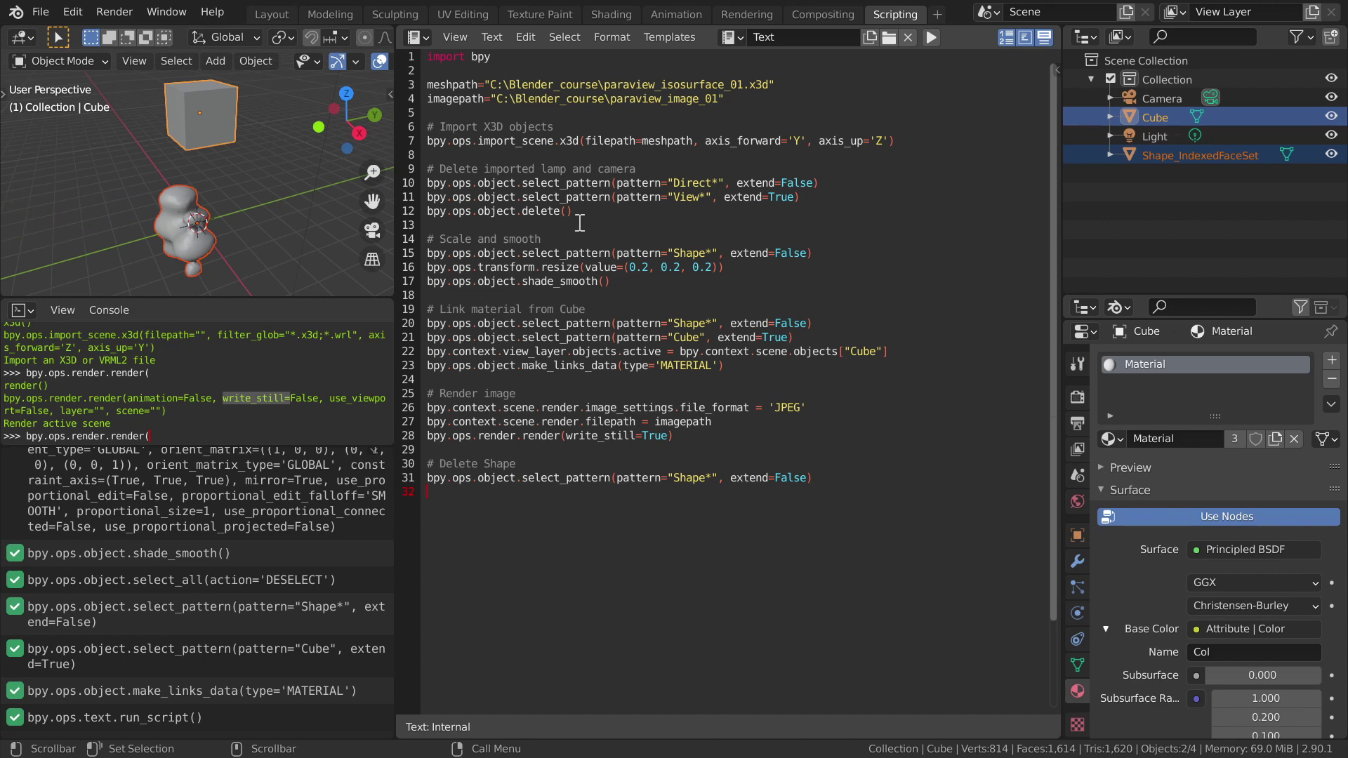
left_click(589, 211)
left_click(587, 209)
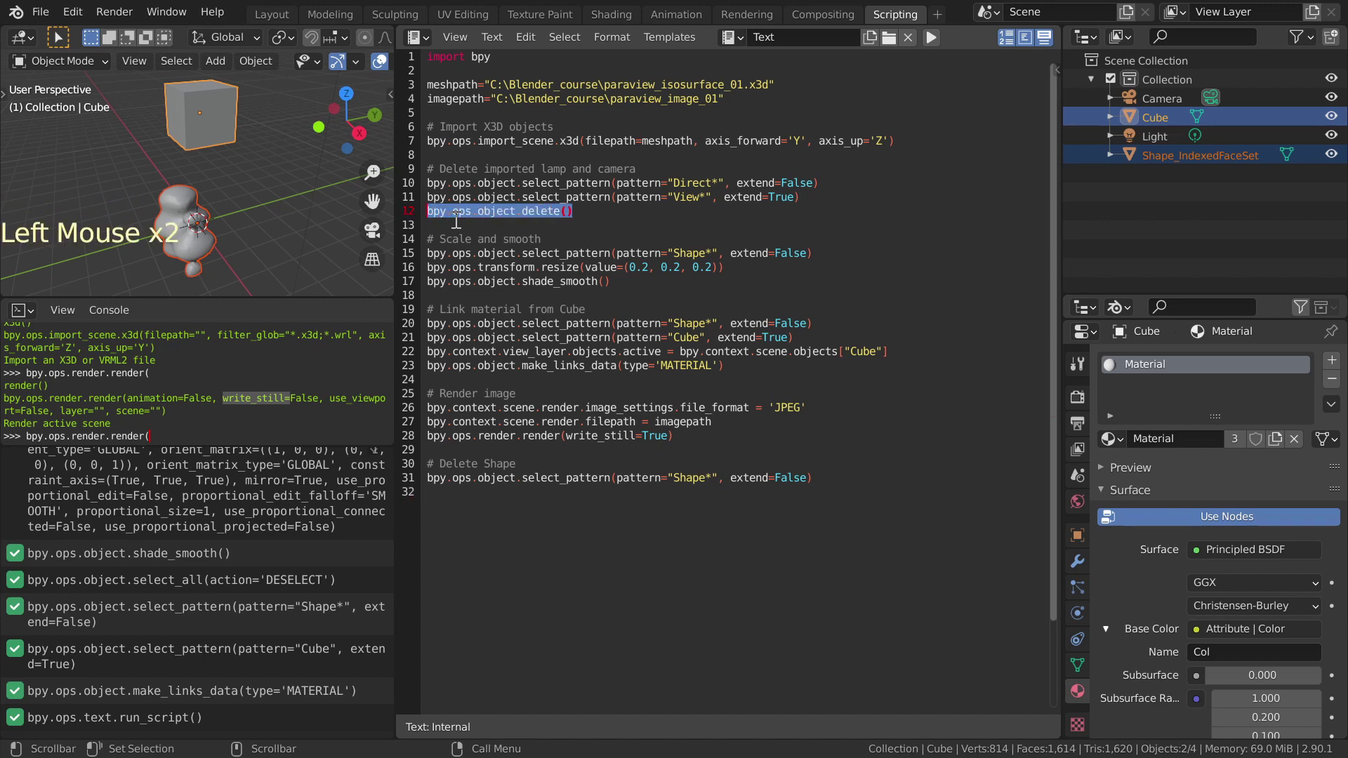
key("ctrl+c")
left_click(444, 492)
key("ctrl+v")
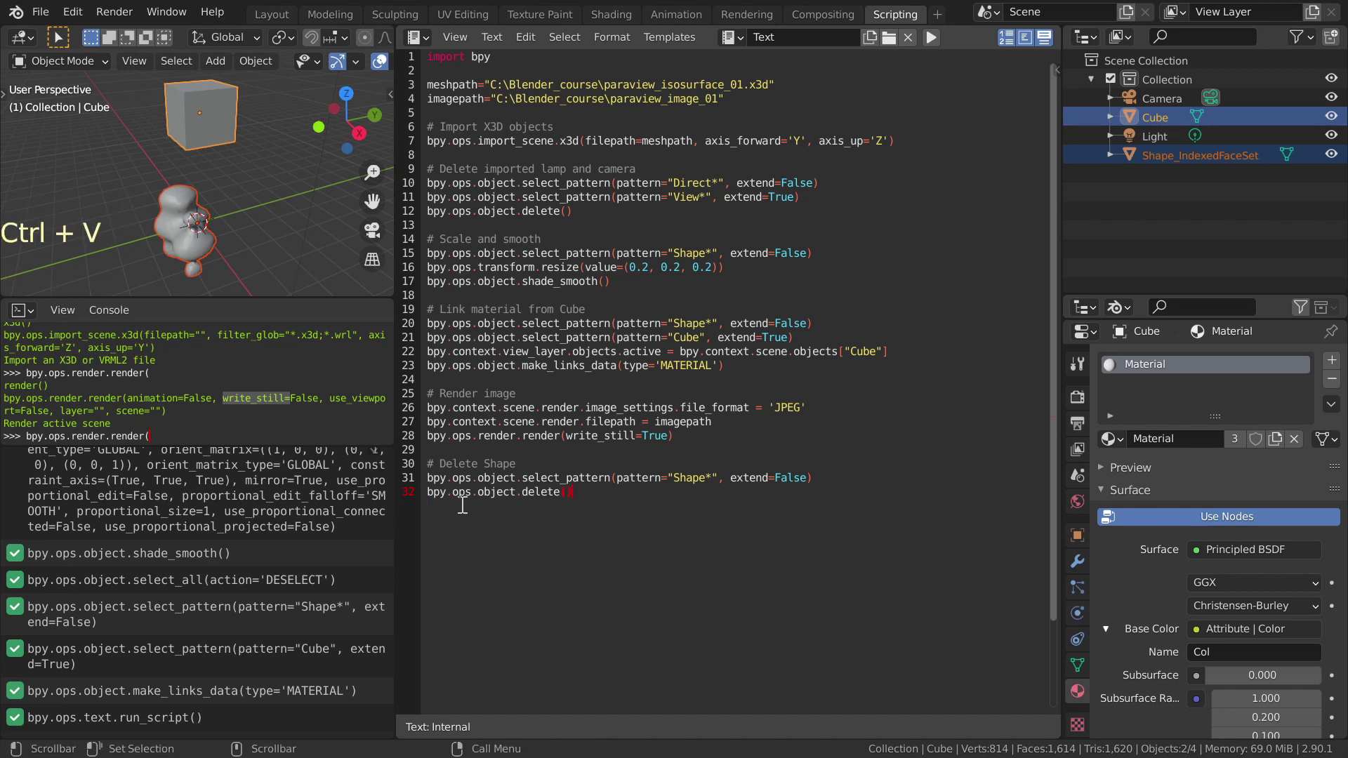
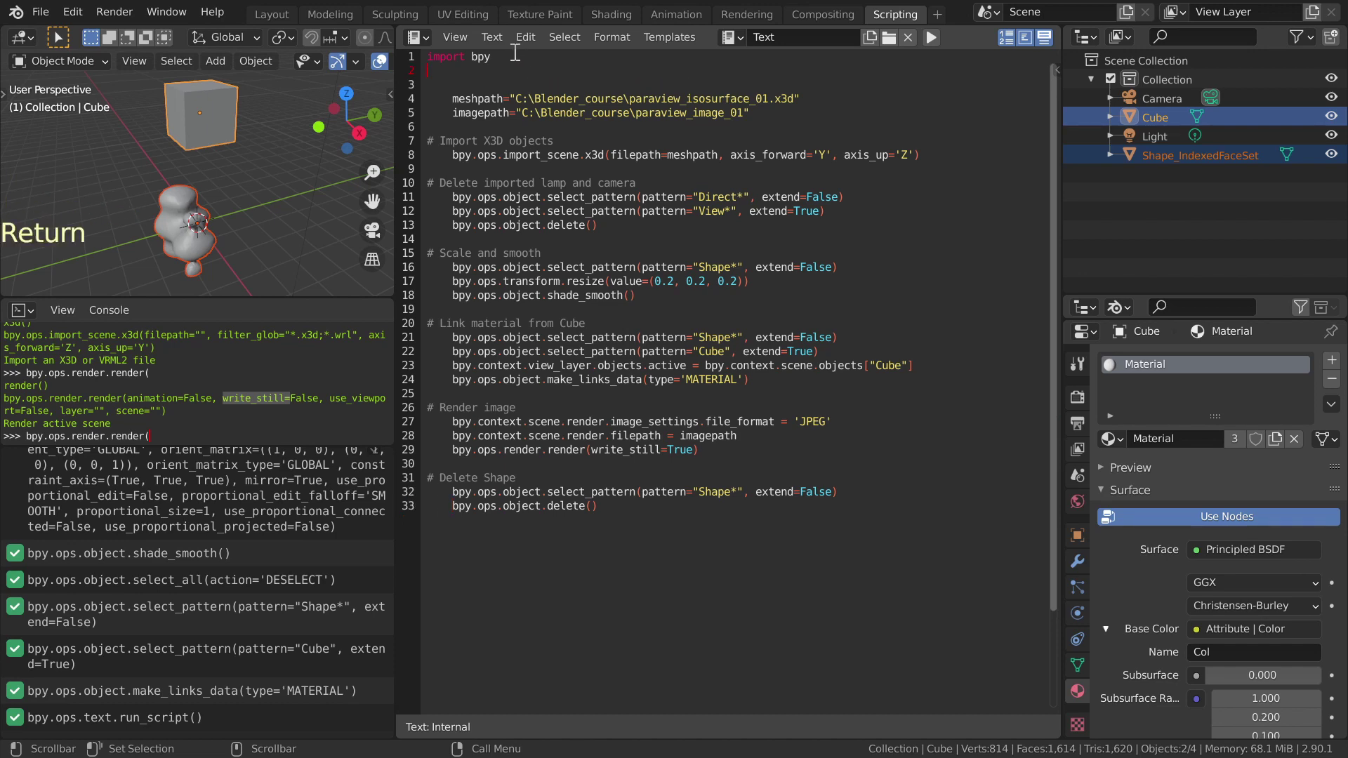
Step: Write the loop header 'for number in range(1,4):' above the path definitions
key("Return")
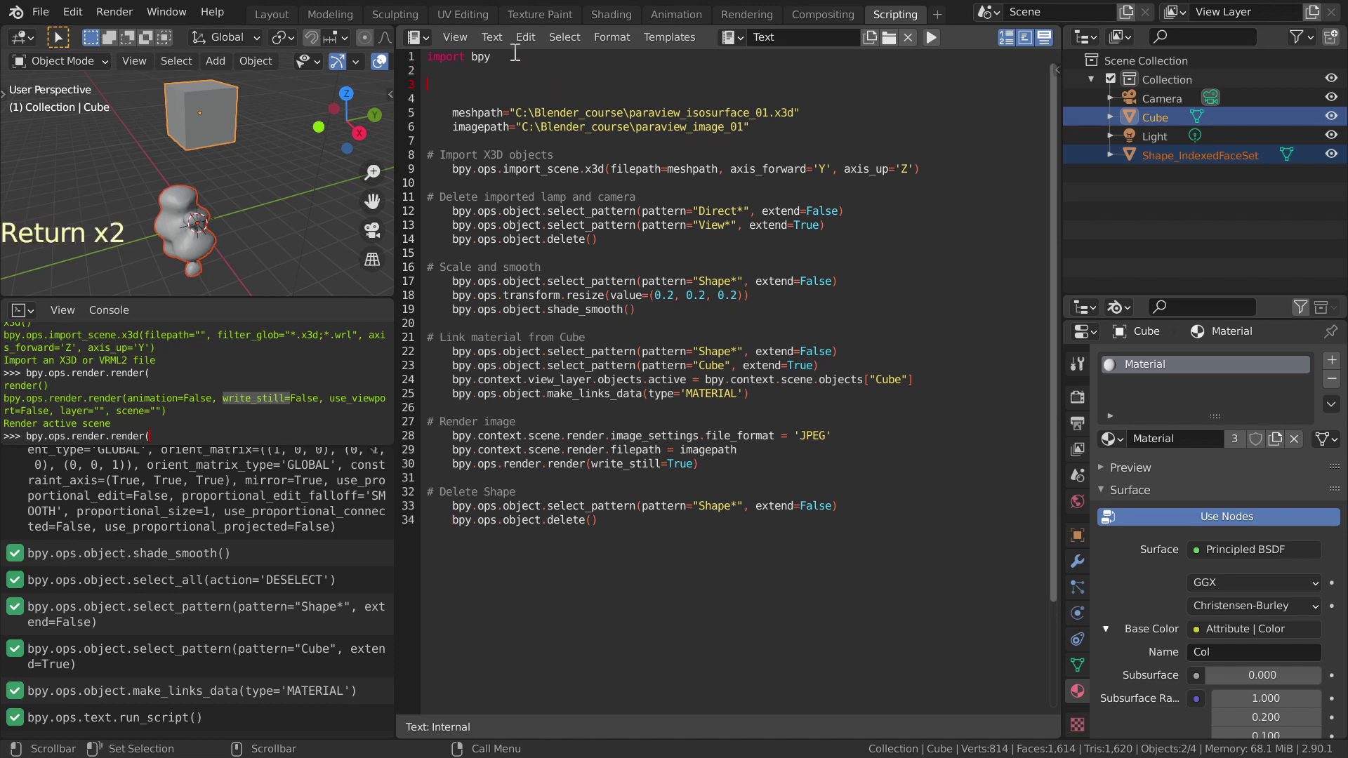
key("f")
key("o")
key("r")
key("space")
key("n")
key("u")
key("m")
key("b")
key("e")
key("r")
key("space")
key("i")
key("n")
key("space")
key("r")
key("a")
key("n")
key("g")
key("e")
key("shift+8")
key("1")
key(",")
key("4")
key("shift+9")
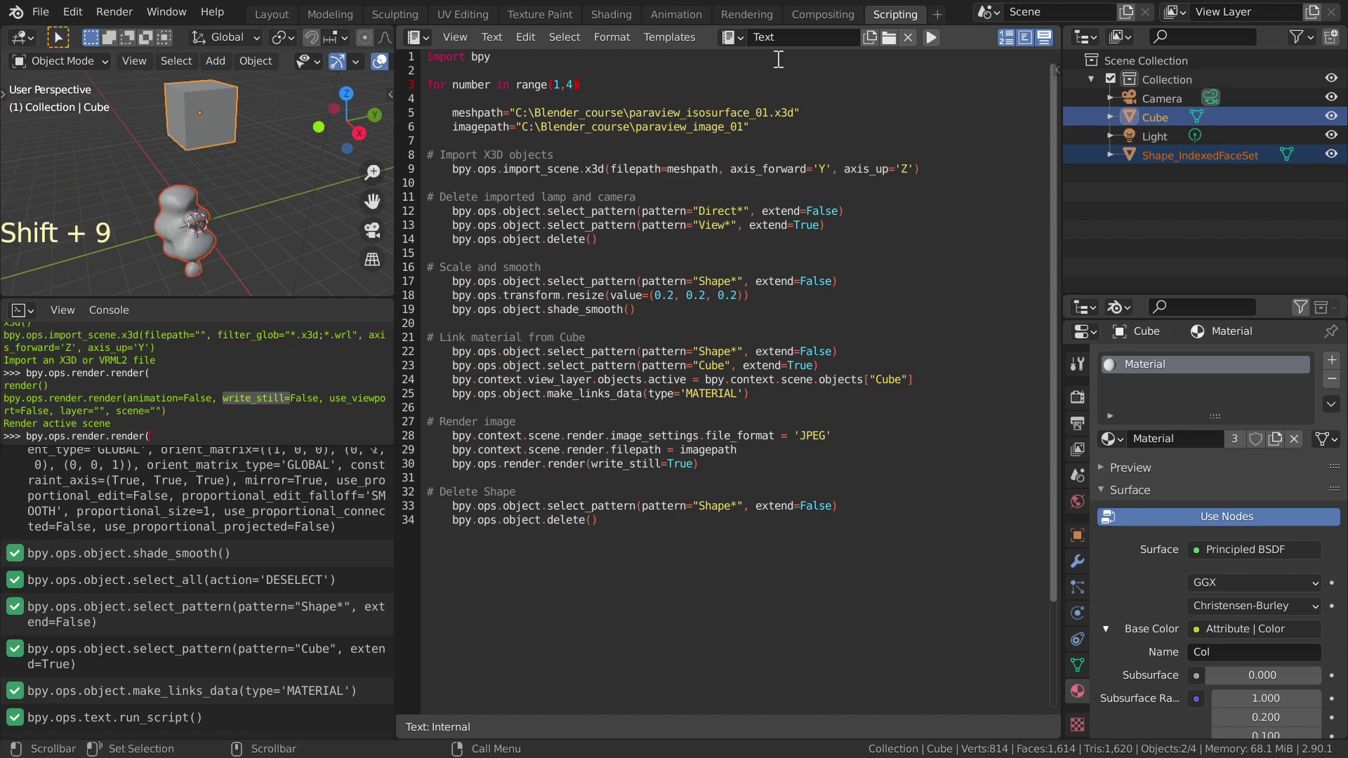
key("shift+.")
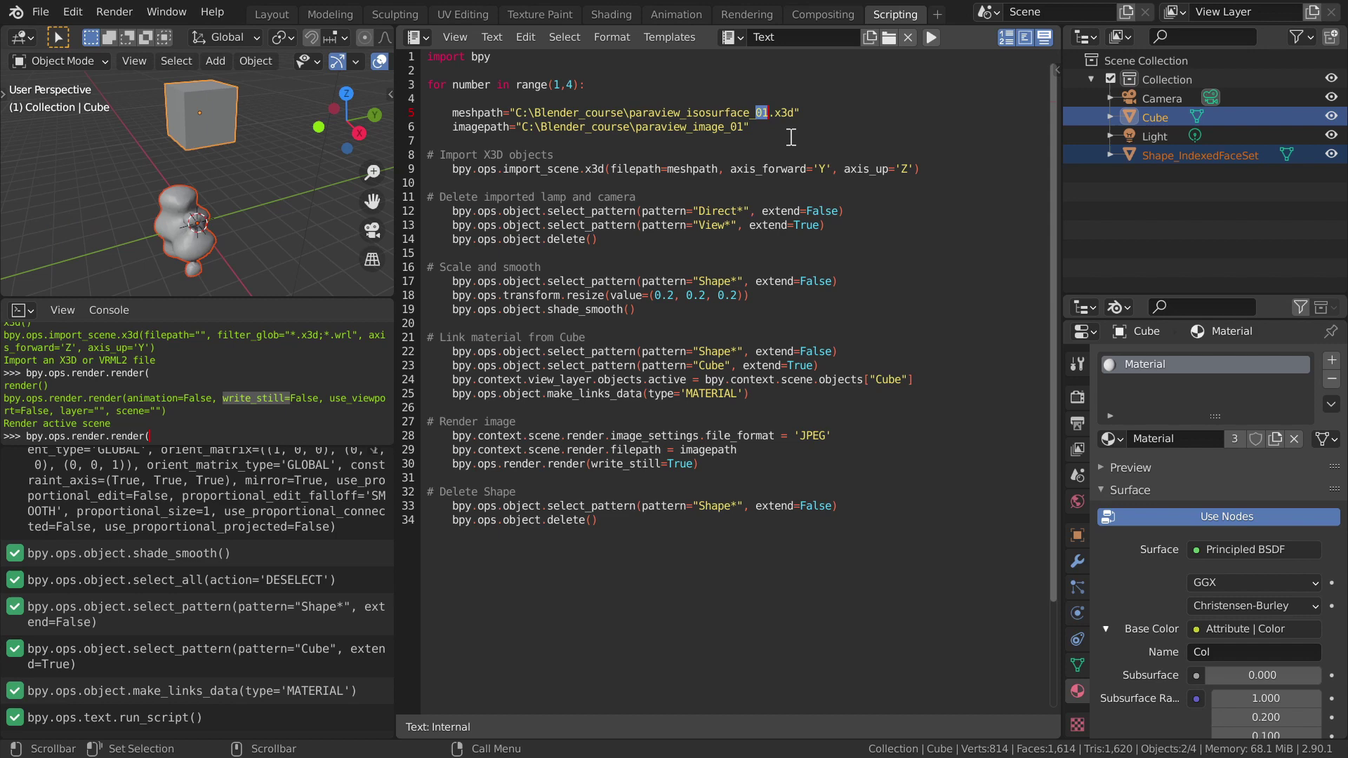
Step: Replace the meshpath 01 suffix with "%02d" % number formatting
key("shift+2")
key("shift+2")
key("shift+5")
key("0")
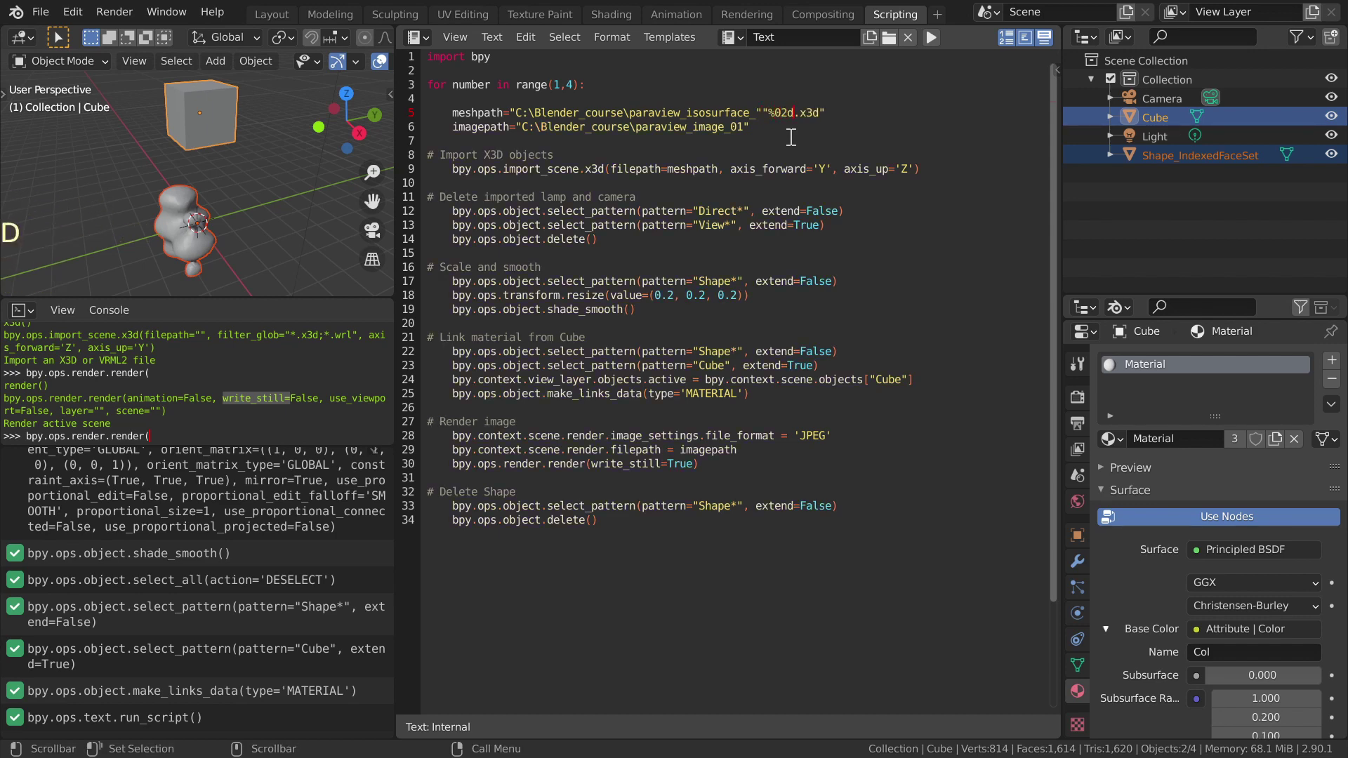
key("d")
key("shift+2")
key("shift+2")
key("Right")
key("Right")
key("Right")
key("Right")
key("space")
key("shift+5")
key("n")
key("u")
key("m")
key("b")
key("e")
key("r")
Step: Replace the imagepath 01 suffix with "%02d" % number formatting as well
key("Down")
key("Left")
key("BackSpace")
key("BackSpace")
key("shift+2")
key("shift+2")
key("shift+5")
key("0")
key("2")
key("d")
key("shift+2")
key("shift+2")
key("space")
key("shift+5")
key("space")
key("n")
key("u")
key("m")
key("b")
key("e")
key("r")
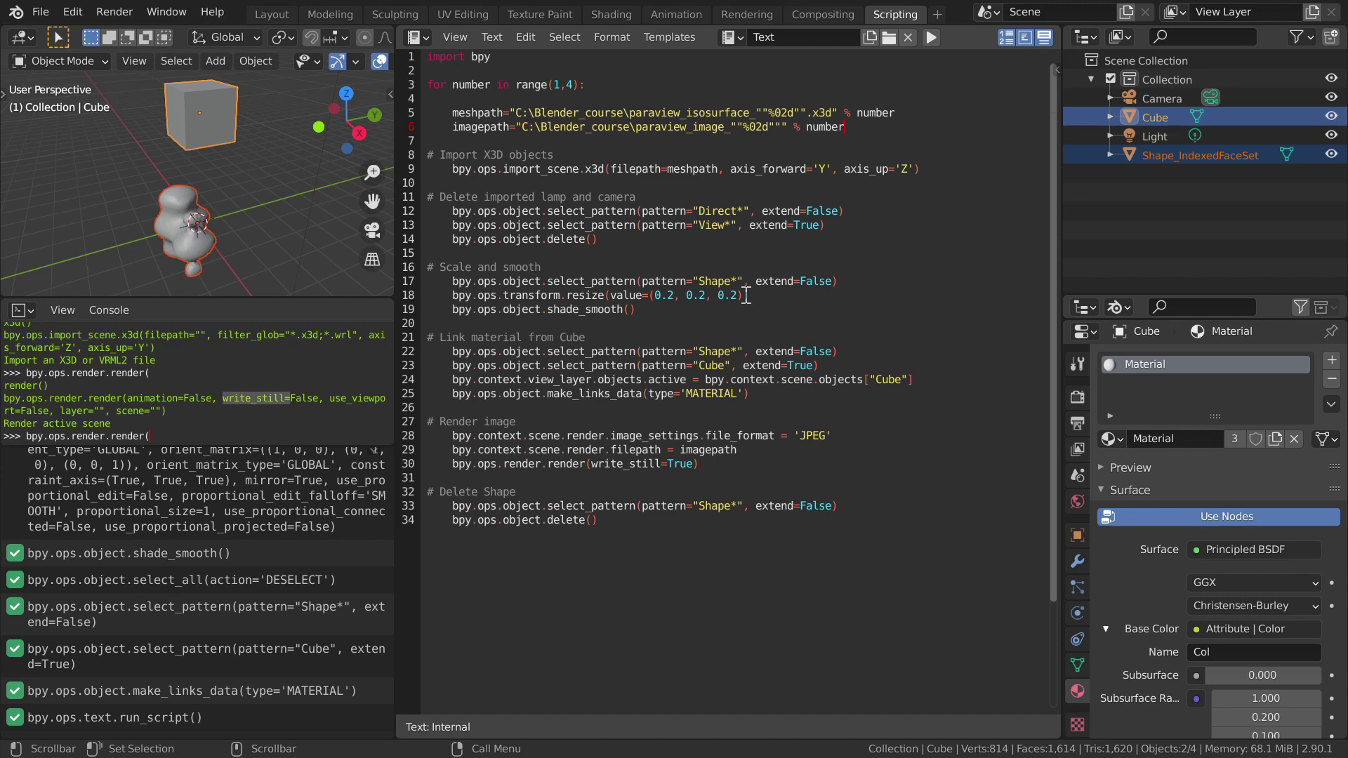
left_click(641, 525)
Step: Paste the bpy.data.meshes cleanup loop removing meshes with no users at the script end
key("Return")
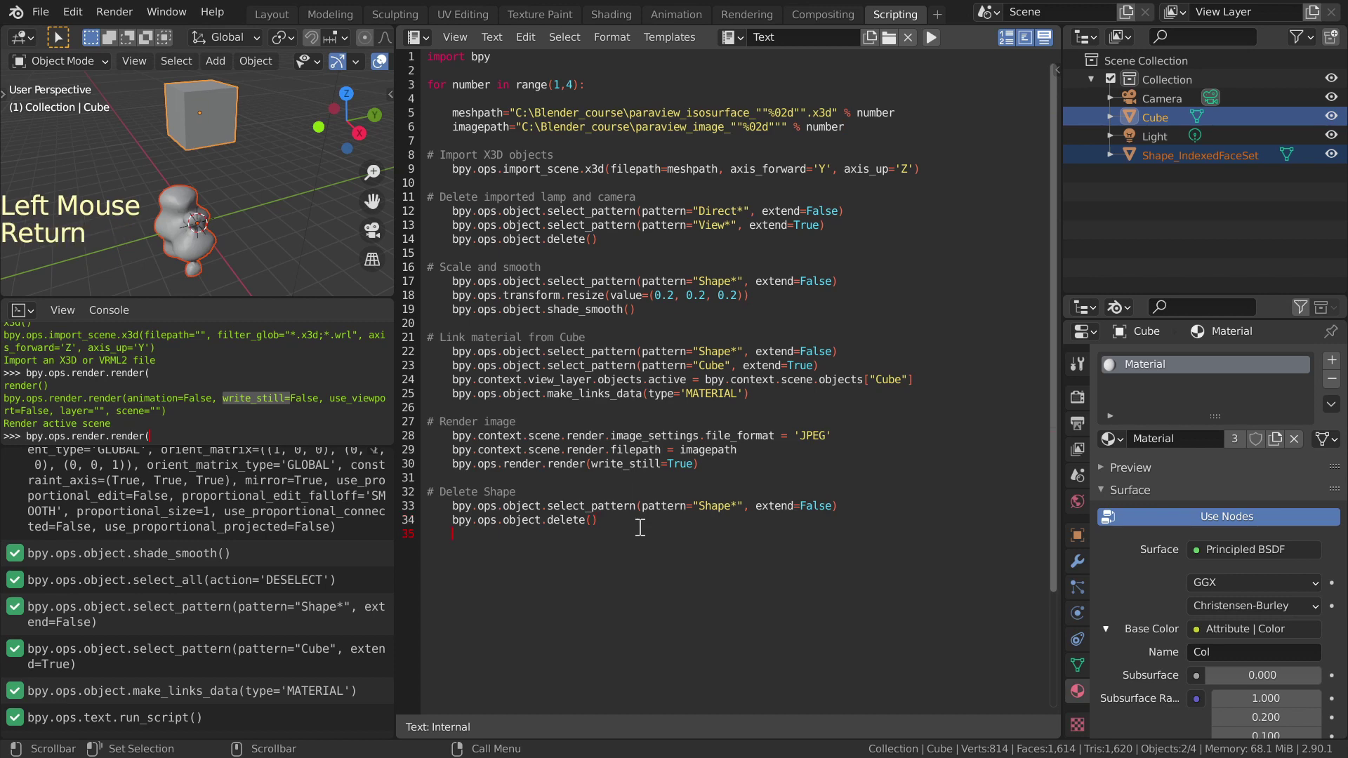
key("BackSpace")
key("Return")
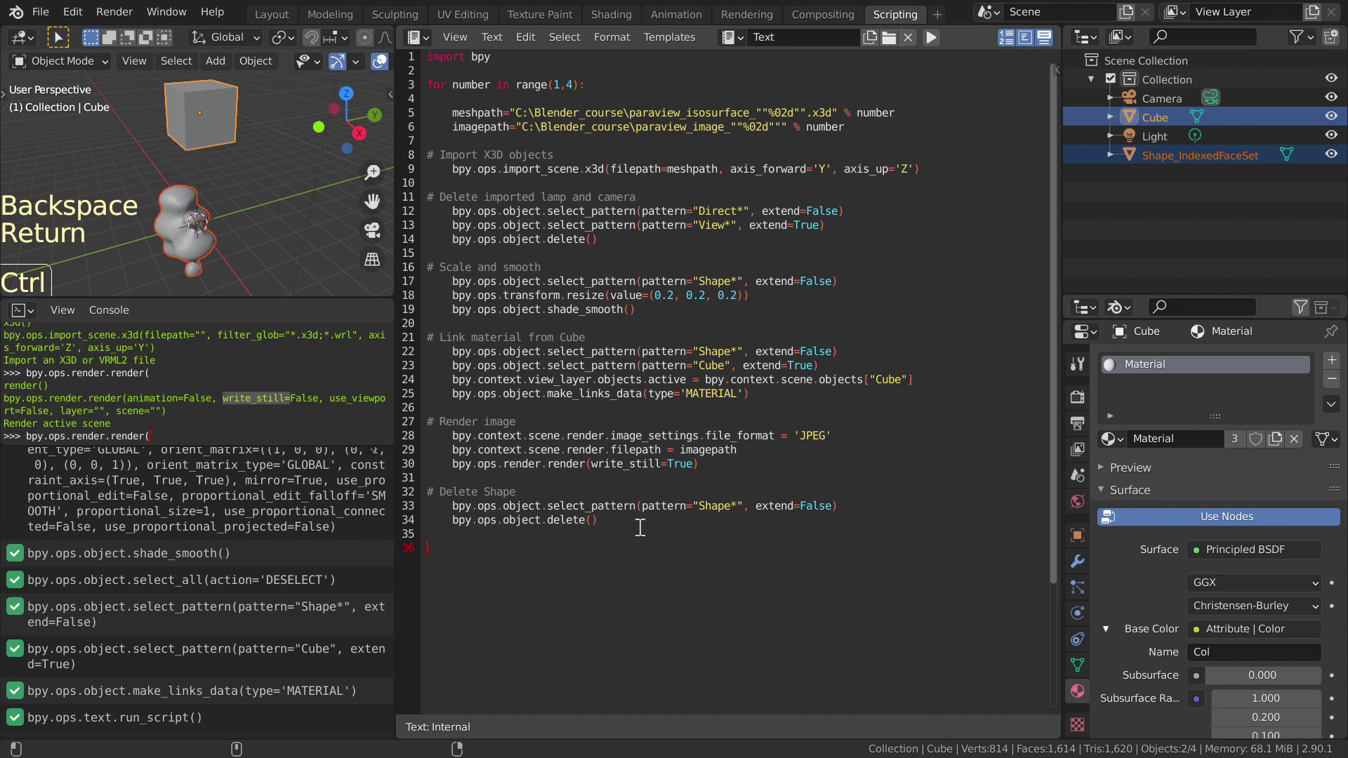
key("ctrl+v")
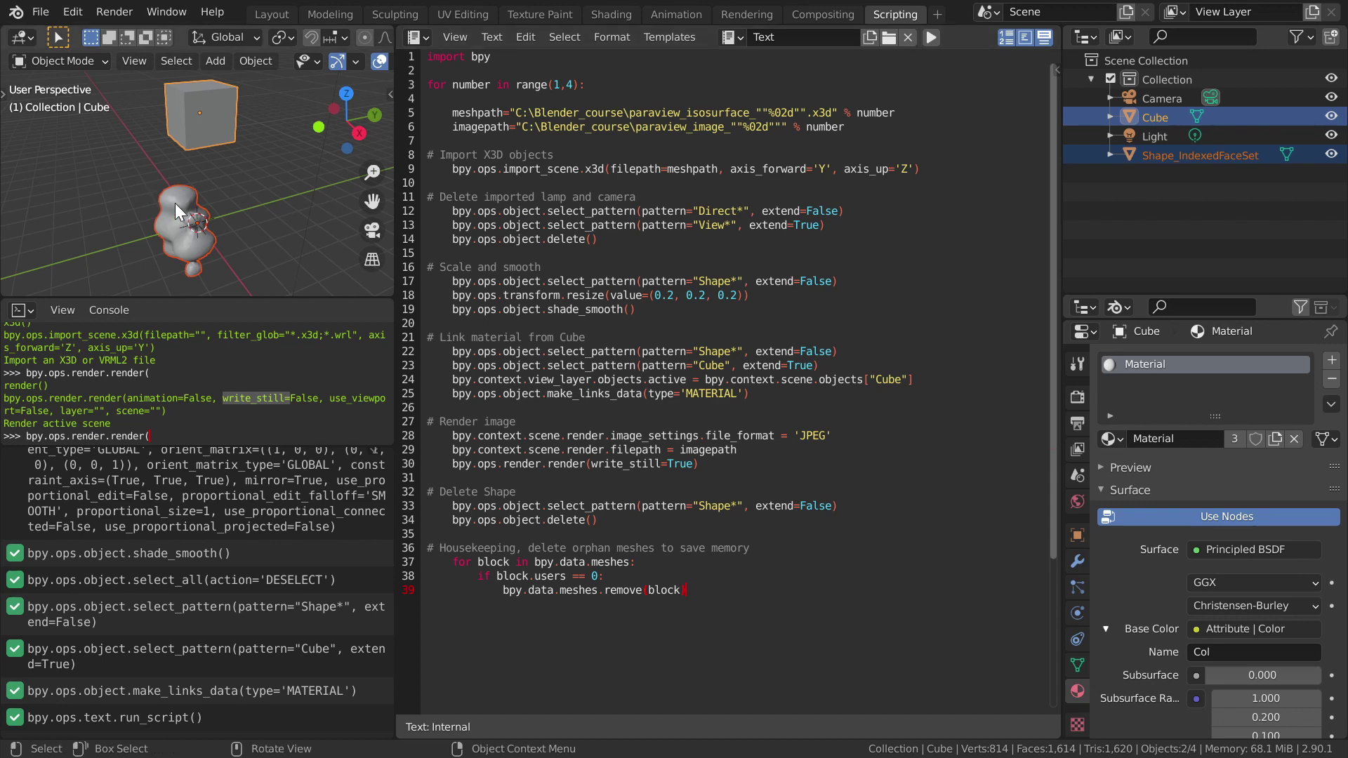
Step: Delete the old Shape_IndexedFaceSet object in the Outliner and run the looping script
left_click(181, 205)
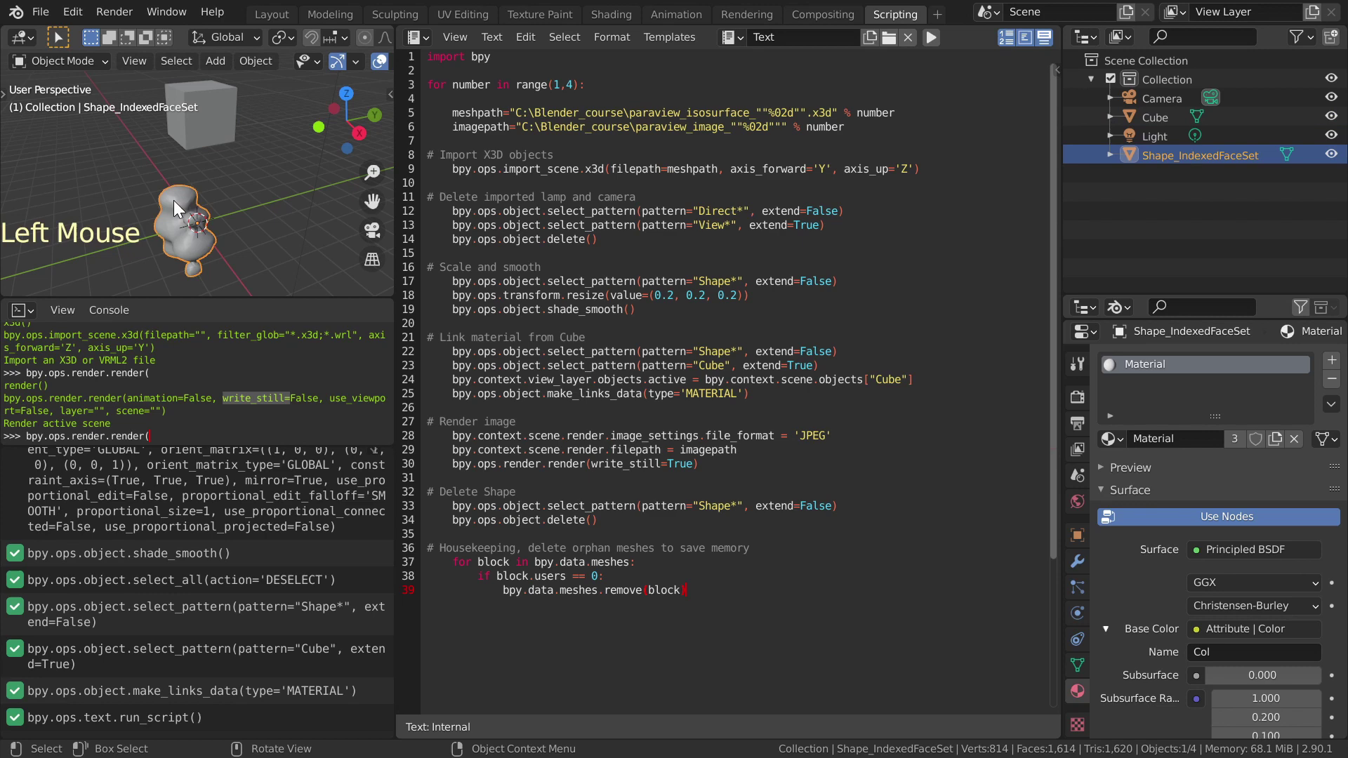
key("Delete")
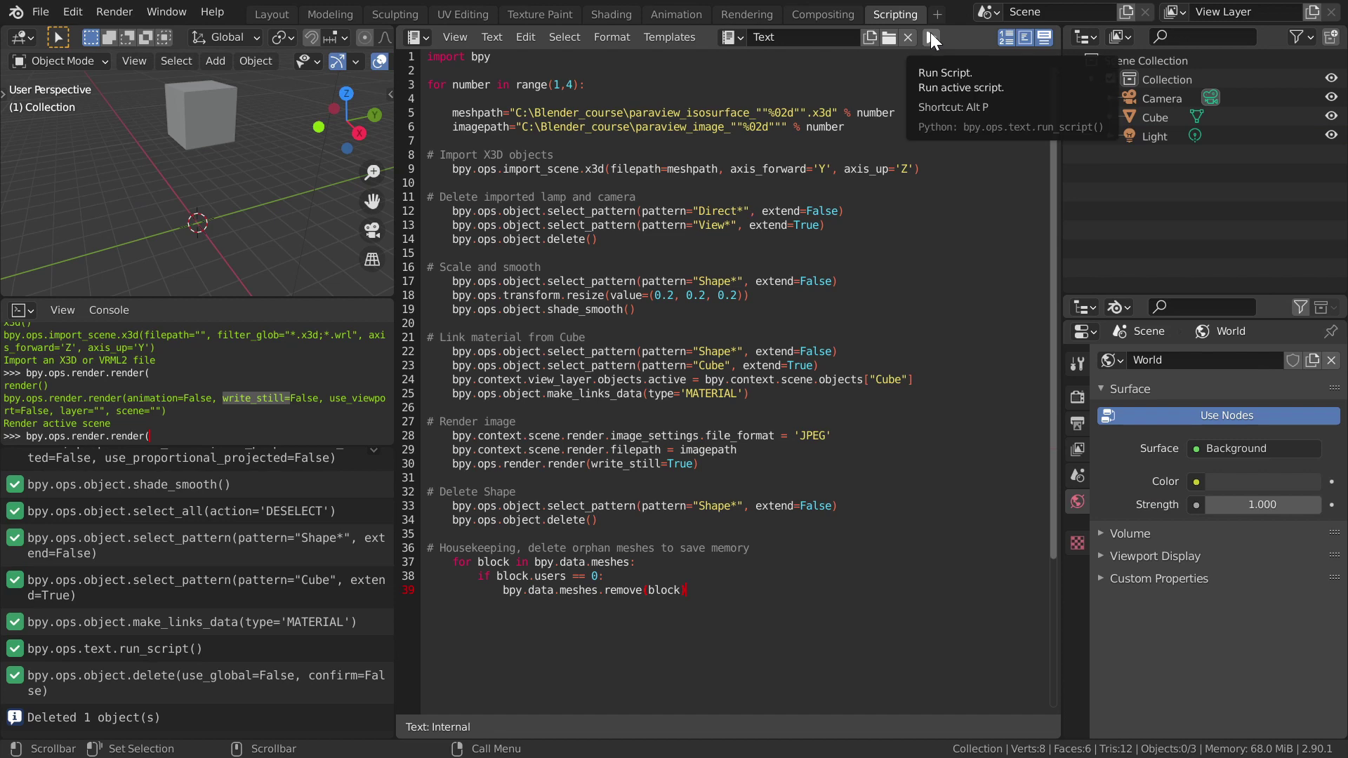
left_click(934, 36)
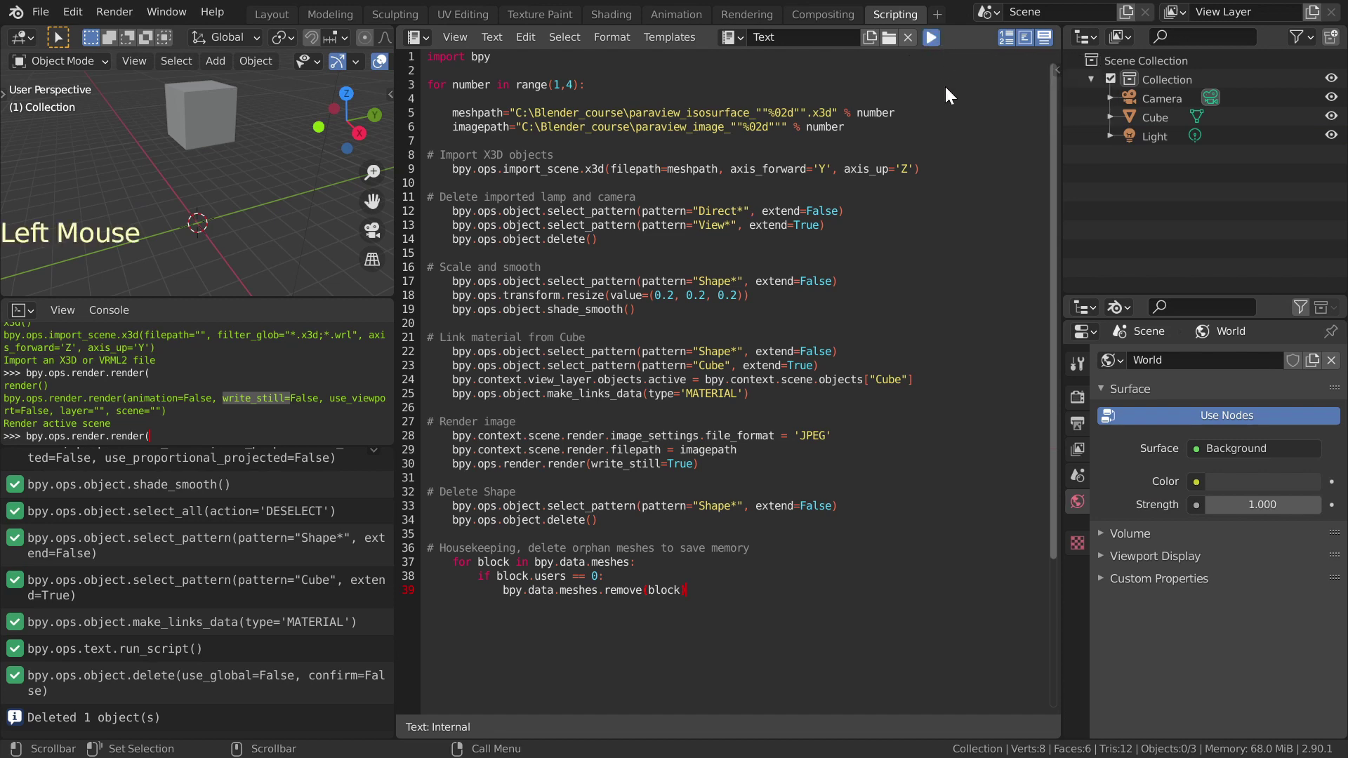